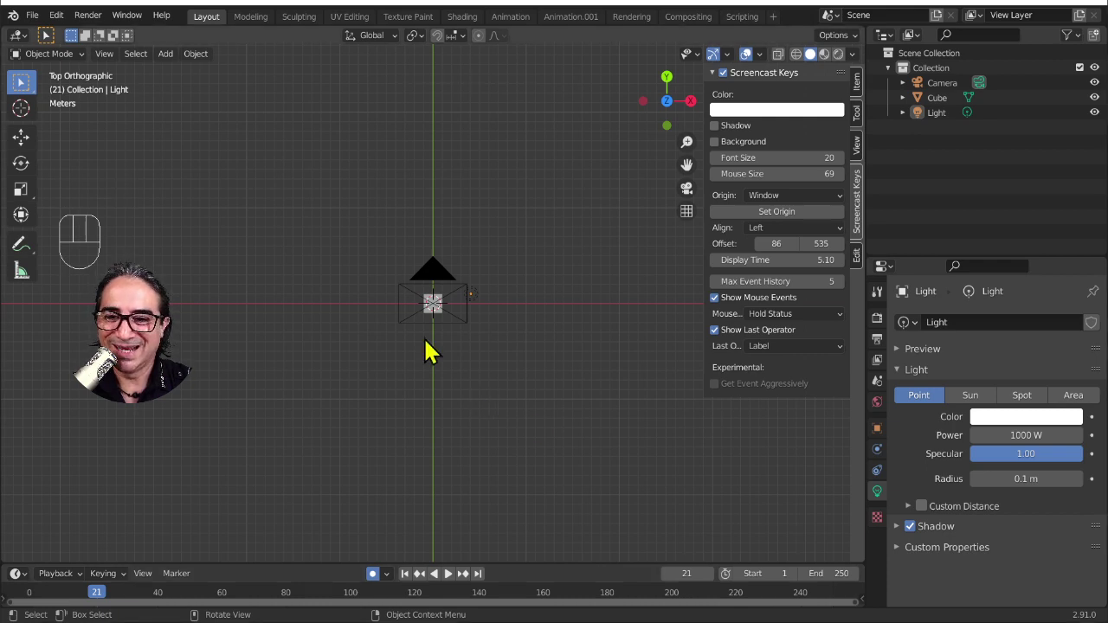
- Delete the default cube and add a new text object to the scene
text(Selec)
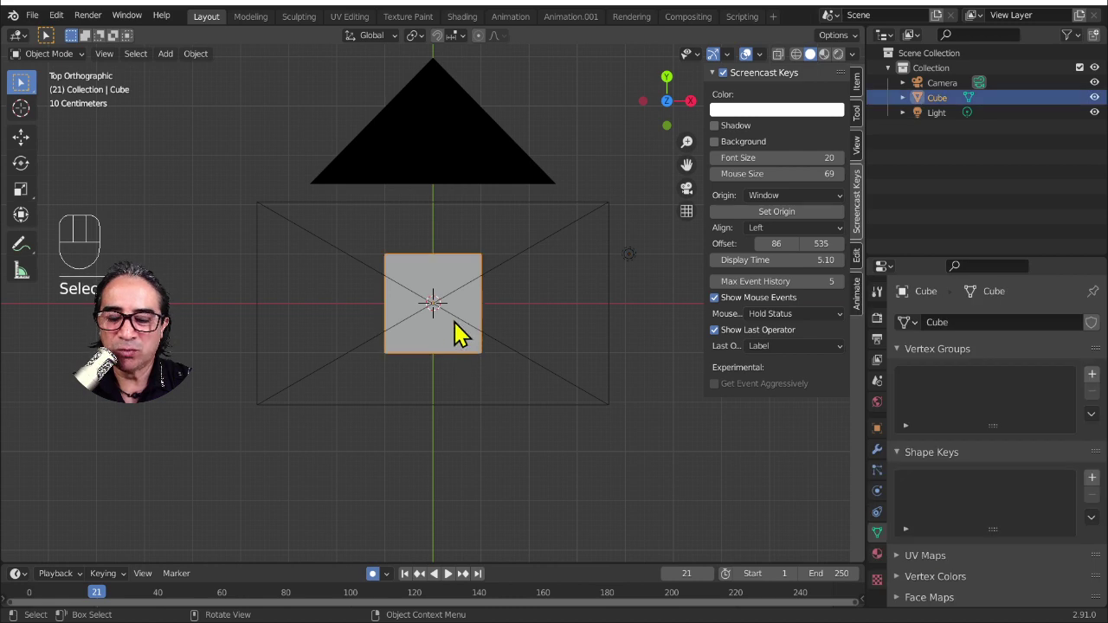
text(t)
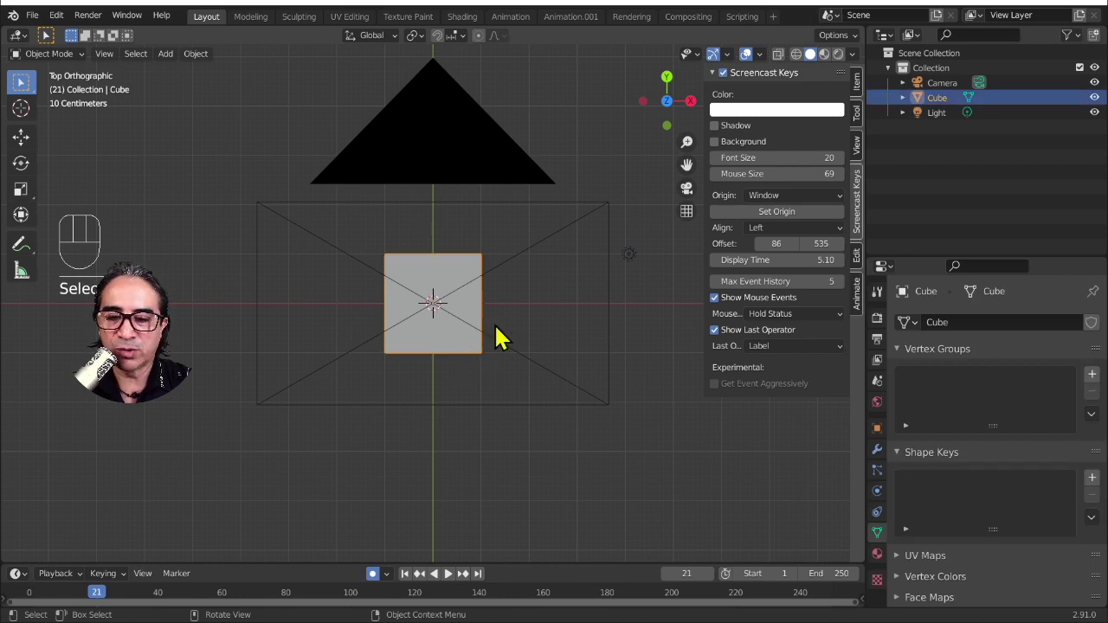
key(x)
key(Delete)
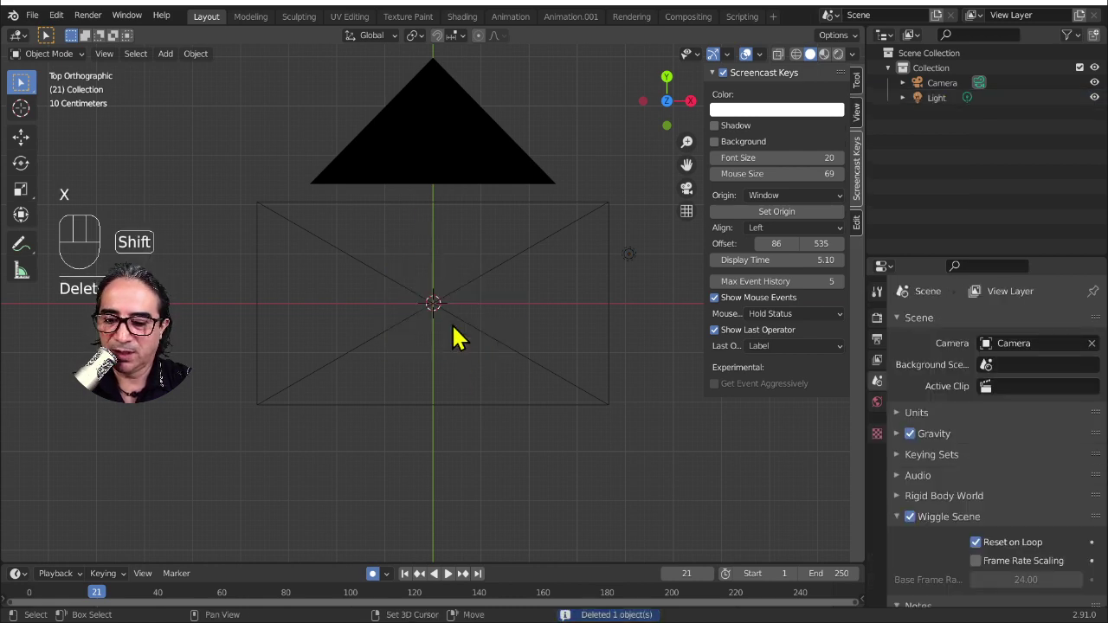
key(shift+a)
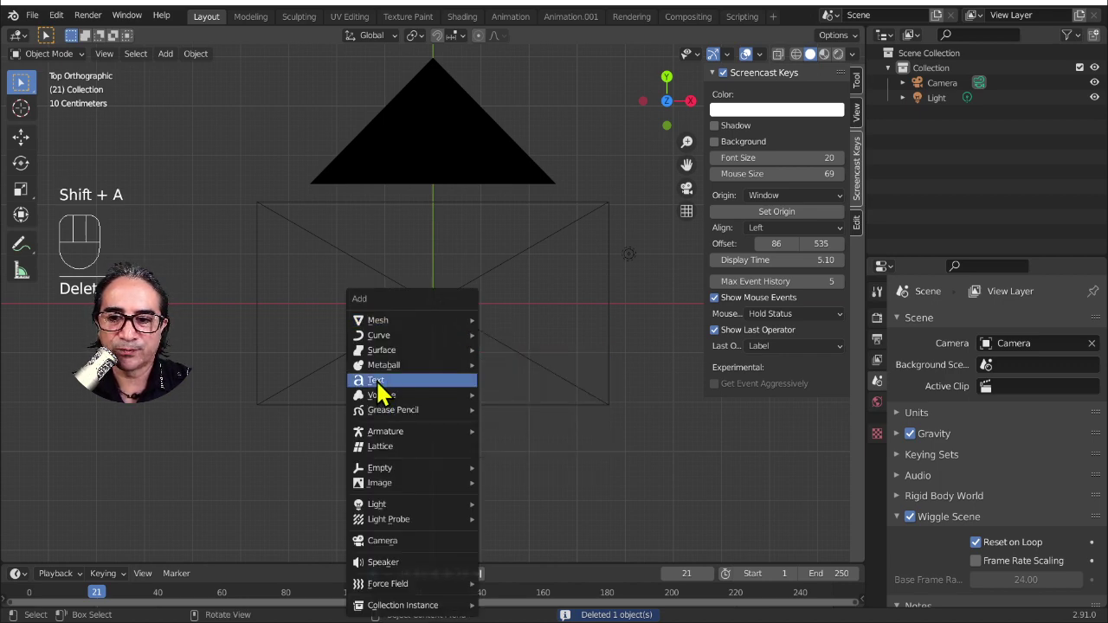
key(BackSpace)
key(BackSpace)
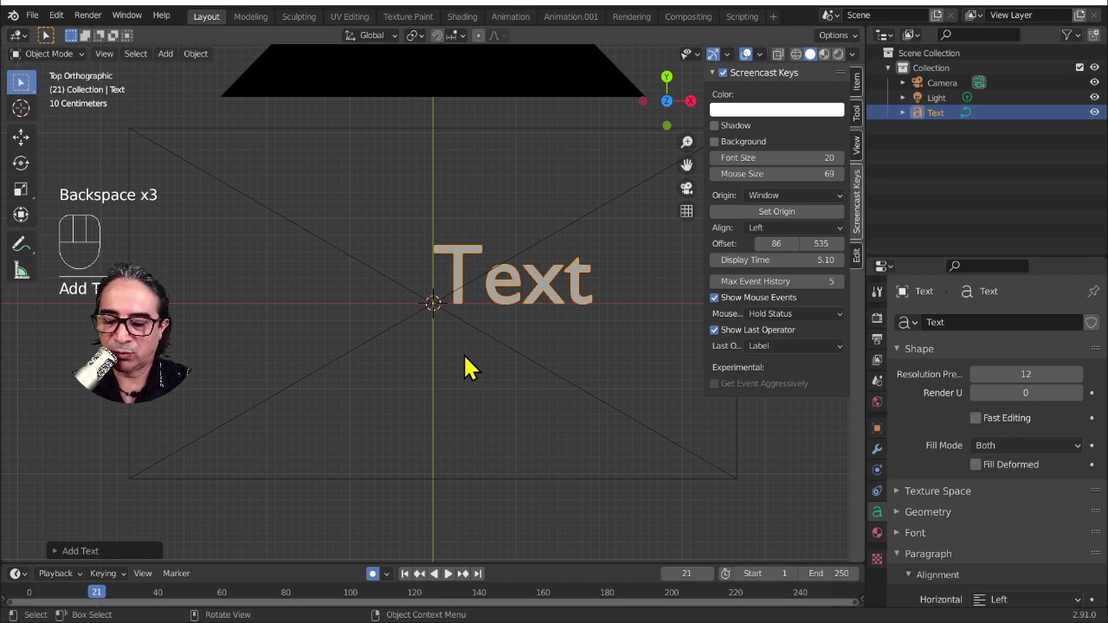
- In edit mode erase the placeholder 'Text' and type MOTION as the first line
key(Tab)
key(BackSpace)
key(BackSpace)
key(BackSpace)
text(Delet)
key(shift+m)
key(shift+o)
key(shift+t)
key(shift+i)
key(shift+o)
key(shift+n)
key(Return)
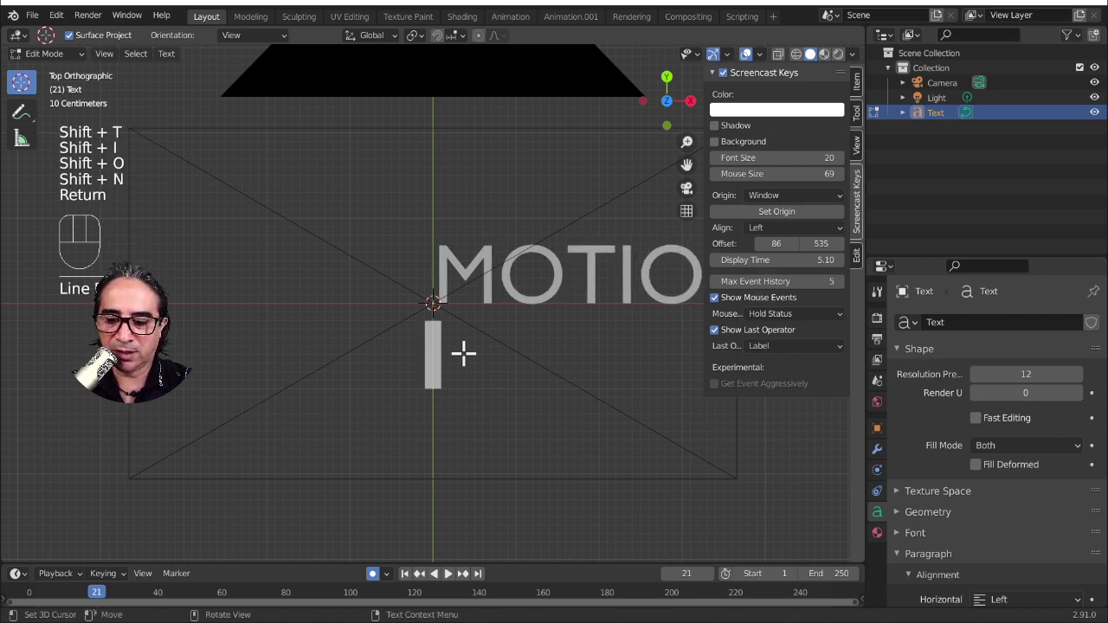
- Type DESIGN on the second line, adjust its spacing, and exit back to object mode
key(space)
key(space)
key(shift+d)
key(shift+e)
key(shift+s)
key(shift+i)
key(shift+g)
key(shift+n)
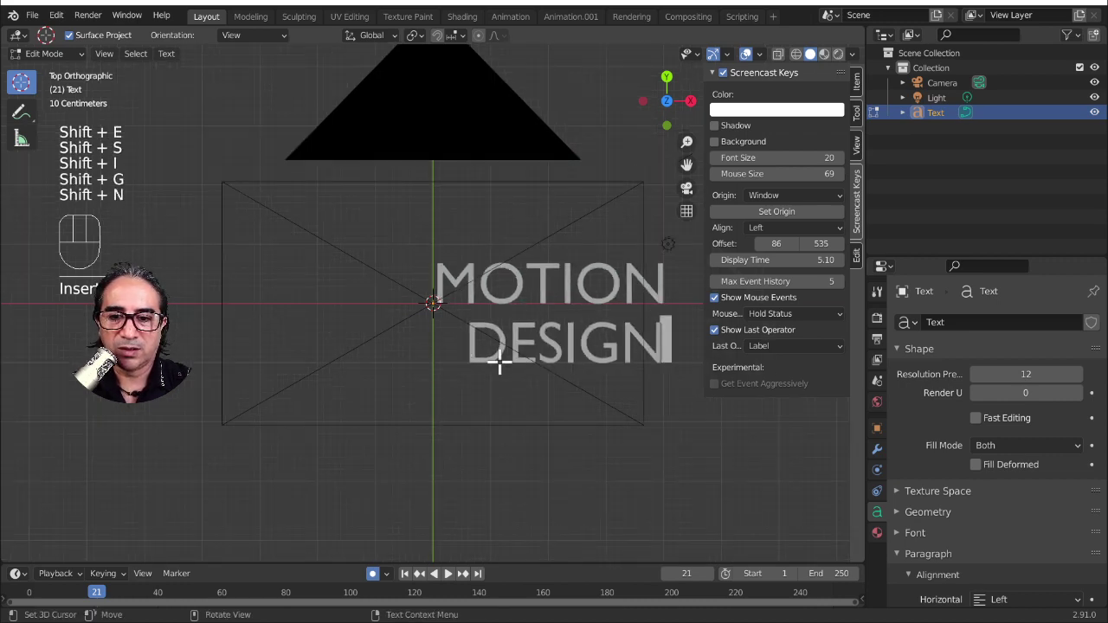
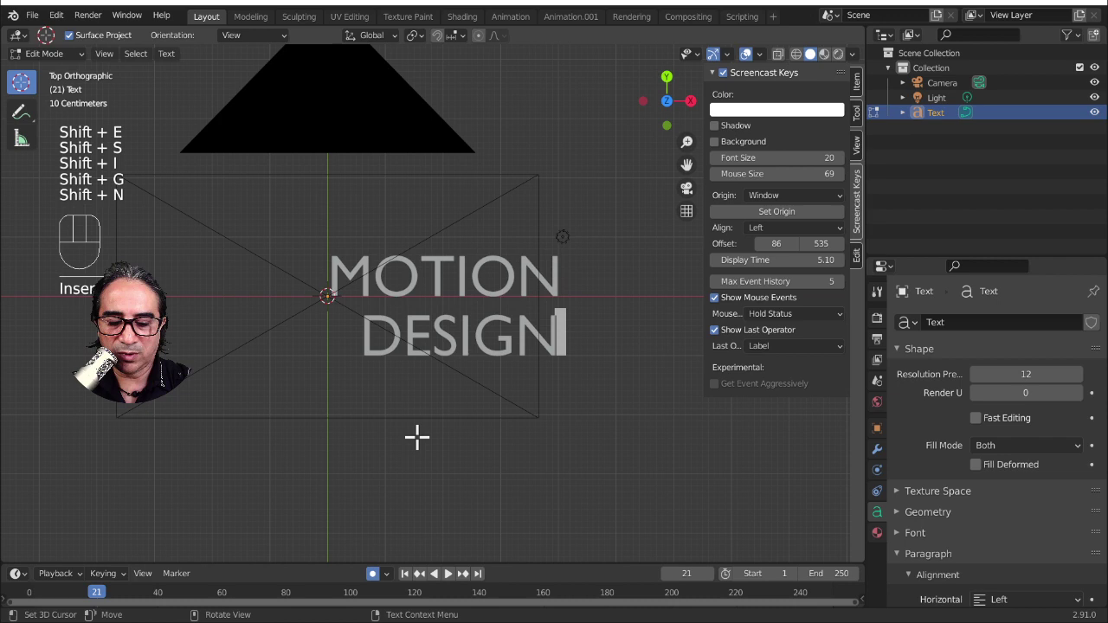
key(Left)
key(Left)
key(Left)
key(Left)
key(Left)
key(Left)
key(Left)
key(Right)
key(space)
key(Tab)
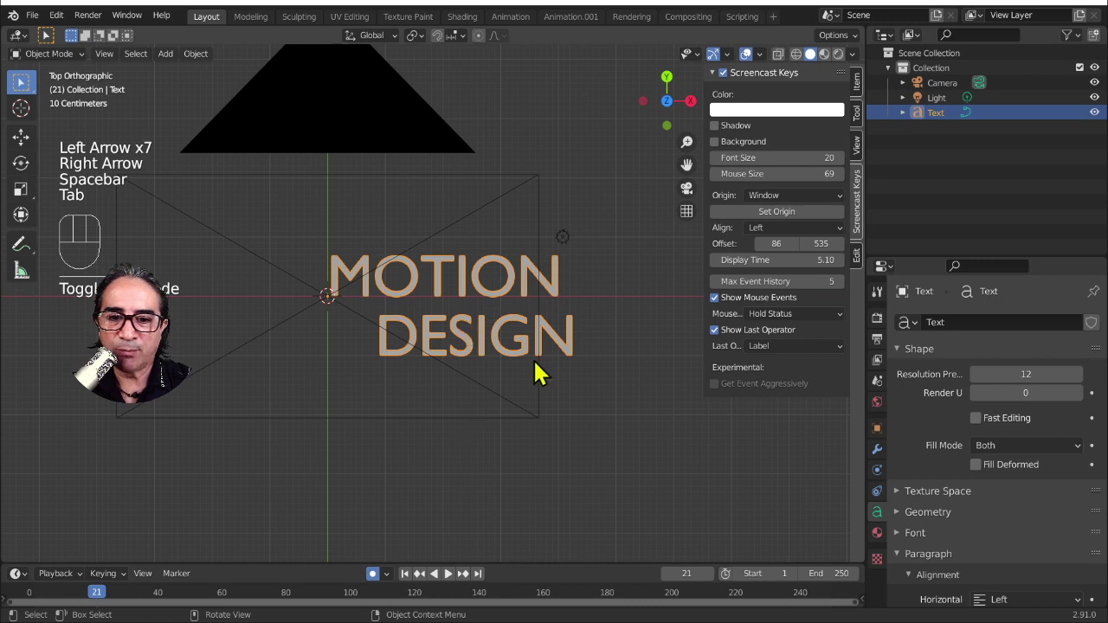
- Collapse Shape and Paragraph, expand the Font panel, and cancel out of the font browser
click(883, 526)
click(910, 355)
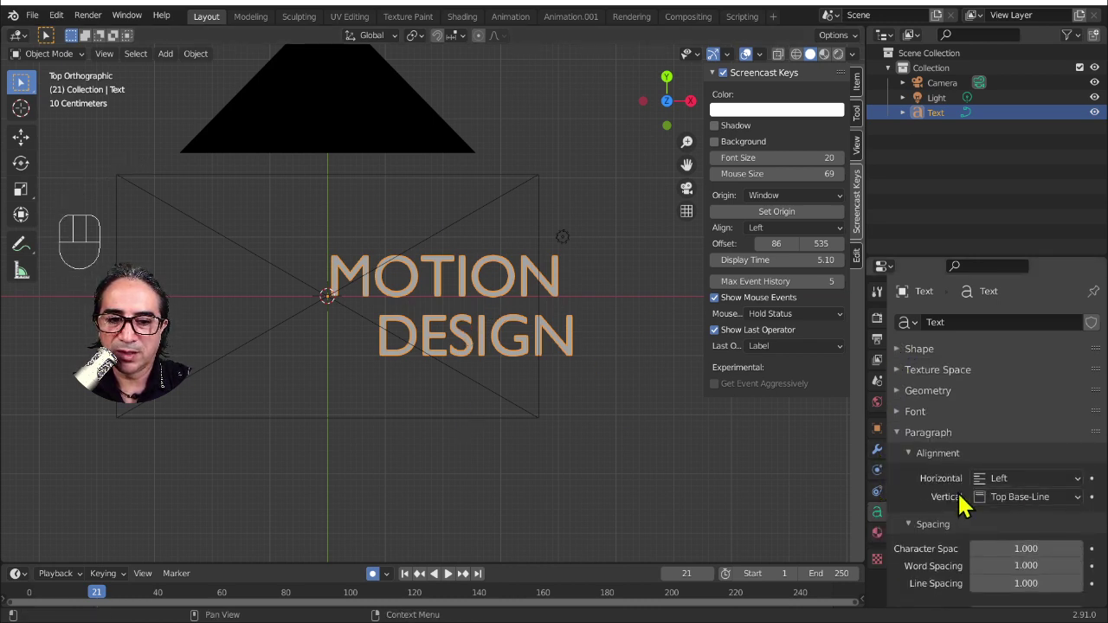
click(909, 361)
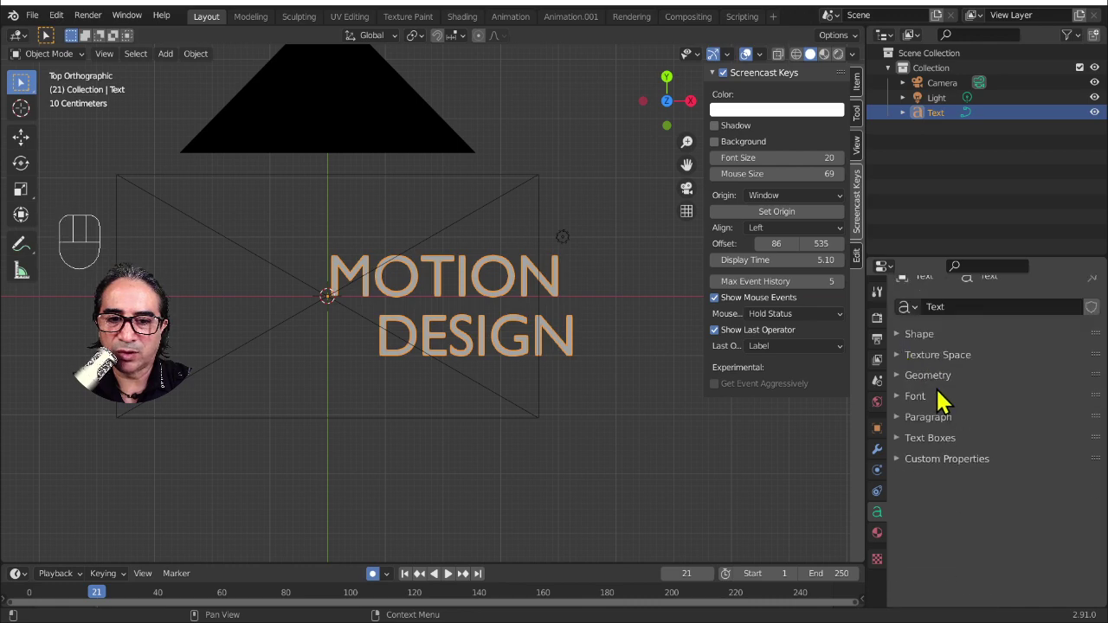
click(947, 400)
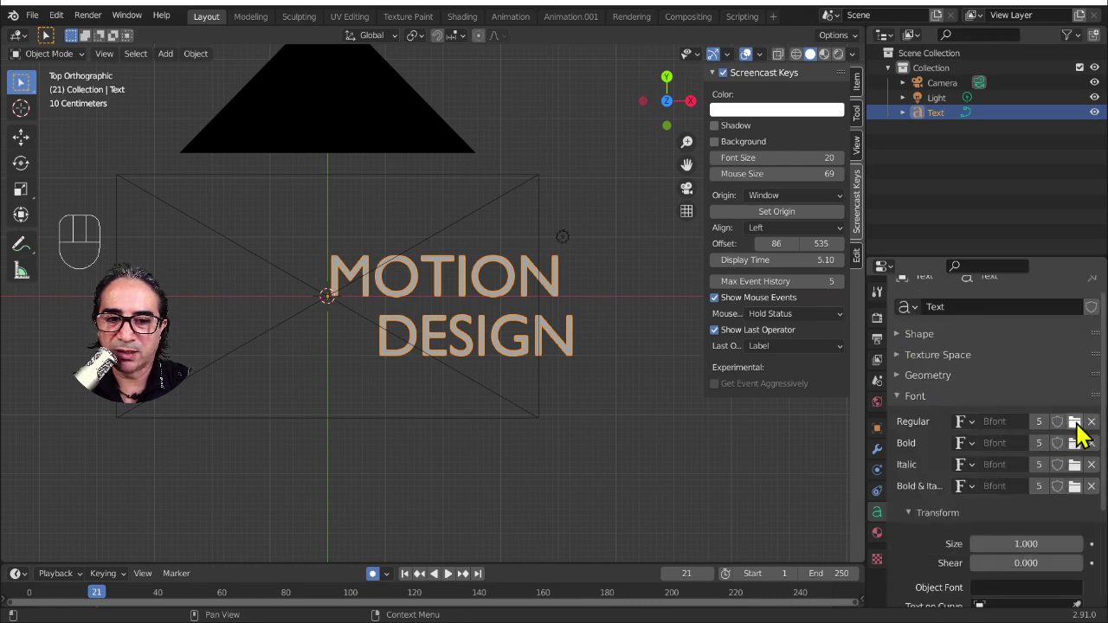
click(1088, 434)
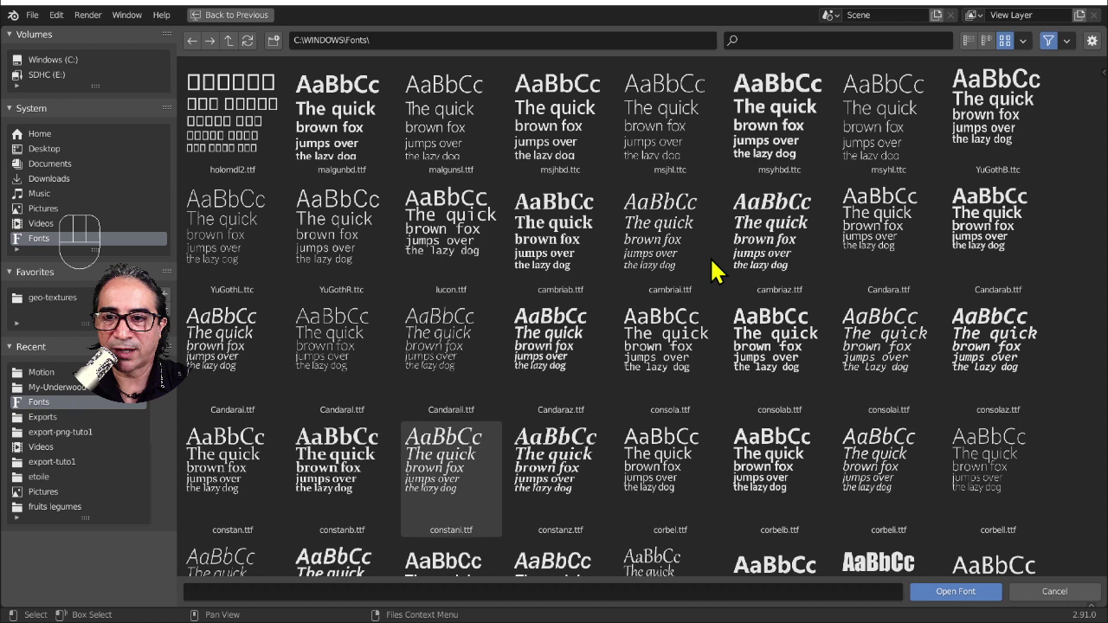
click(1053, 603)
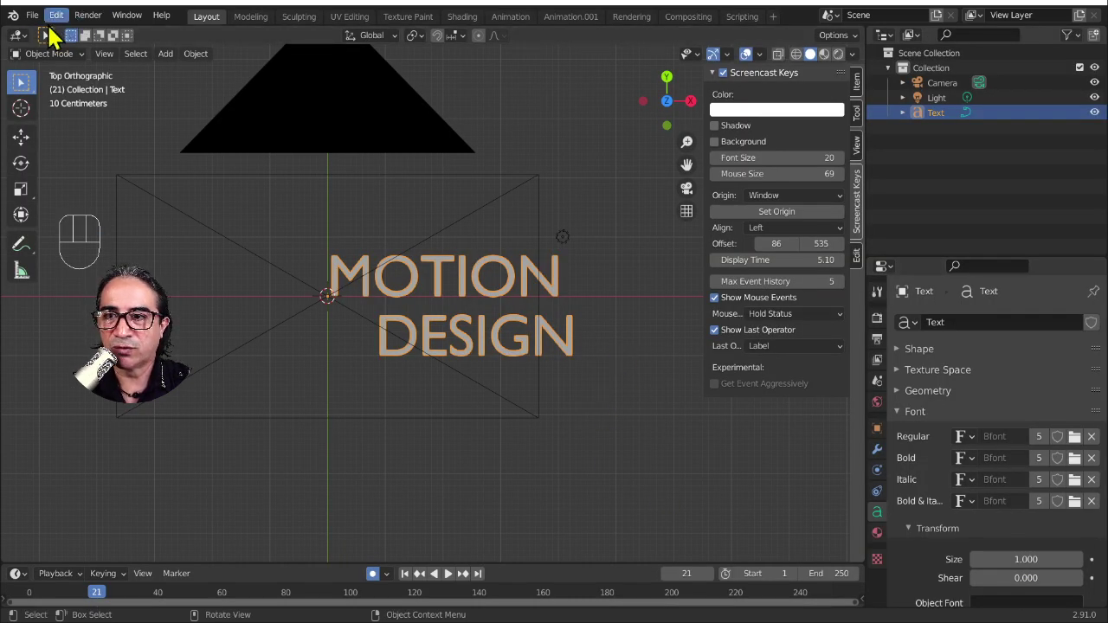
- Visit another workspace, cancel a second font-folder browse, and return to the Layout workspace
click(269, 26)
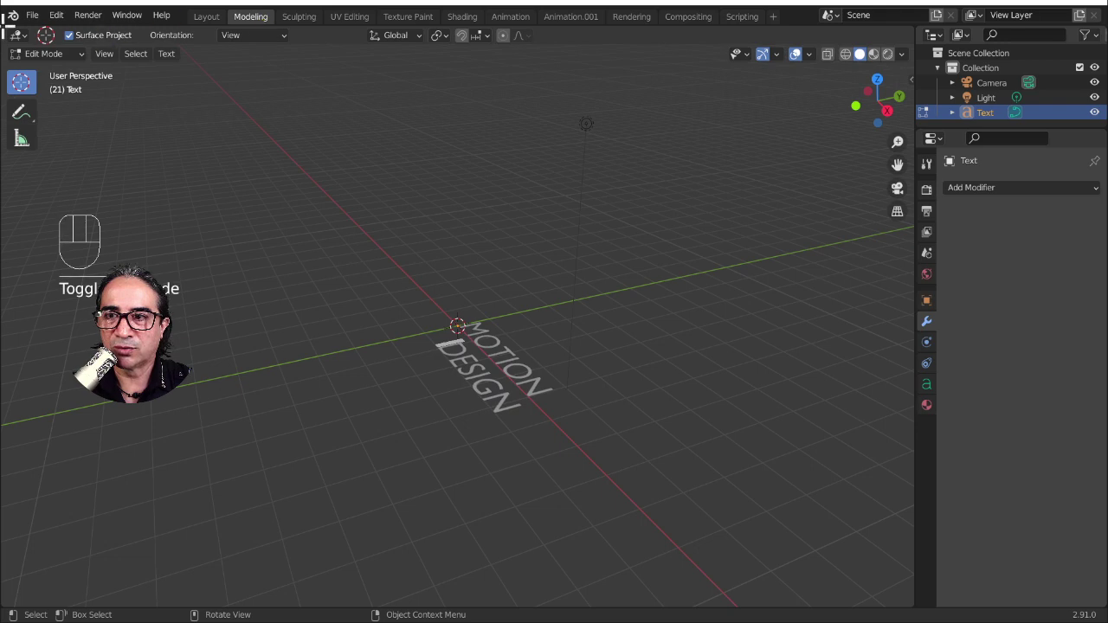
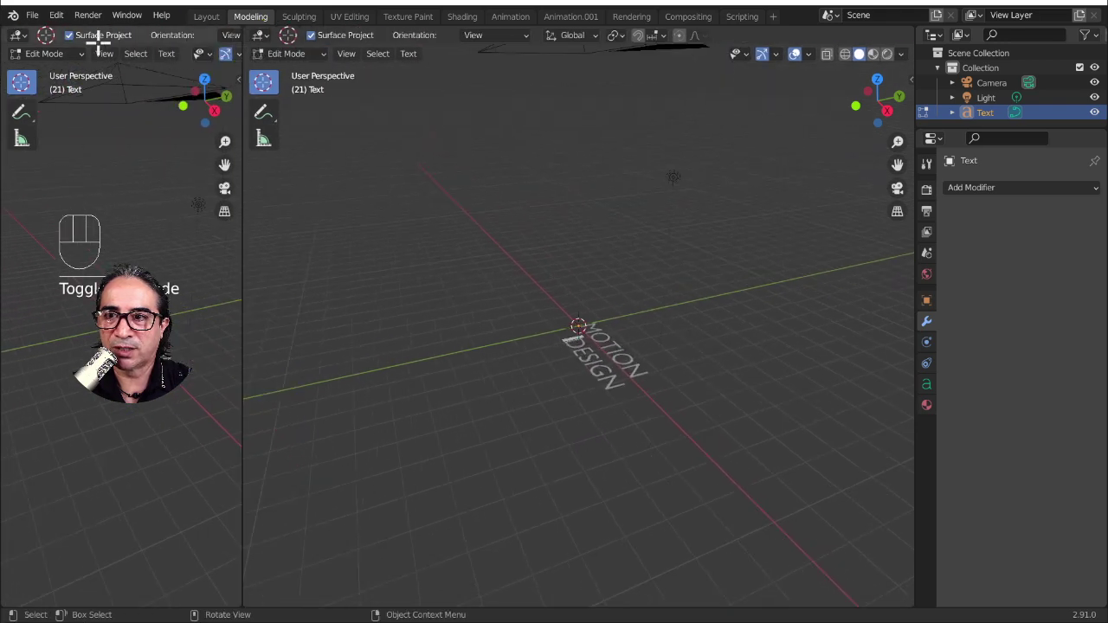
drag(26, 46, 468, 139)
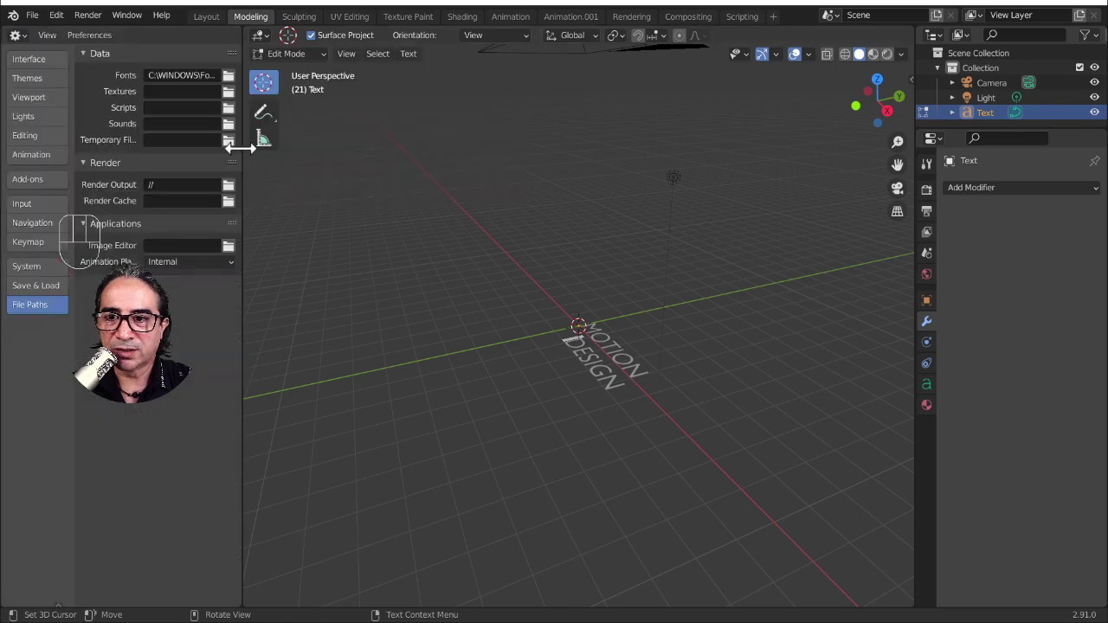
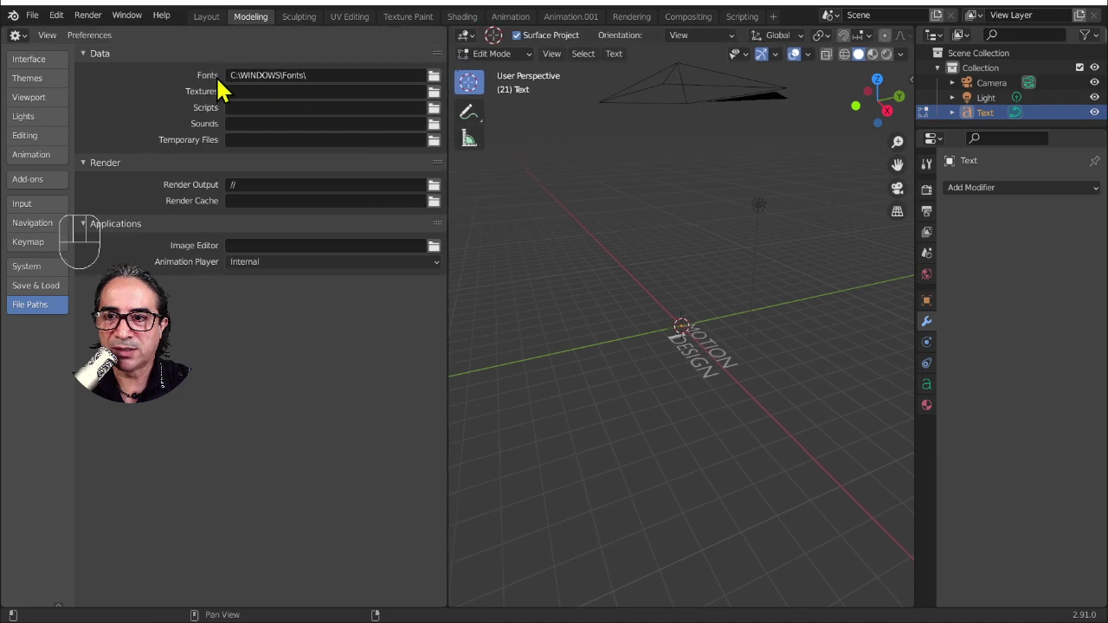
click(206, 89)
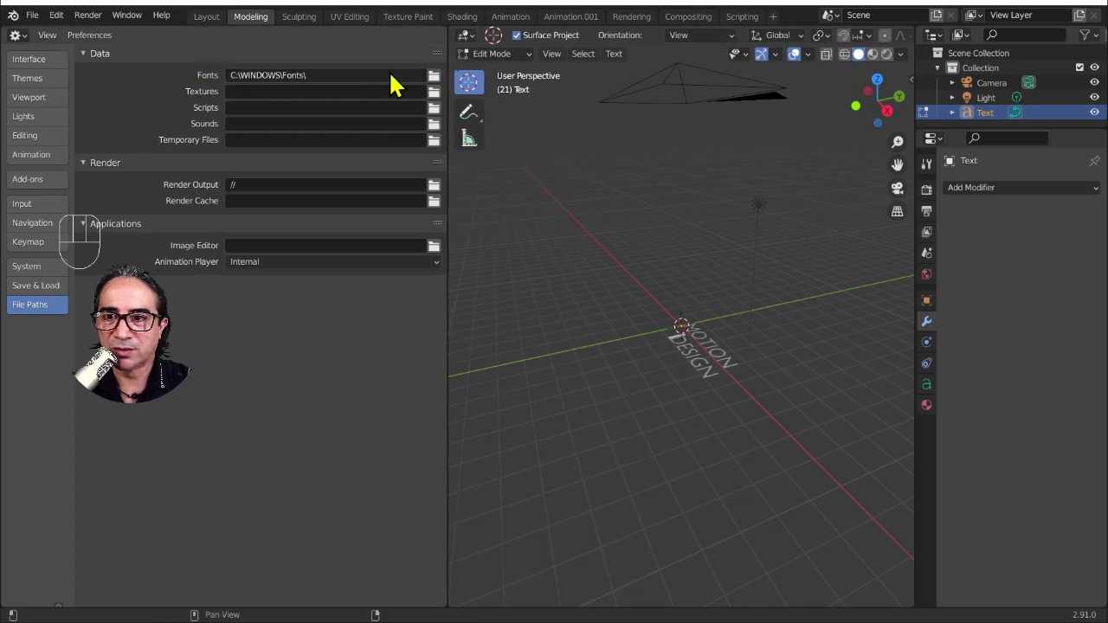
click(446, 86)
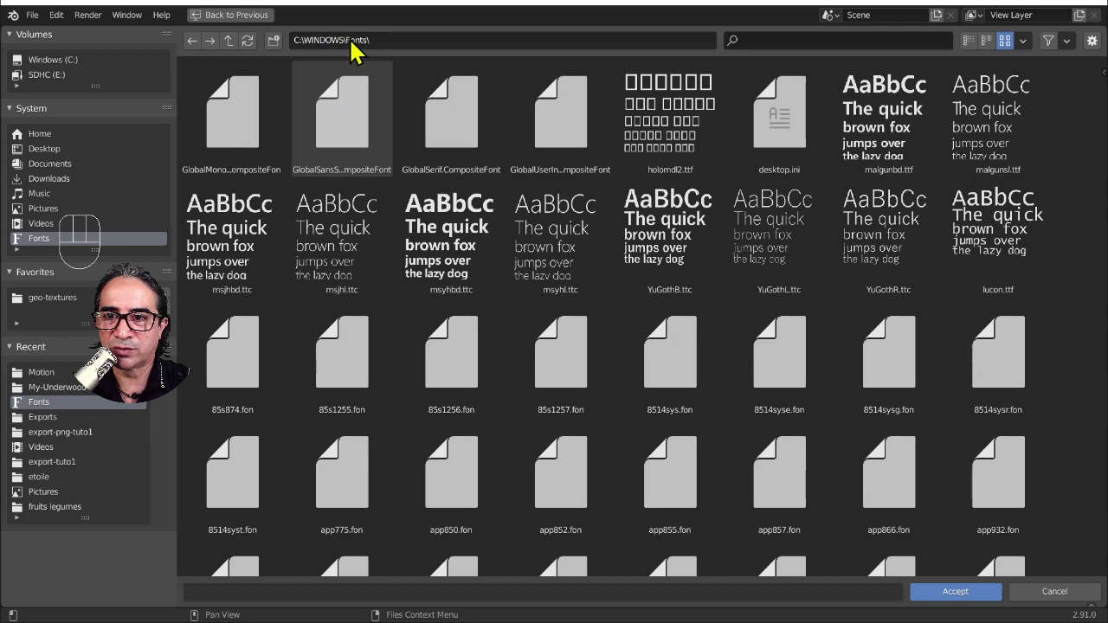
click(1070, 597)
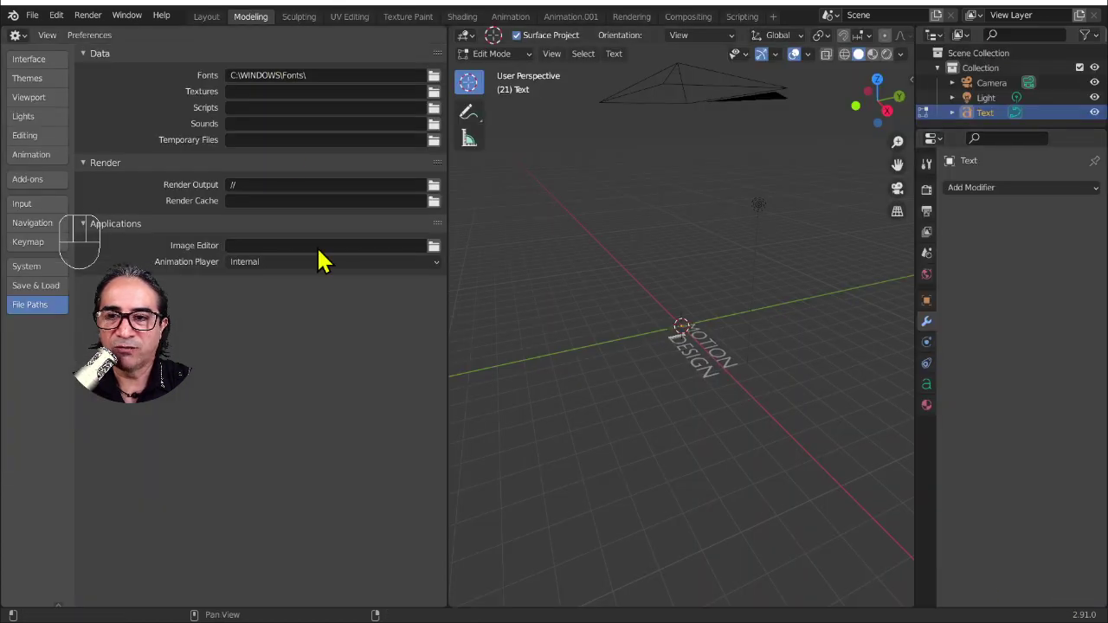
click(217, 19)
click(207, 25)
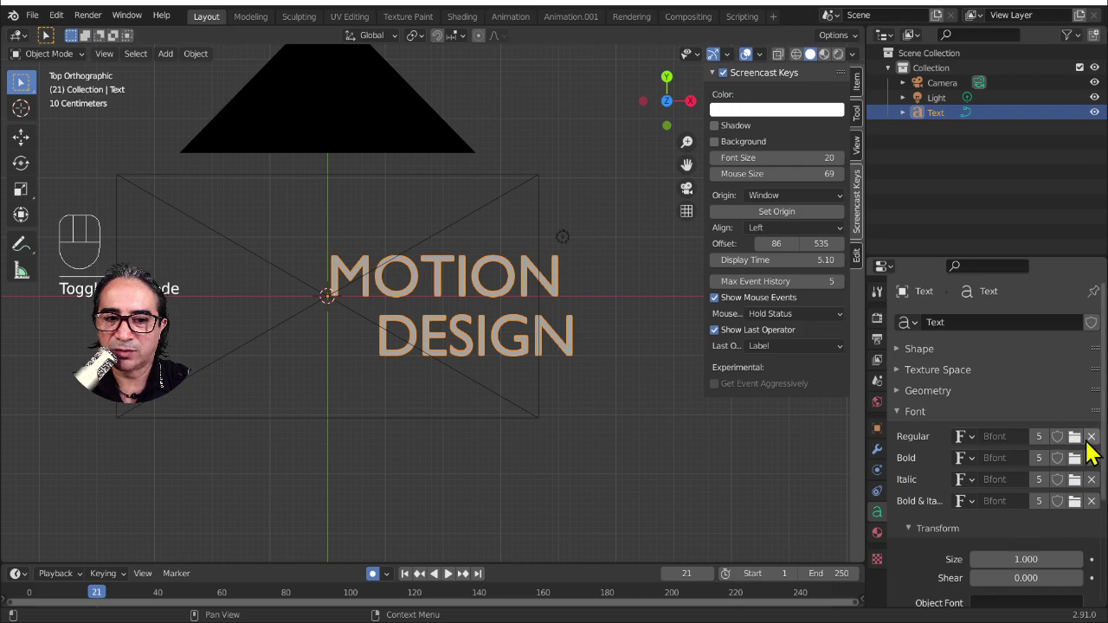
- Load the MyUnderwood typewriter font from Downloads as the text's Regular font
click(1087, 450)
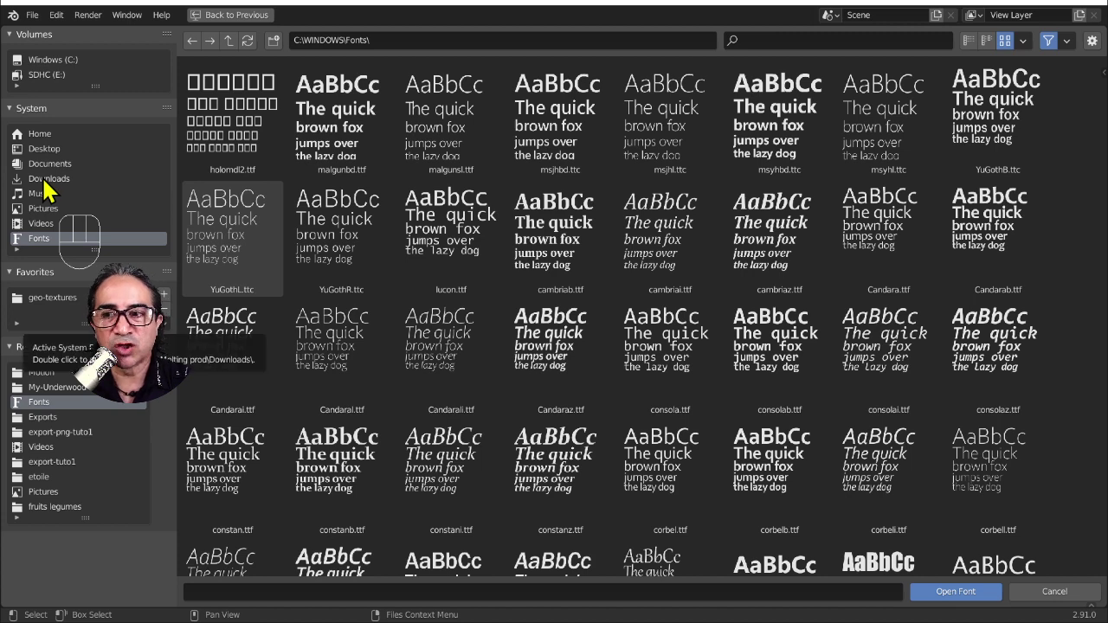
click(51, 188)
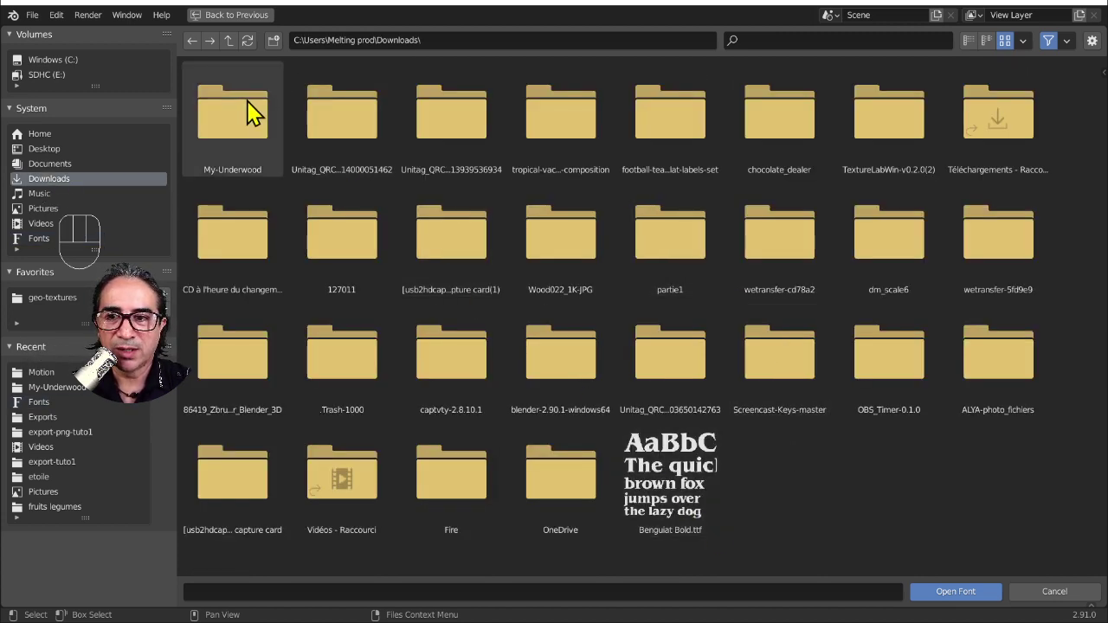
click(254, 110)
double_click(246, 114)
double_click(226, 92)
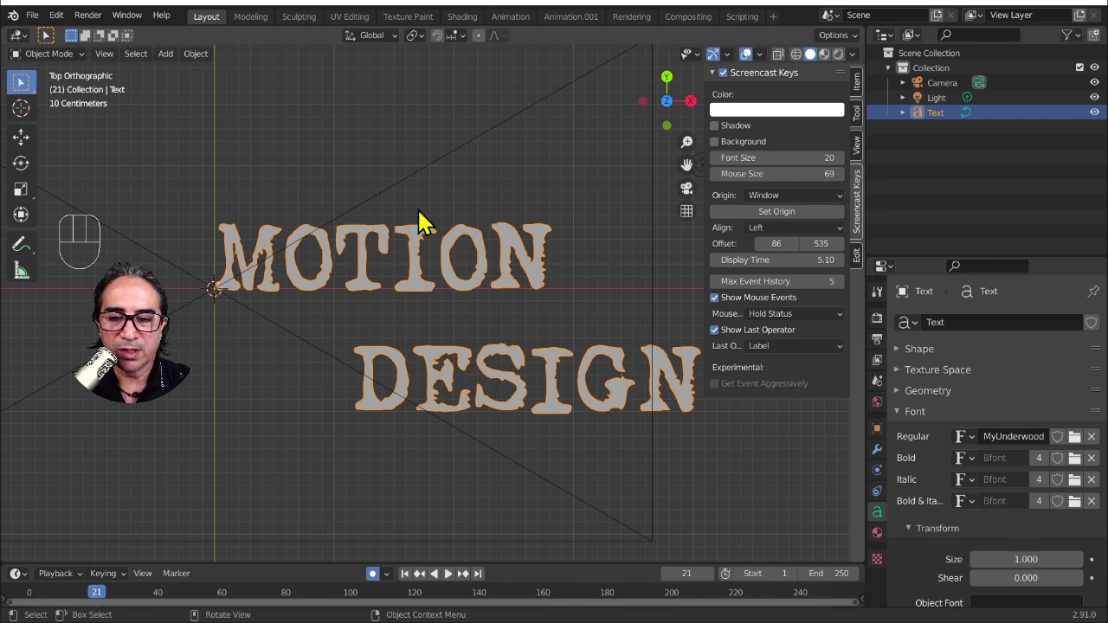
- Move the MOTION DESIGN text with G so it sits centred on the origin
key(KP_0)
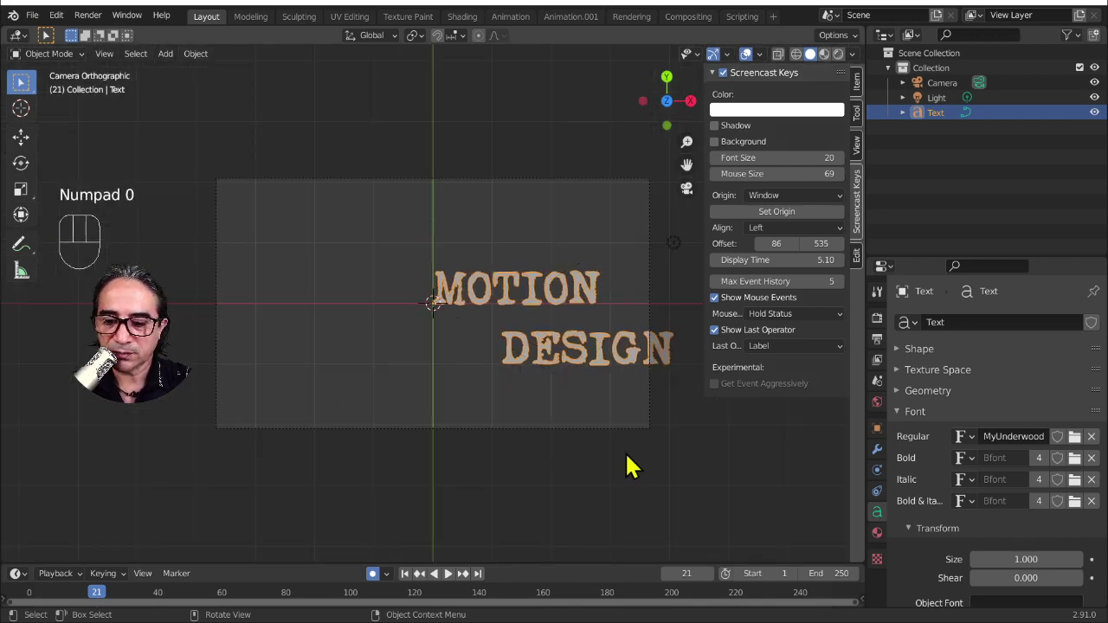
key(g)
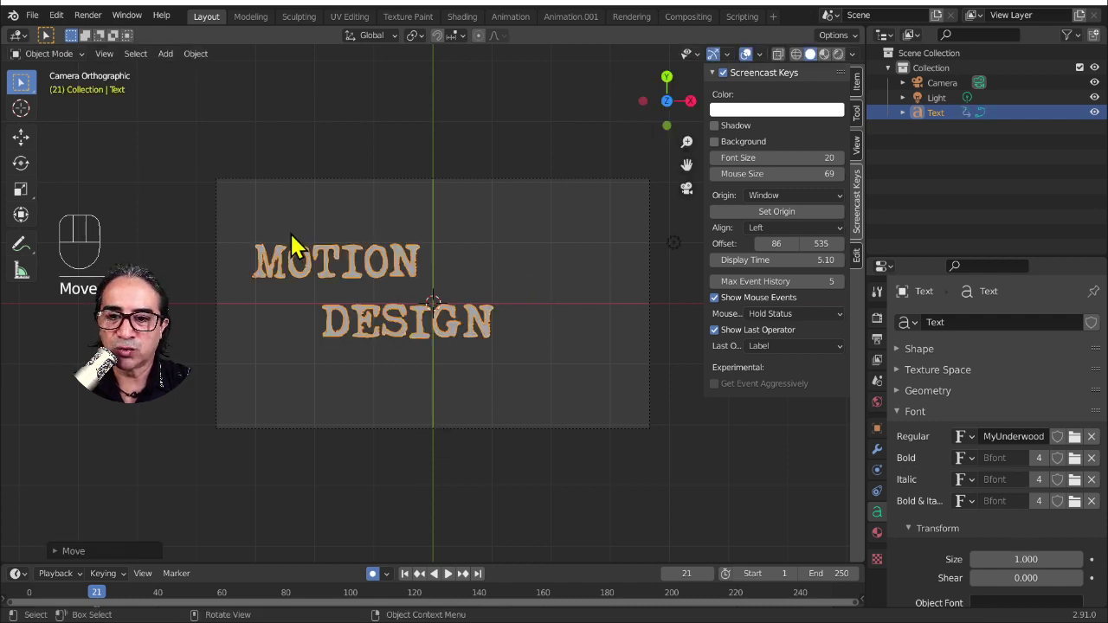
drag(308, 271, 423, 325)
click(500, 288)
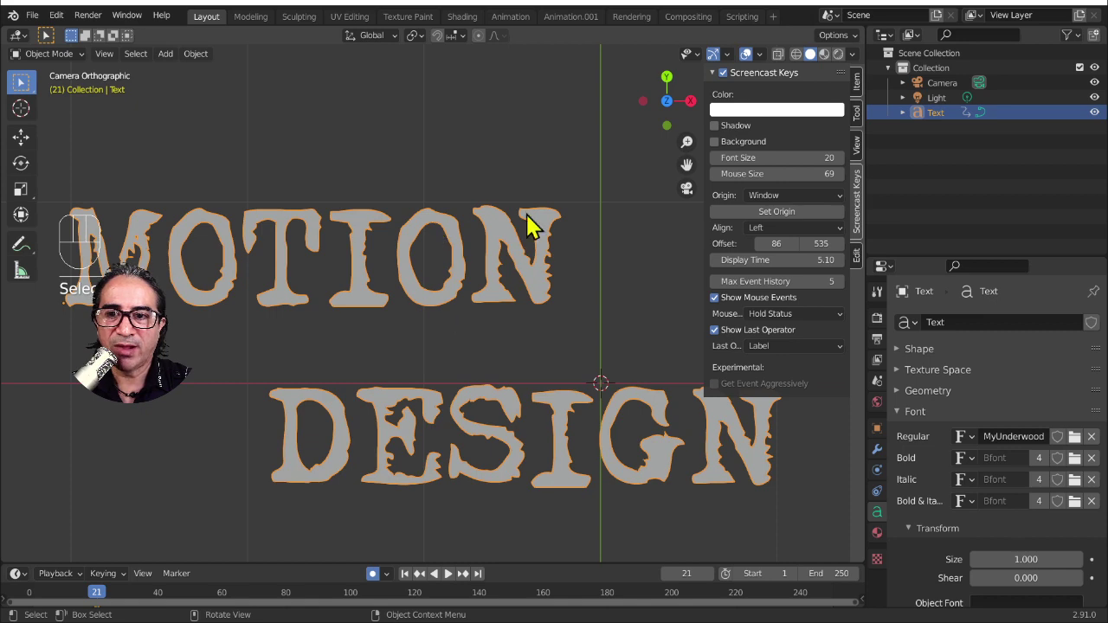
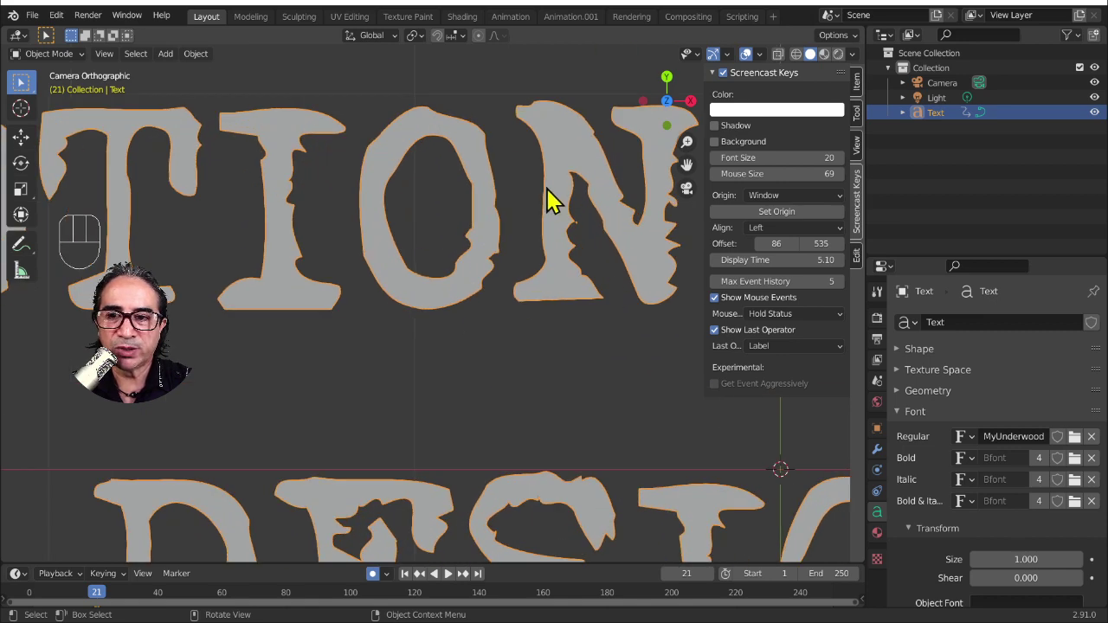
- Zoom in on the letters and switch to the Shading workspace
drag(561, 202, 578, 333)
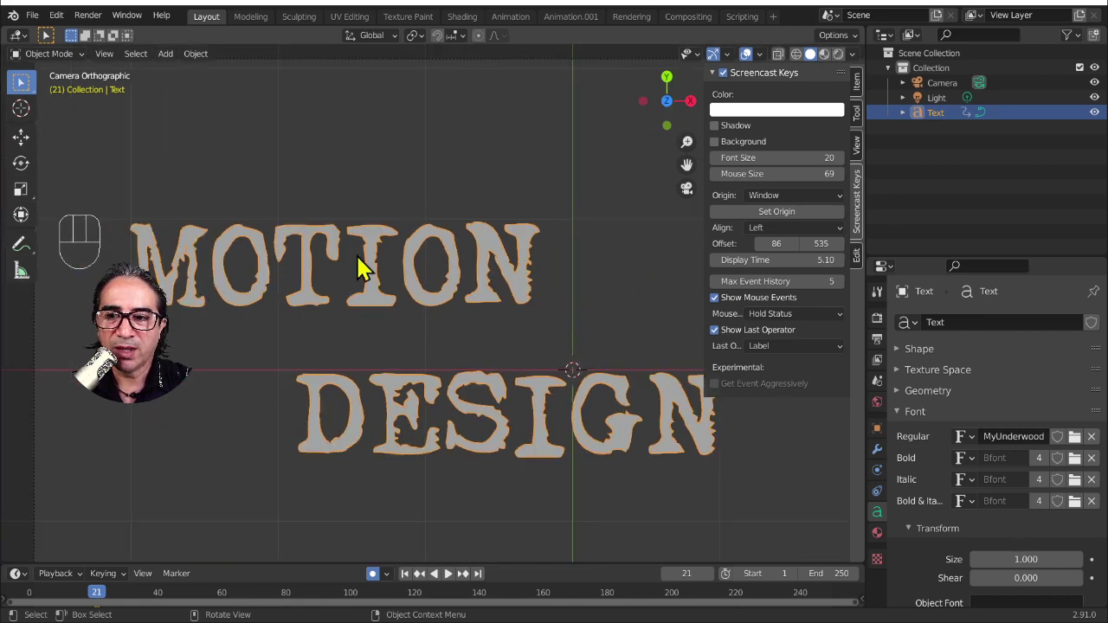
click(464, 25)
drag(656, 331, 616, 352)
- In the Animation workspace delete the text object's existing keyframes
drag(574, 323, 679, 167)
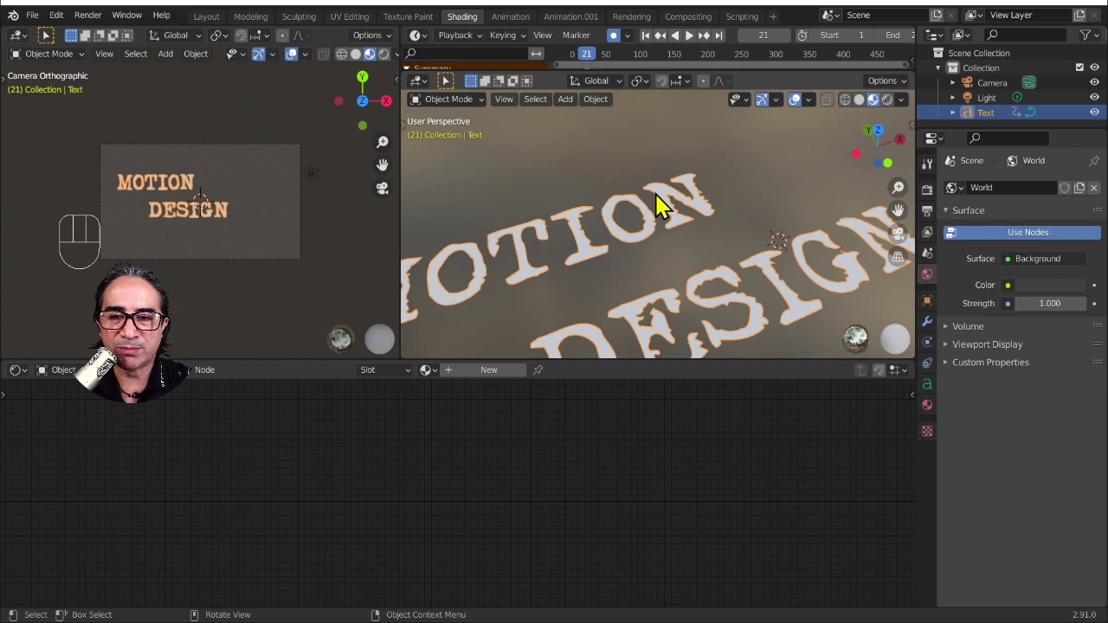
drag(724, 241, 689, 247)
drag(683, 259, 674, 234)
drag(626, 254, 624, 23)
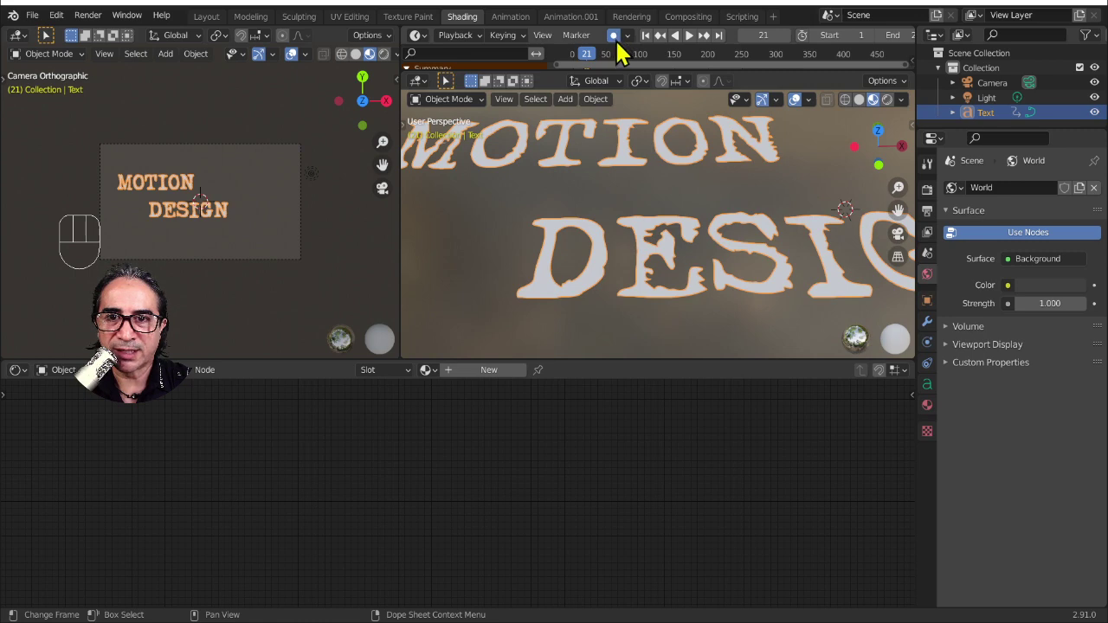
click(621, 48)
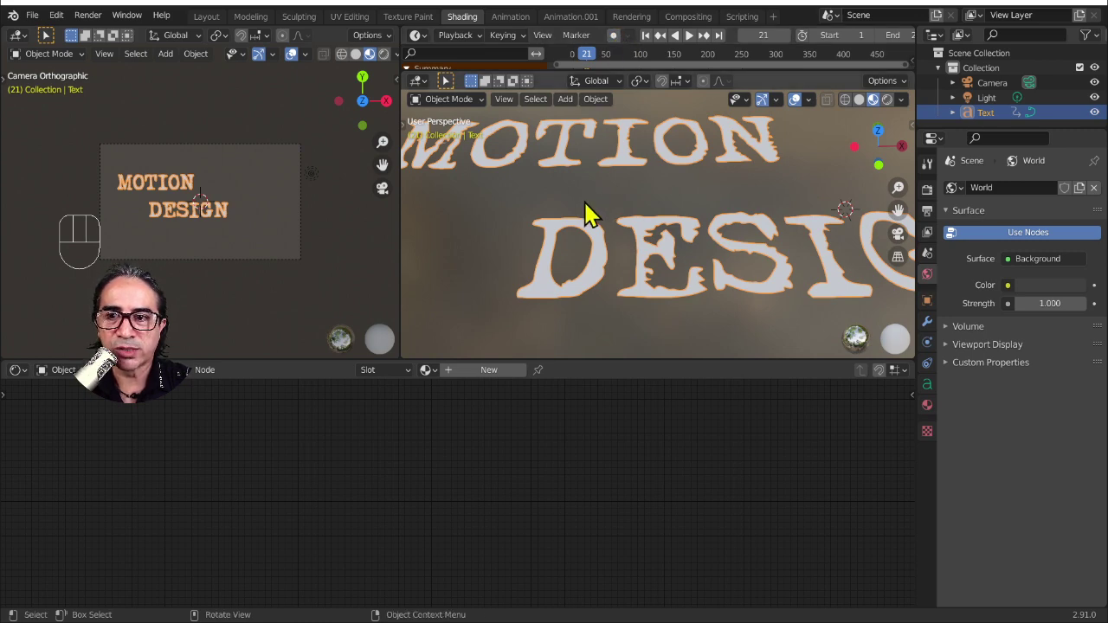
click(515, 29)
key(x)
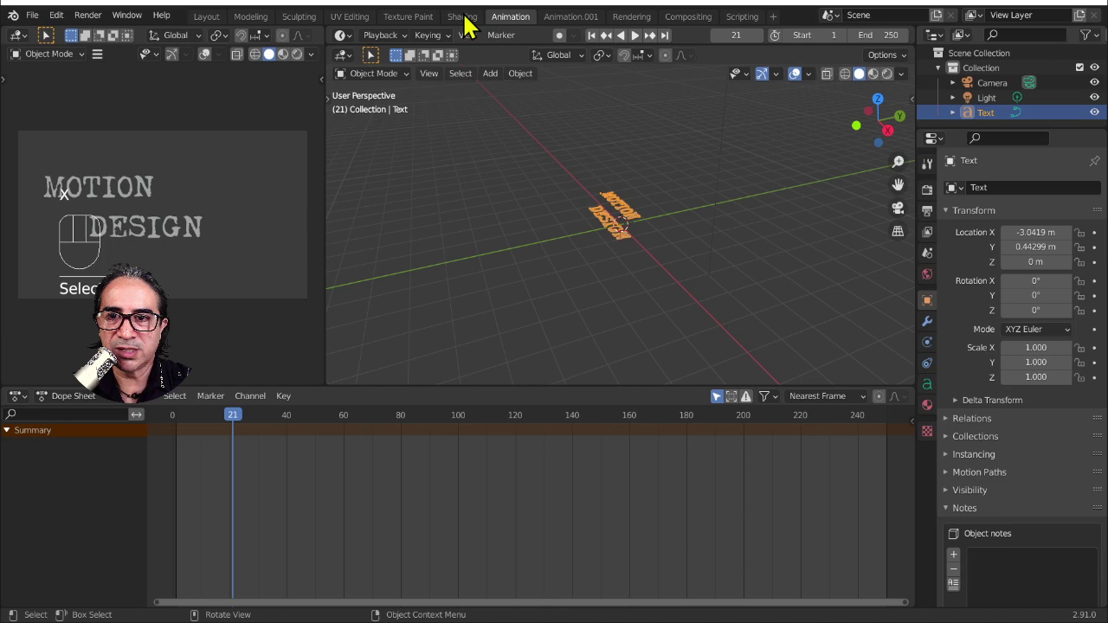
click(211, 27)
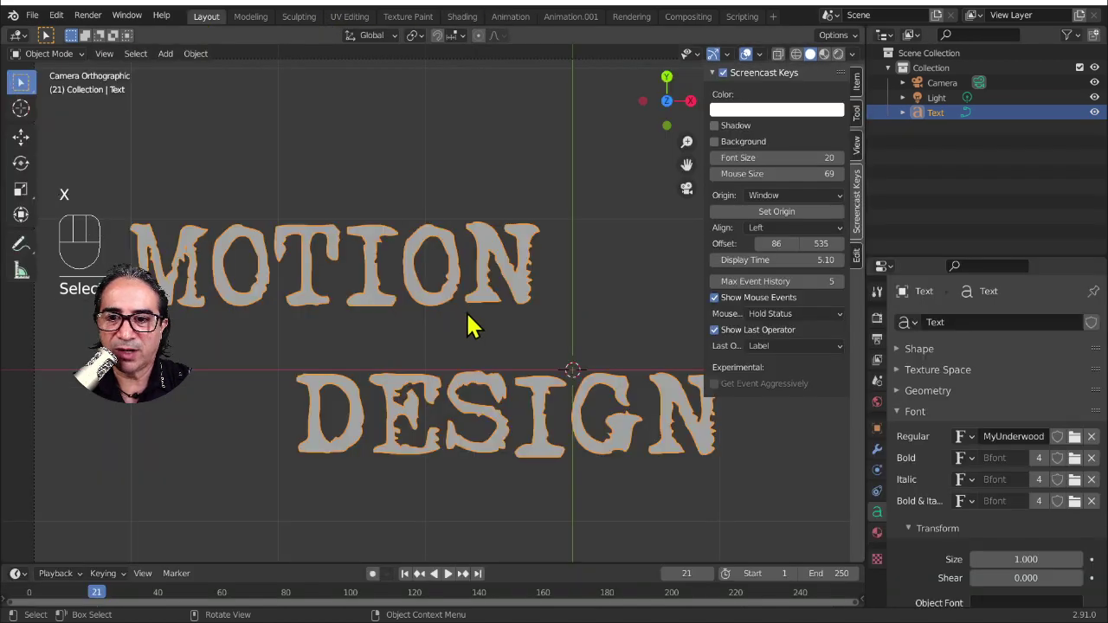
- Back in the Shading workspace create a new material for the text
click(471, 24)
key(BackSpace)
click(497, 379)
text(new ...)
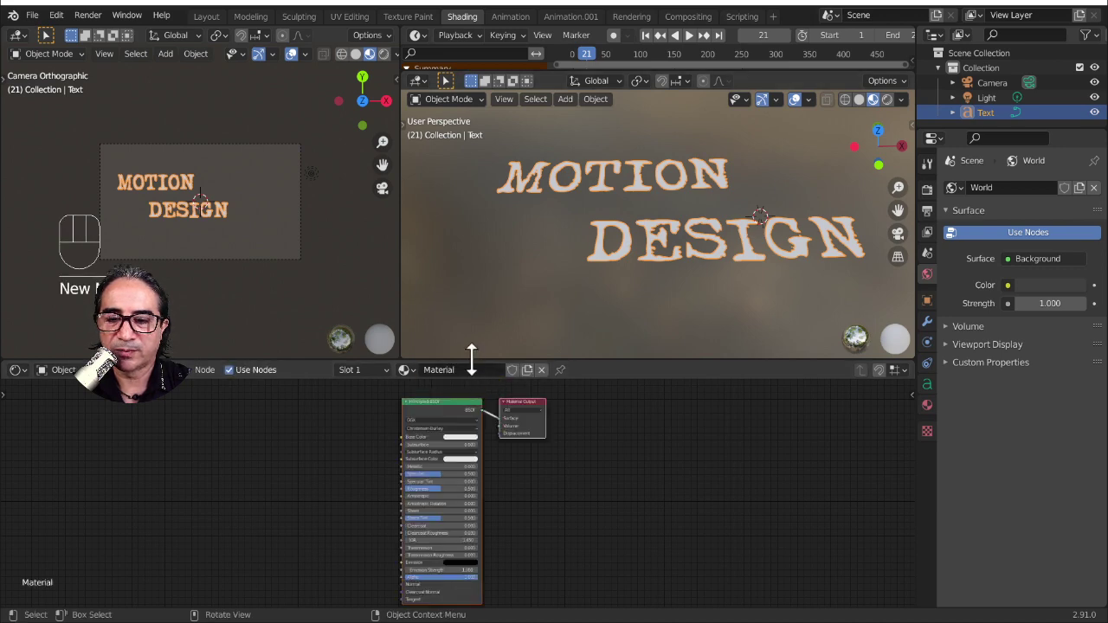
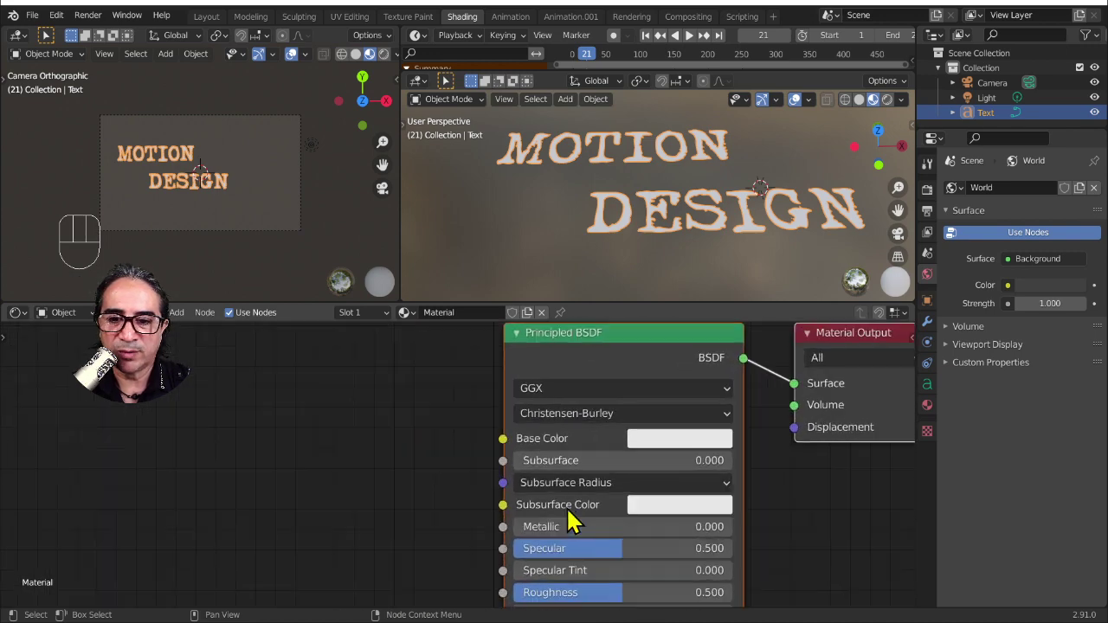
- Paste the copied texture coordinate, mapping and image texture nodes into the material
middle_click(560, 485)
drag(352, 448, 271, 446)
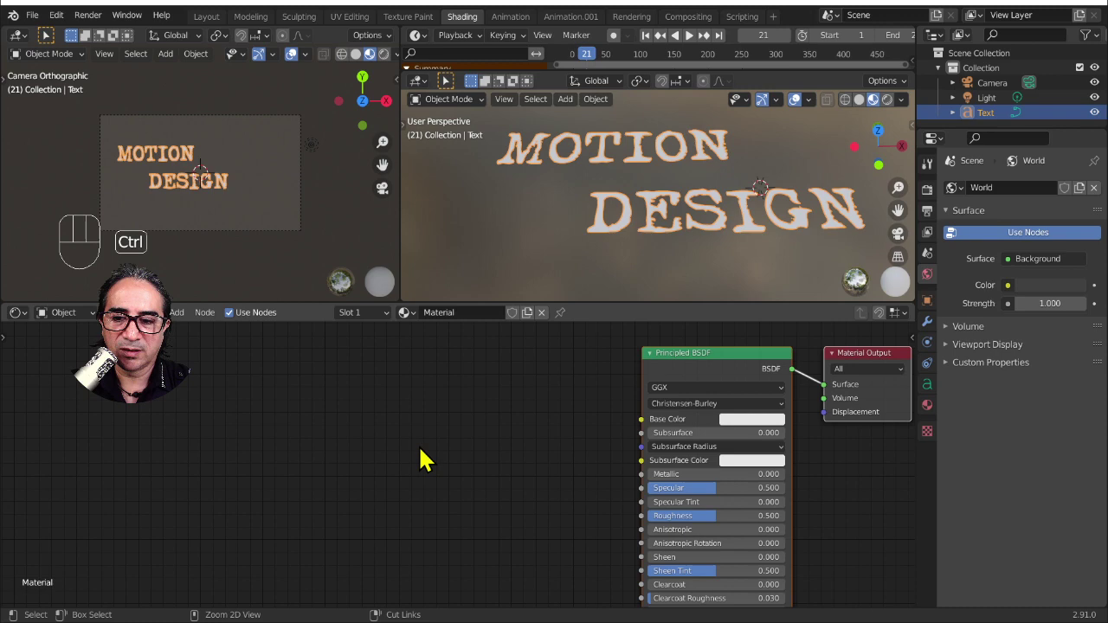
key(ctrl+t)
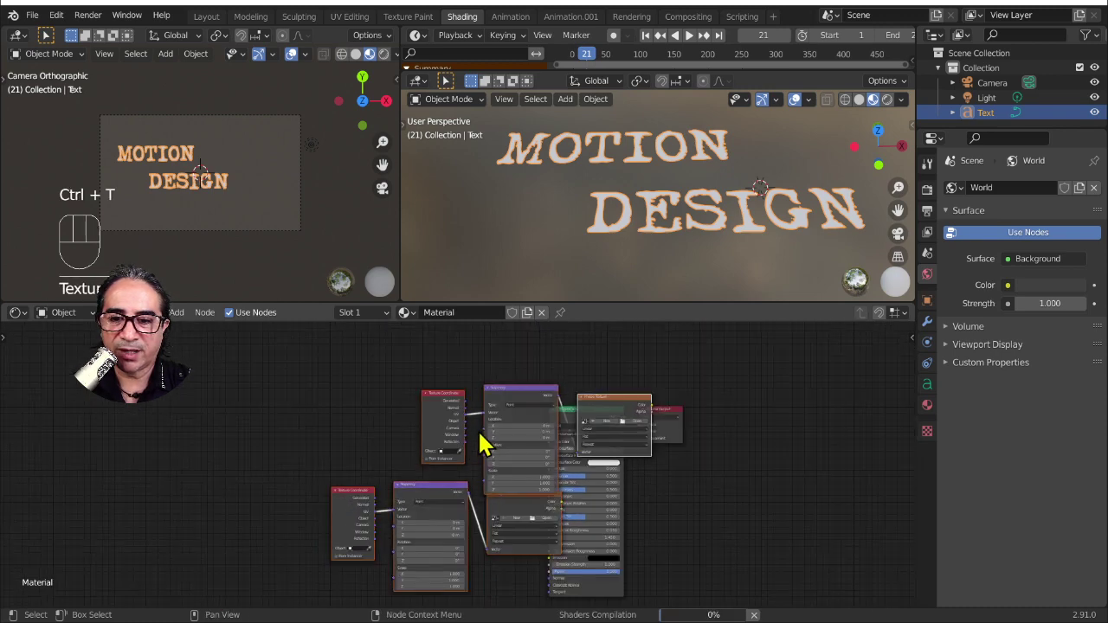
- Box-select the pasted nodes and arrange them to the left of the Principled BSDF
double_click(464, 518)
drag(451, 501, 267, 492)
drag(637, 410, 480, 481)
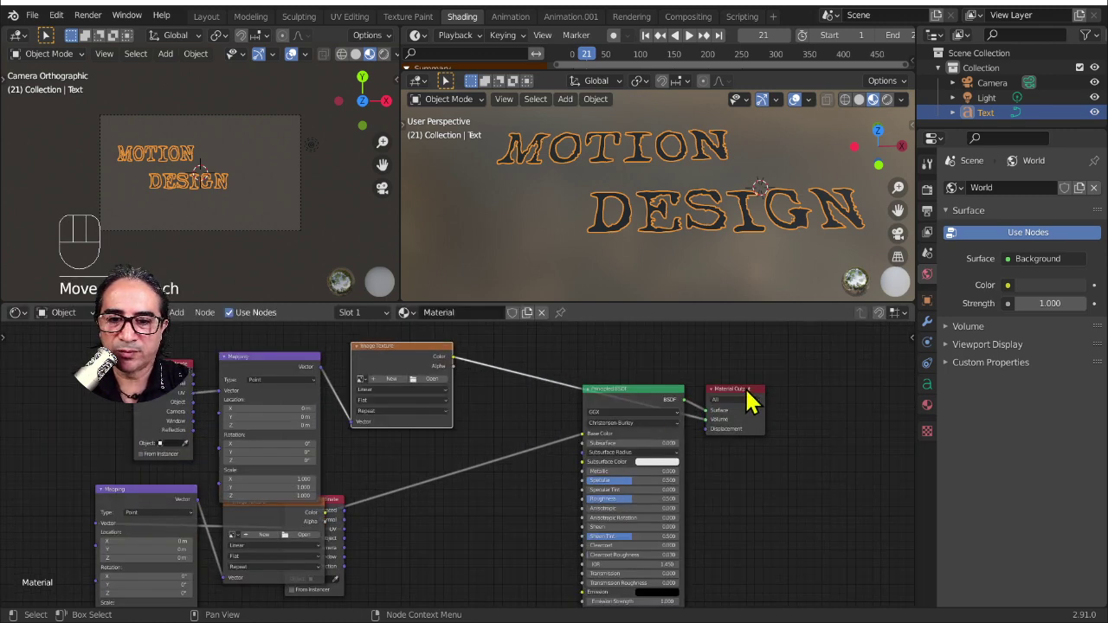
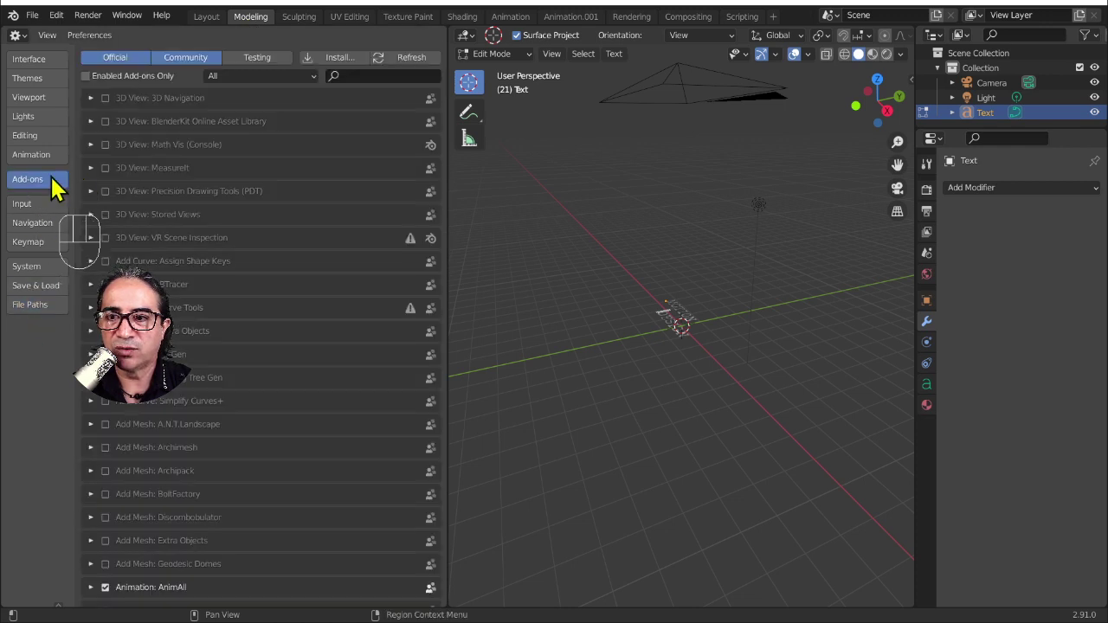
- Check the add-ons list in Preferences before removing the Image Texture nodes
drag(376, 87, 193, 158)
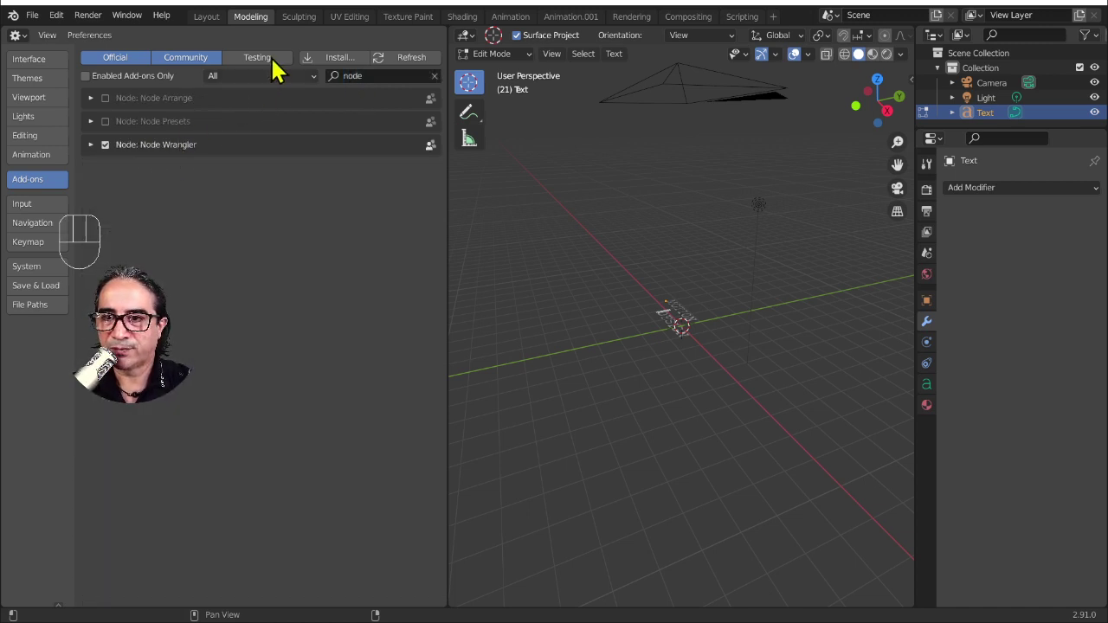
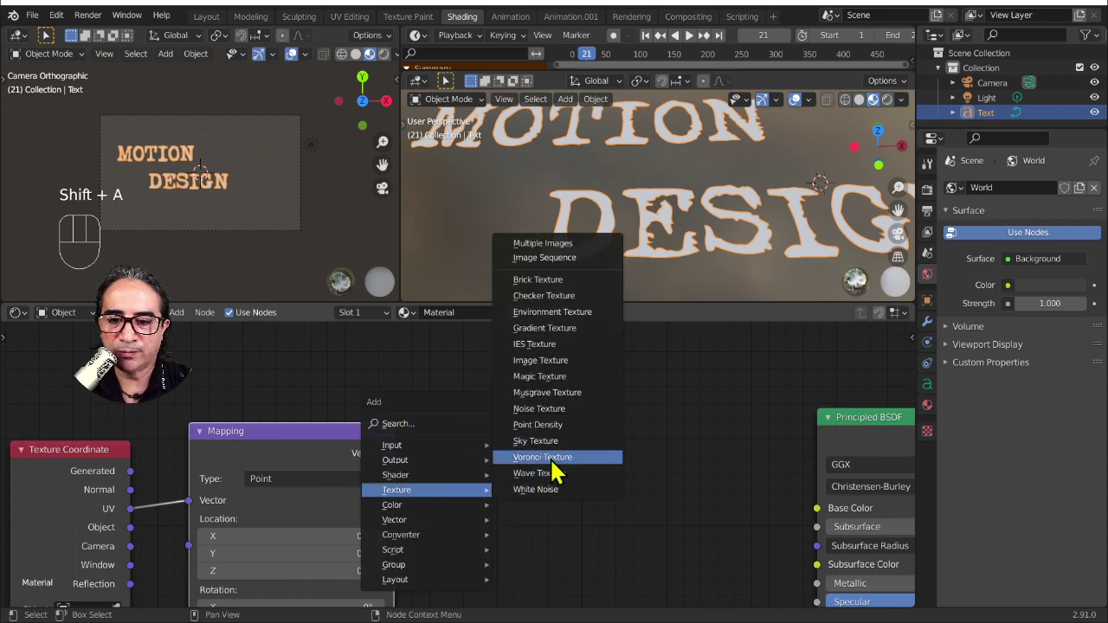
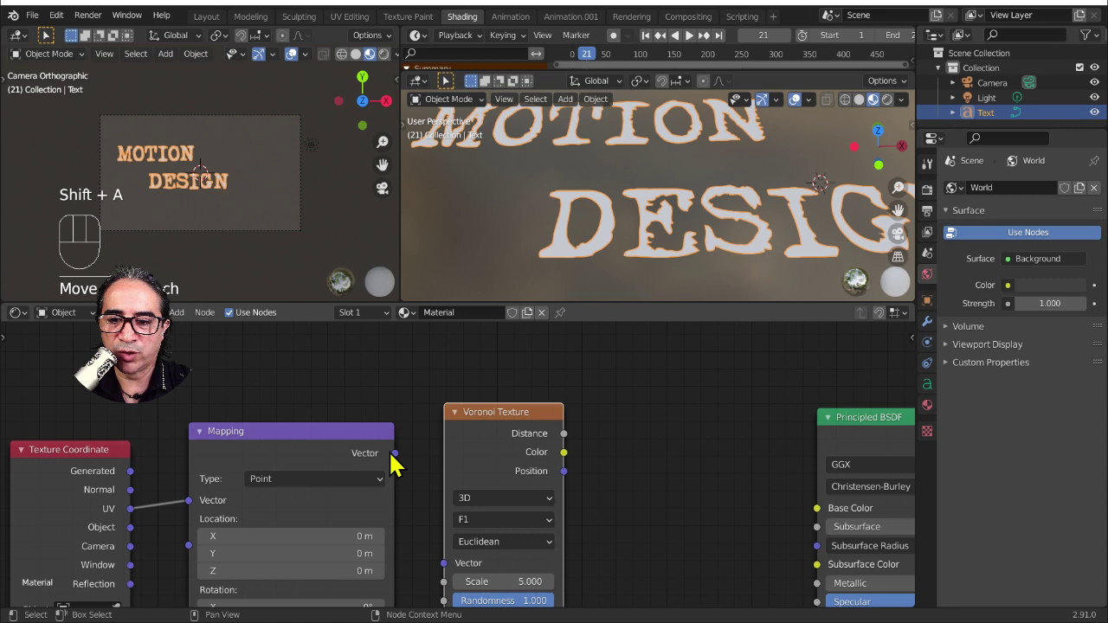
- Add a Voronoi Texture fed by the Mapping vector, with its Distance driving Base Color
drag(403, 463, 459, 569)
click(552, 426)
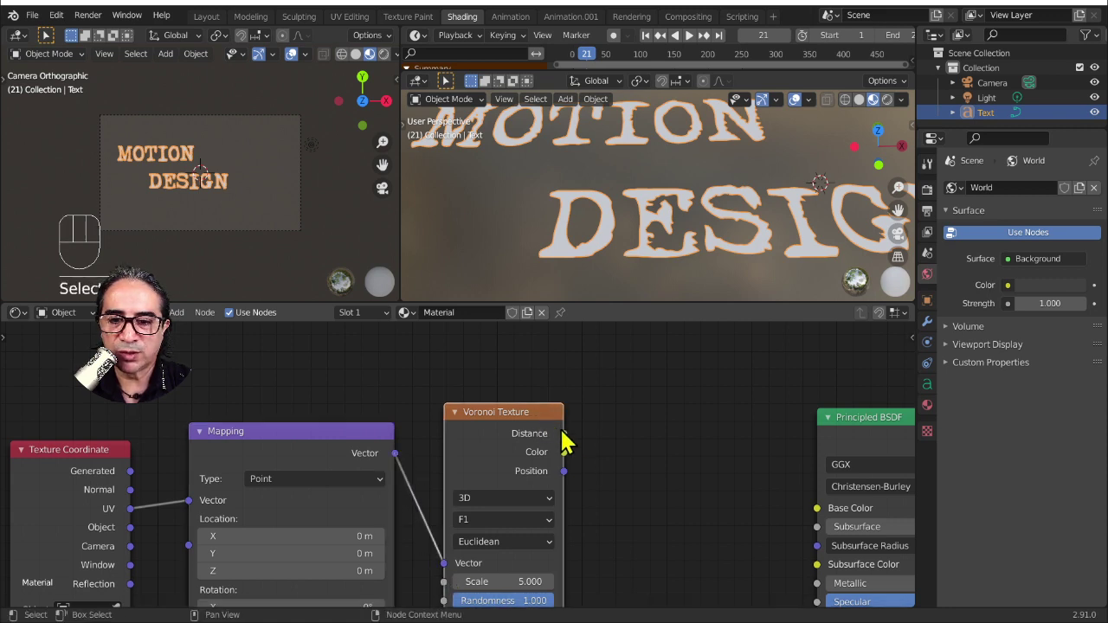
drag(573, 441, 897, 415)
drag(880, 426, 727, 349)
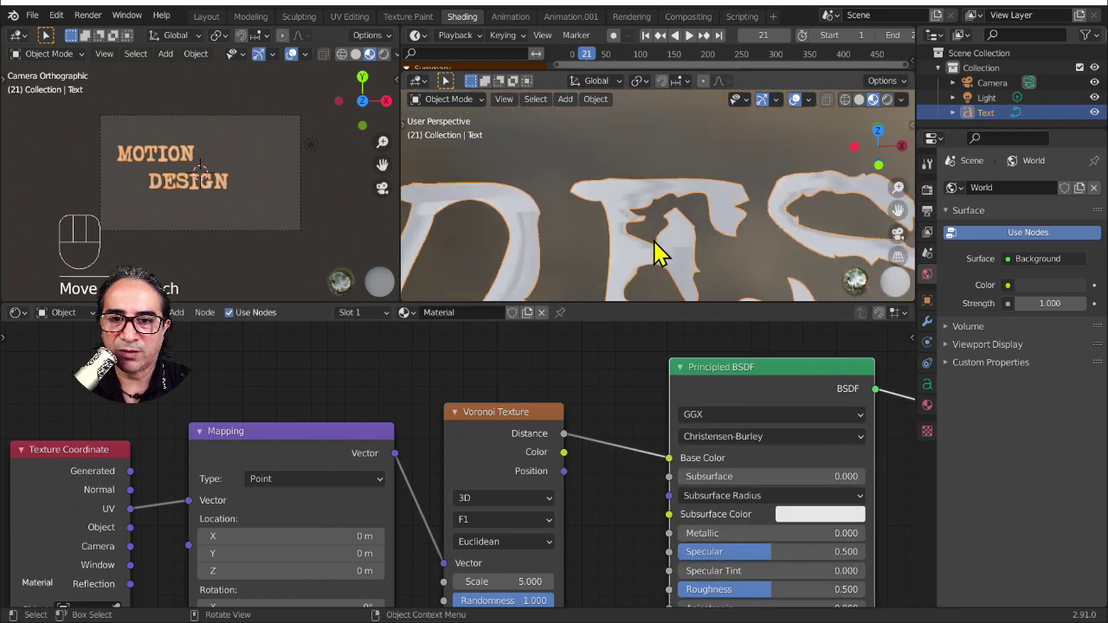
- View the text from the top and feed Generated coordinates into the Mapping node
drag(665, 246, 648, 252)
key(KP_7)
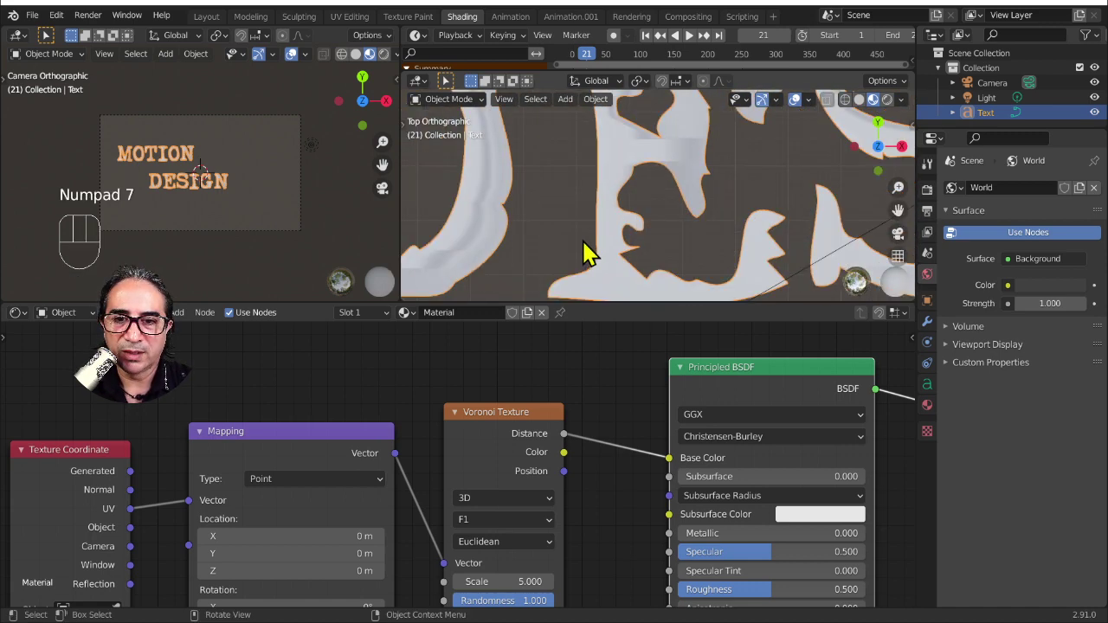
middle_click(684, 229)
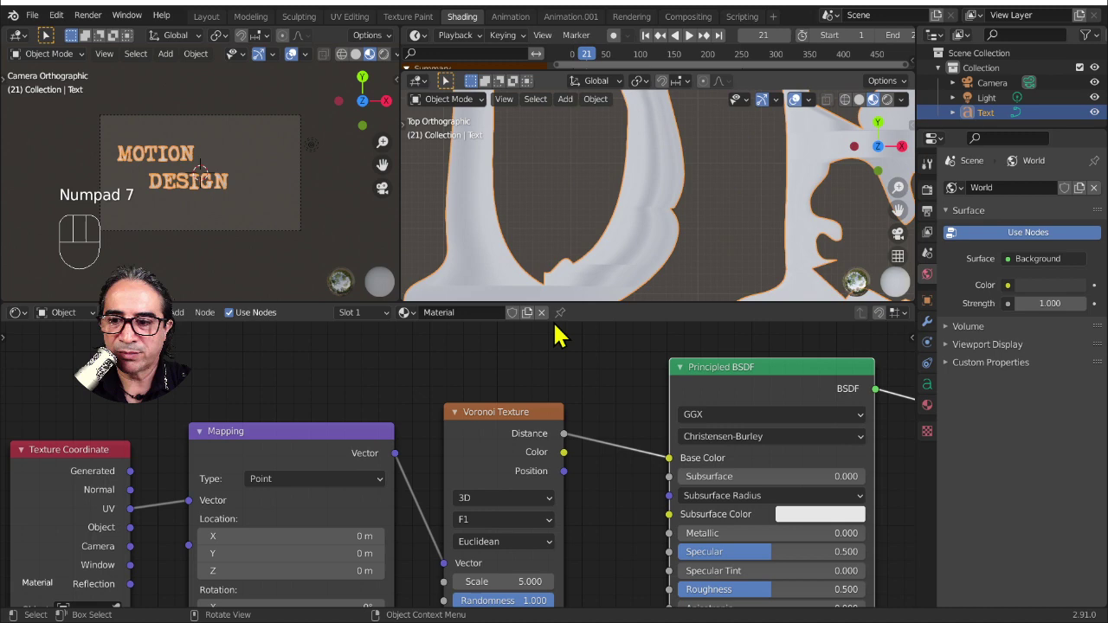
drag(135, 478, 159, 477)
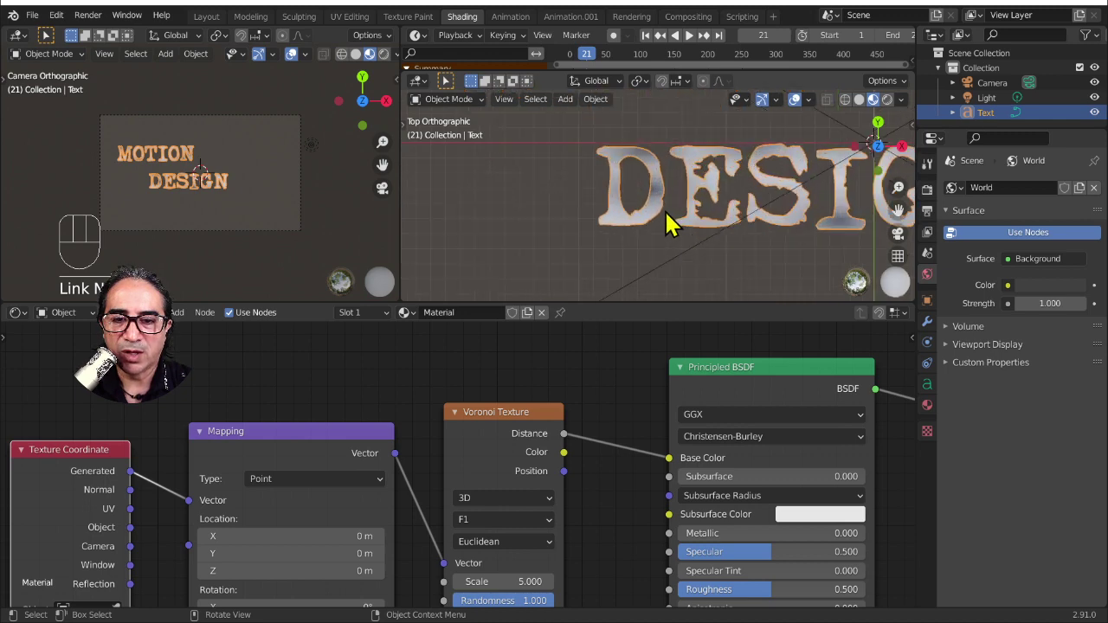
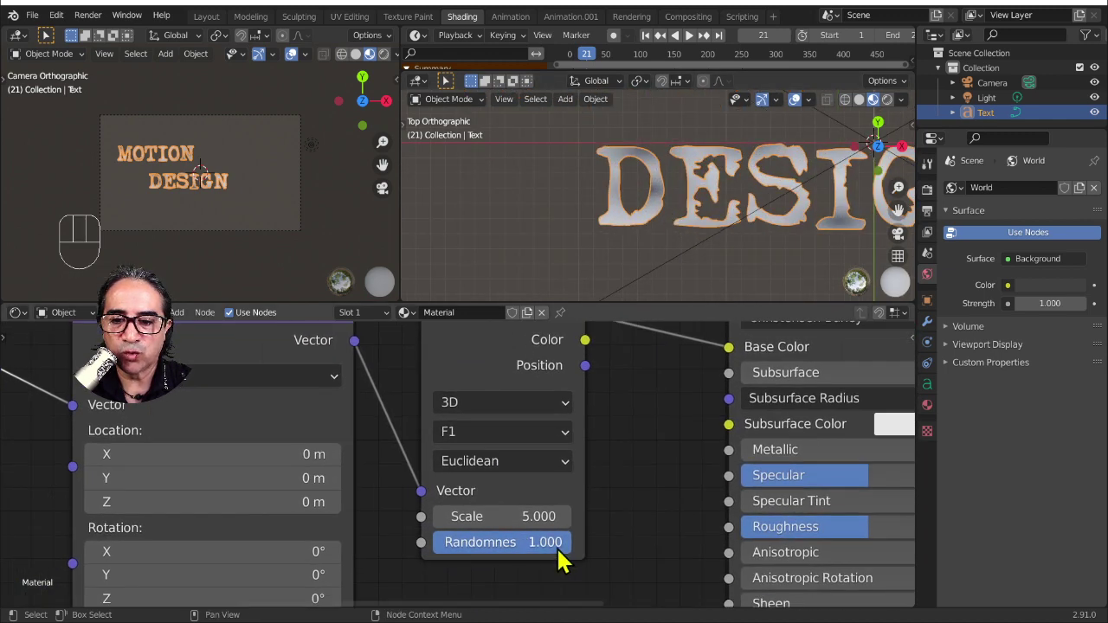
- Set Voronoi randomness to 0 and raise its scale for a fine regular dot pattern
drag(539, 534, 610, 275)
drag(666, 208, 556, 411)
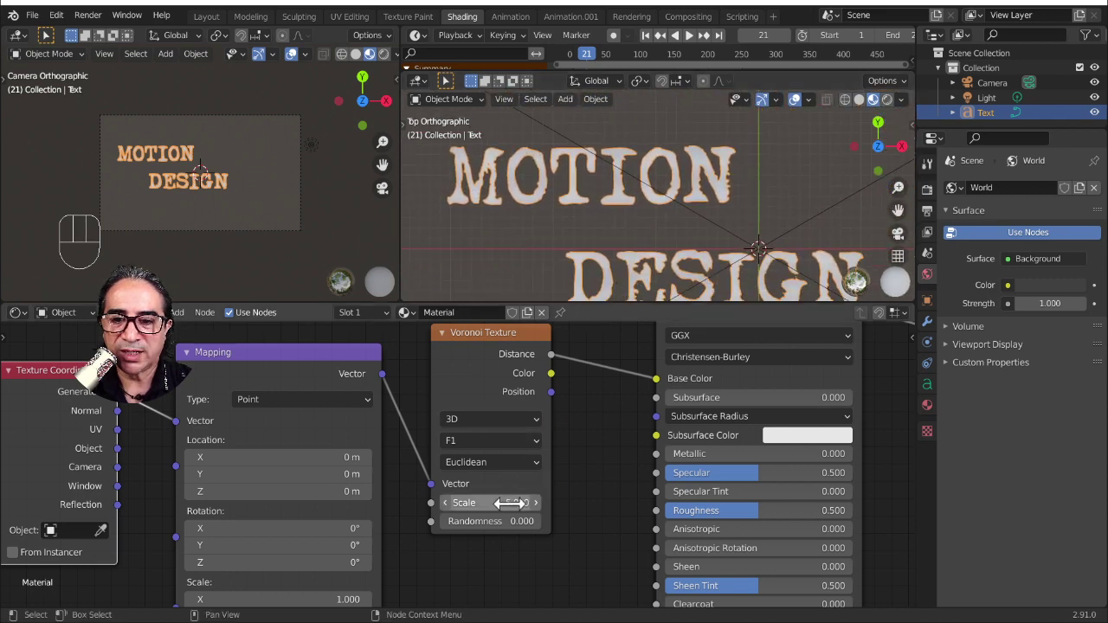
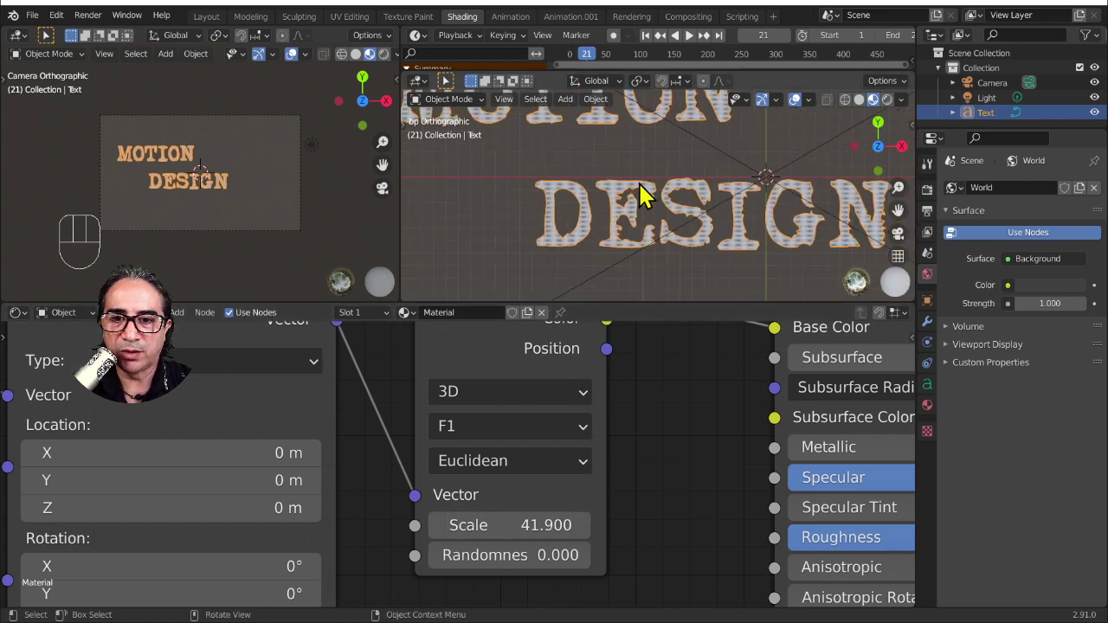
drag(603, 181, 690, 199)
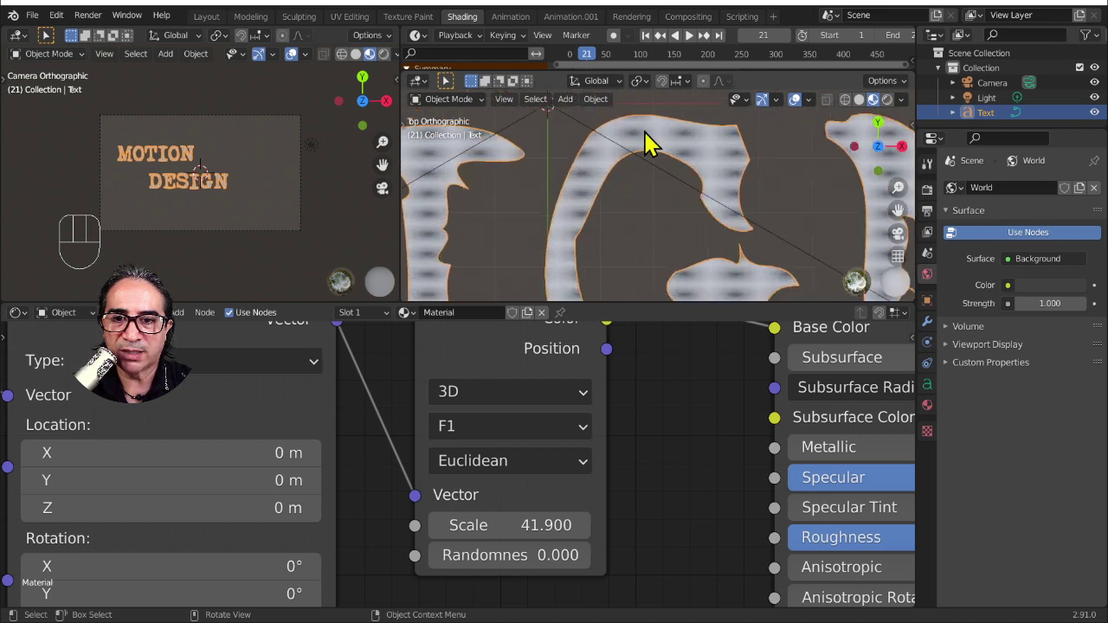
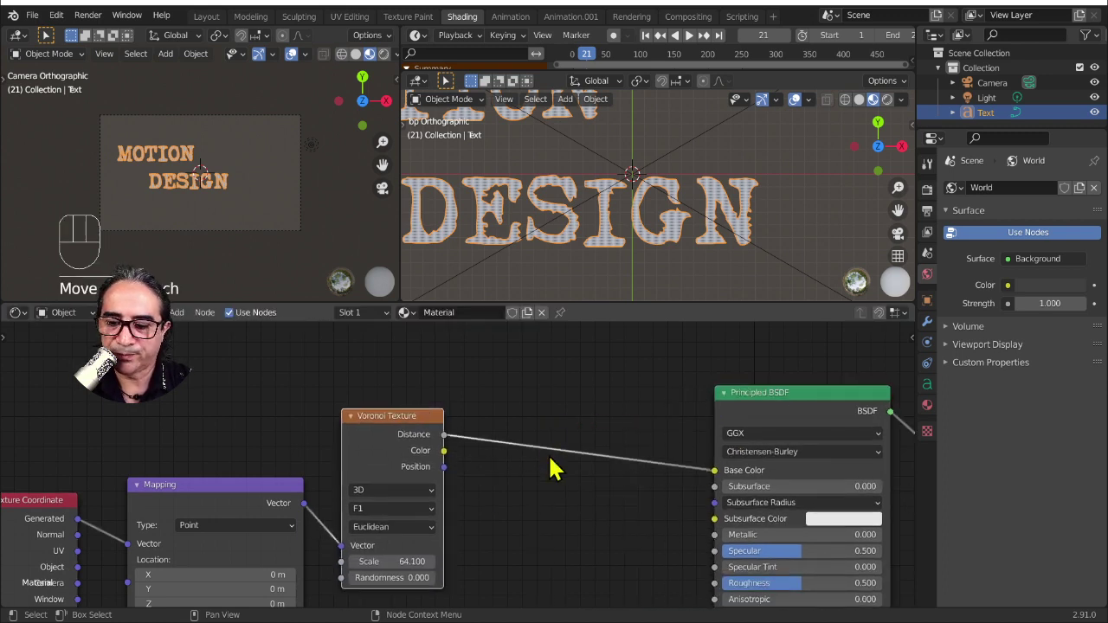
- Add a ColorRamp and drop it on the Distance-to-Base Color link
key(shift+a)
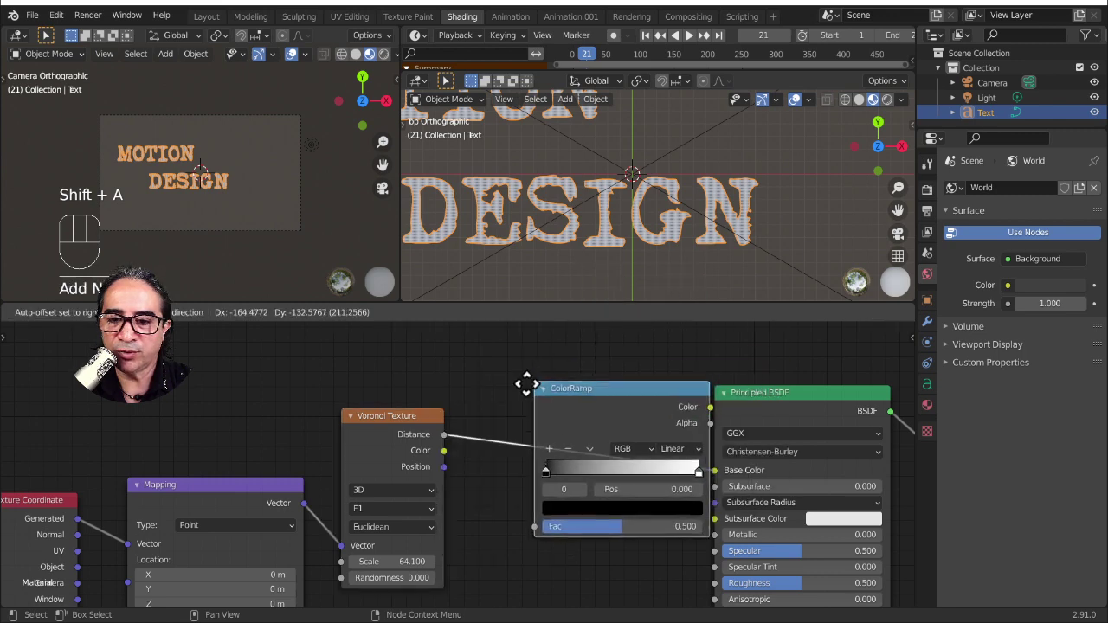
drag(526, 493, 557, 448)
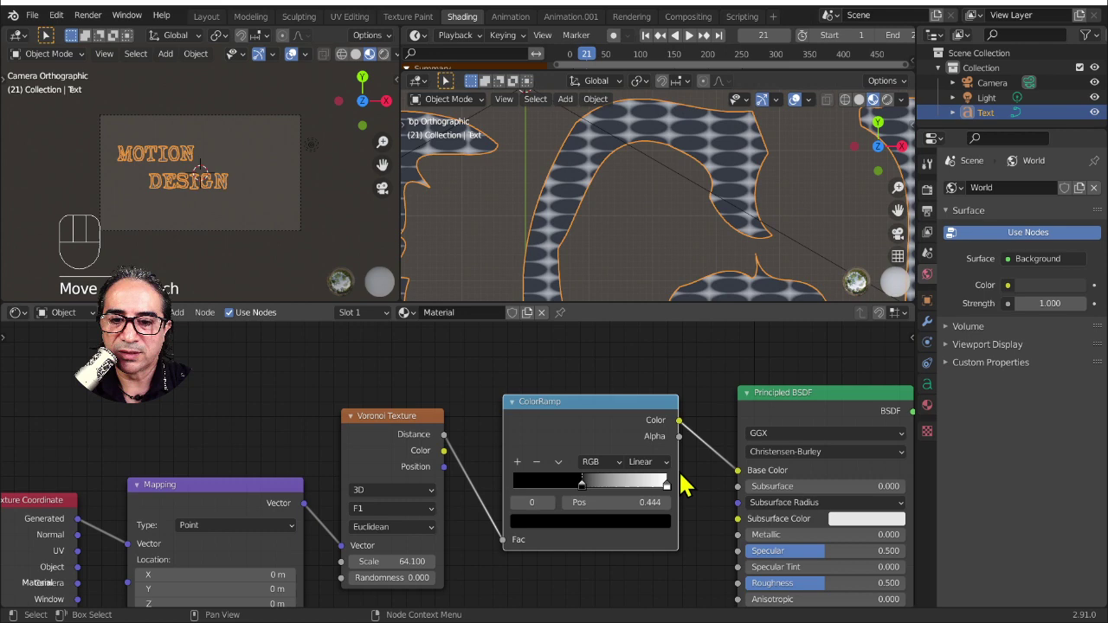
- Slide the black and white stops close together around 0.4–0.45 for crisp dark dots
drag(671, 493, 631, 499)
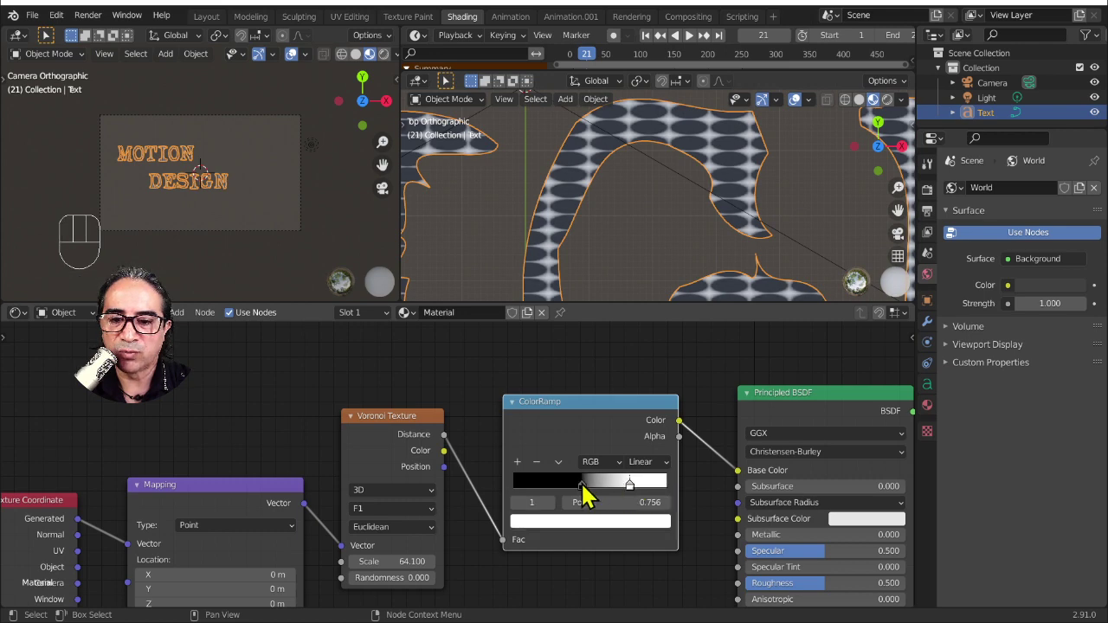
drag(586, 496, 541, 338)
middle_click(641, 287)
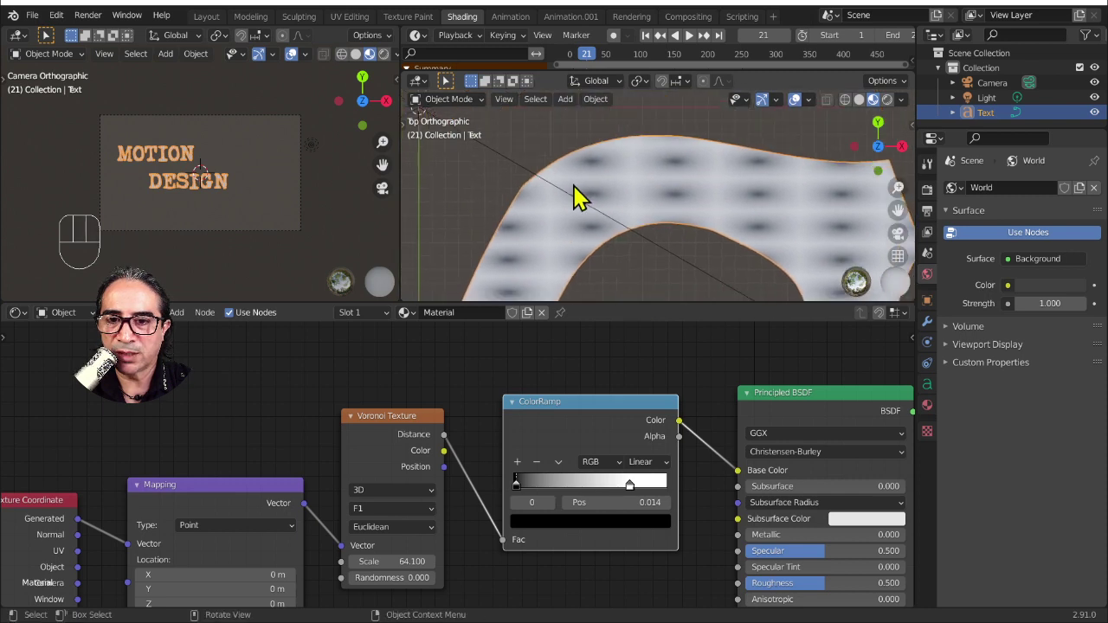
drag(529, 497, 608, 501)
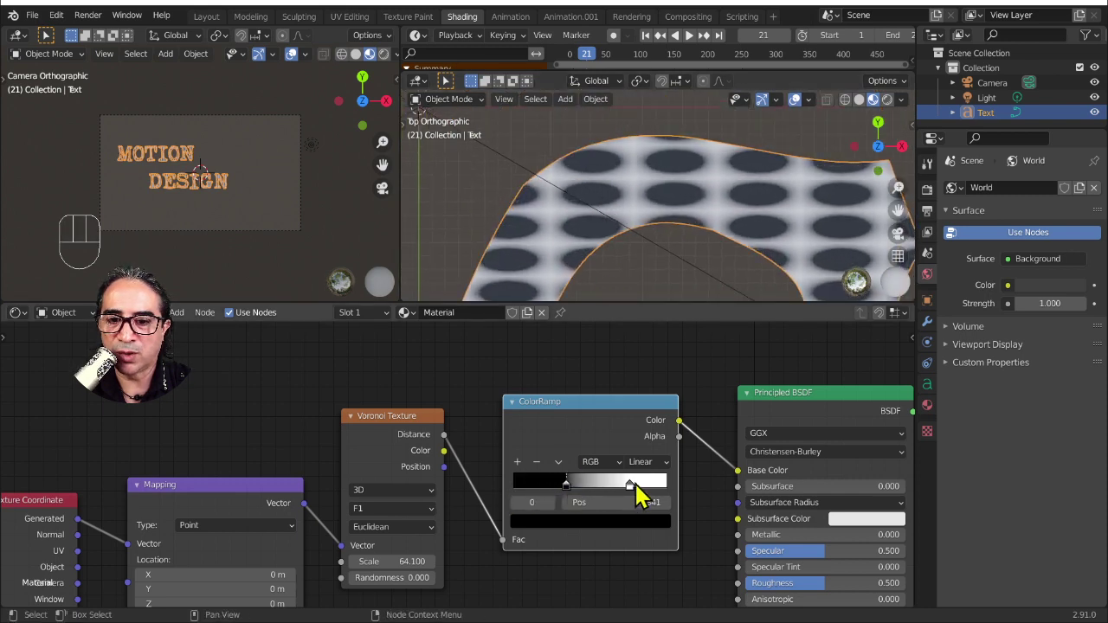
drag(636, 494, 586, 493)
drag(579, 495, 590, 354)
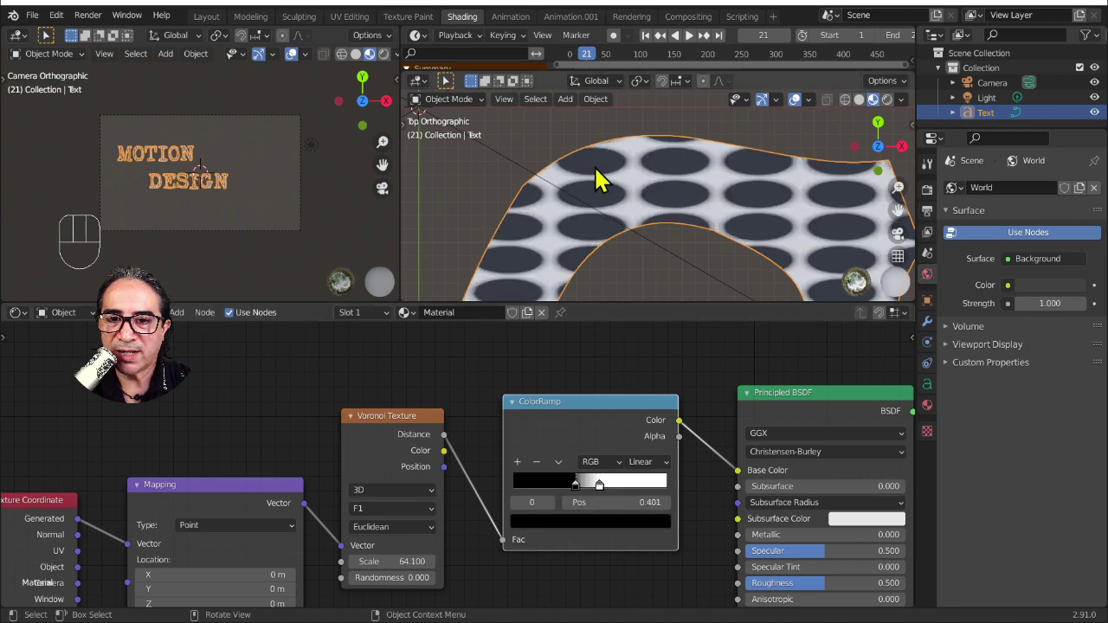
click(583, 497)
drag(610, 494, 607, 382)
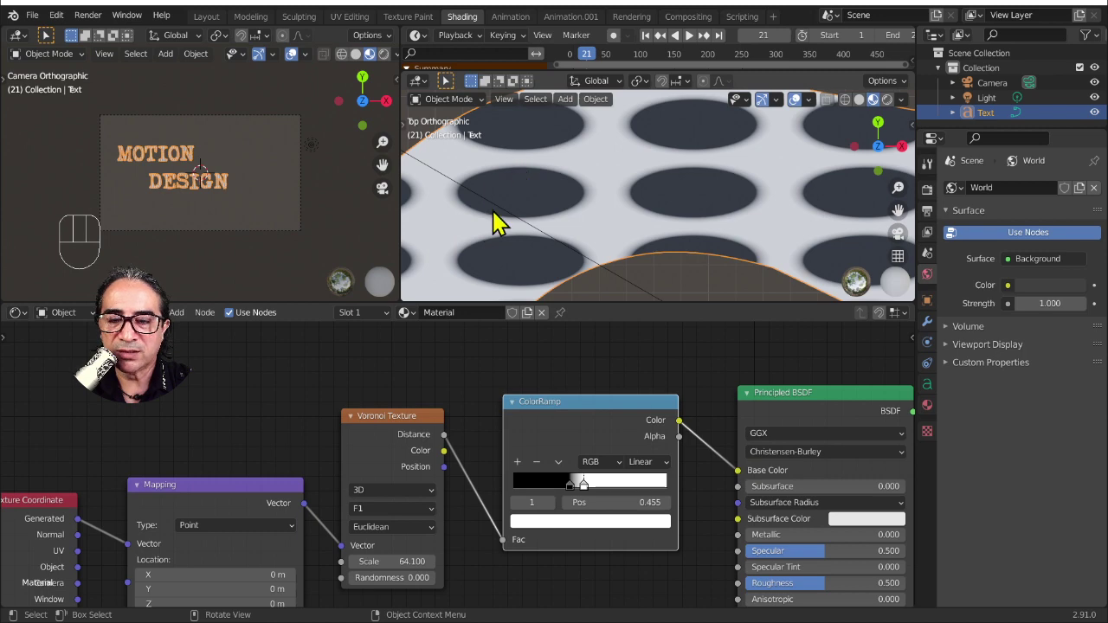
drag(269, 578, 470, 448)
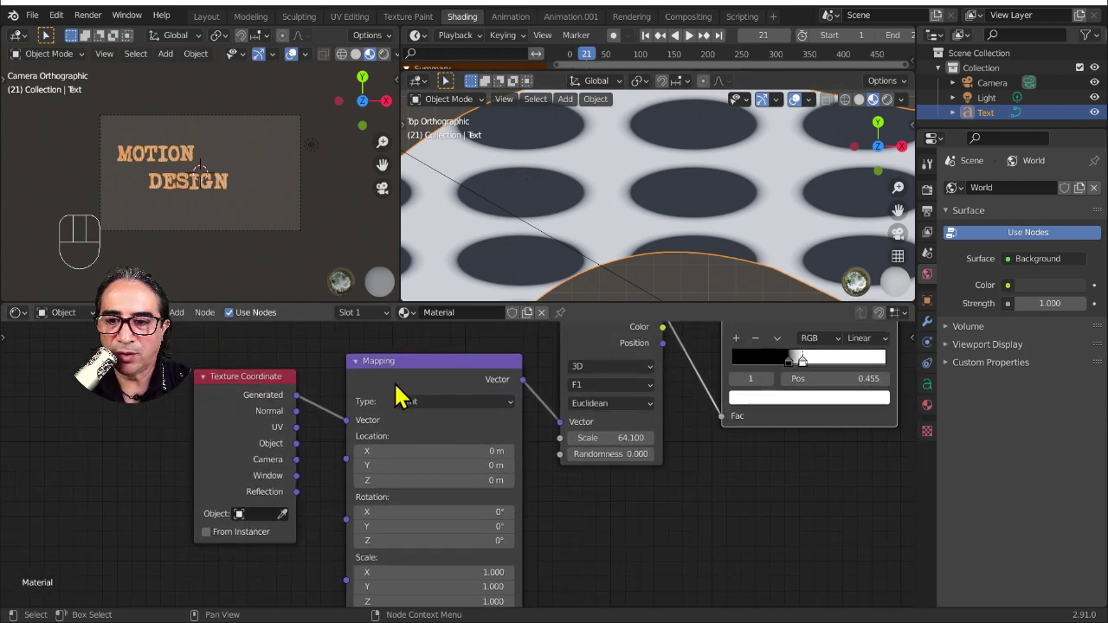
- Nudge the mapping node and pan across the lettering to inspect the round dot pattern
drag(400, 375, 388, 368)
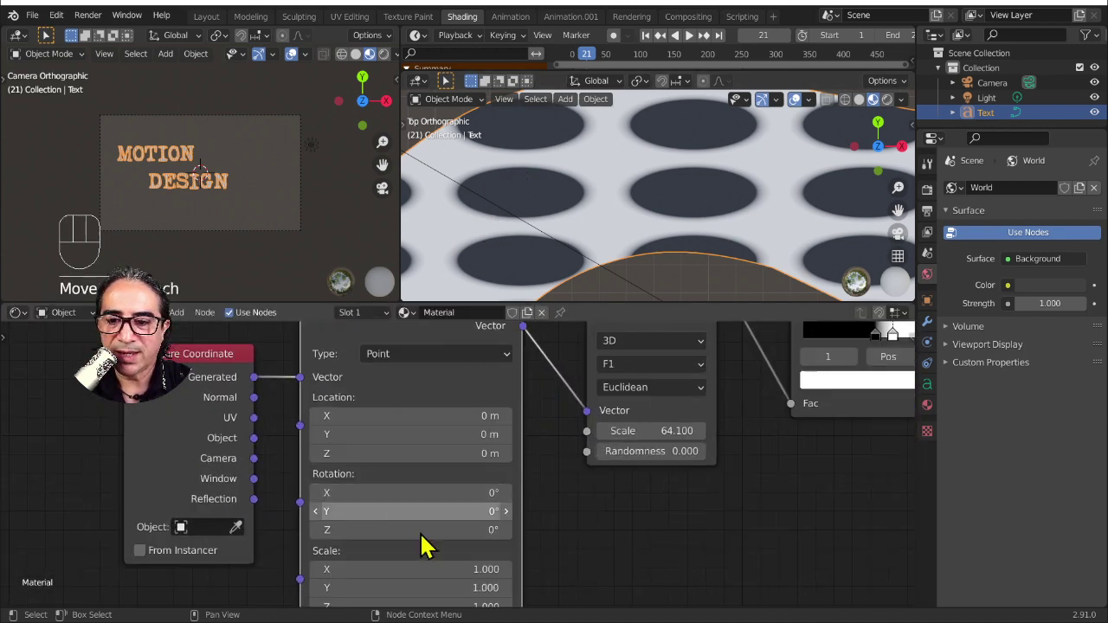
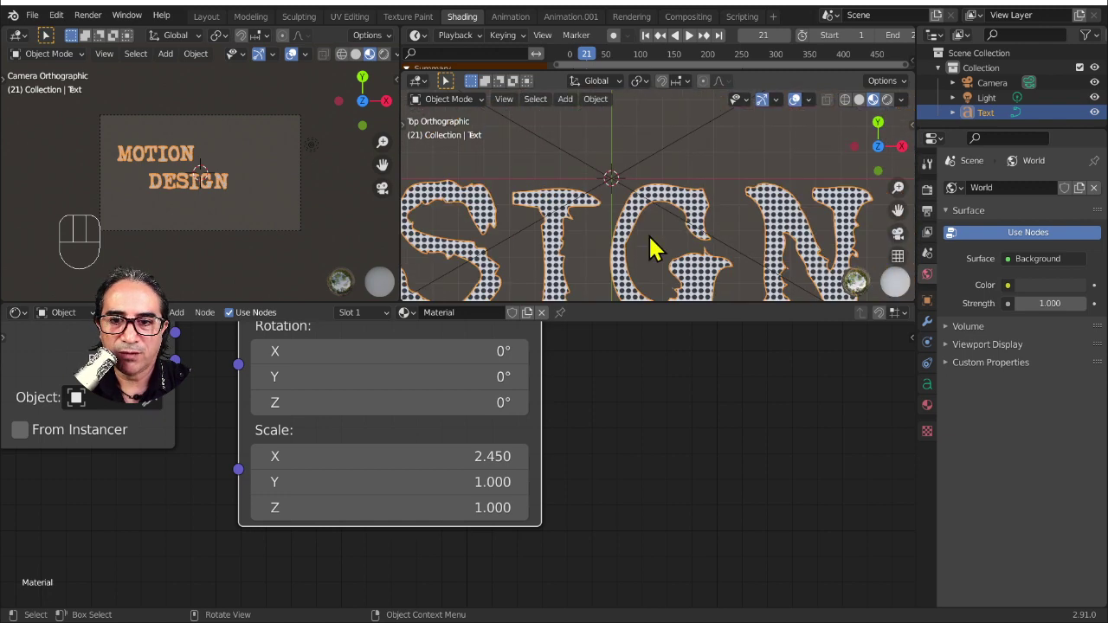
middle_click(637, 223)
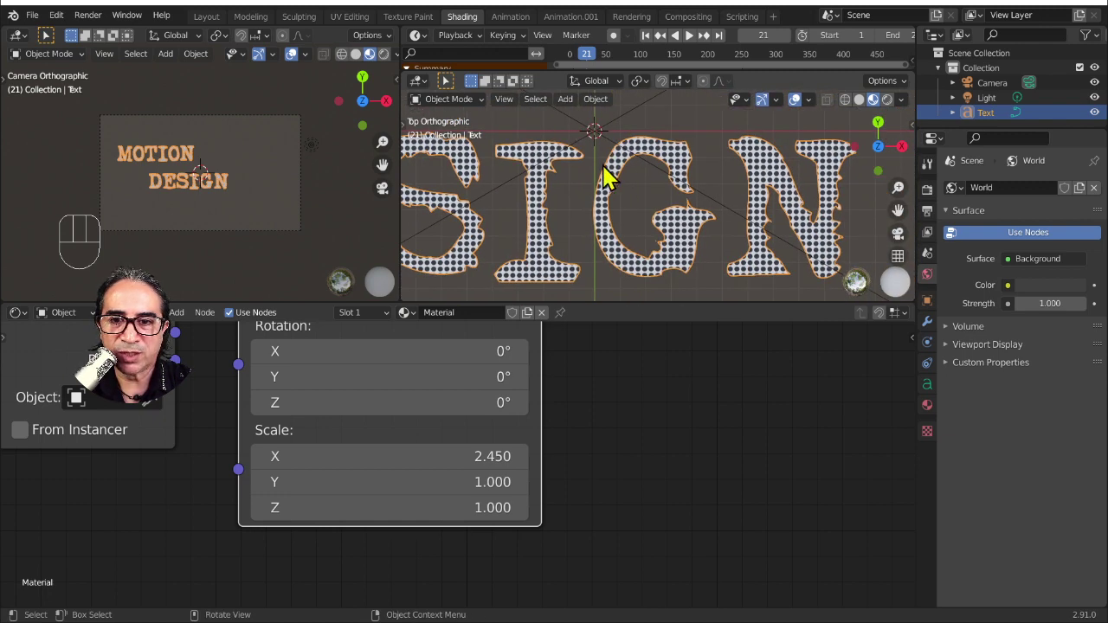
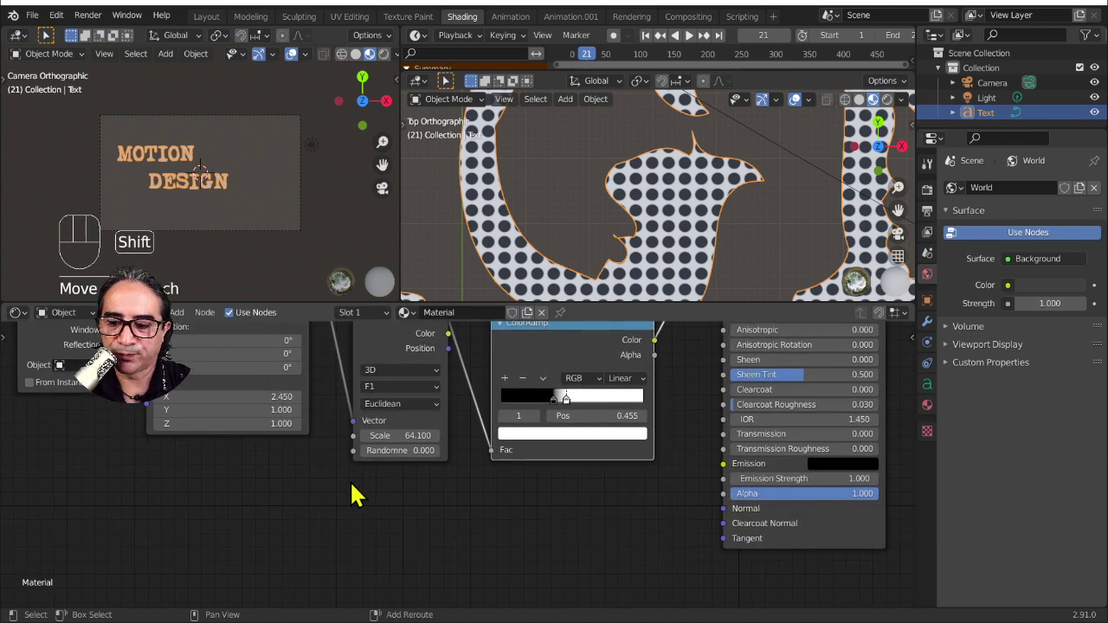
- Add a Noise Texture node and a Mix node on the Voronoi-to-ColorRamp link
key(shift+a)
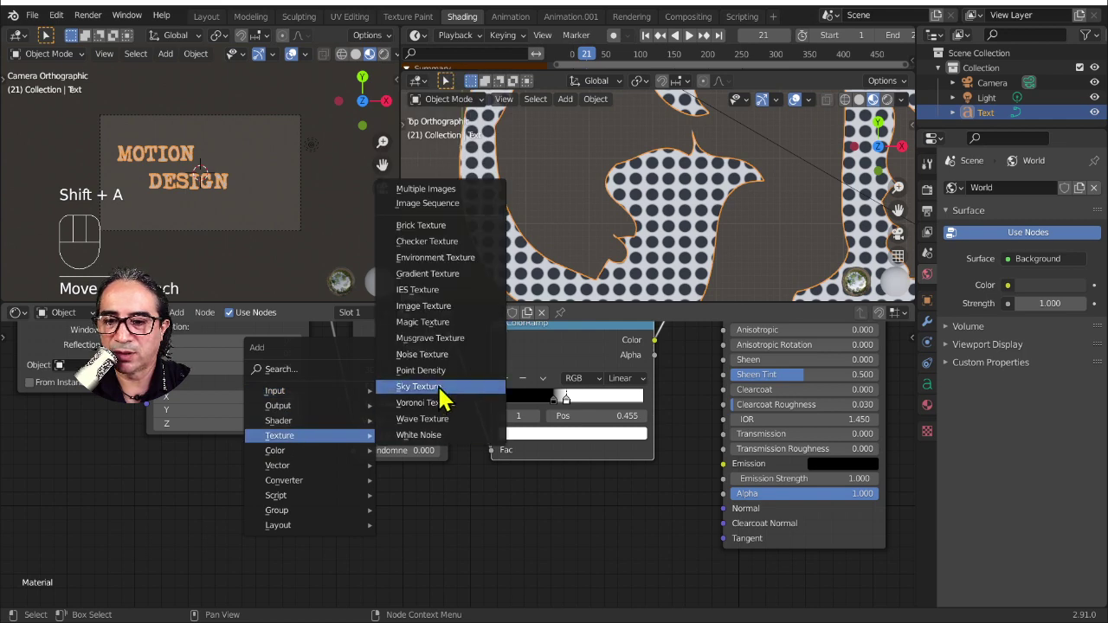
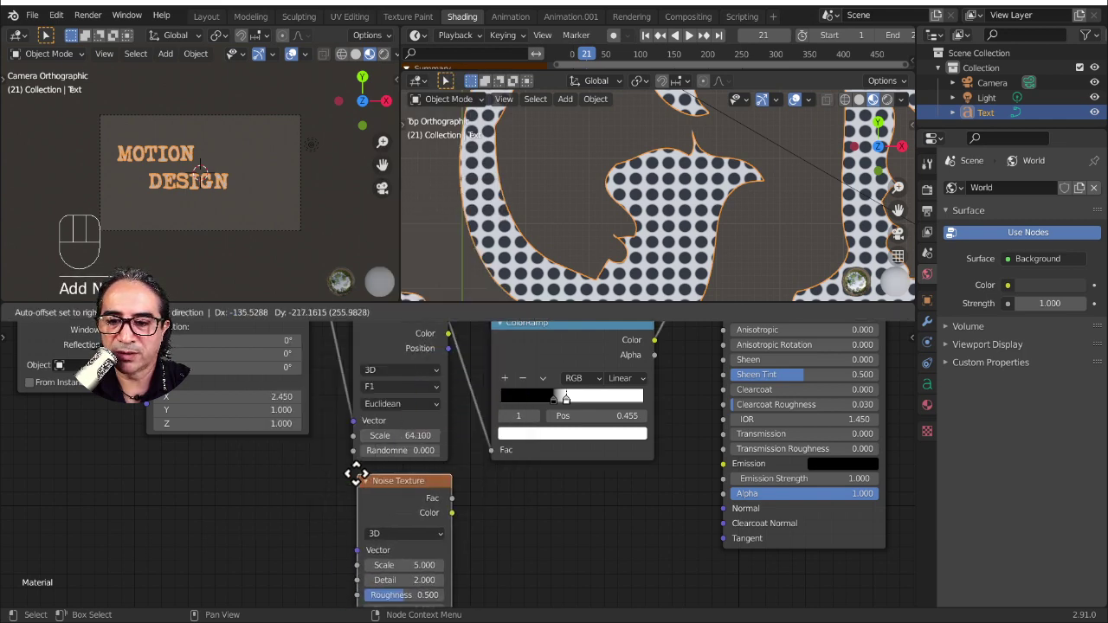
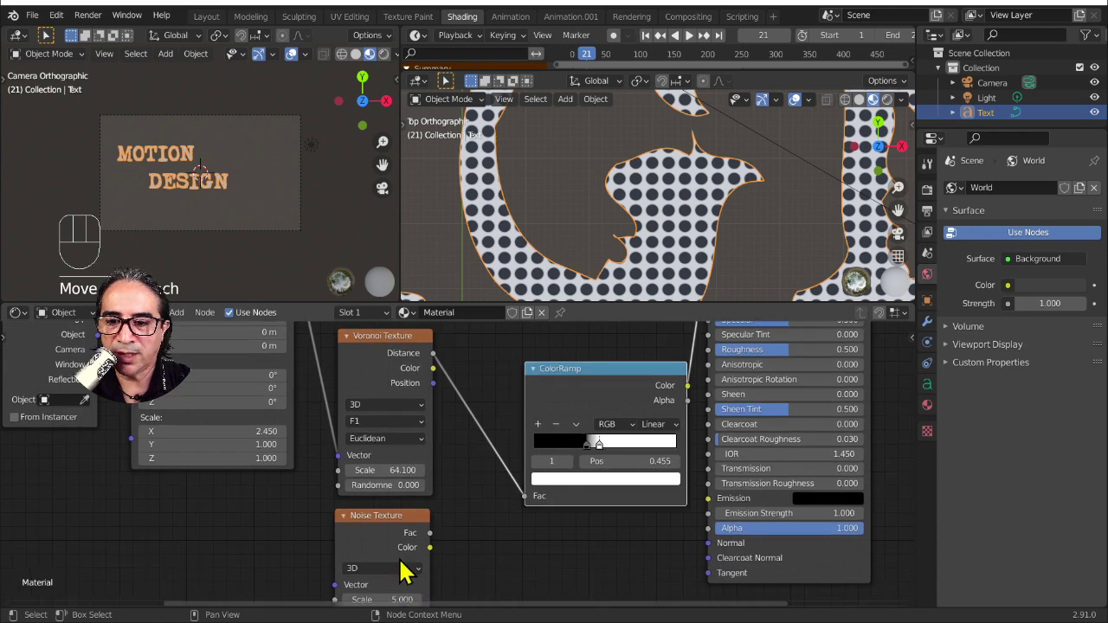
key(shift+a)
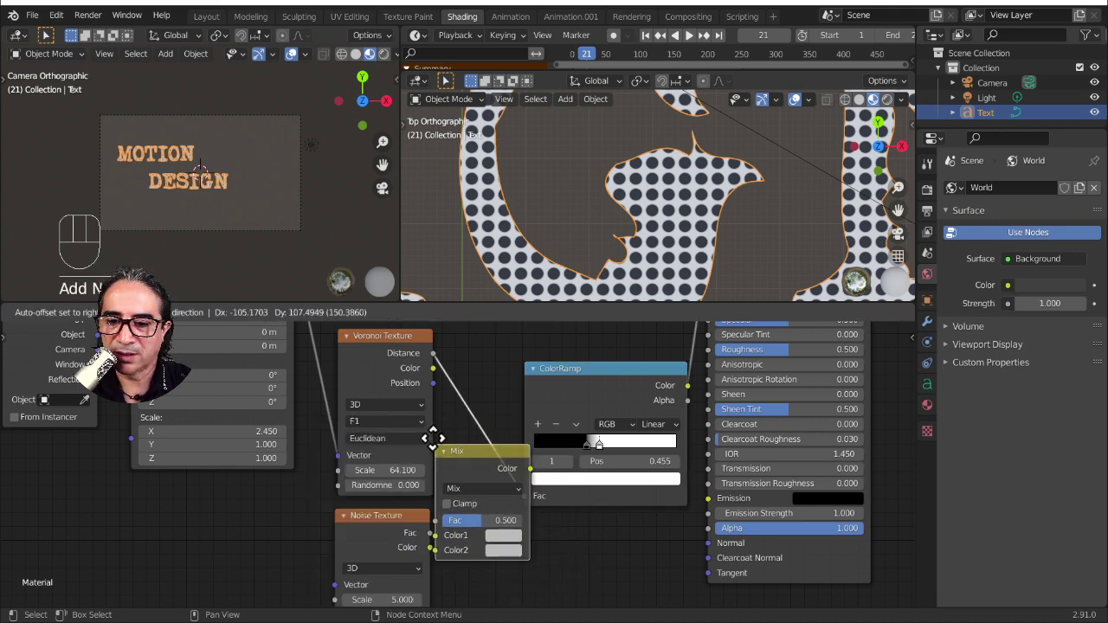
- Reposition the Noise Texture node and link its Color into the Mix node's Color2
middle_click(561, 527)
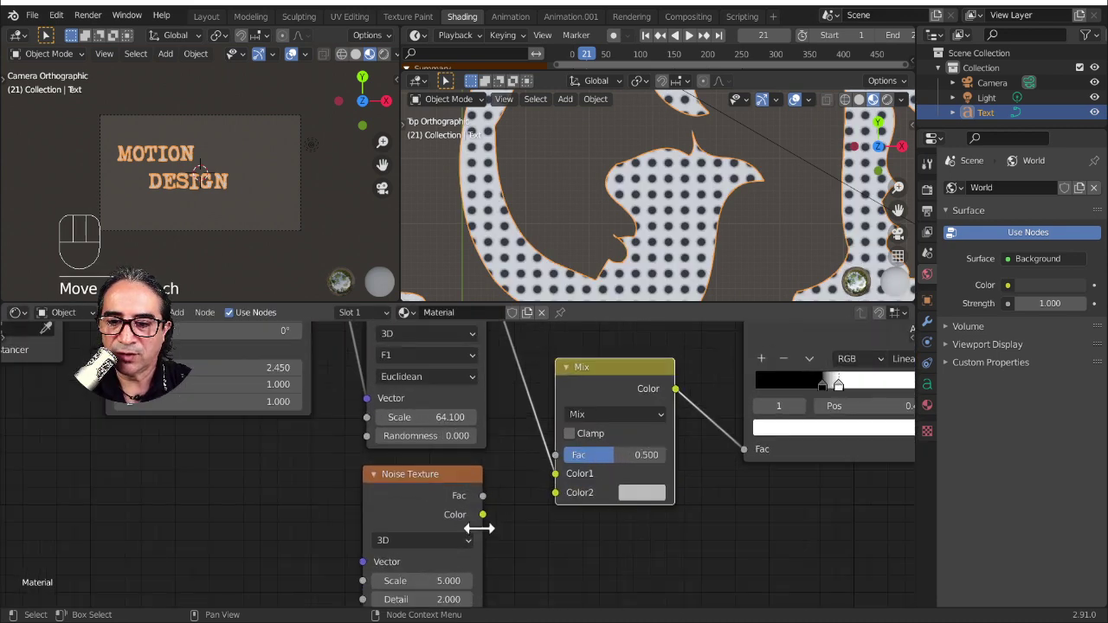
click(436, 488)
drag(476, 520, 636, 463)
click(598, 378)
drag(598, 214, 641, 248)
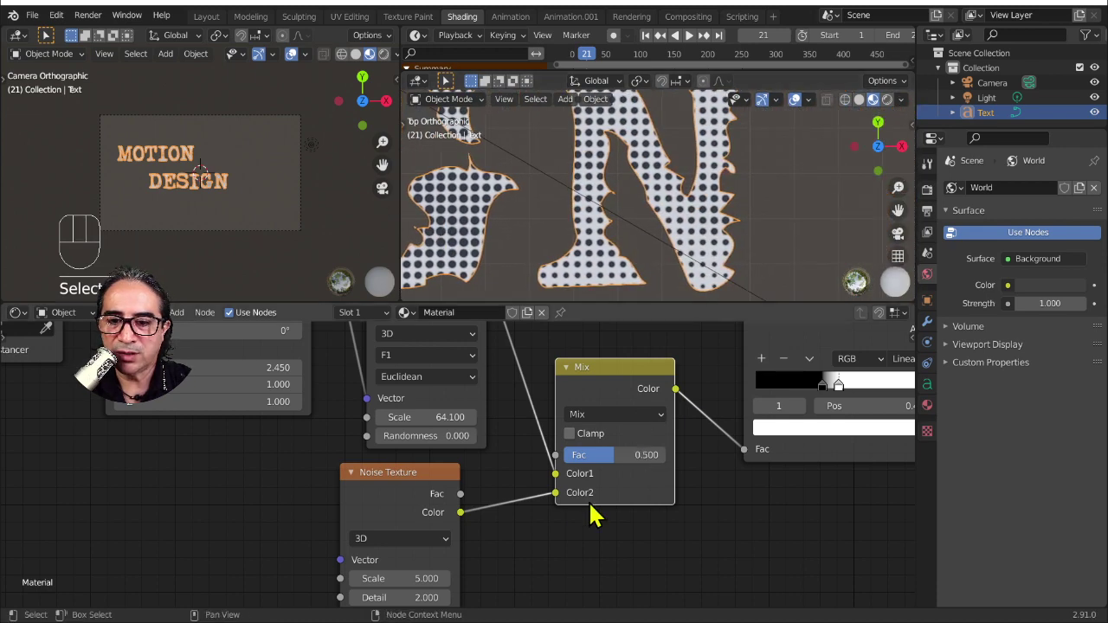
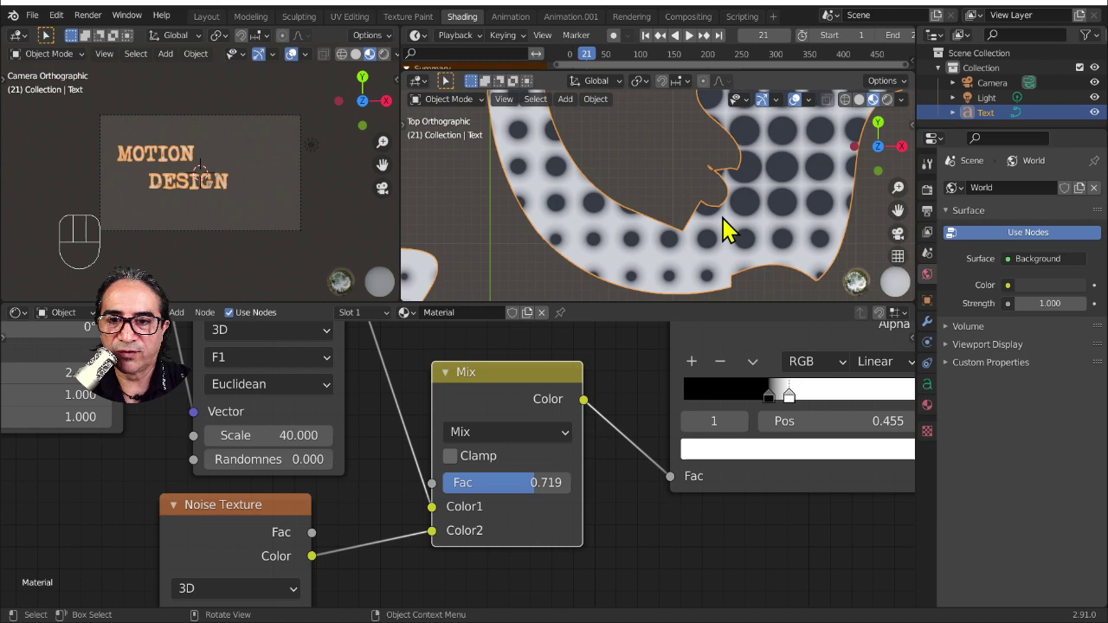
- Set Voronoi scale 40, give the noise its own coordinate and mapping nodes at scale 16, Mix Fac 0.510
middle_click(541, 228)
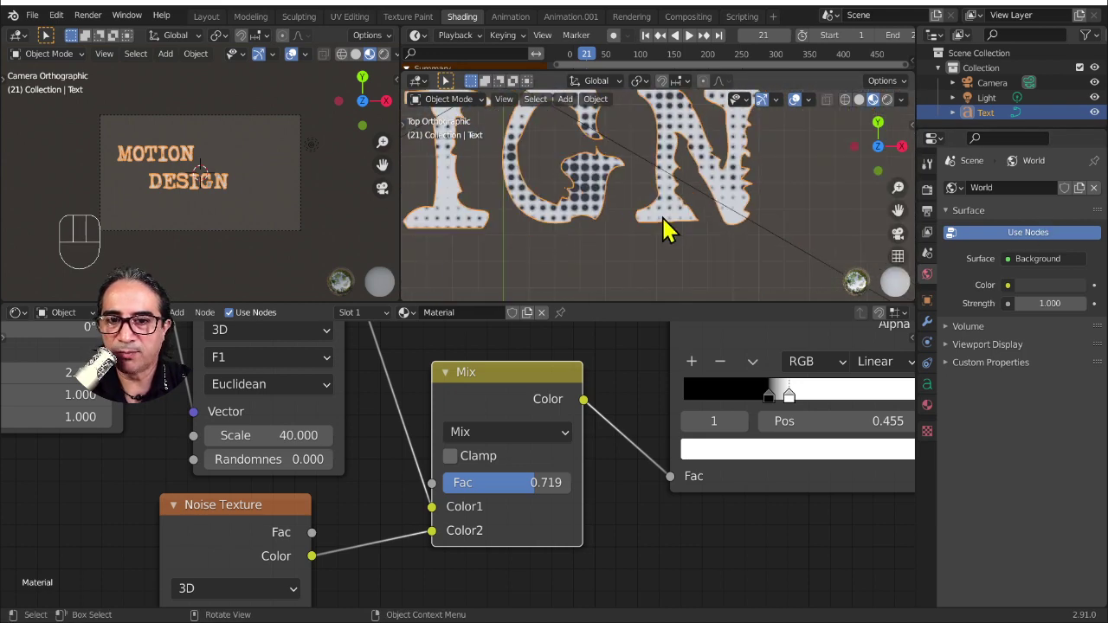
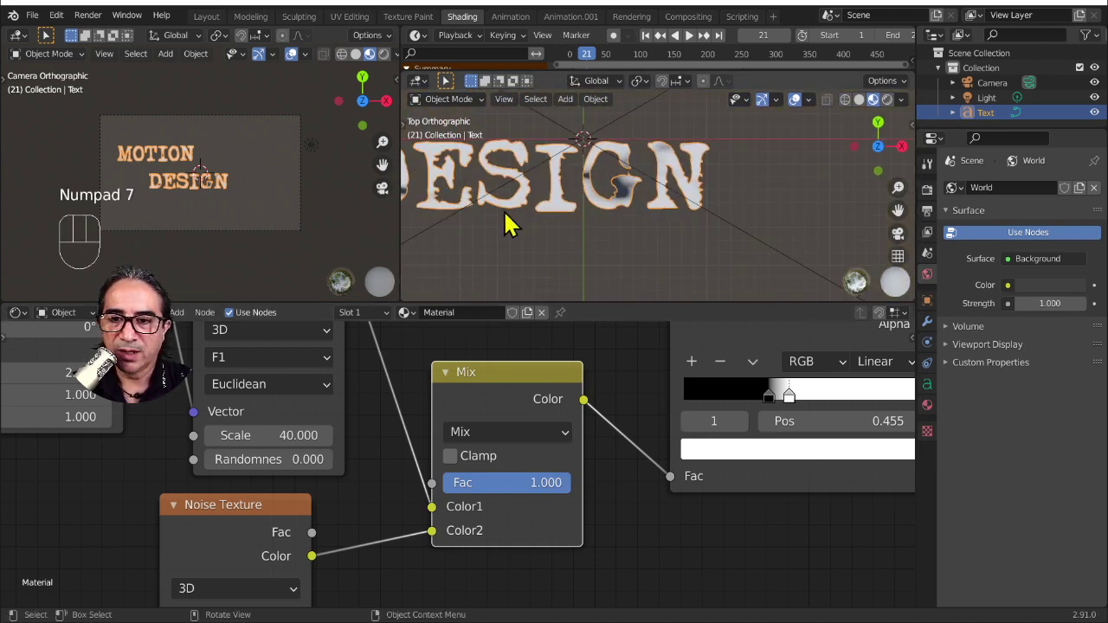
drag(653, 240, 715, 246)
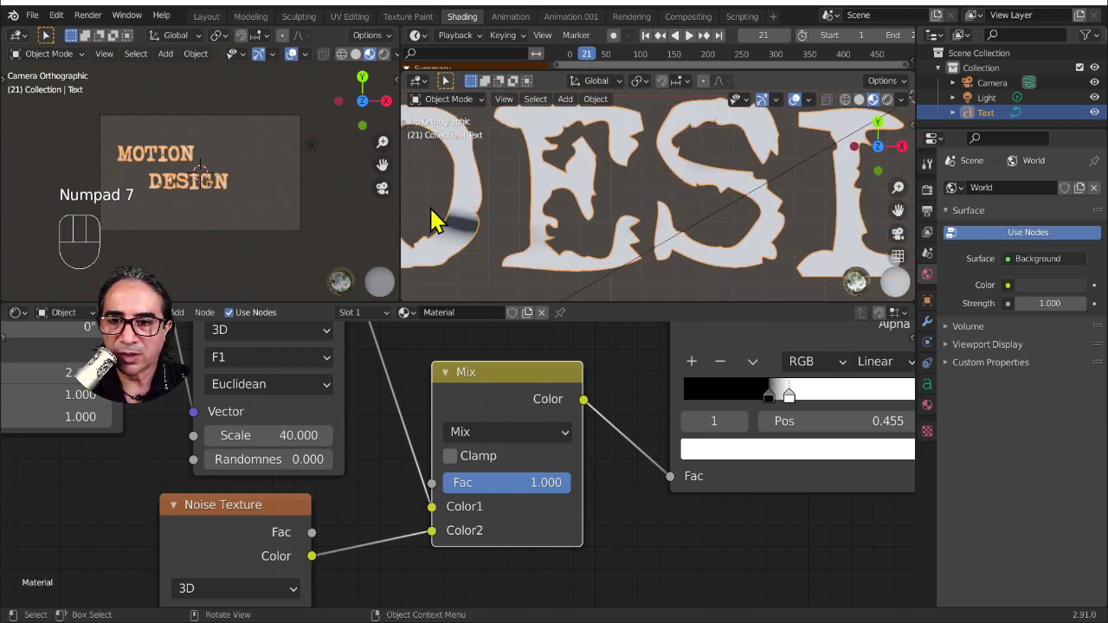
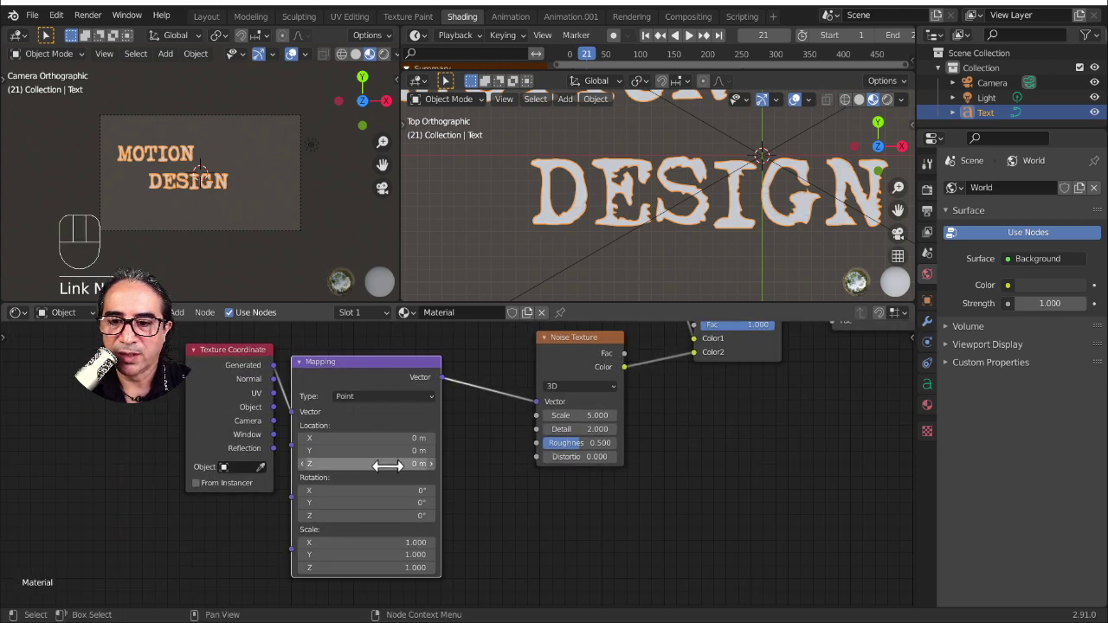
middle_click(596, 194)
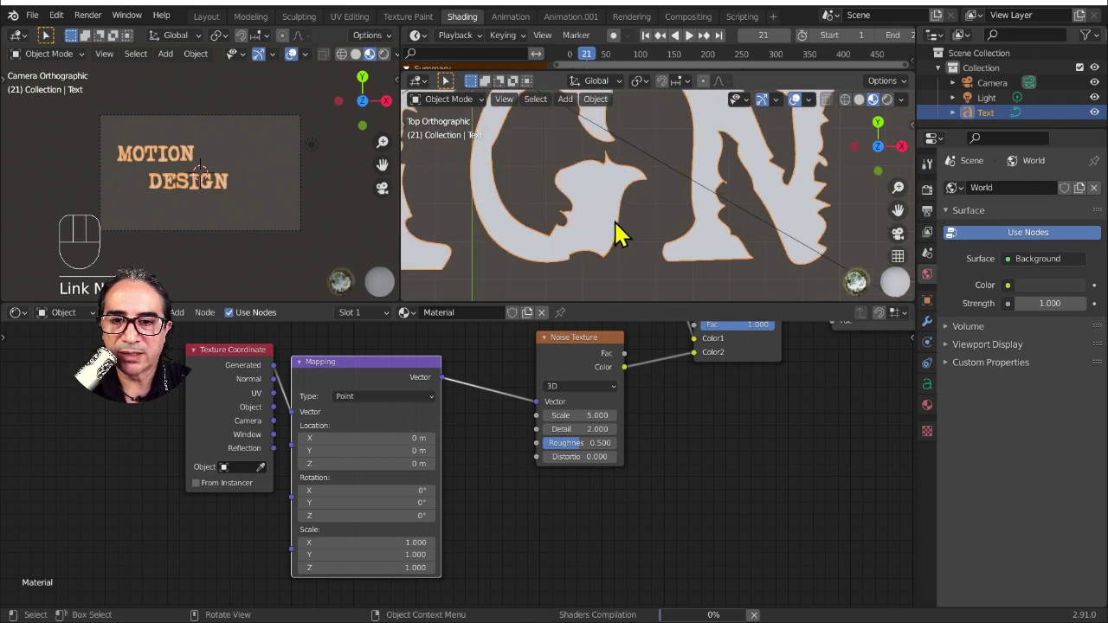
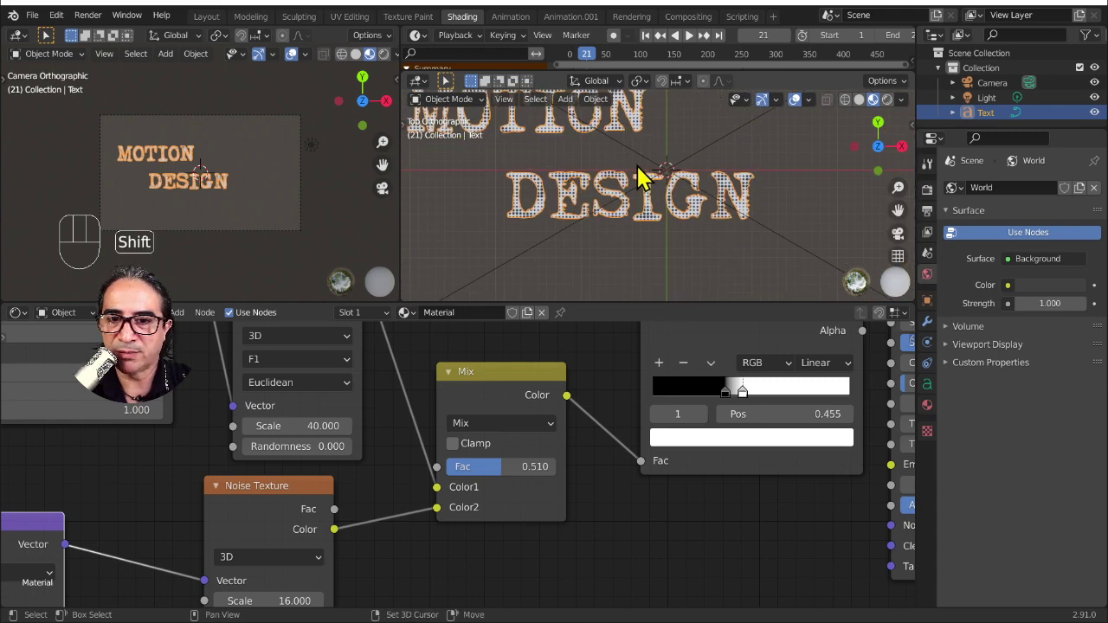
drag(629, 233, 632, 340)
drag(645, 506, 607, 417)
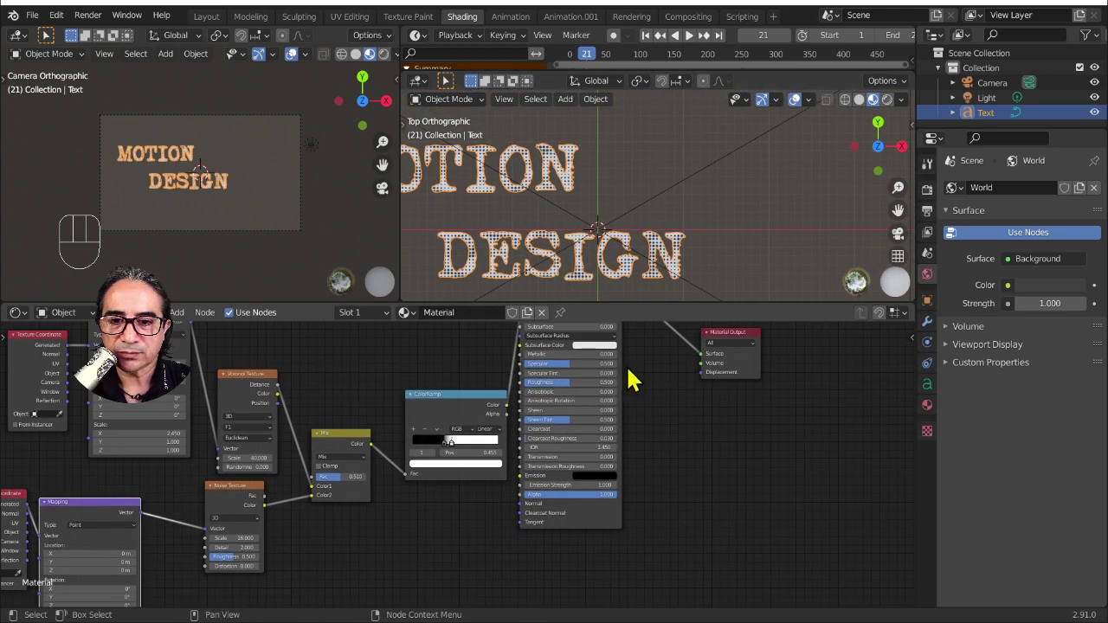
- Select the ColorRamp node and flip its ramp so it runs white to black
middle_click(625, 372)
drag(594, 341, 582, 349)
drag(585, 349, 582, 350)
click(580, 344)
click(259, 123)
scroll(down, 3)
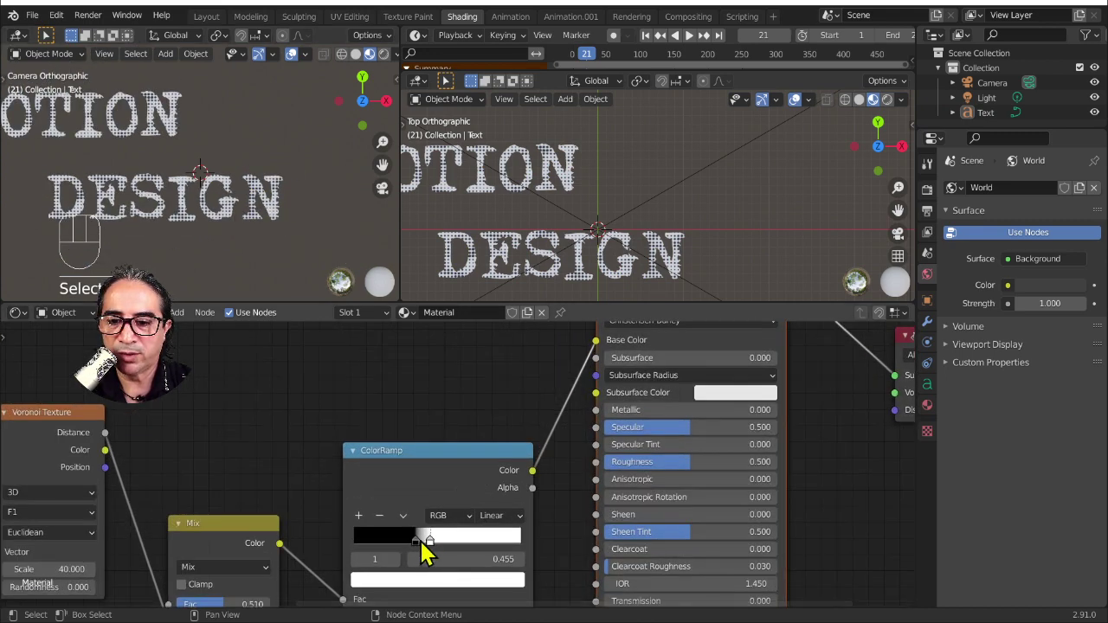
drag(418, 547, 404, 495)
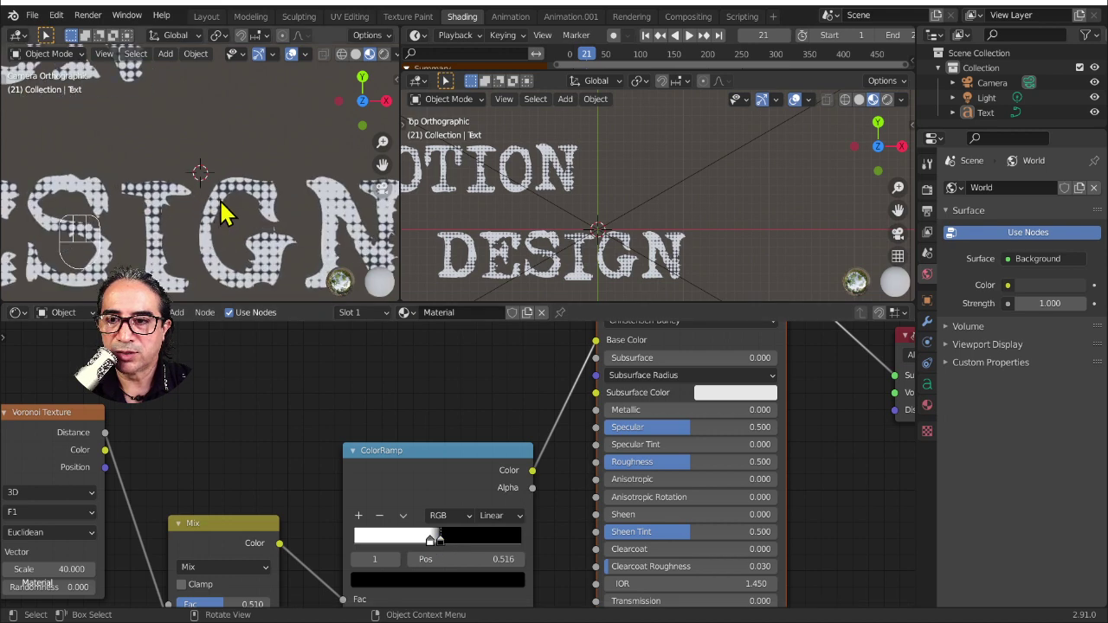
- Slide the ramp's colour stops left, tightening the gradient with a stop at 0.272
click(420, 554)
click(438, 550)
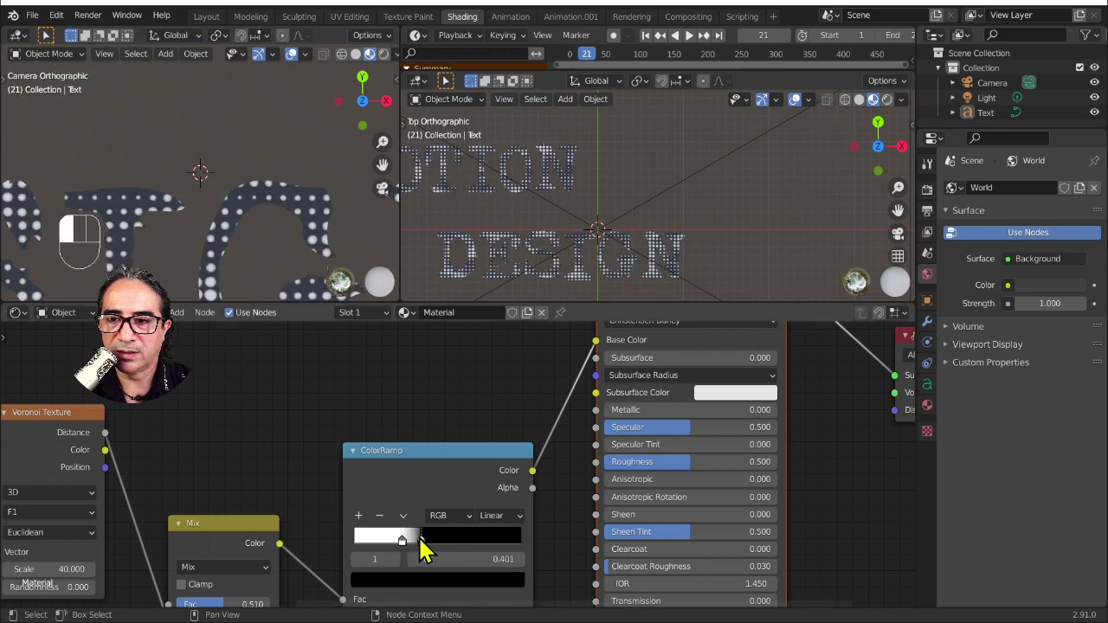
drag(252, 233, 359, 276)
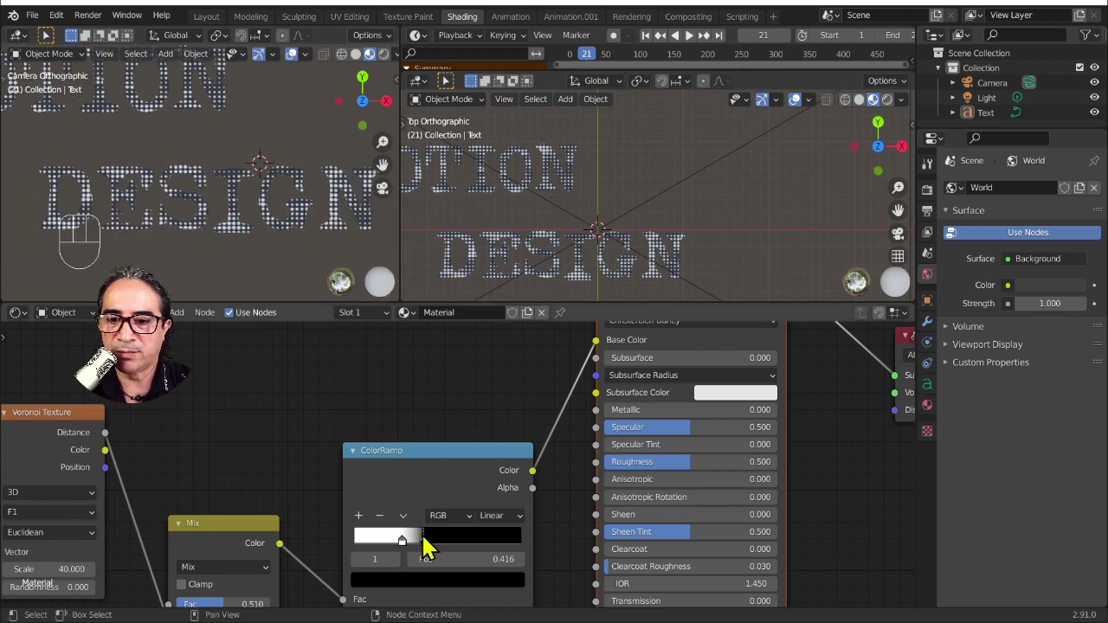
drag(407, 549, 346, 463)
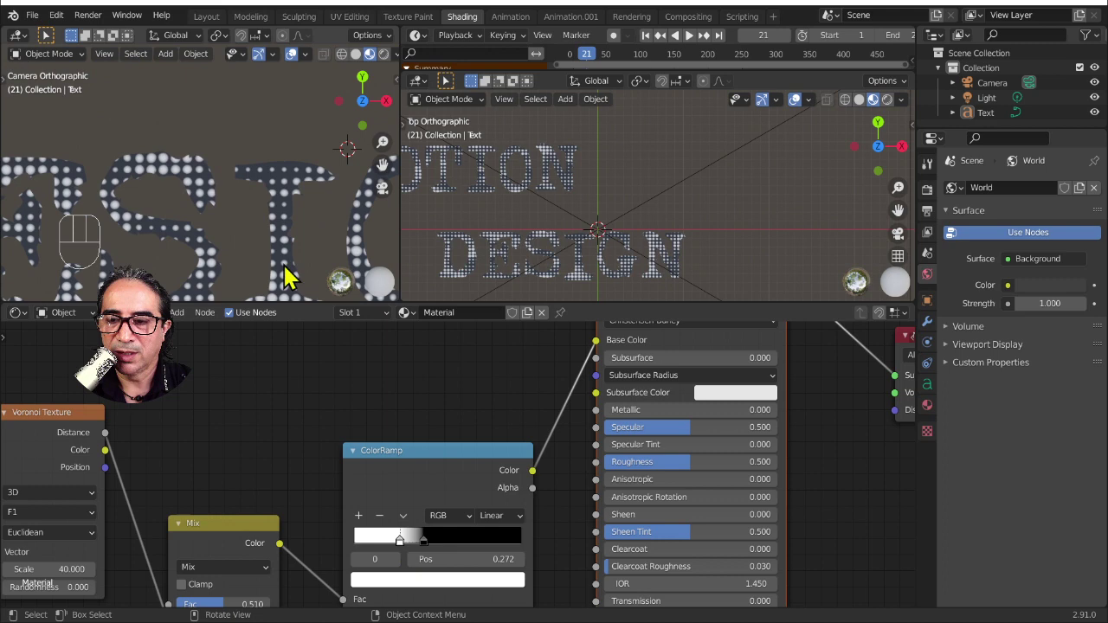
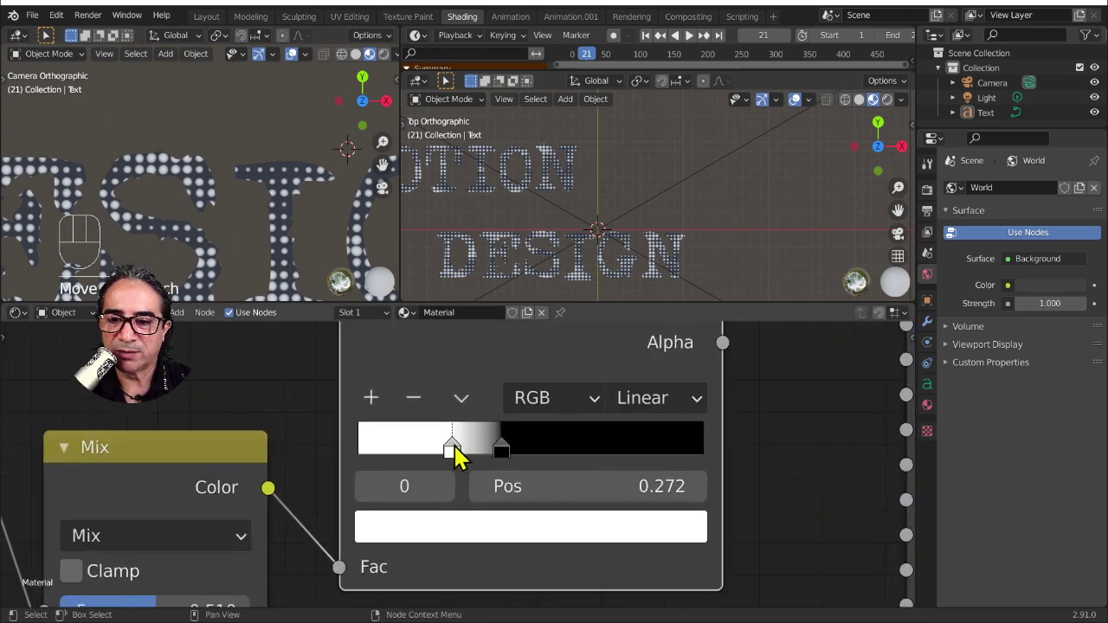
- Add a third stop at 0.341 between white and black and colour it red
click(465, 457)
click(377, 404)
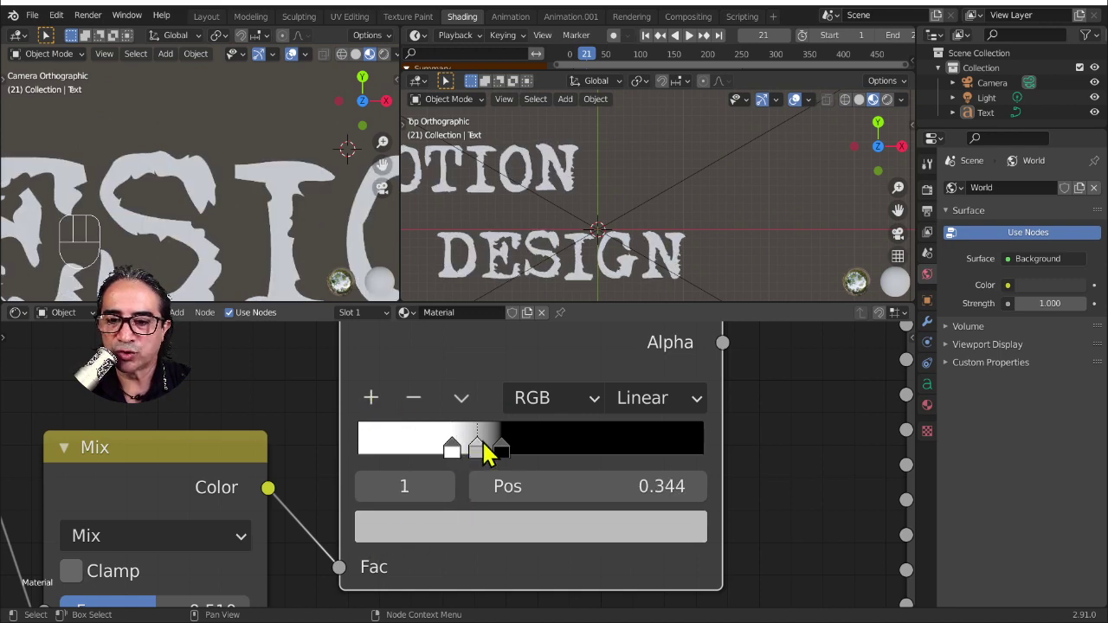
click(373, 537)
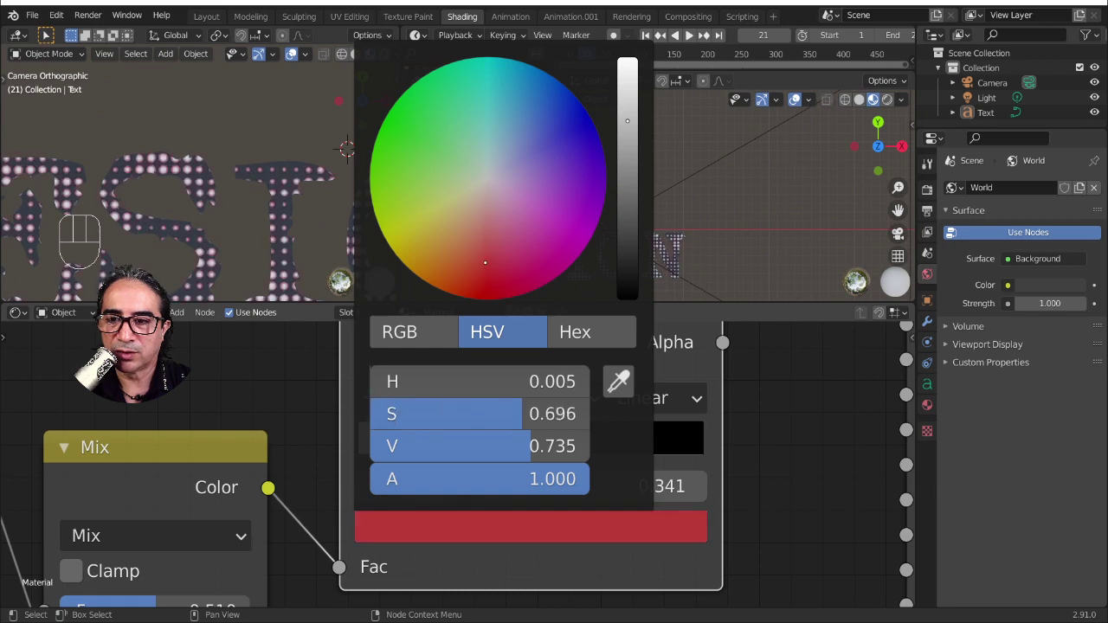
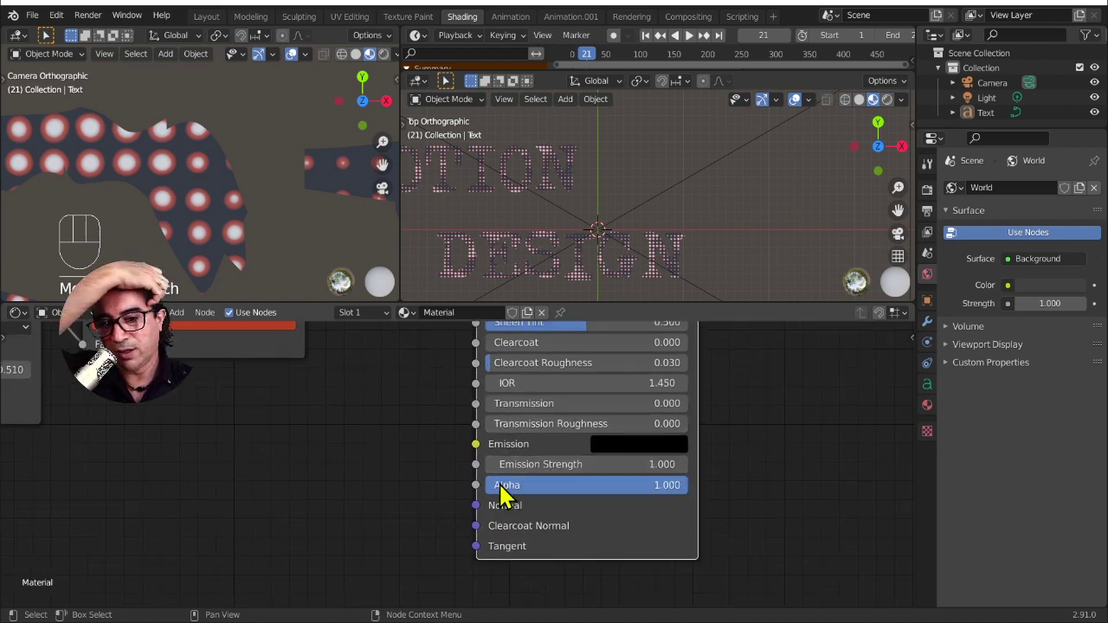
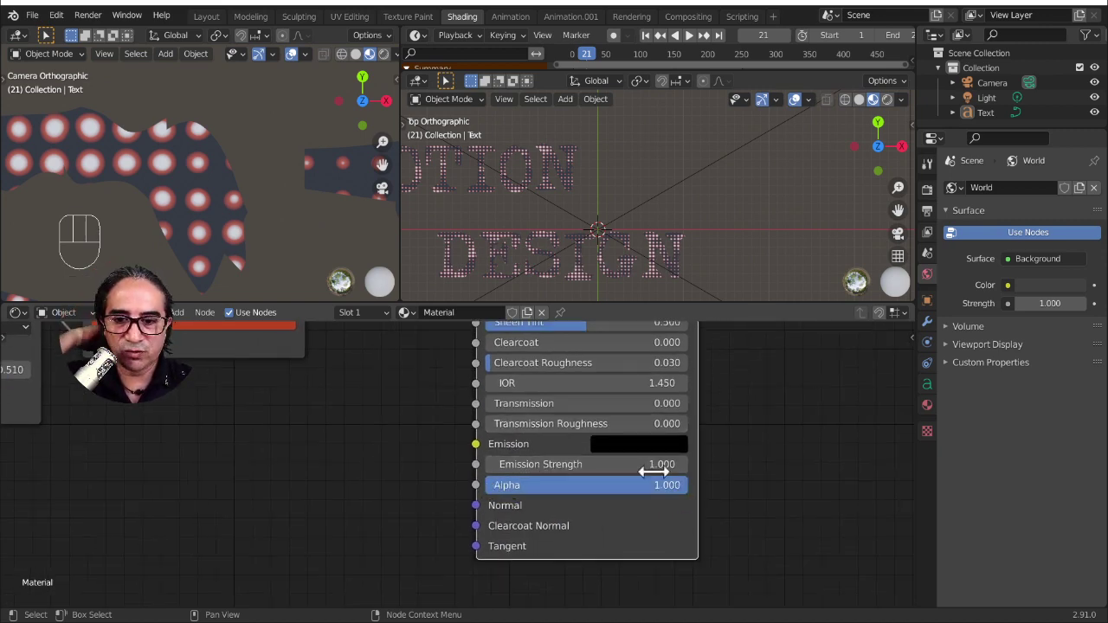
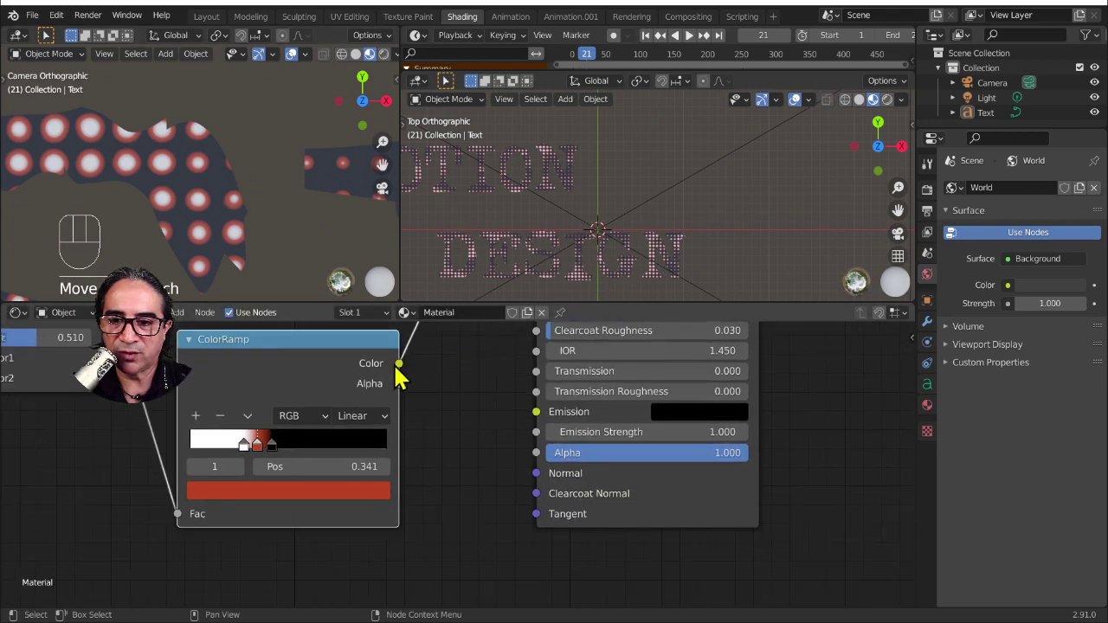
- Feed the ColorRamp colour into the Principled BSDF emission, preview rendered and enable Eevee Bloom
drag(405, 373, 546, 420)
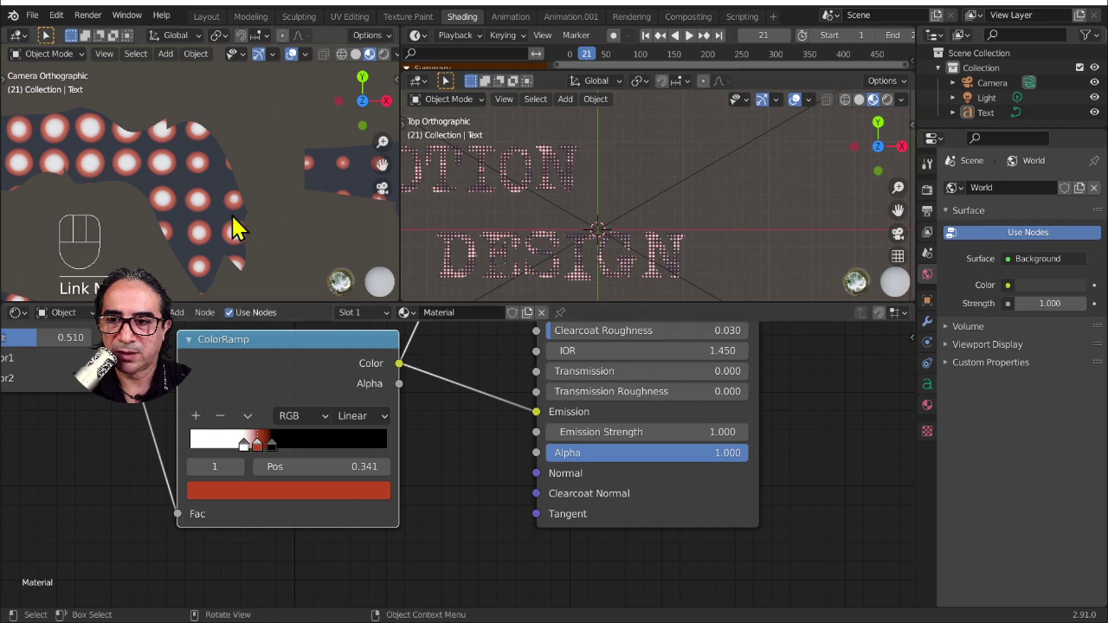
click(934, 195)
click(962, 317)
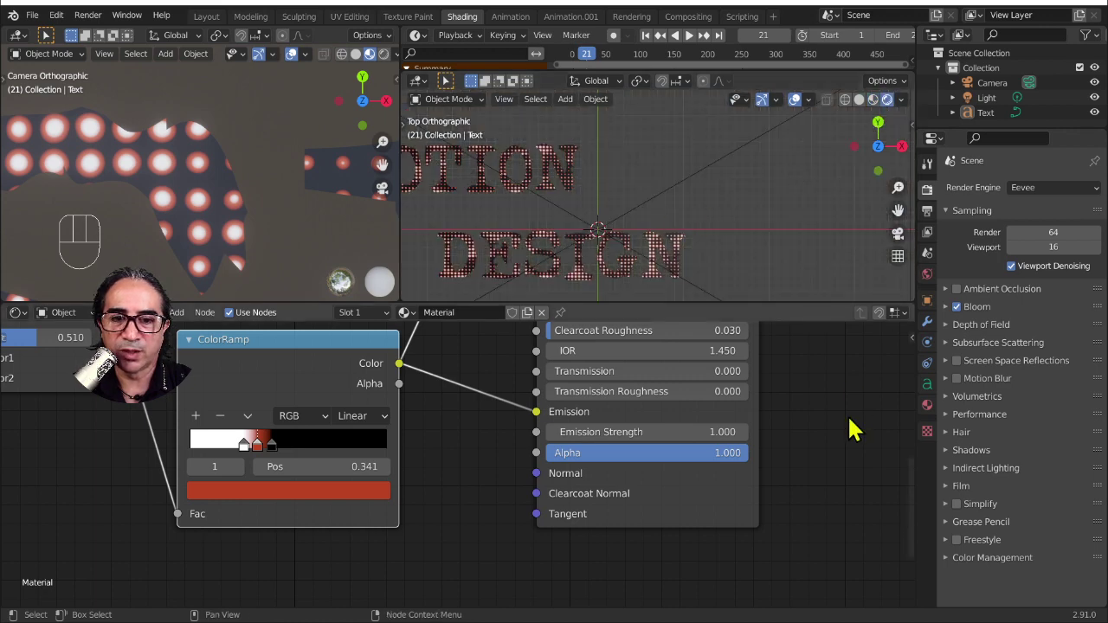
- Set the world black at strength 0, raise emission strength to 8.2, return to solid shading
click(936, 287)
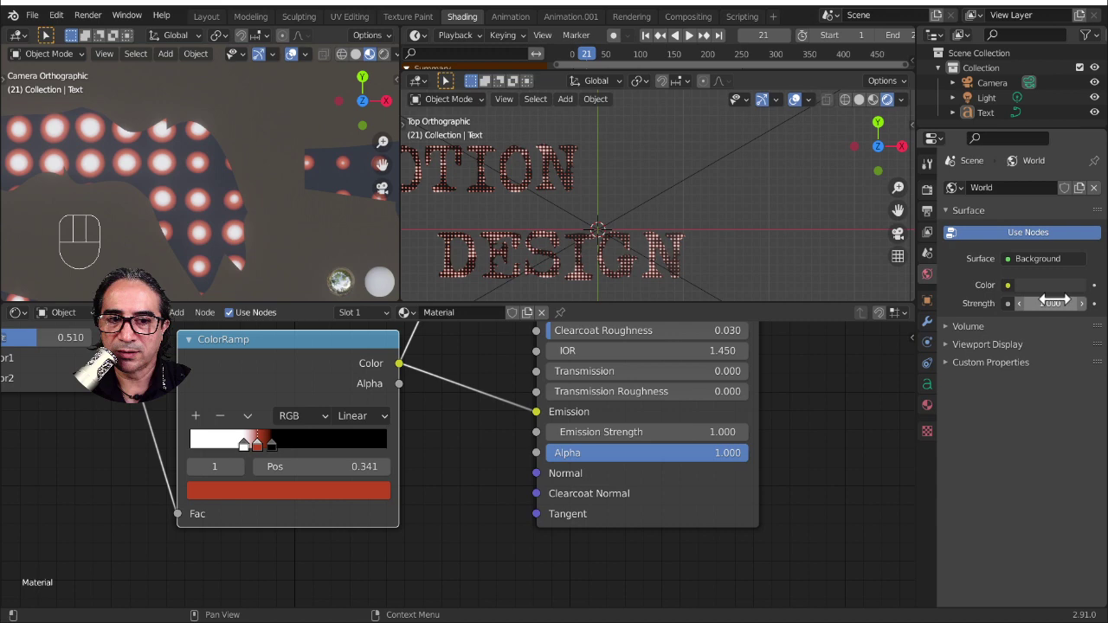
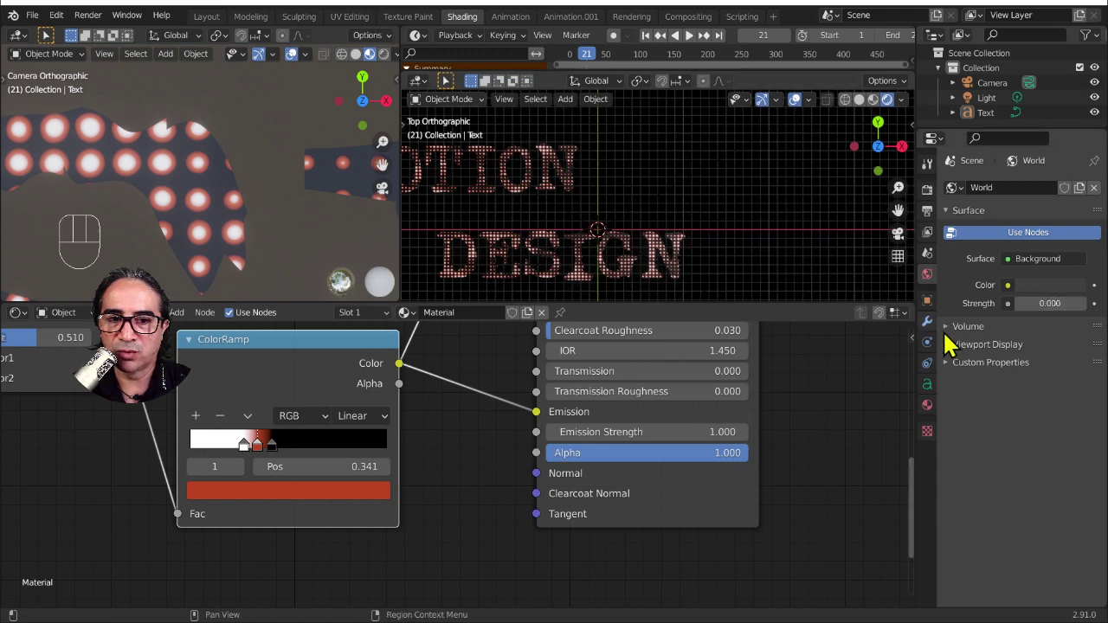
click(938, 285)
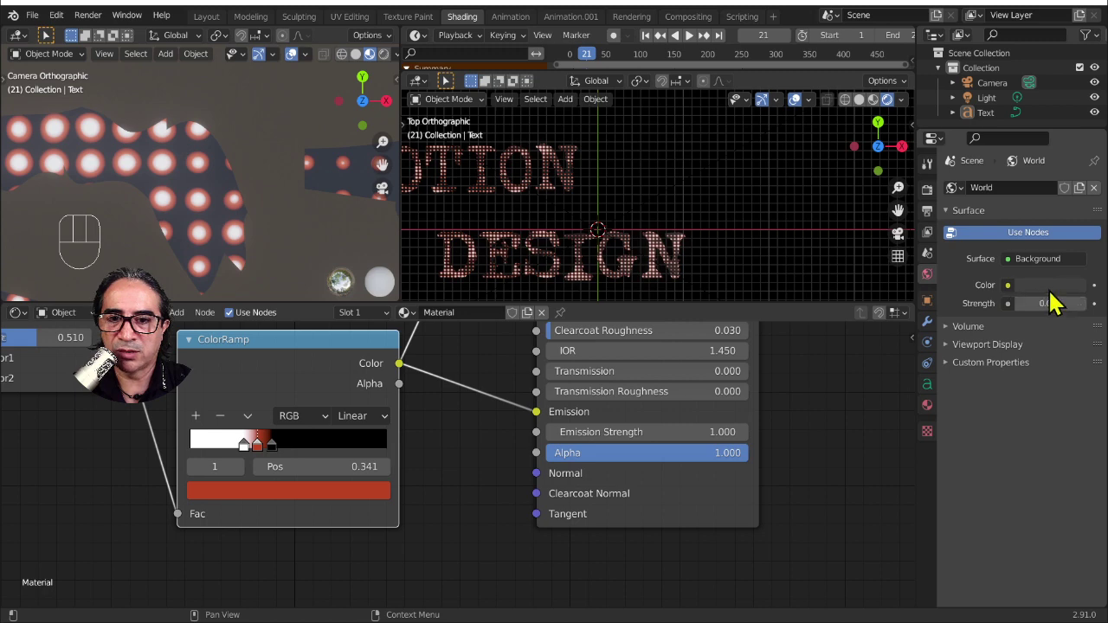
click(1056, 295)
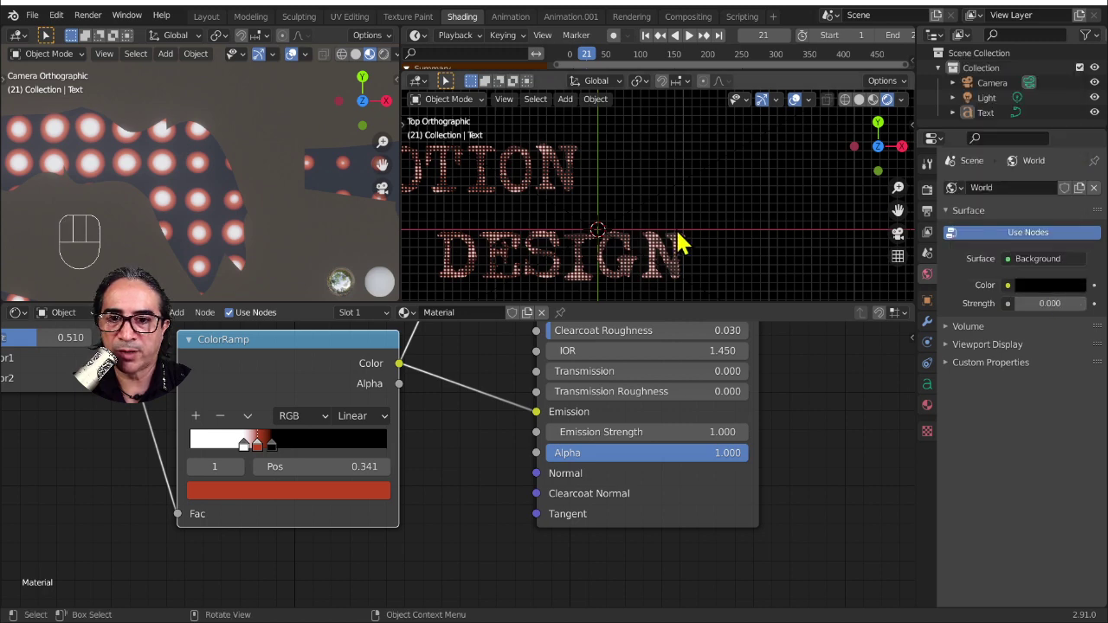
drag(608, 227, 623, 234)
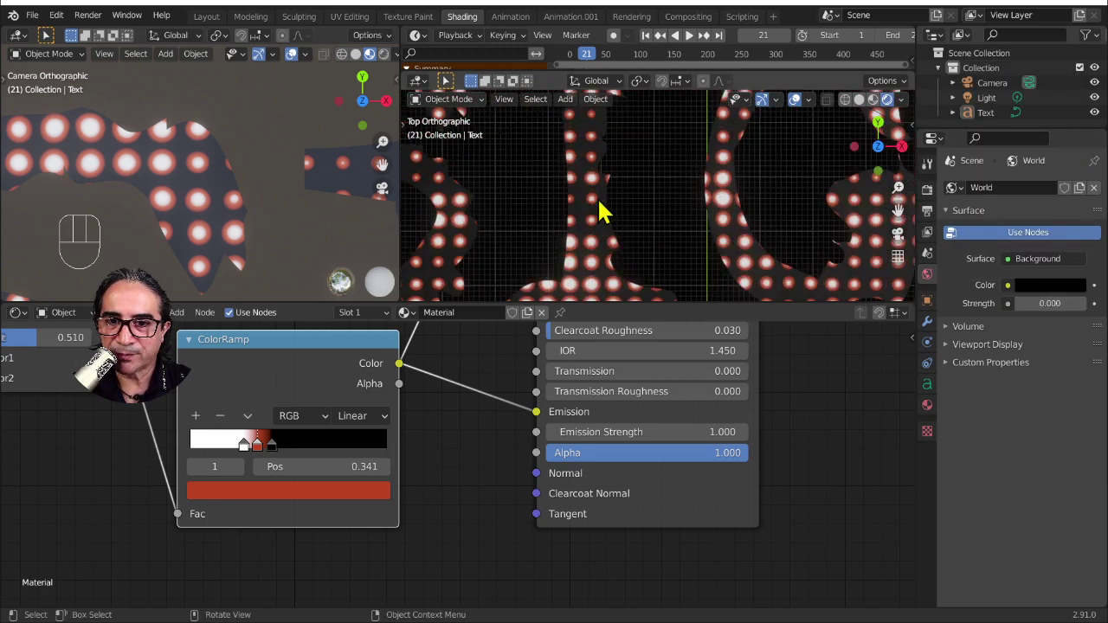
middle_click(643, 212)
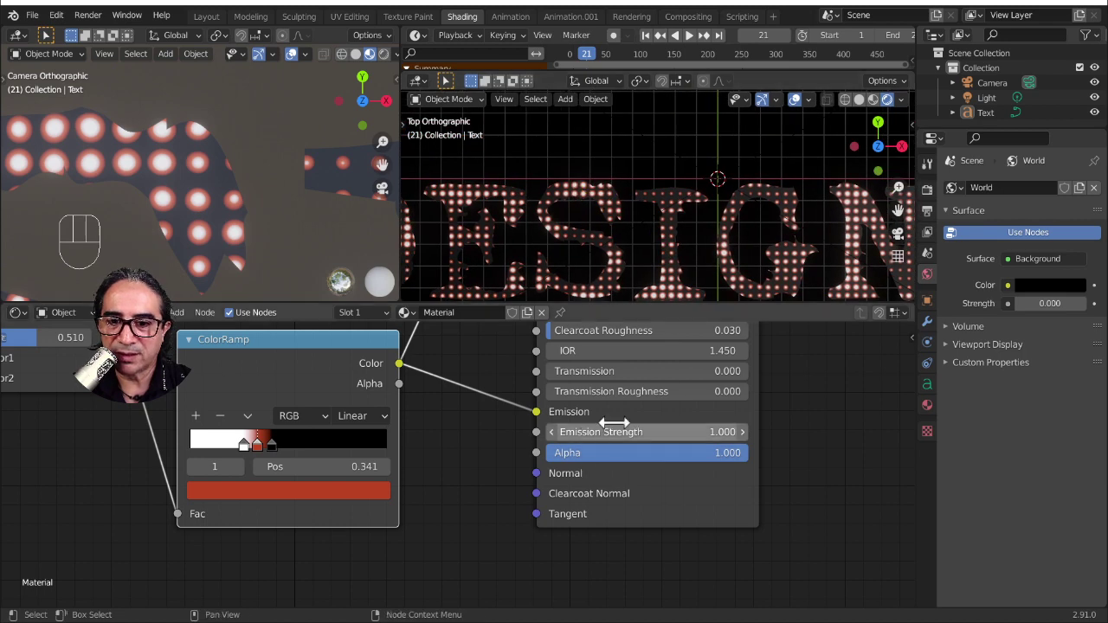
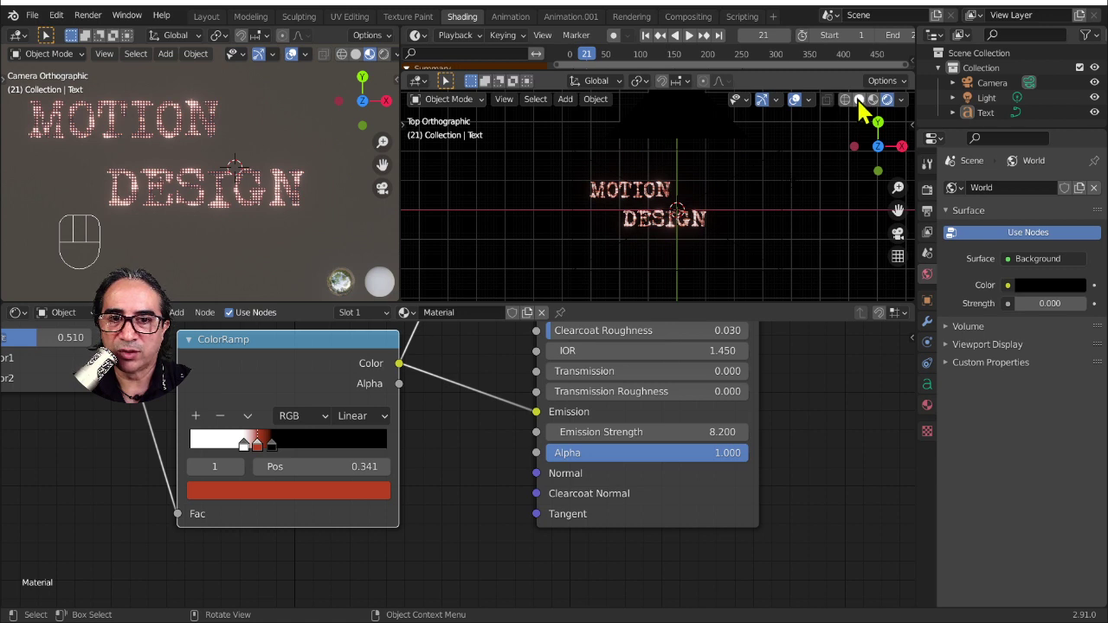
click(869, 113)
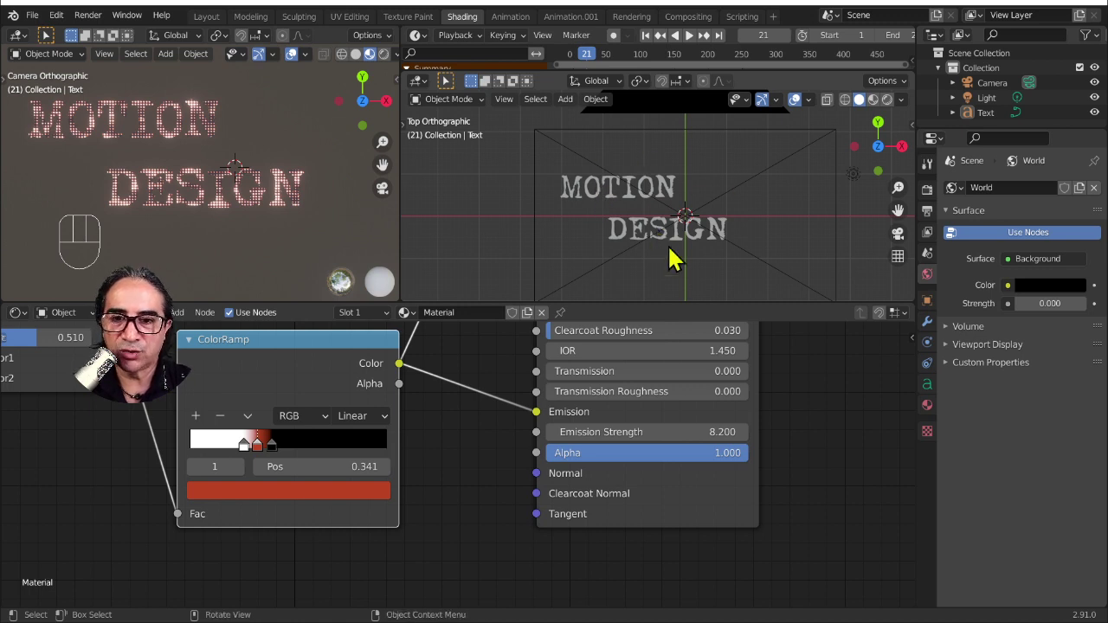
- Add a mesh plane, shrink it to letter size and place it over the letter M
key(shift+a)
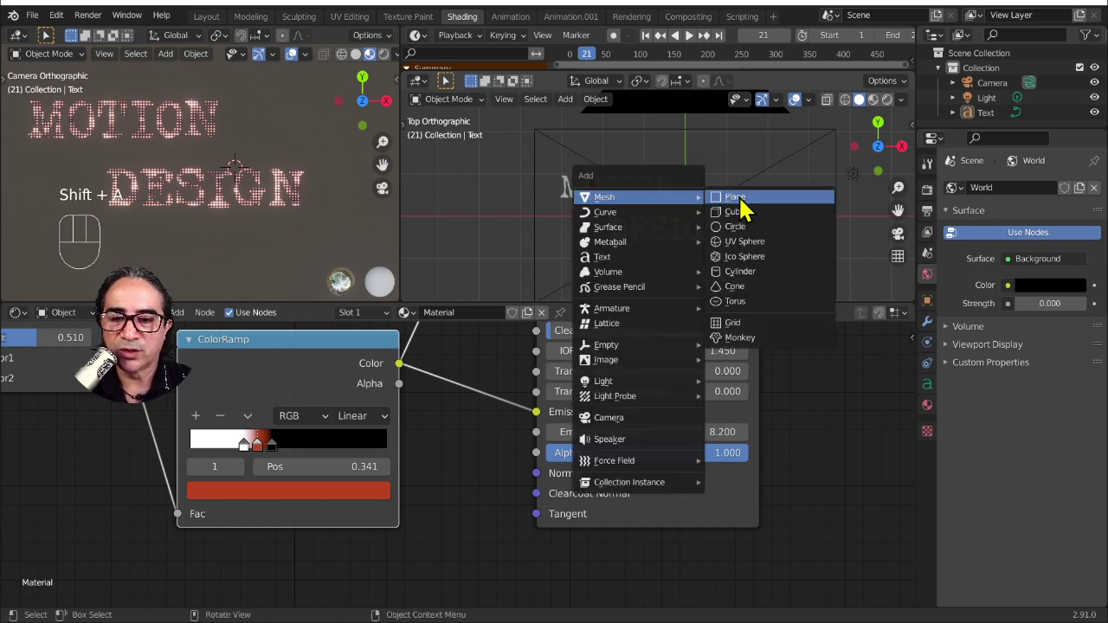
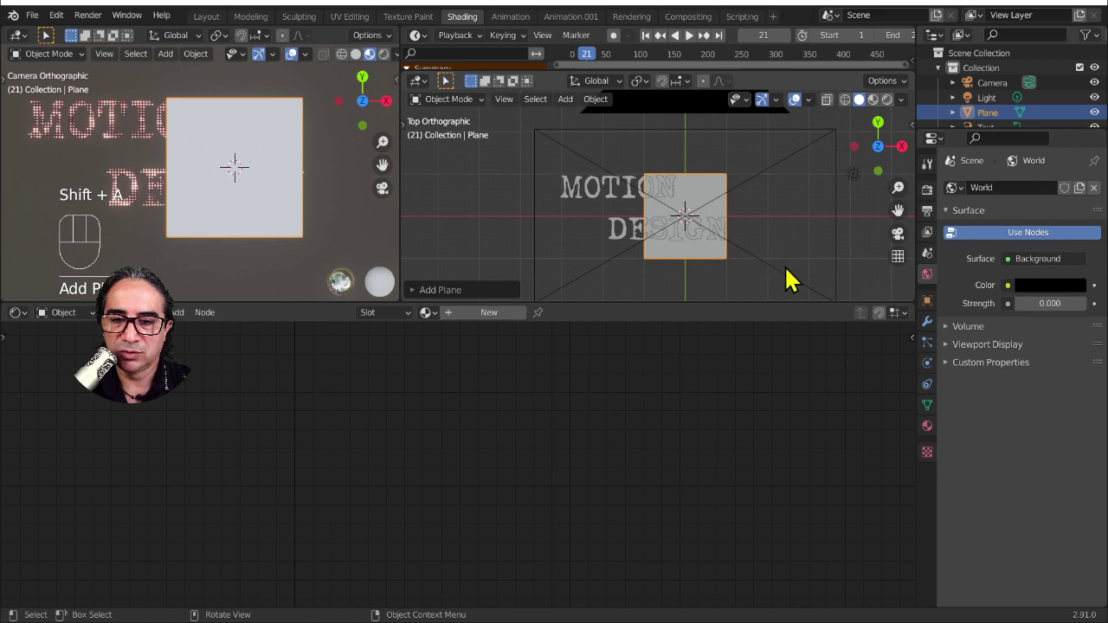
key(g)
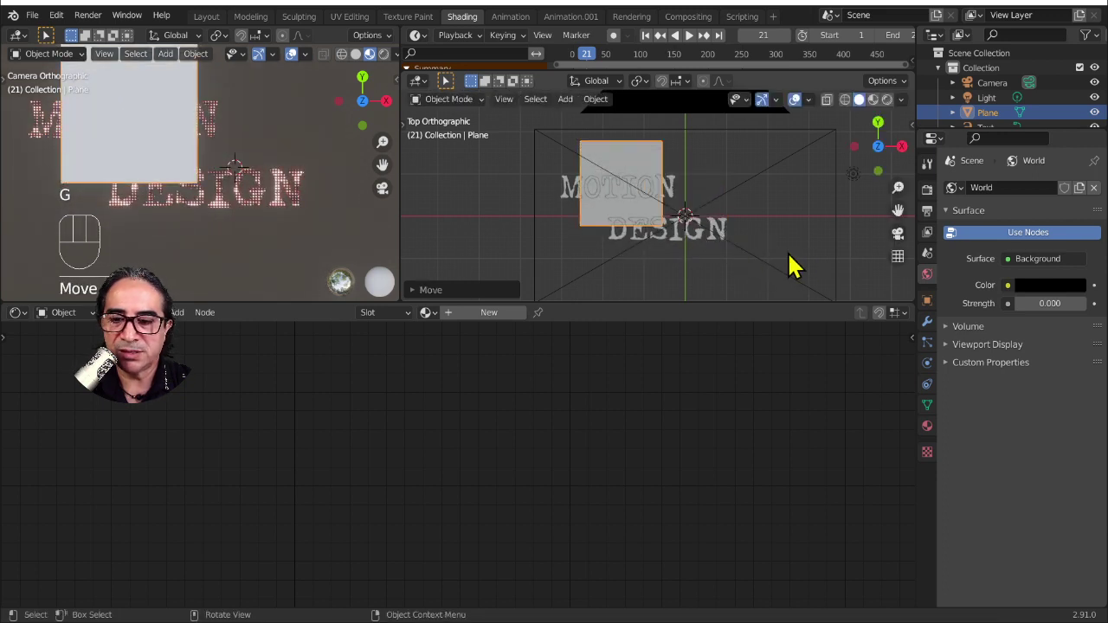
key(s)
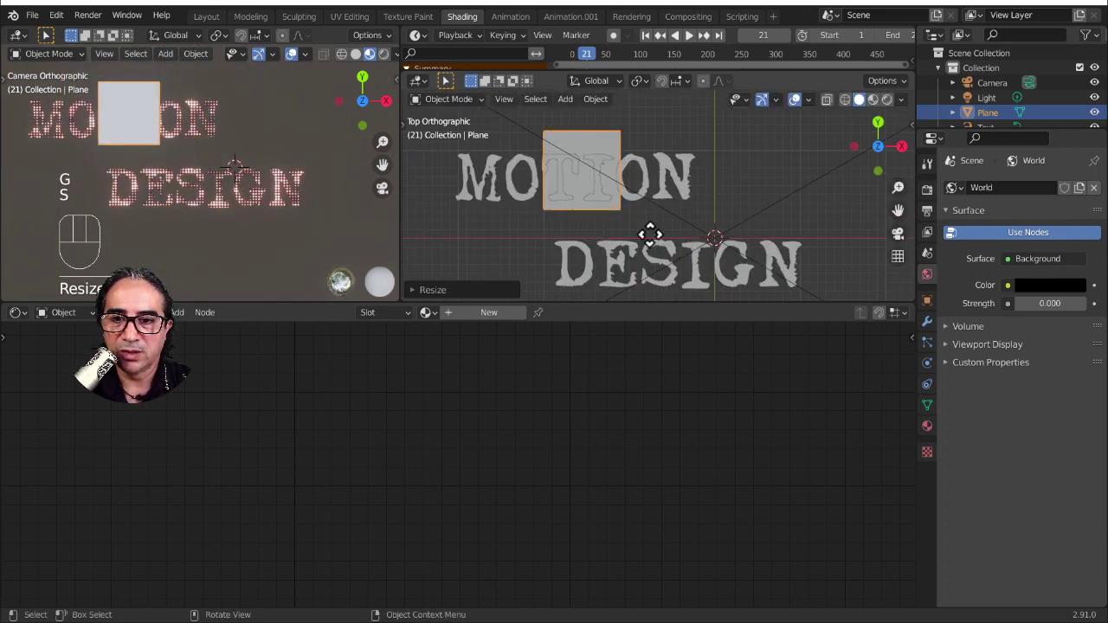
key(g)
key(s)
key(g)
key(s)
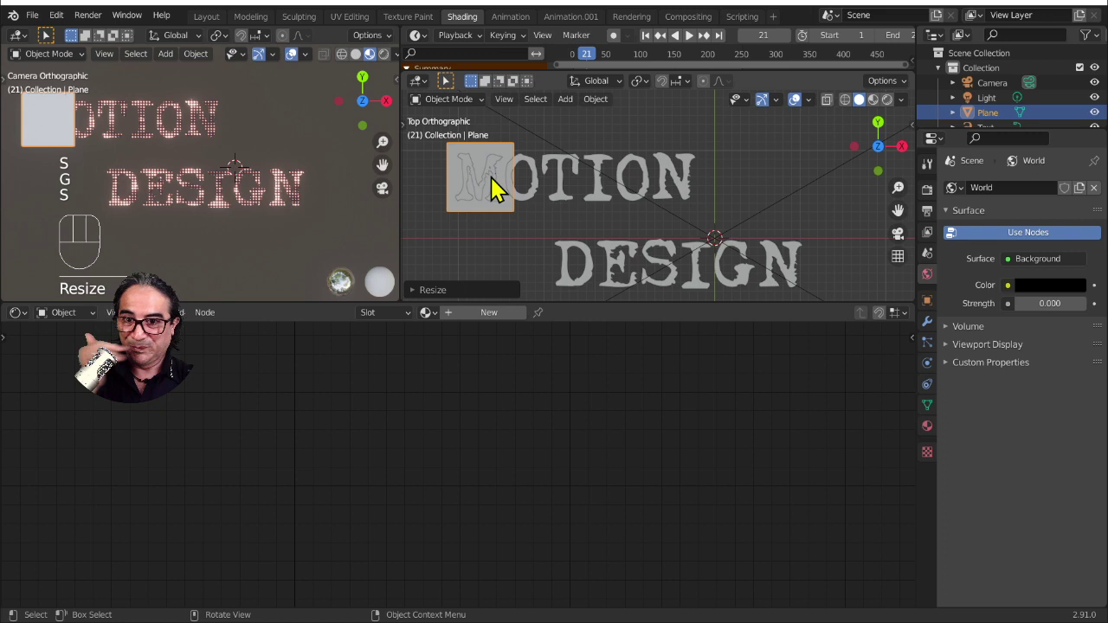
- In Edit Mode stretch the plane along X so it covers the whole word MOTION
key(Tab)
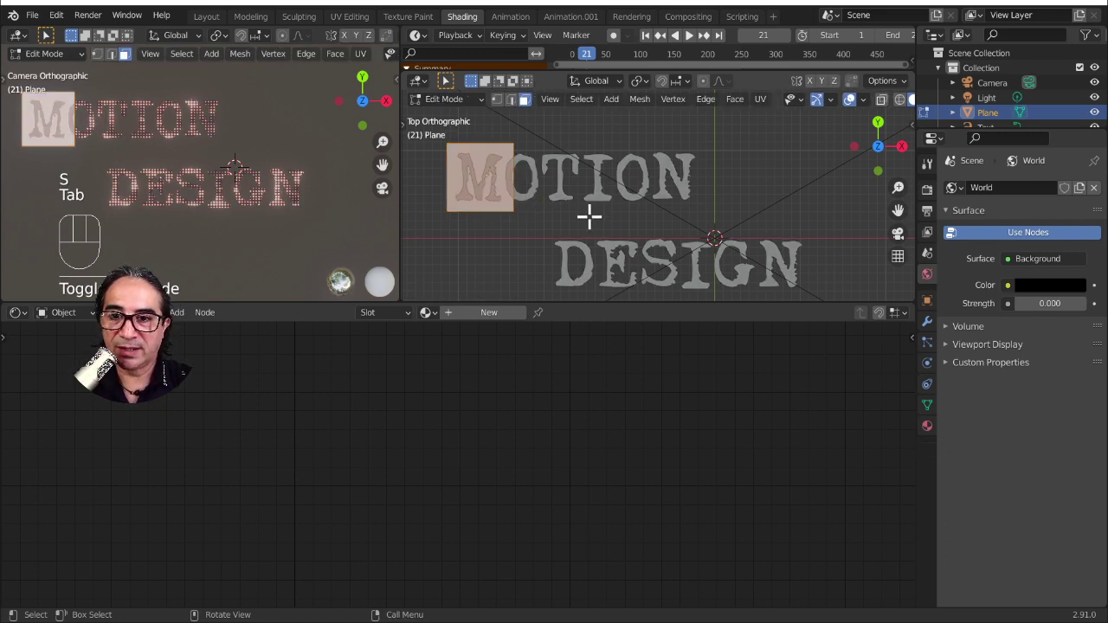
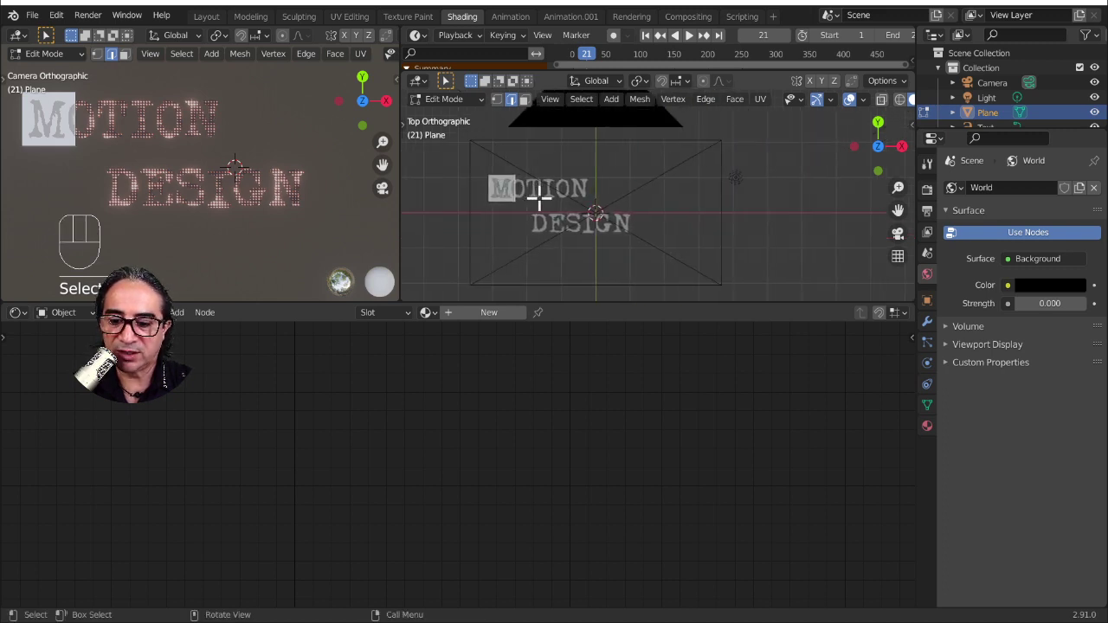
key(g)
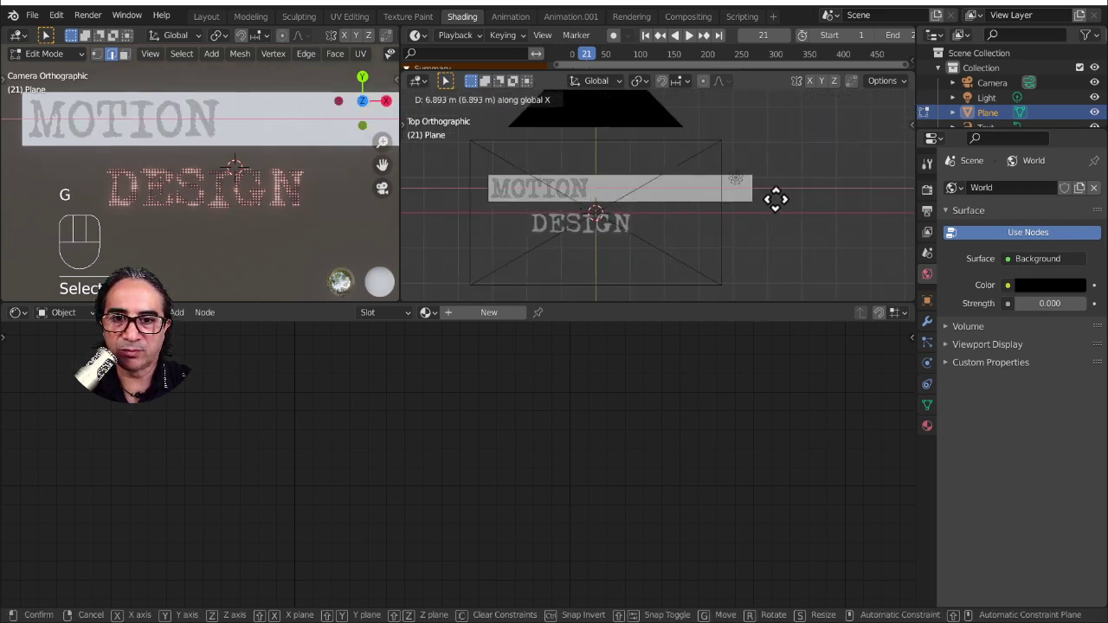
key(Tab)
drag(576, 211, 607, 223)
drag(580, 237, 515, 316)
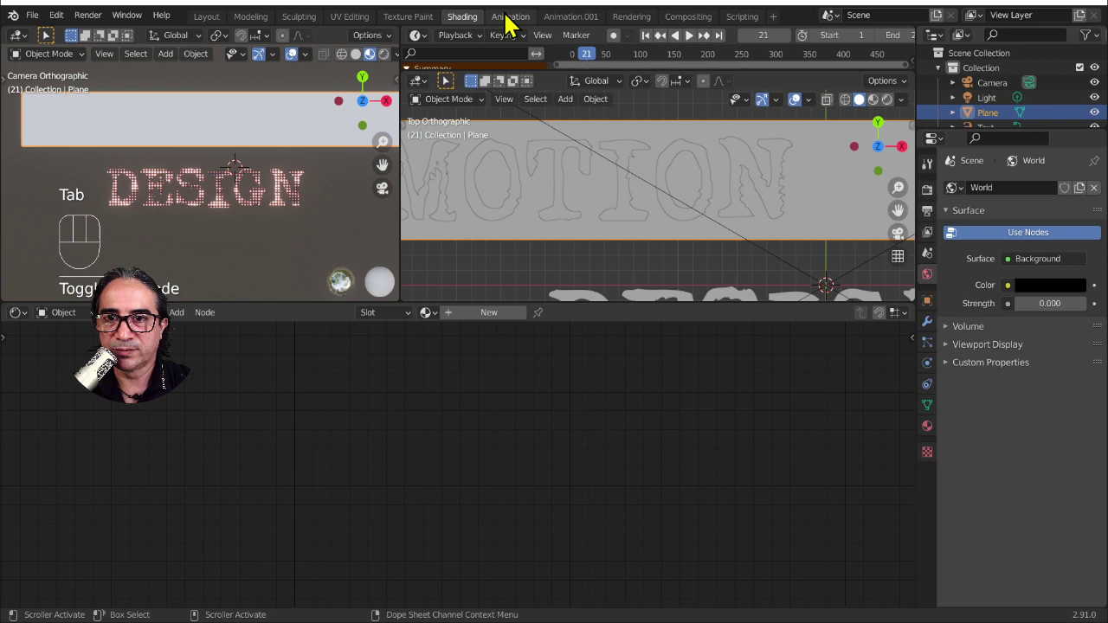
- In the Animation workspace at frame 0, top view, enable Auto Keying and key the plane's location
click(517, 25)
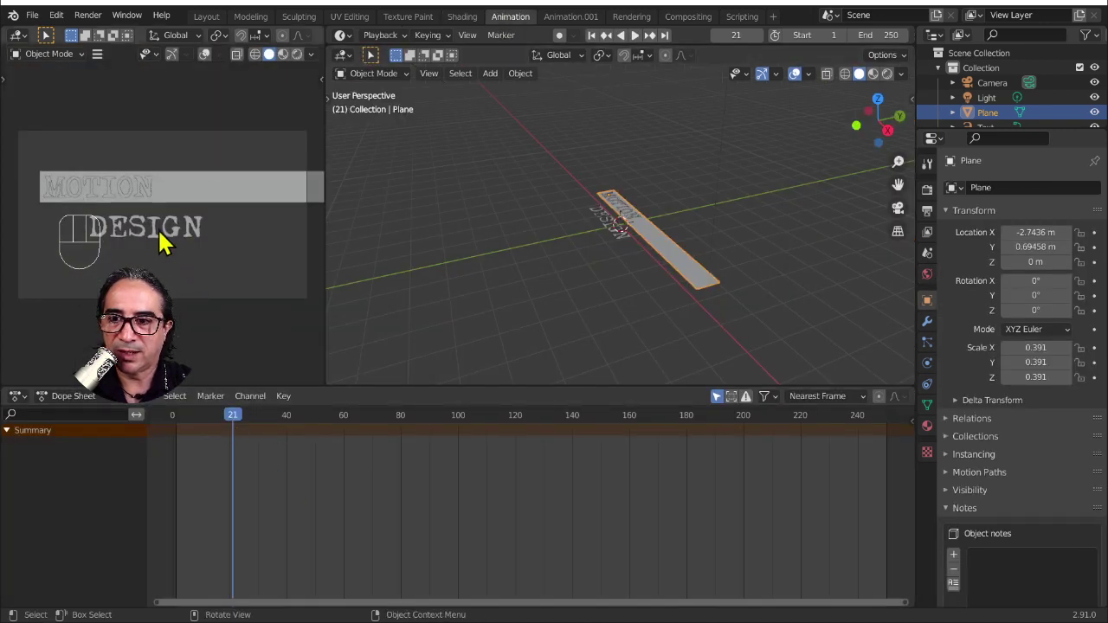
drag(239, 418, 923, 427)
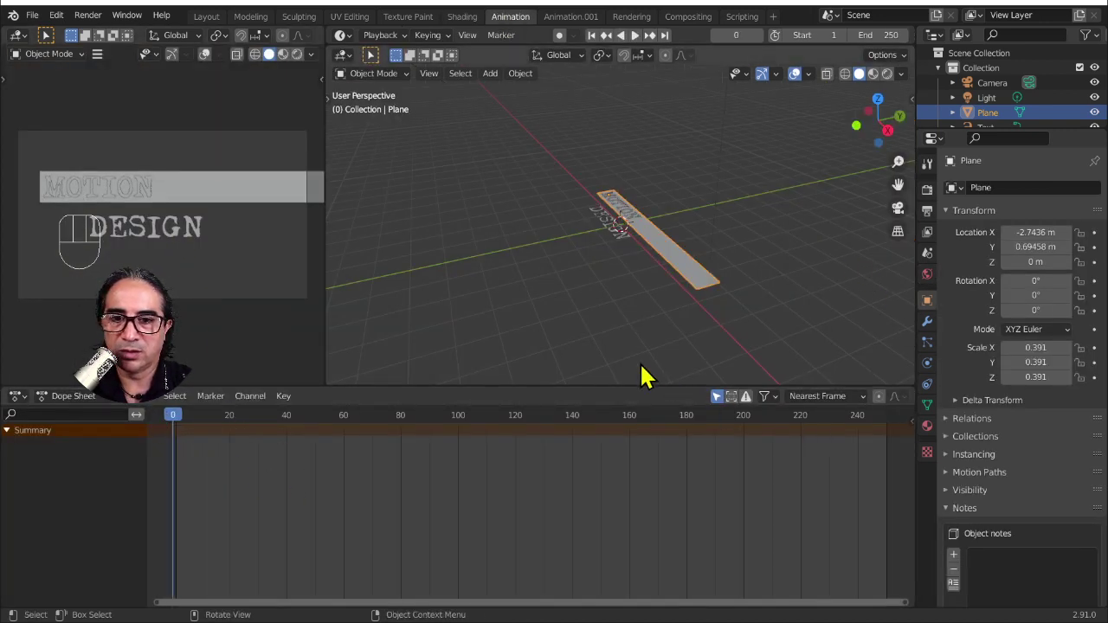
key(KP_7)
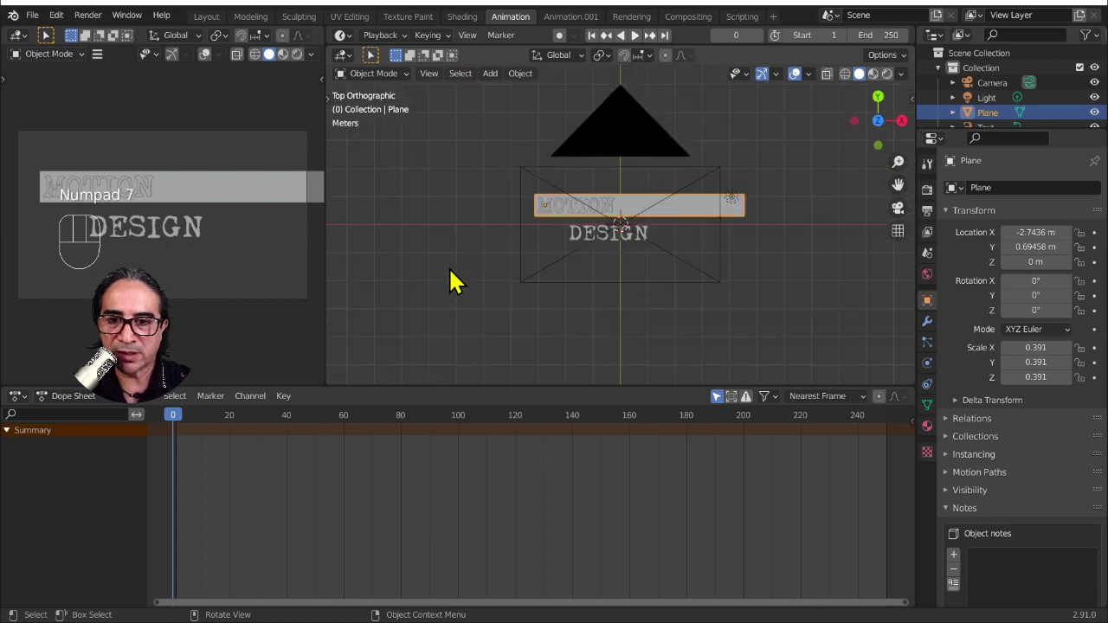
drag(513, 276, 579, 310)
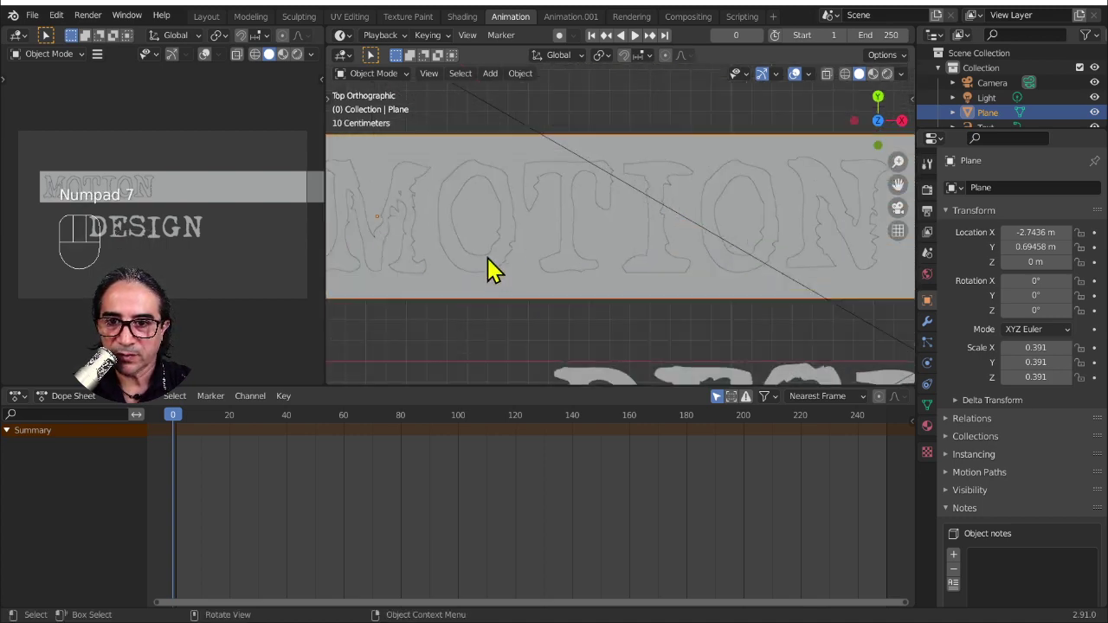
middle_click(560, 265)
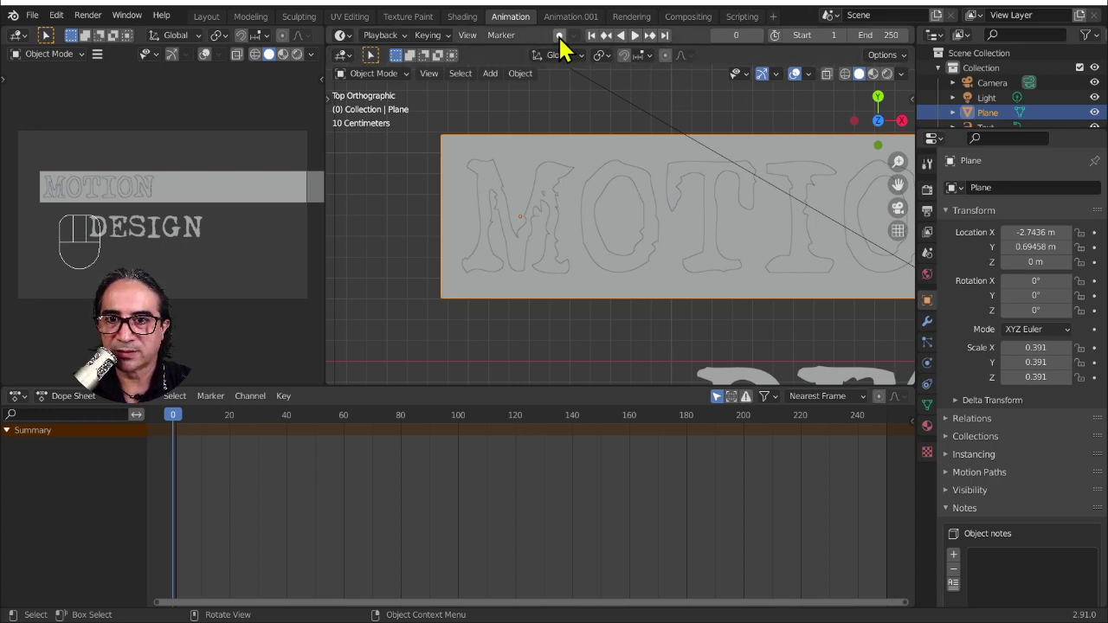
click(567, 44)
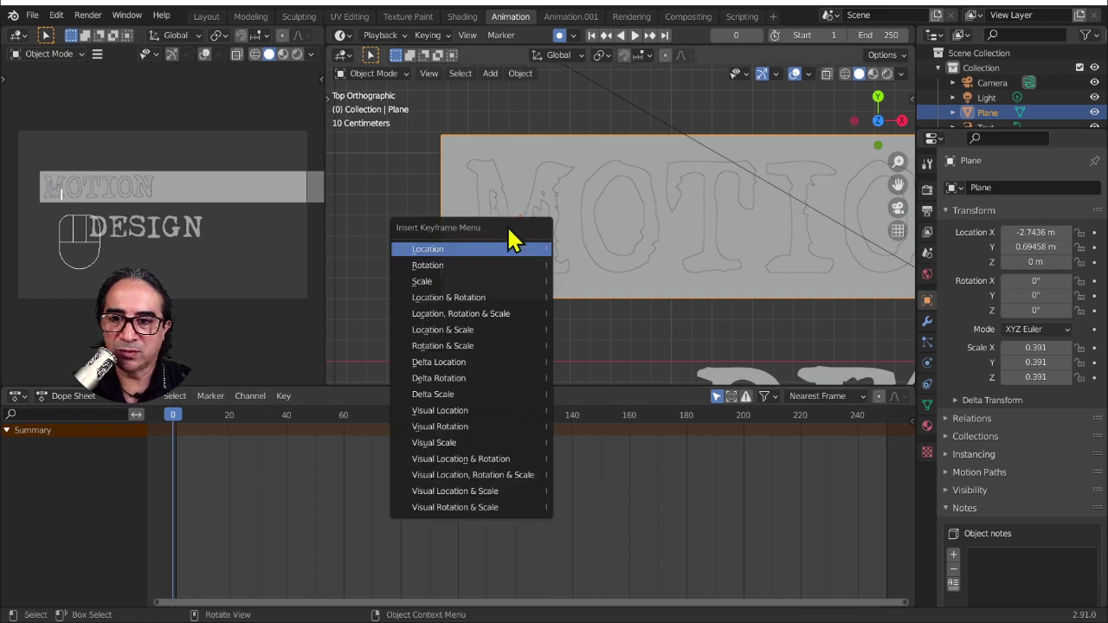
key(g)
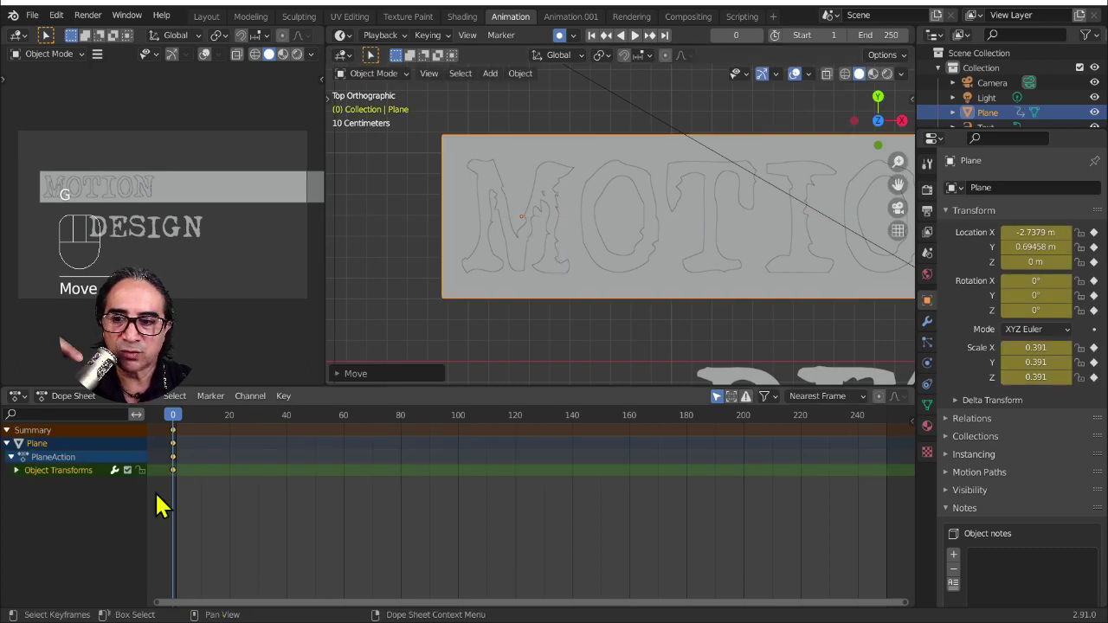
- At frame 5 slide the plane right along X to uncover the letter M
drag(203, 474, 280, 491)
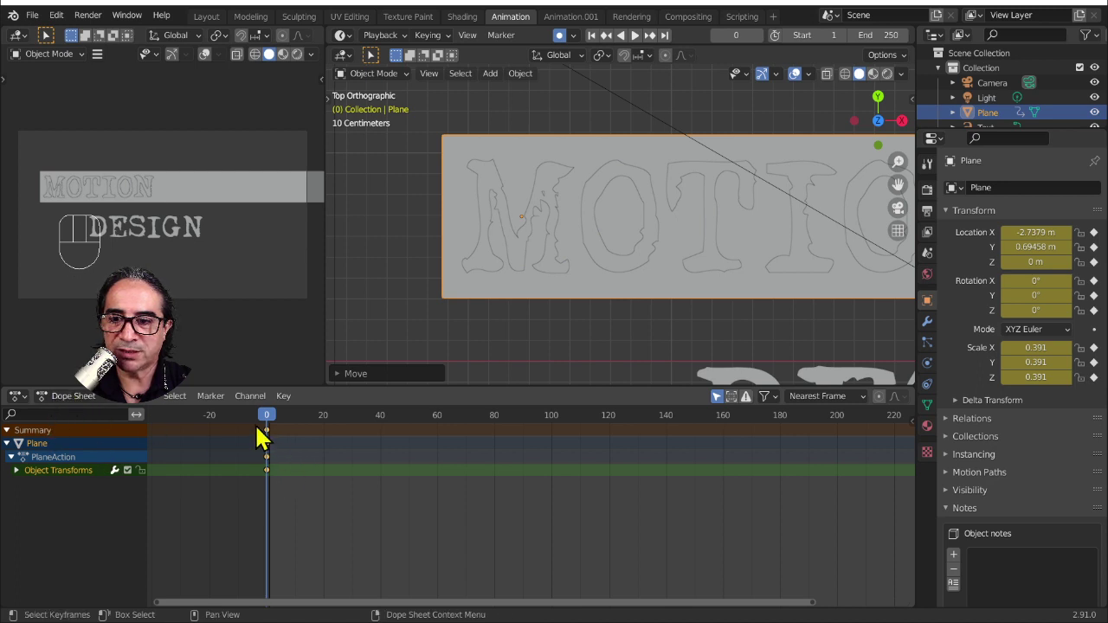
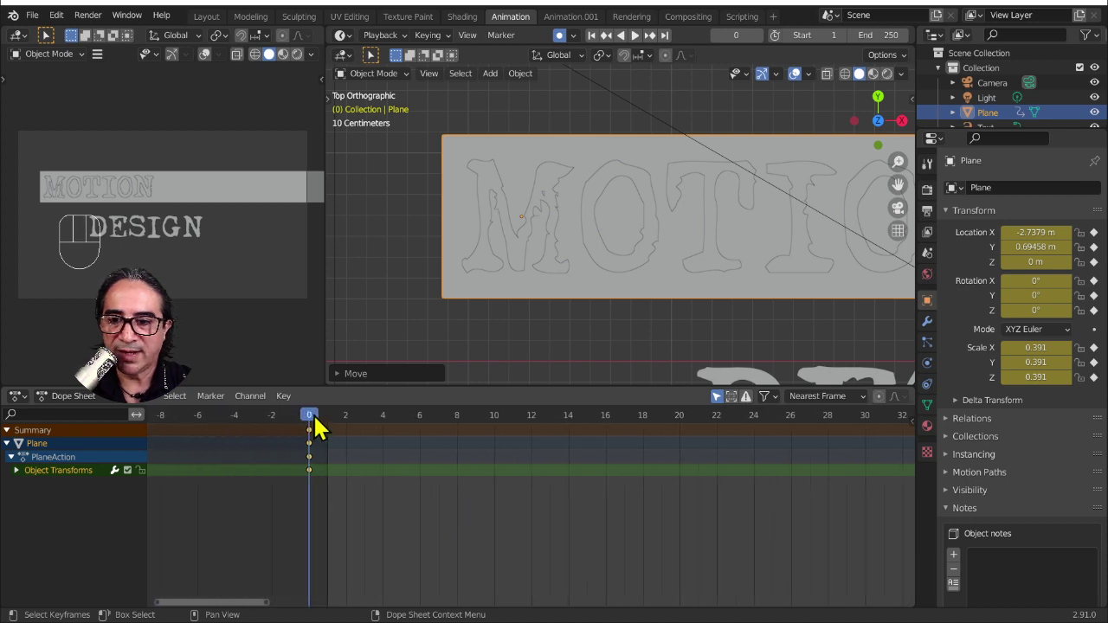
drag(321, 420, 421, 443)
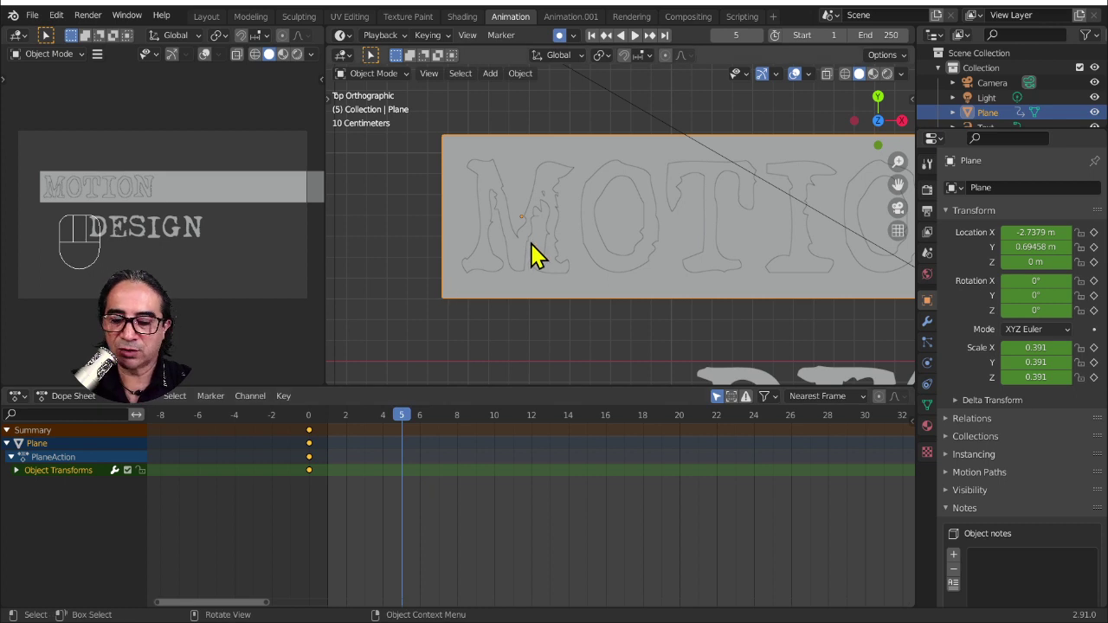
key(g)
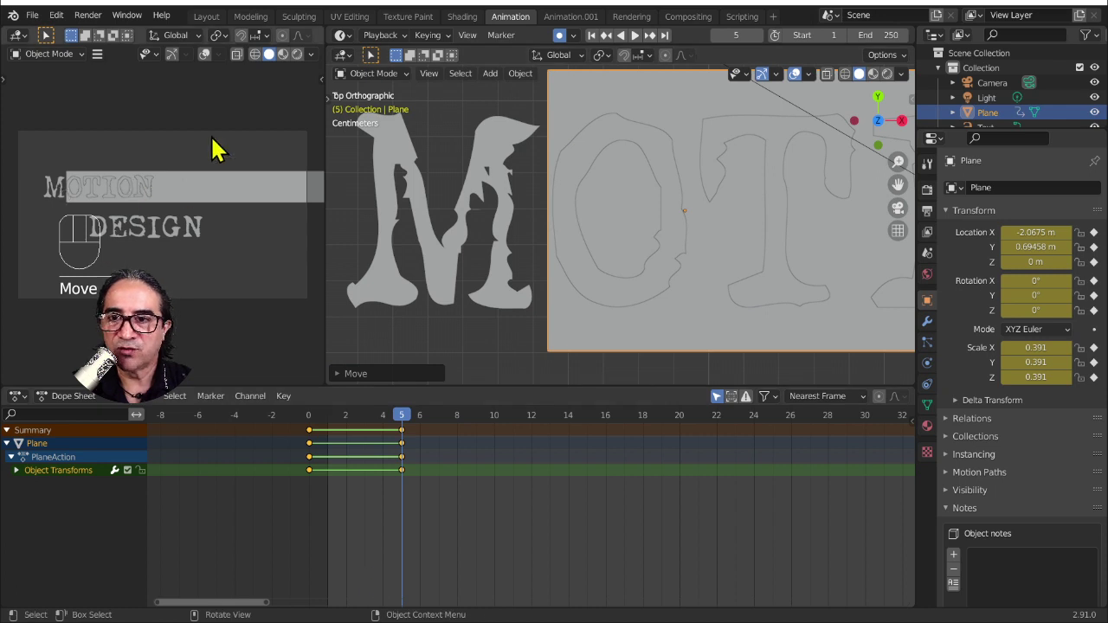
click(294, 62)
click(308, 61)
drag(145, 239, 241, 227)
drag(204, 163, 36, 184)
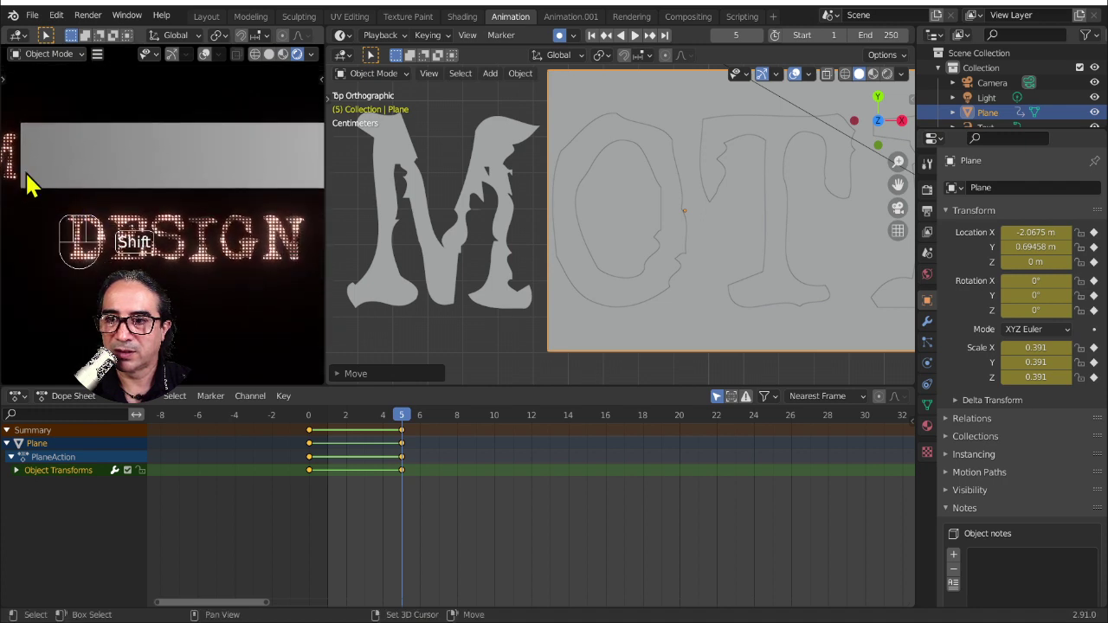
drag(543, 280, 559, 214)
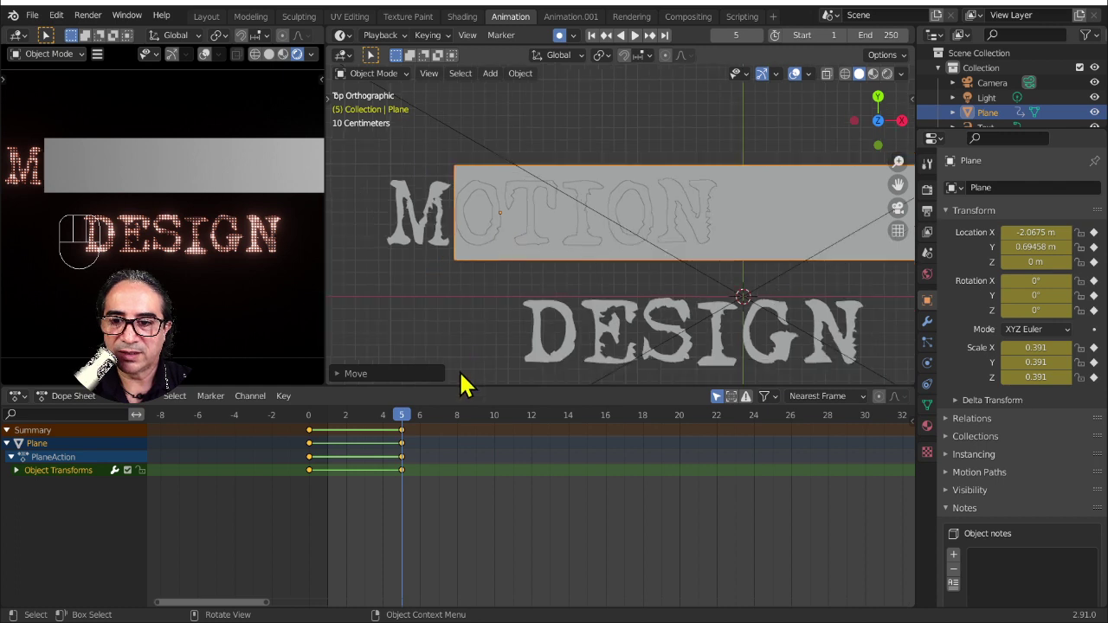
- Key the plane every five frames from 10 to 25, uncovering O, T and the next letters
drag(452, 423, 516, 283)
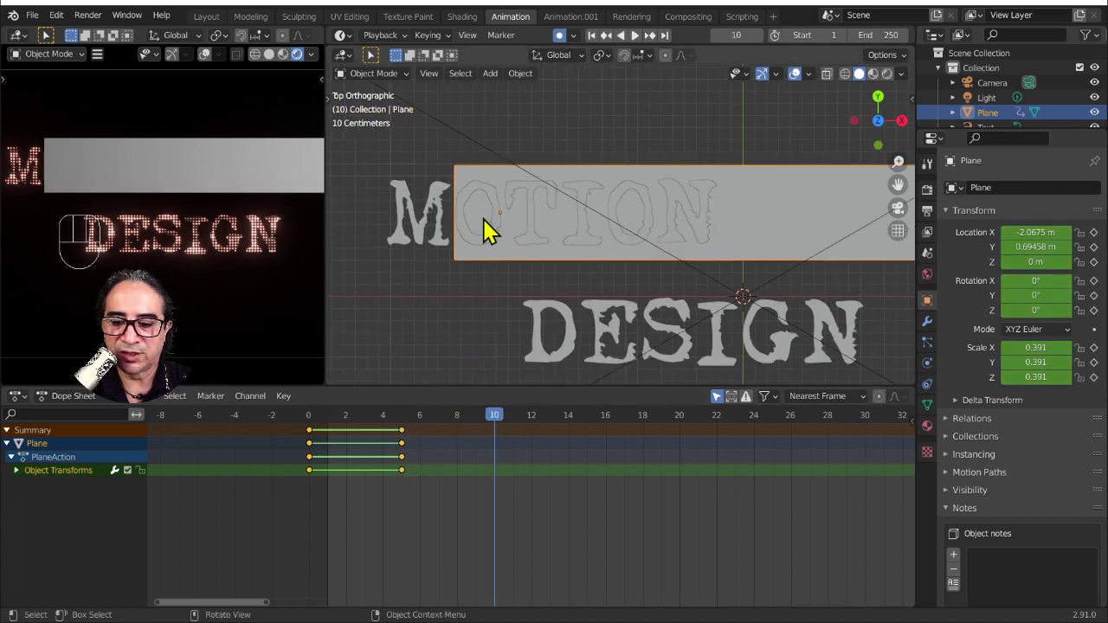
key(g)
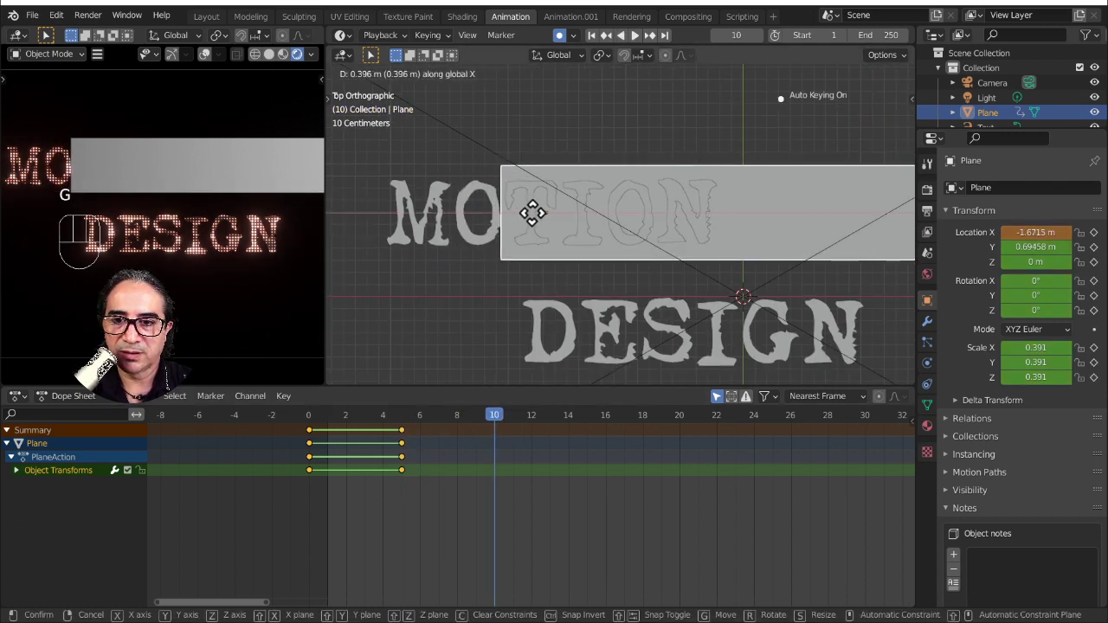
drag(521, 420, 623, 475)
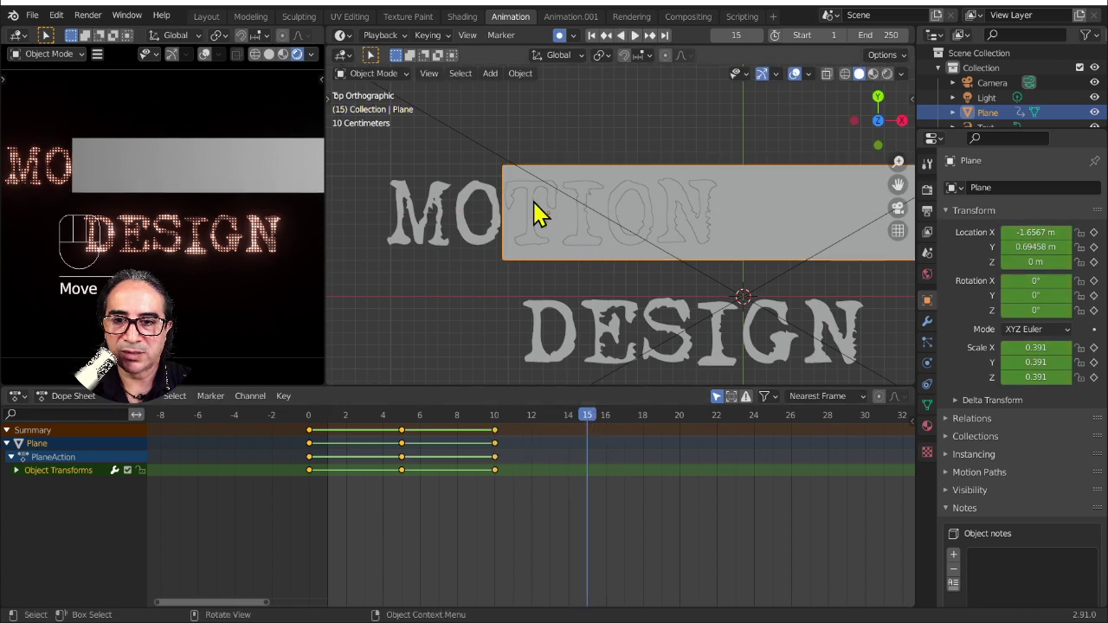
key(g)
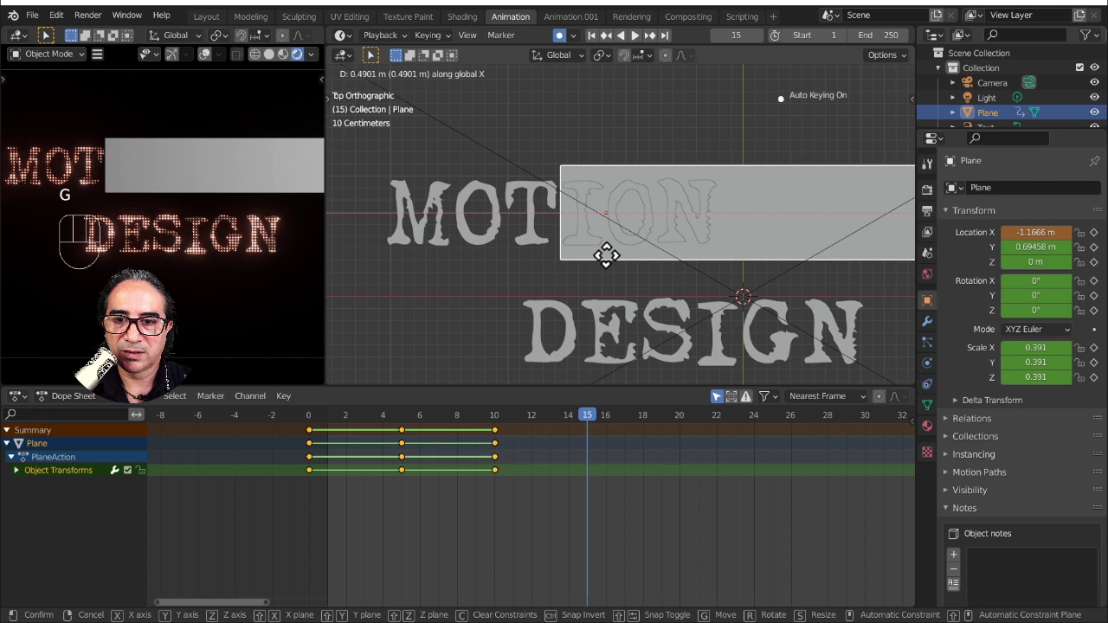
drag(619, 426, 683, 361)
key(g)
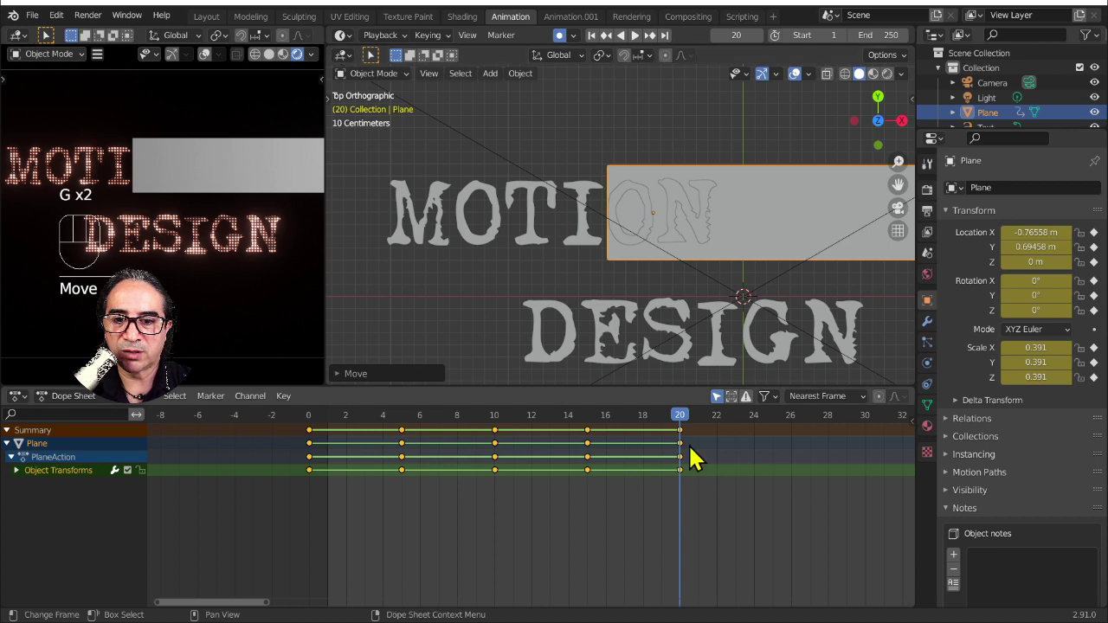
drag(707, 426, 703, 378)
key(g)
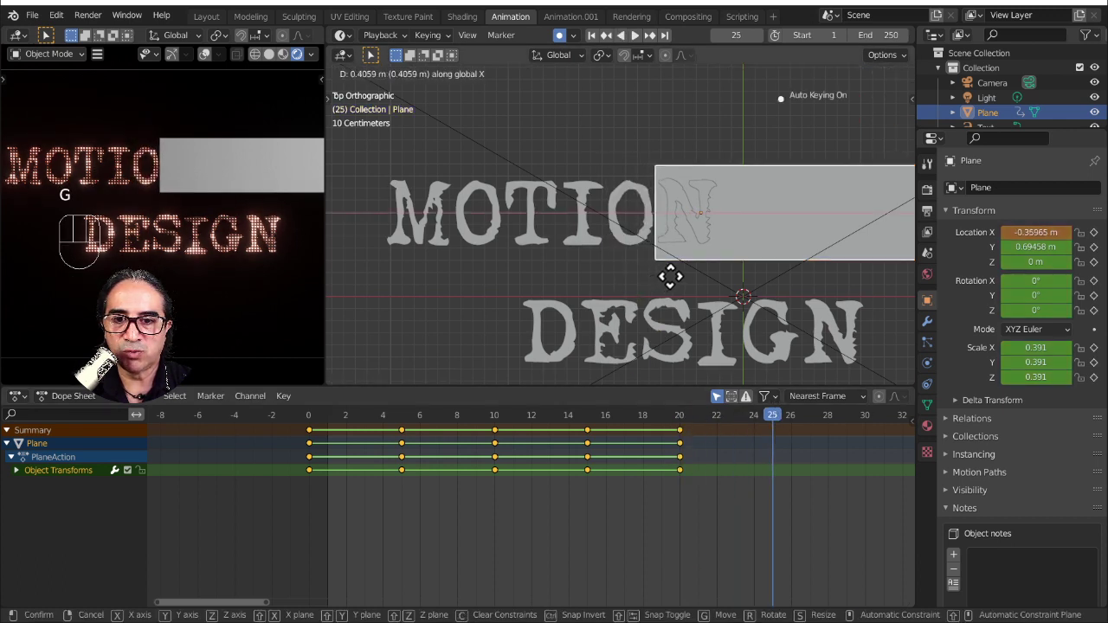
drag(799, 425, 829, 431)
key(g)
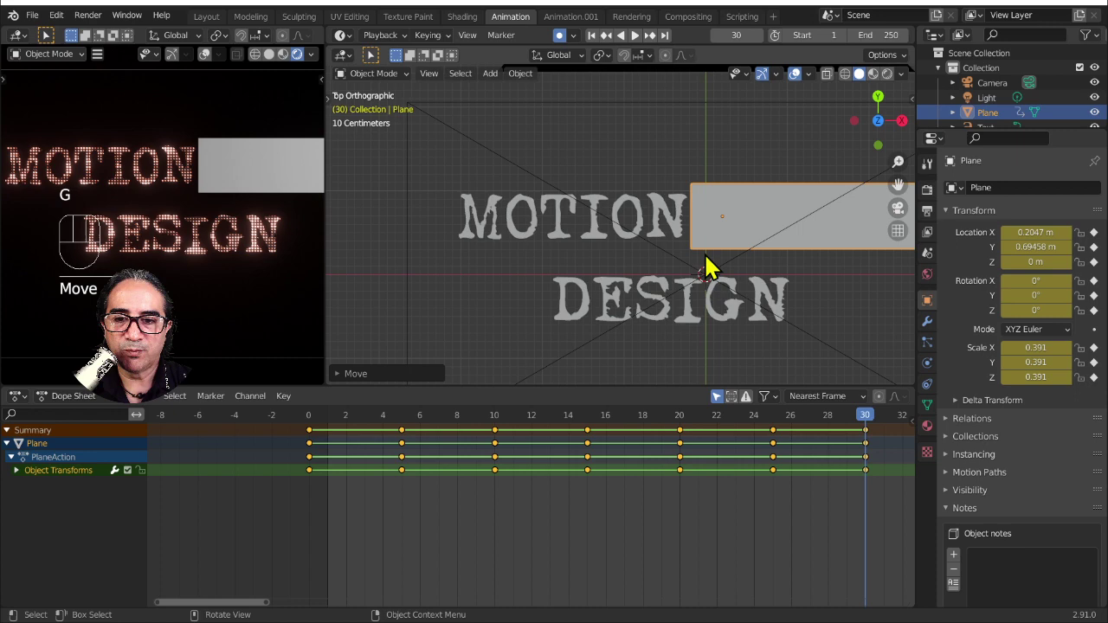
drag(669, 278, 598, 278)
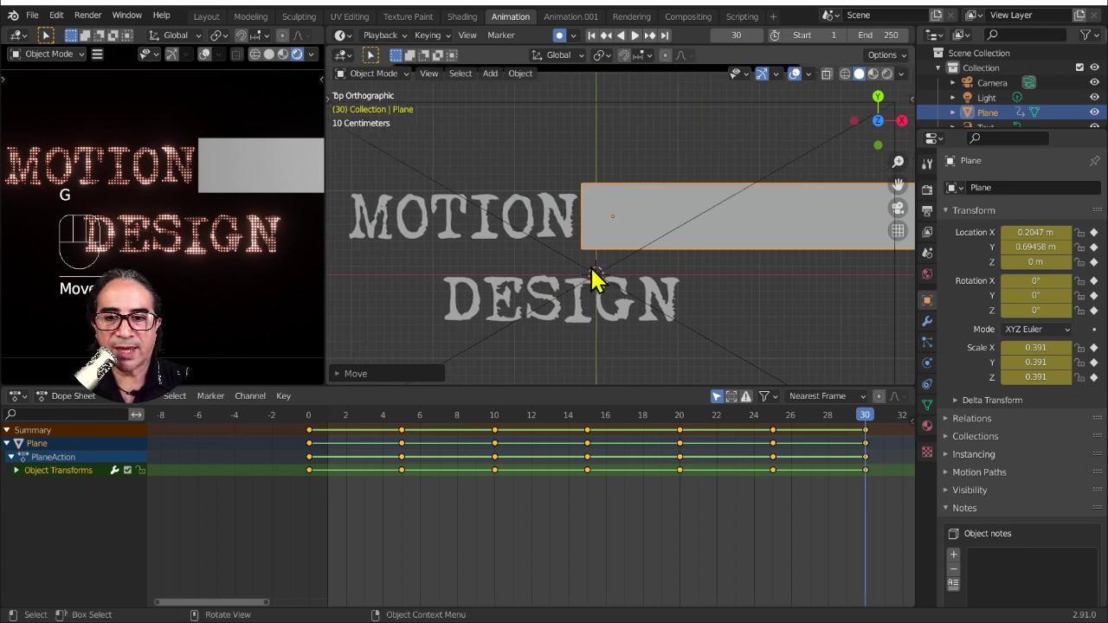
- Edit the title text, retyping the second word as DESIGN in capitals
key(Tab)
key(Tab)
key(Tab)
key(Up)
key(Right)
key(Right)
key(Right)
key(Right)
key(Left)
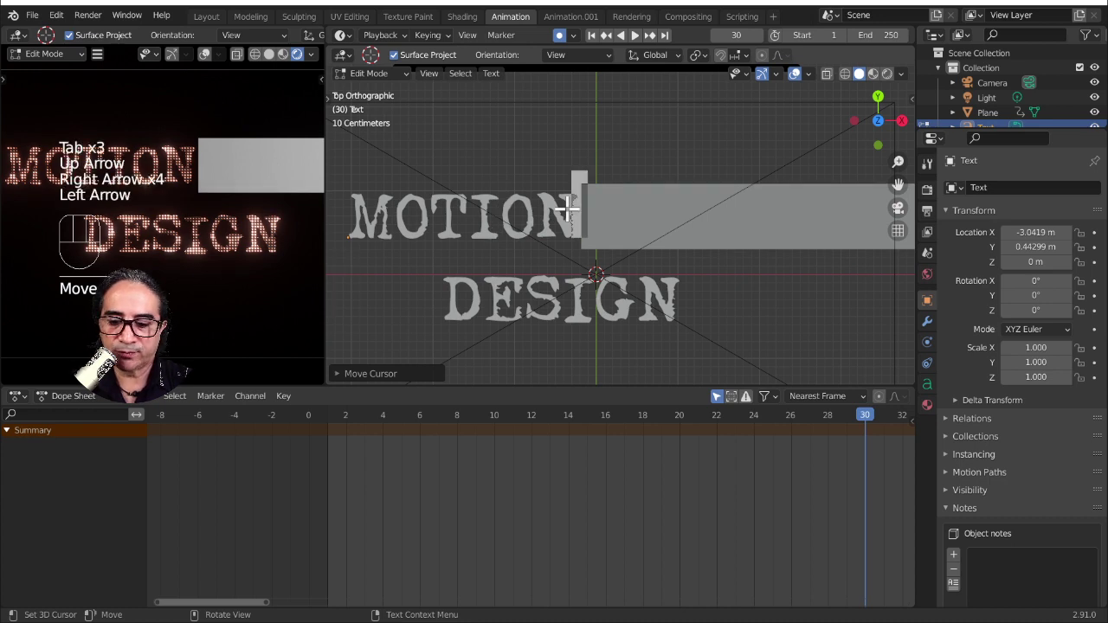
key(d)
key(e)
key(s)
key(i)
key(g)
key(n)
key(e)
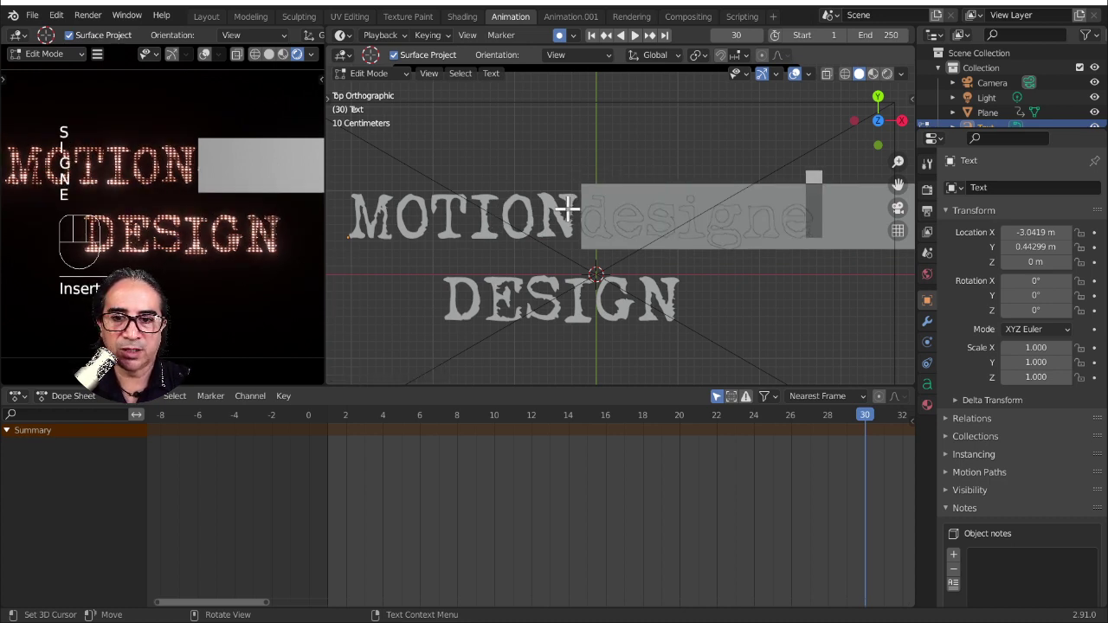
key(BackSpace)
key(BackSpace)
key(BackSpace)
key(BackSpace)
key(BackSpace)
key(Tab)
key(Tab)
key(shift+d)
key(shift+e)
key(shift+s)
key(shift+i)
key(shift+g)
key(shift+n)
key(Tab)
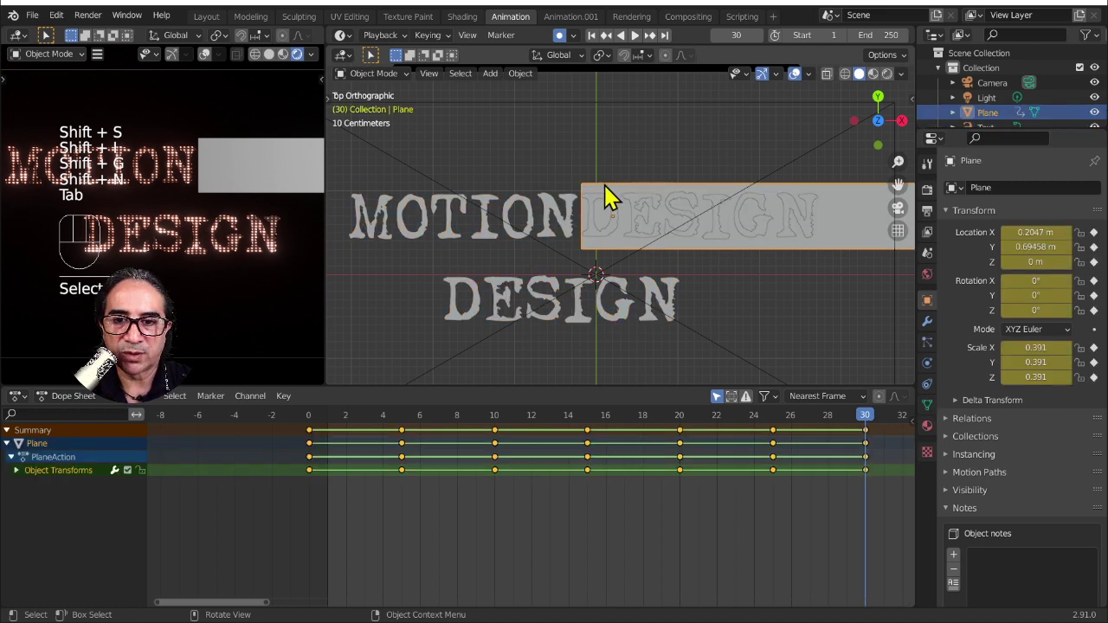
- Key the plane at frames 35, 40 and 45, sliding it right one letter each time
drag(753, 474, 477, 505)
drag(477, 504, 517, 499)
drag(582, 421, 669, 403)
key(f)
key(g)
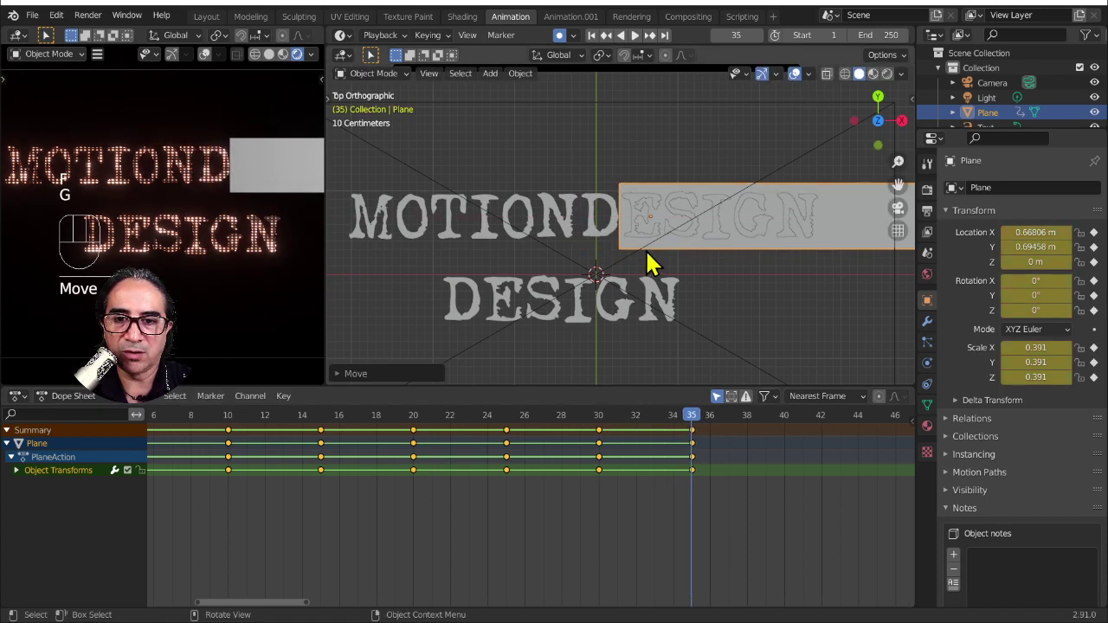
key(g)
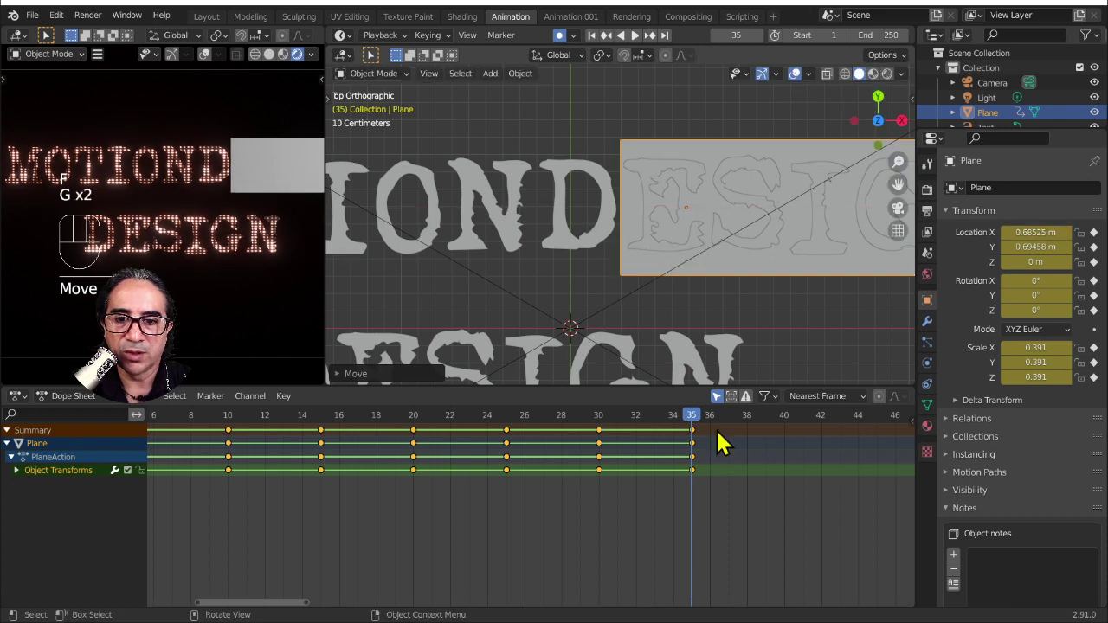
drag(706, 420, 741, 349)
key(g)
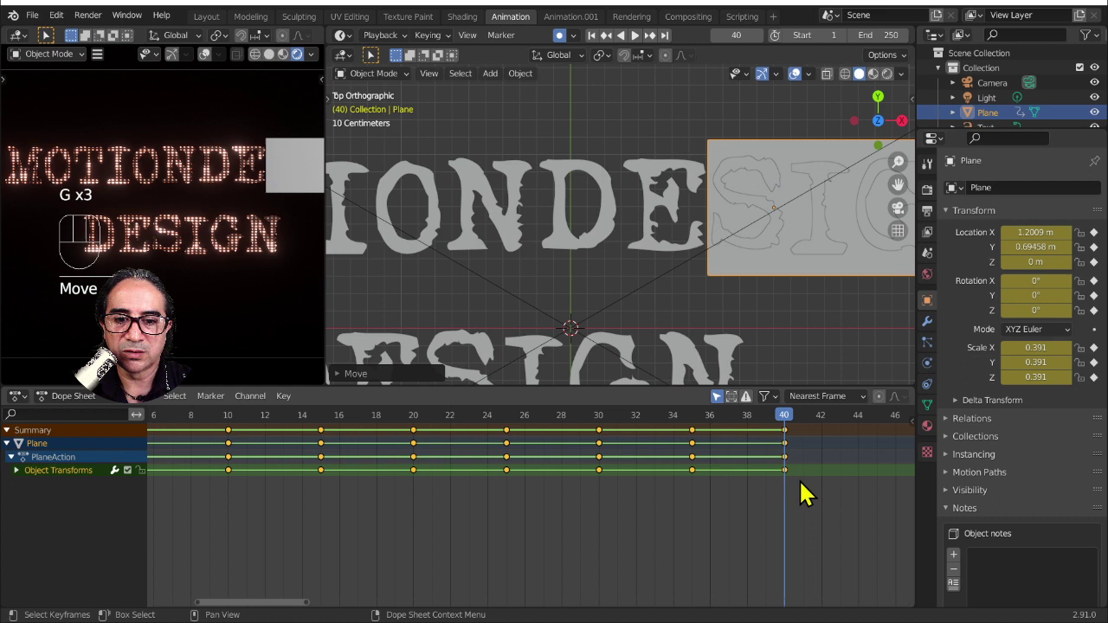
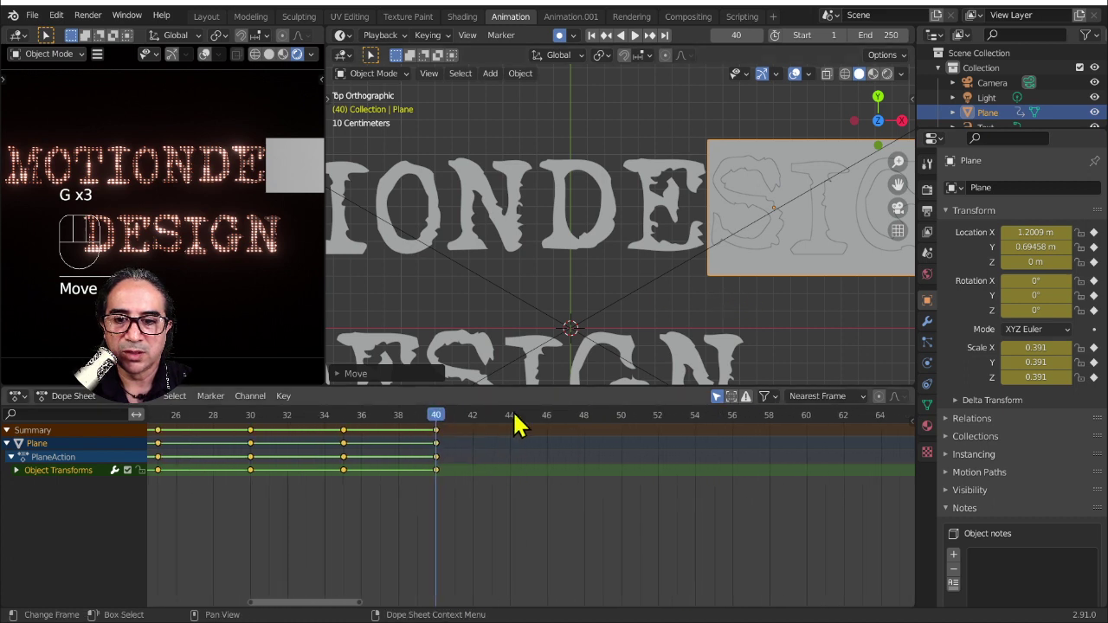
drag(512, 424, 546, 423)
key(g)
drag(550, 420, 651, 420)
key(g)
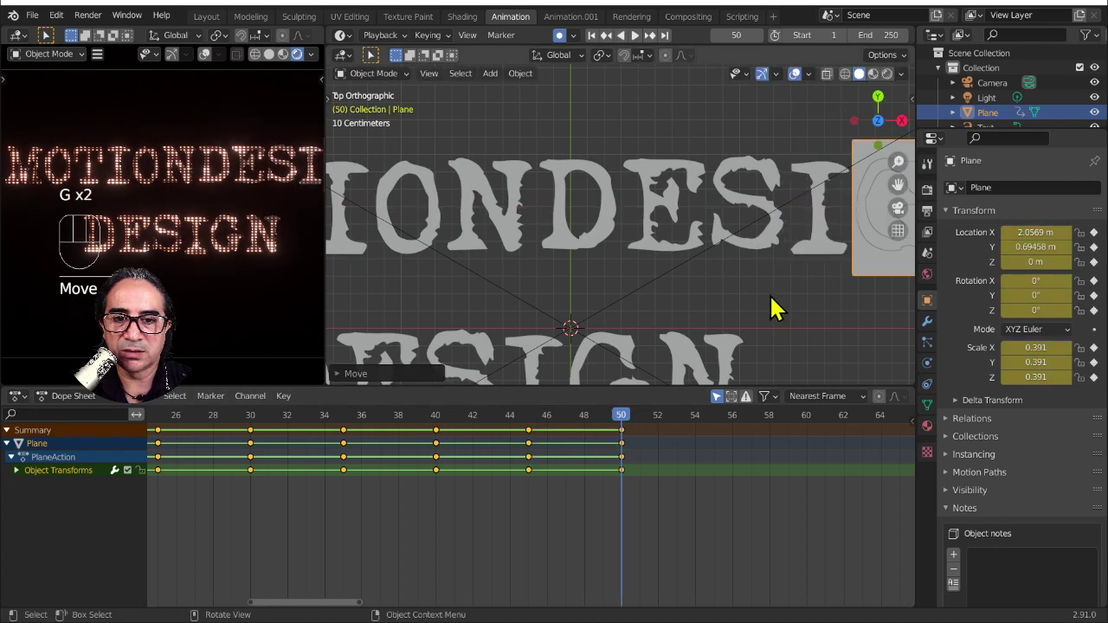
- Key the plane at frames 55 and 60, sliding it off the last letter
drag(642, 315, 402, 310)
drag(402, 310, 438, 289)
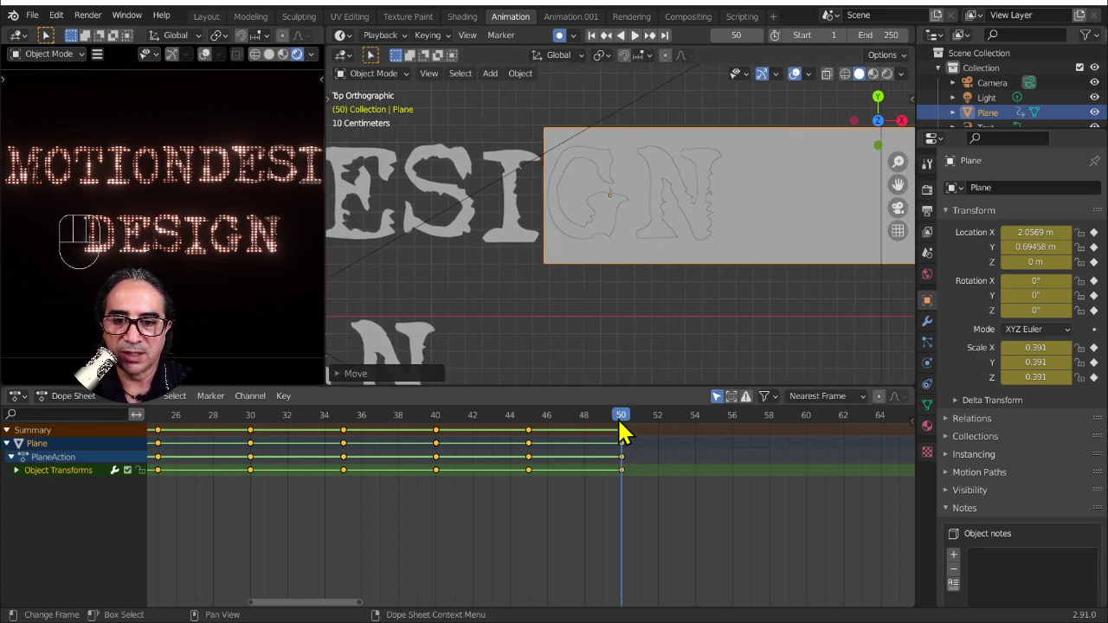
drag(602, 420, 660, 374)
key(g)
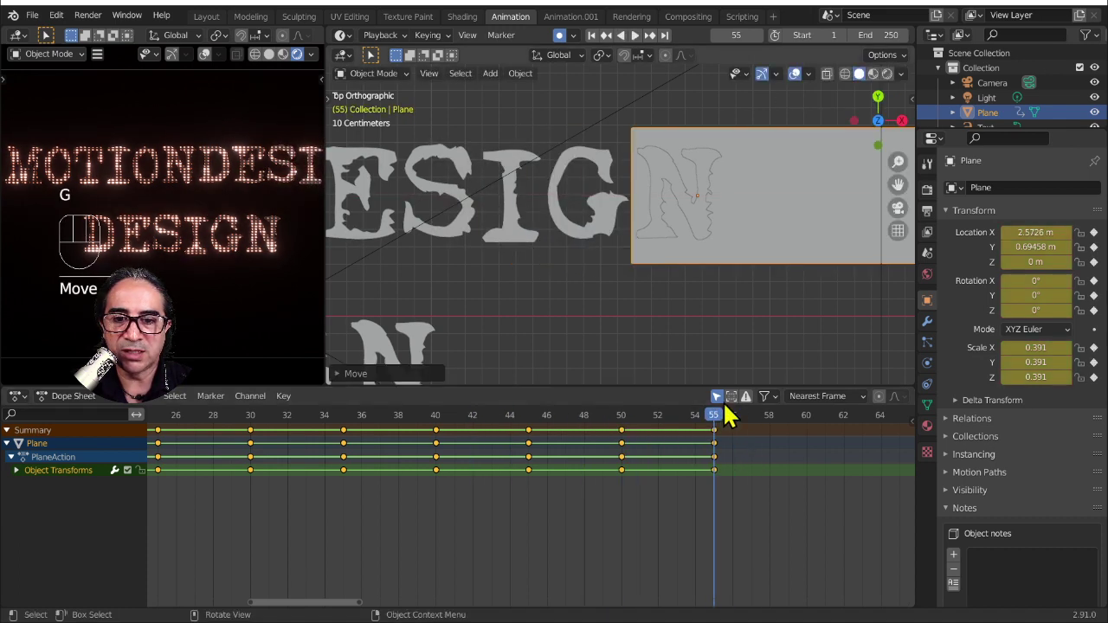
drag(732, 422, 759, 377)
key(g)
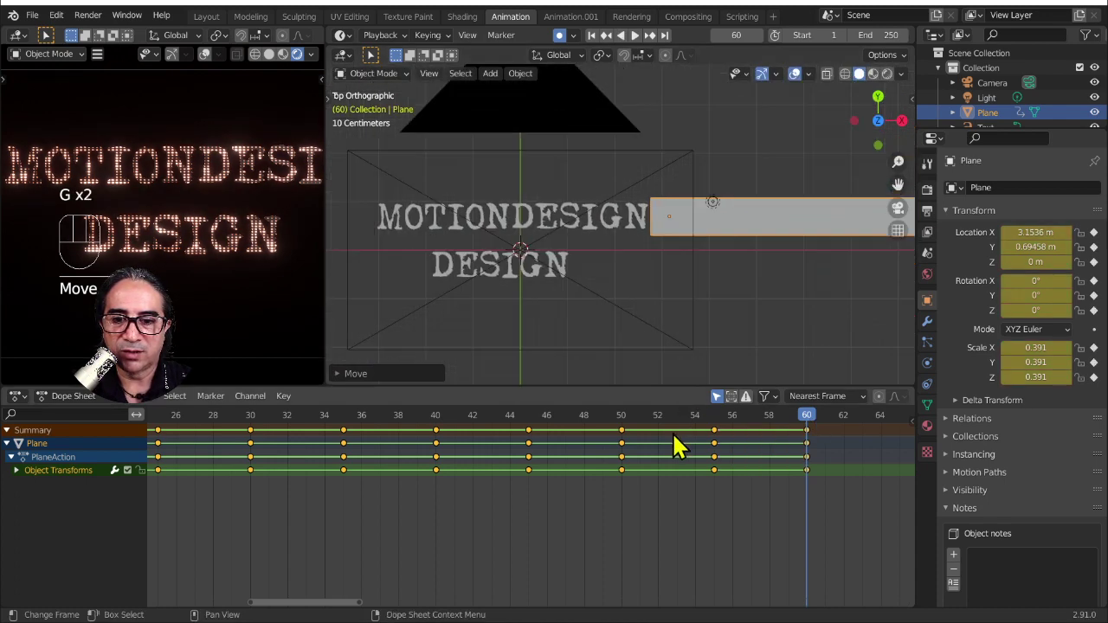
key(Tab)
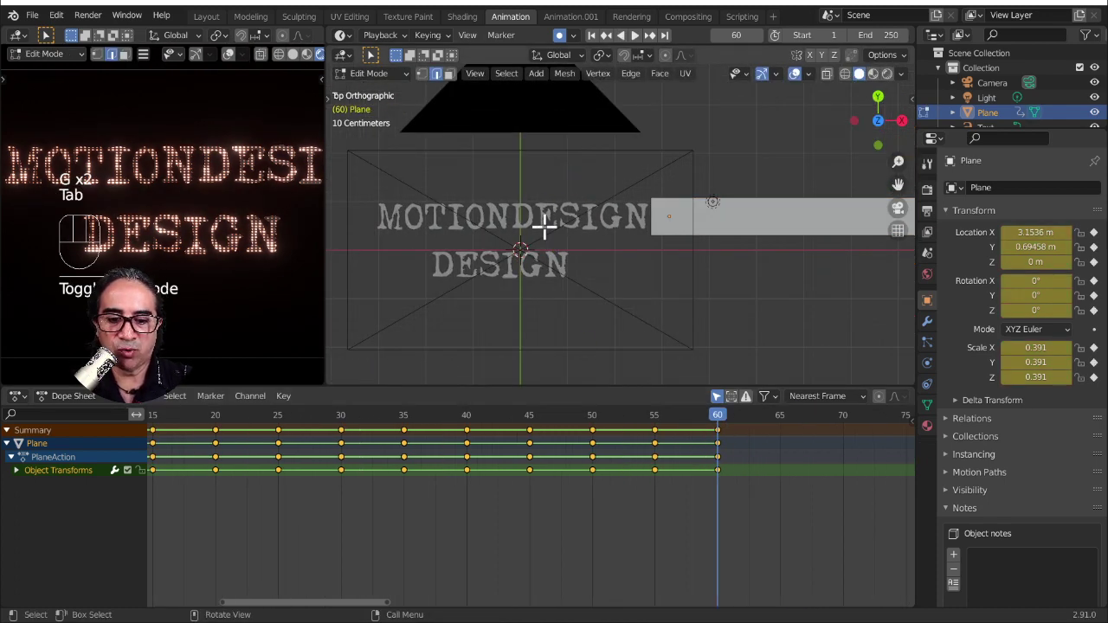
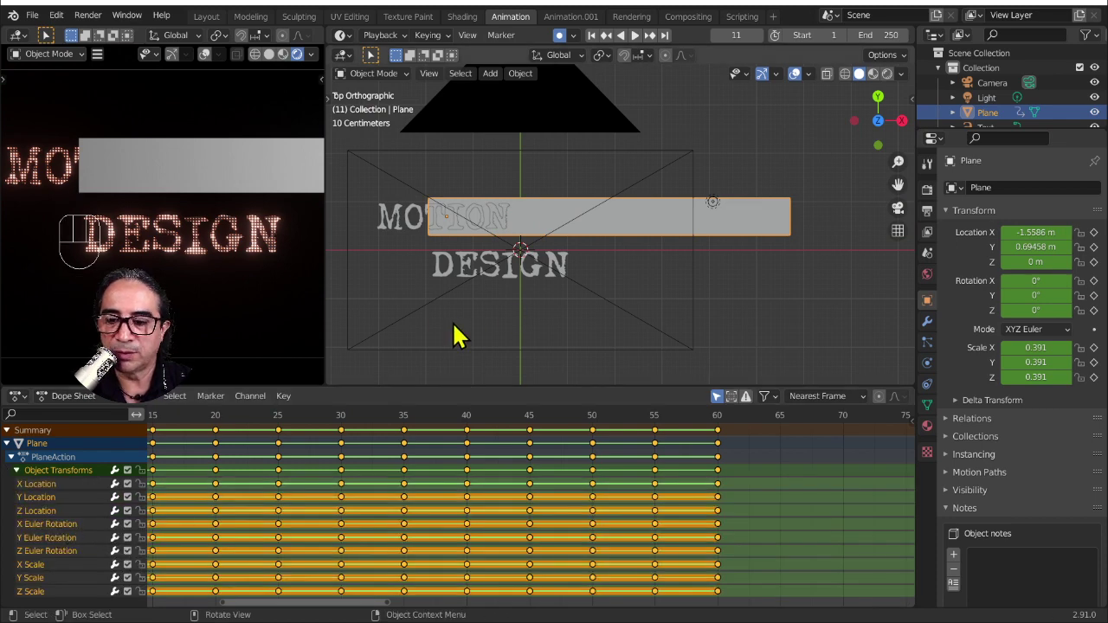
- Delete every animation channel of the masking plane except X Location in the Dope Sheet
drag(557, 297, 581, 285)
click(731, 203)
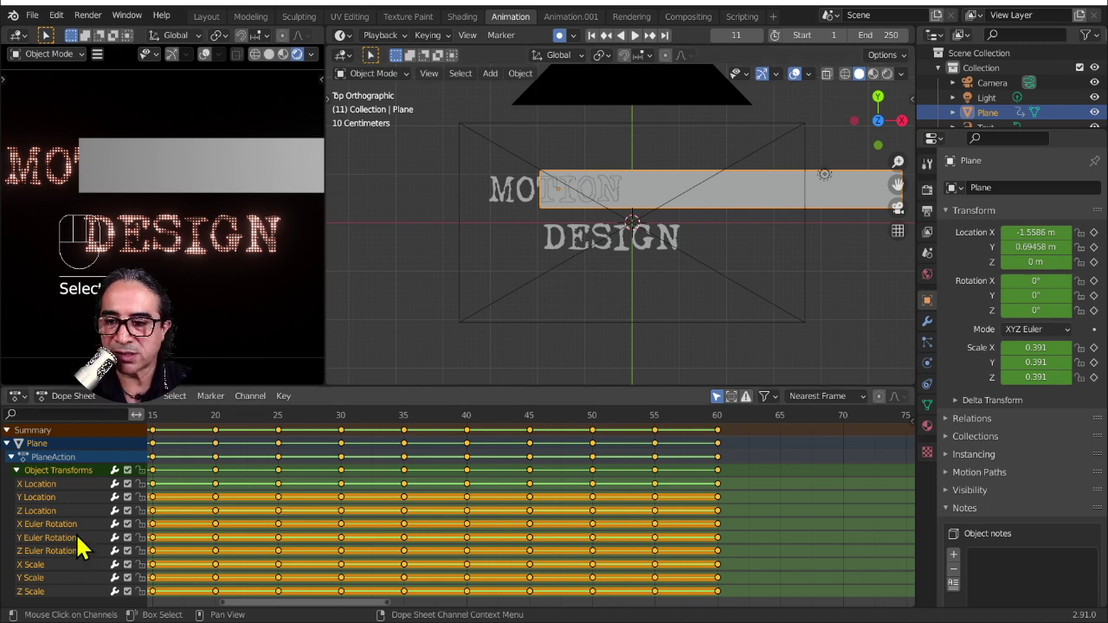
click(36, 494)
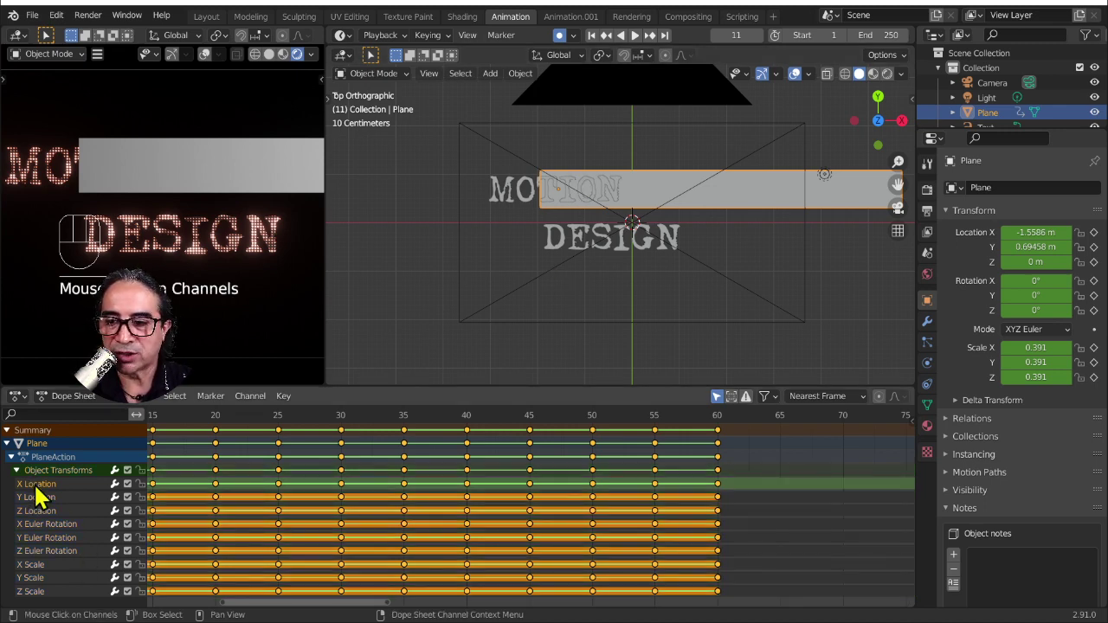
click(48, 509)
click(38, 596)
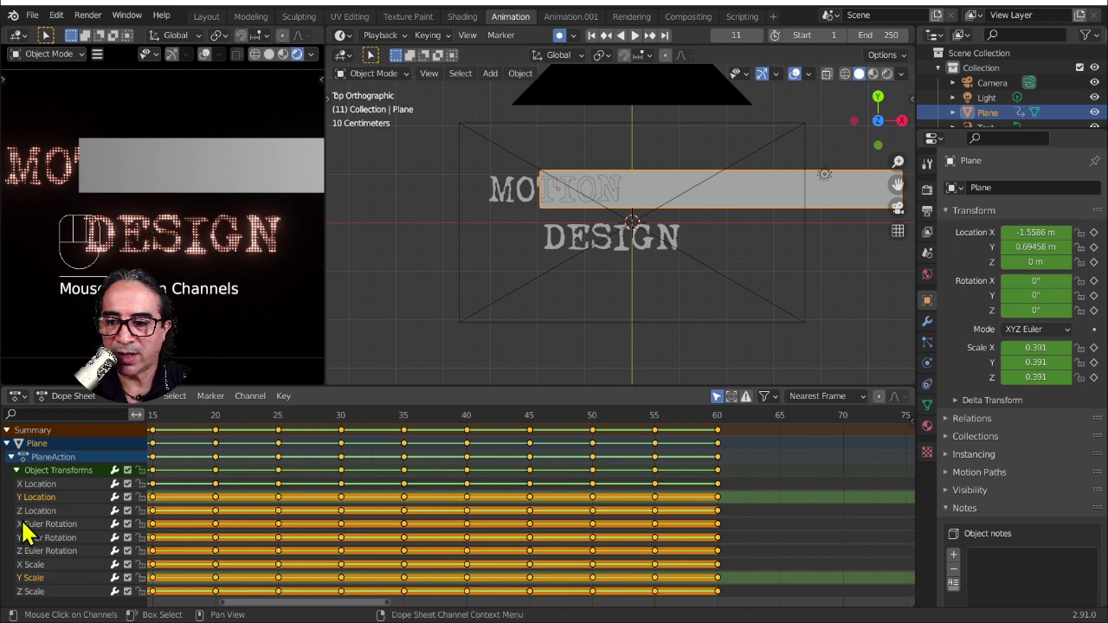
drag(39, 506, 79, 608)
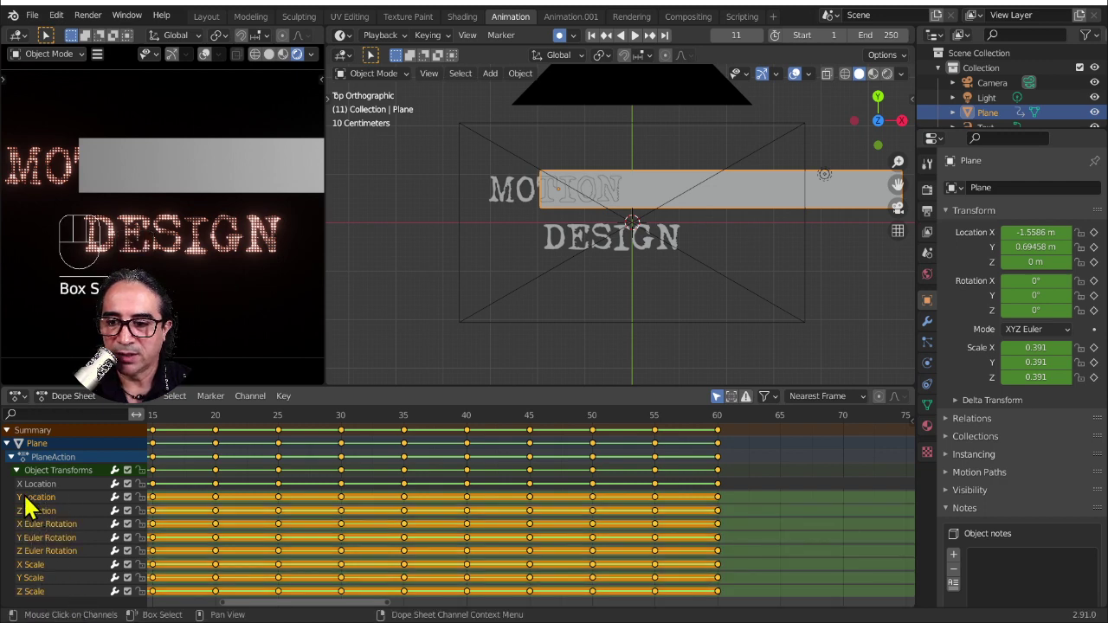
drag(32, 506, 81, 507)
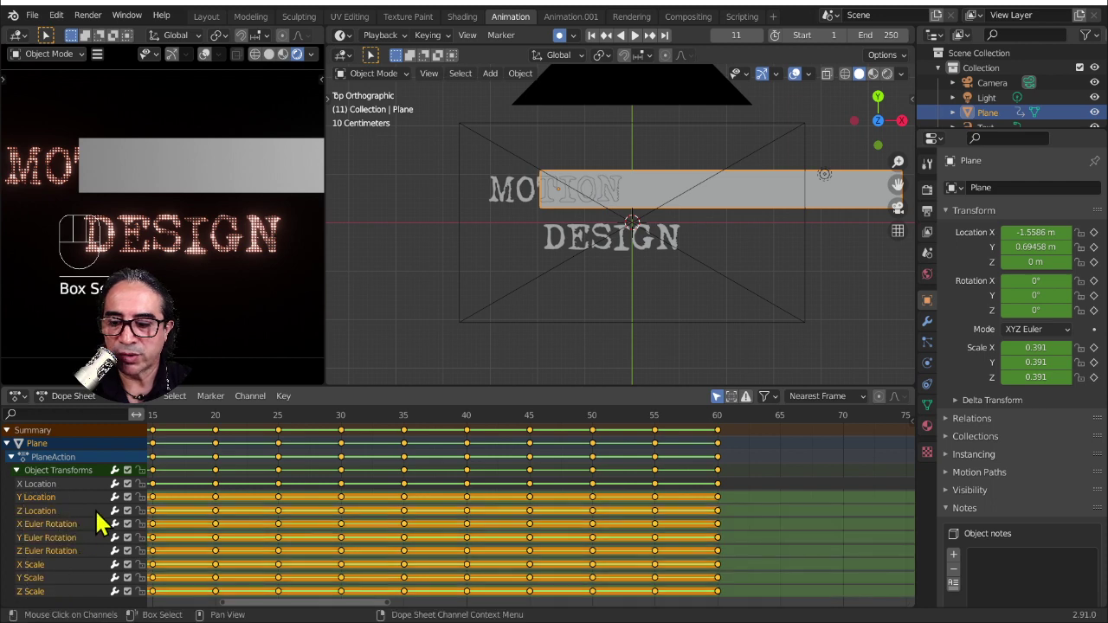
key(x)
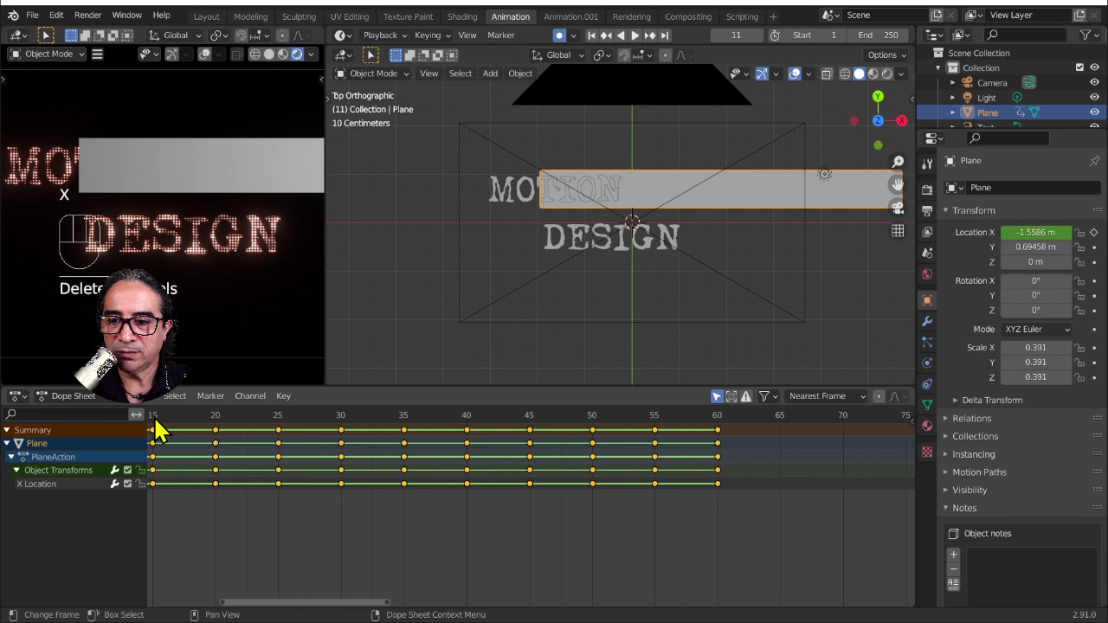
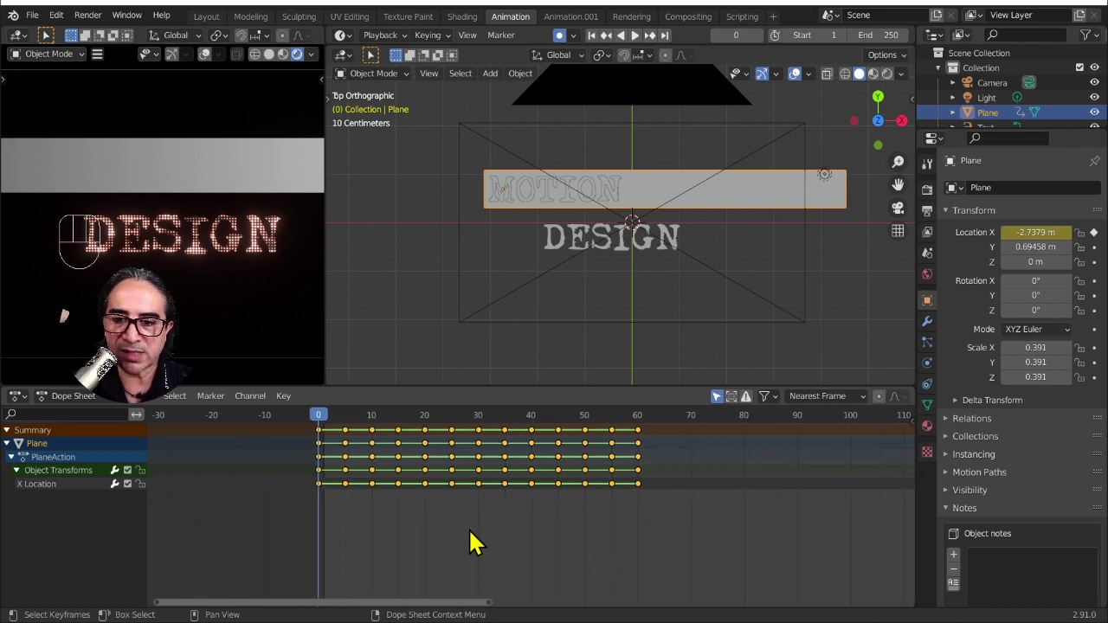
- Give all the plane's X Location keys Constant interpolation and play back the stepped reveal
drag(694, 523, 515, 486)
key(t)
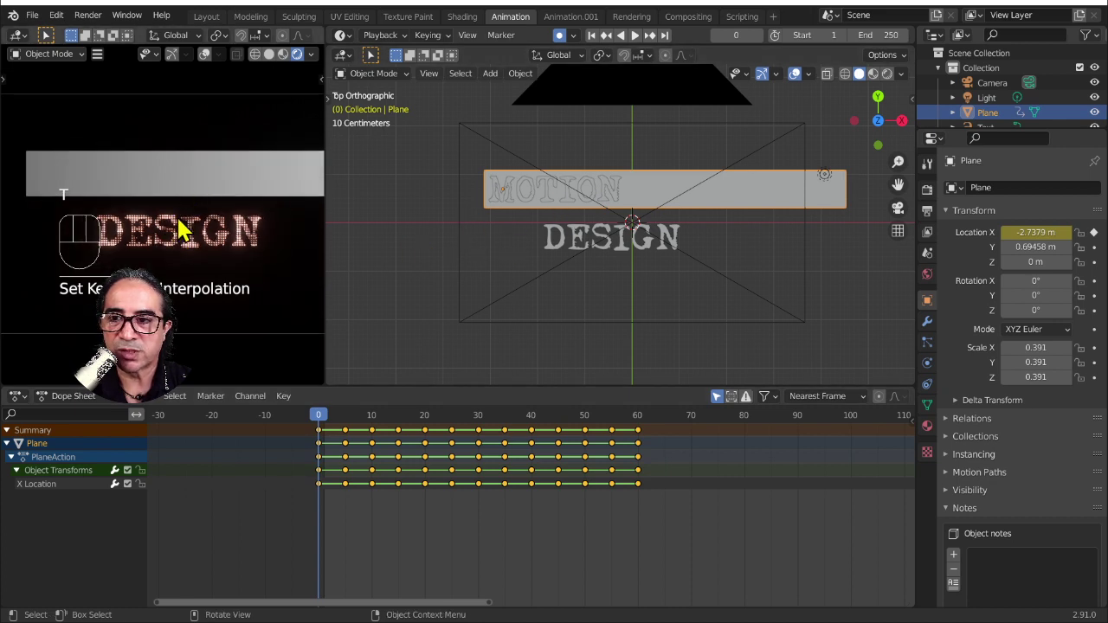
key(space)
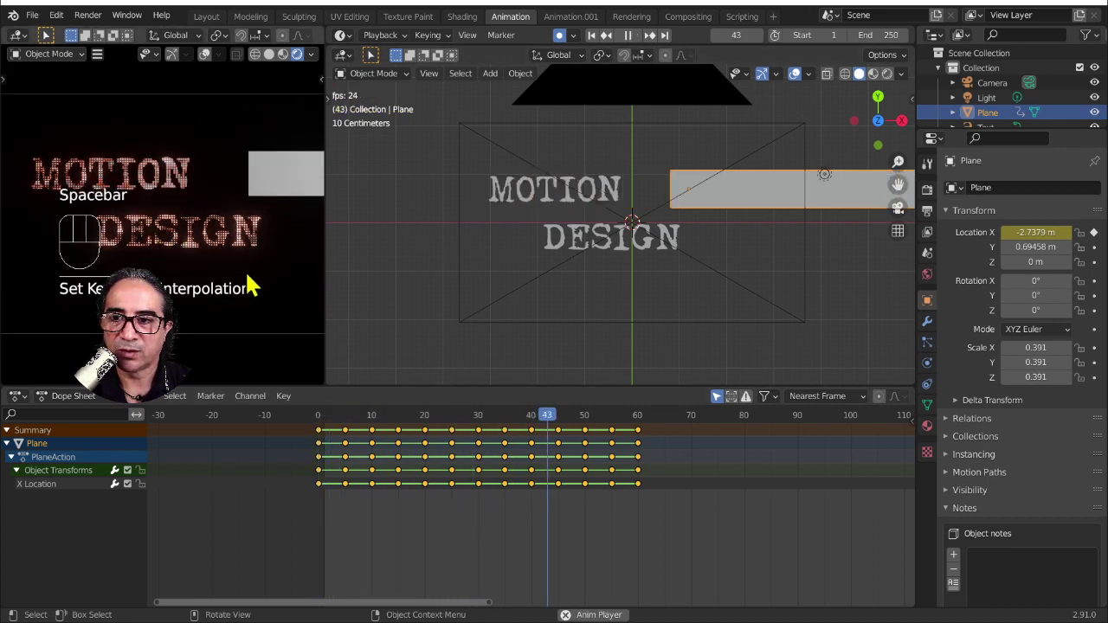
key(space)
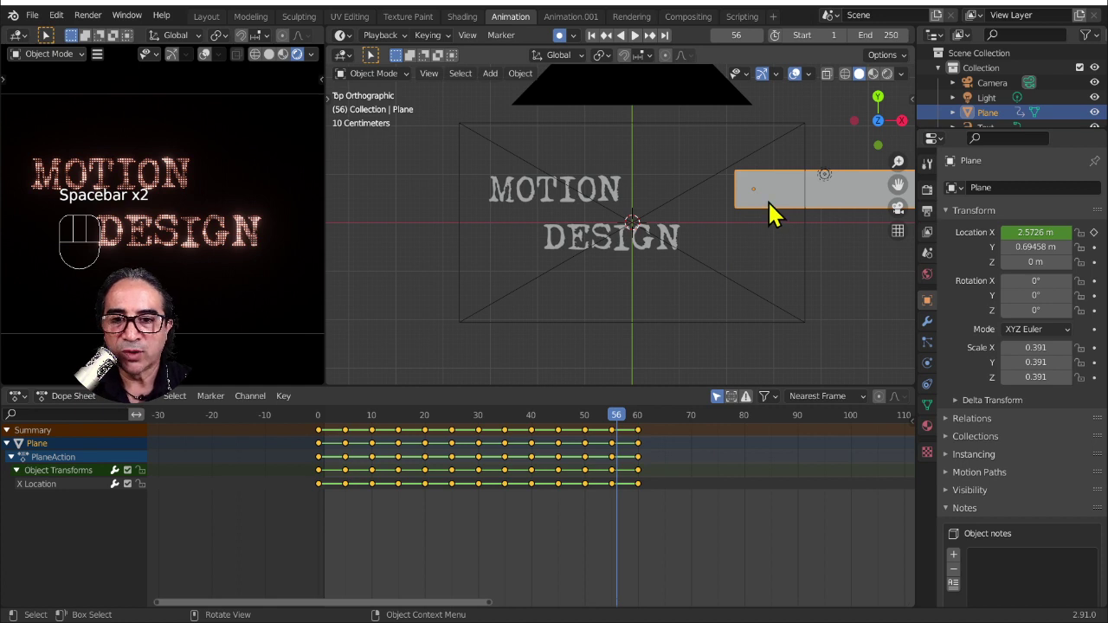
drag(368, 424, 613, 195)
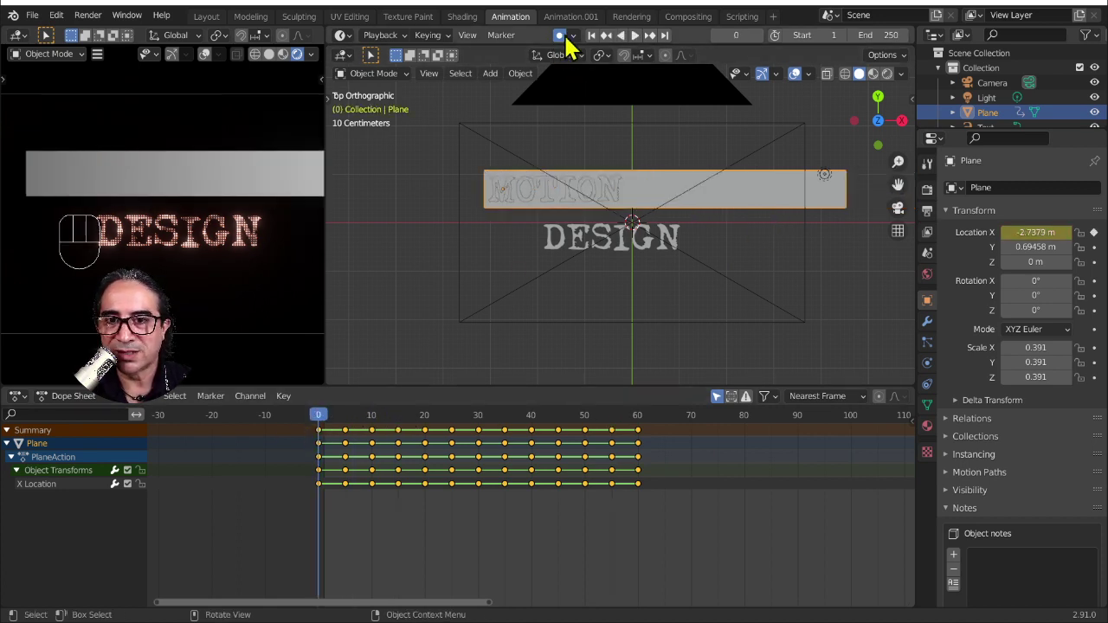
- Duplicate the masking plane, place the copy over the word DESIGN and scrub to preview
click(568, 47)
key(shift+d)
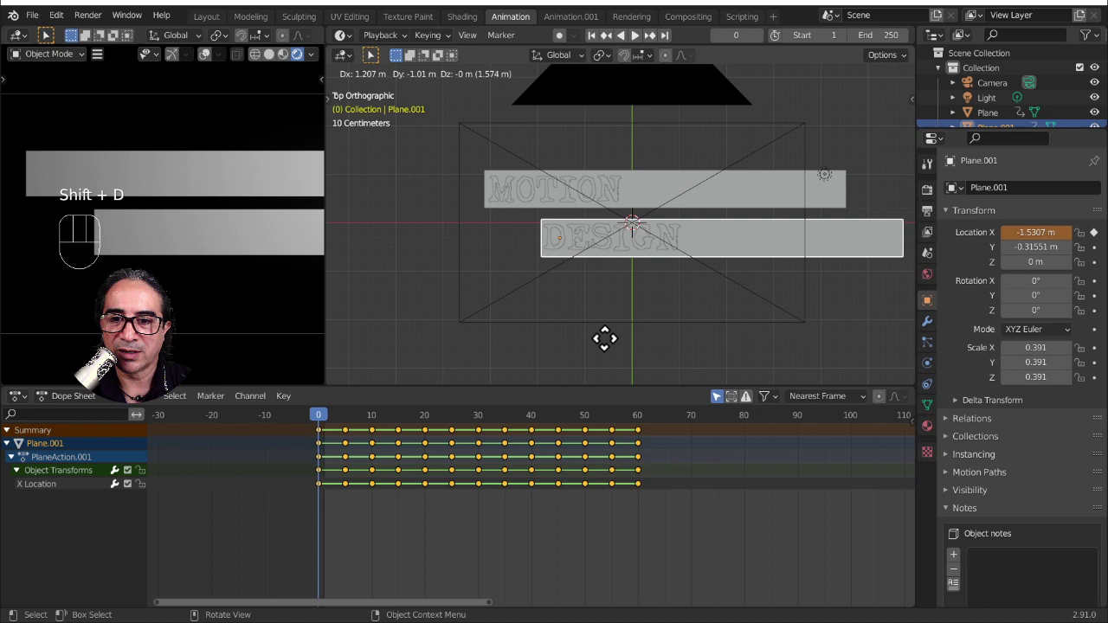
key(g)
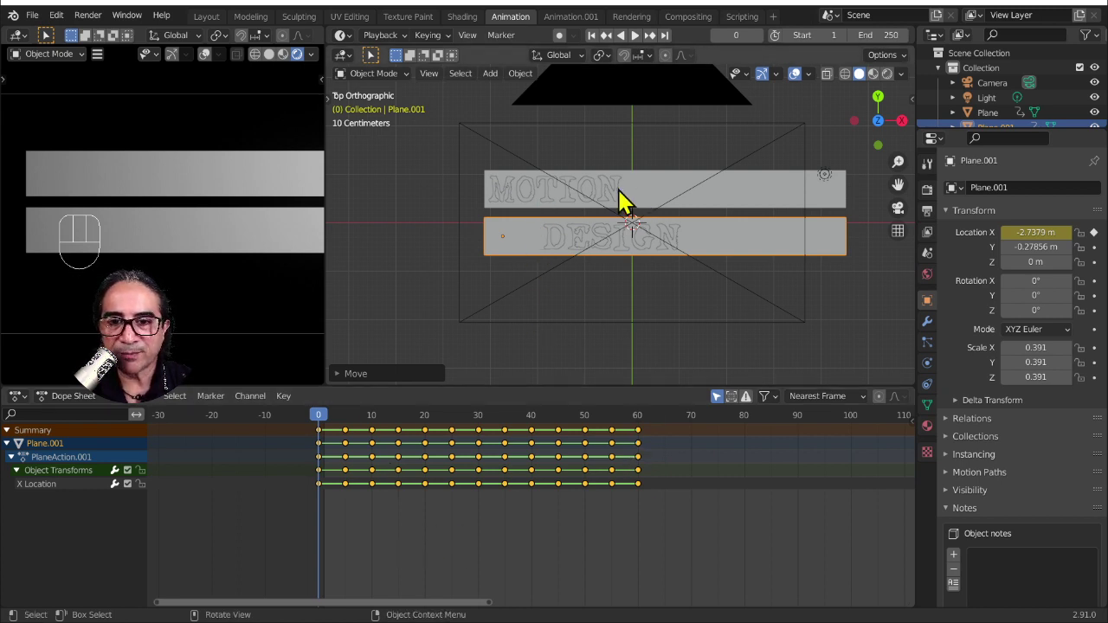
drag(326, 421, 519, 430)
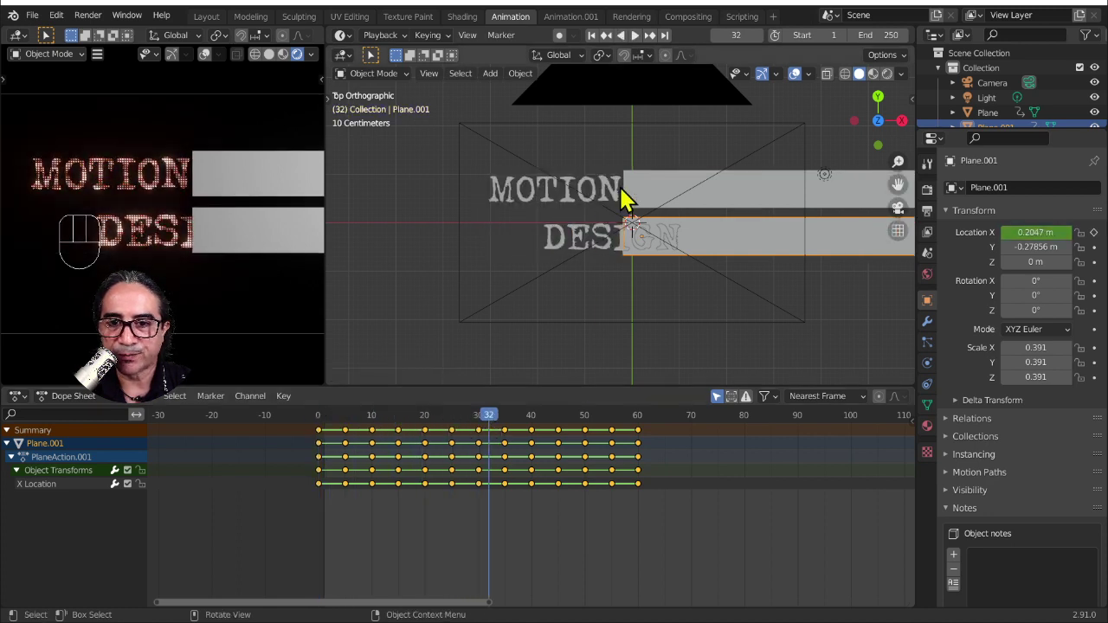
drag(495, 417, 519, 459)
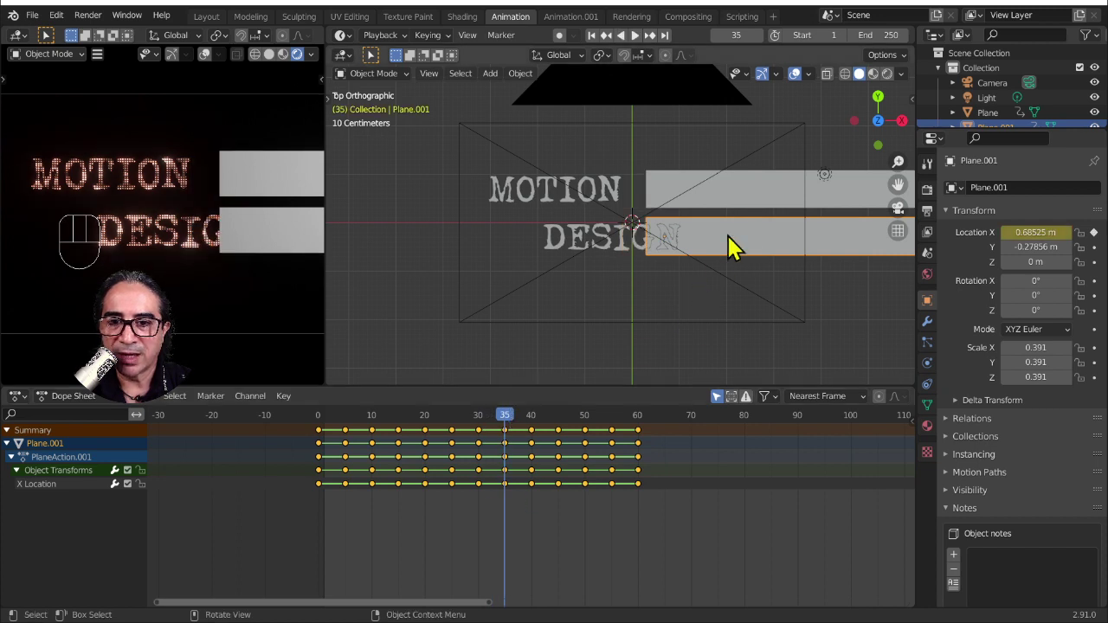
- Offset Plane.001's keyframes 35 frames later so DESIGN reveals after MOTION, and play to check
click(743, 198)
click(748, 252)
key(g)
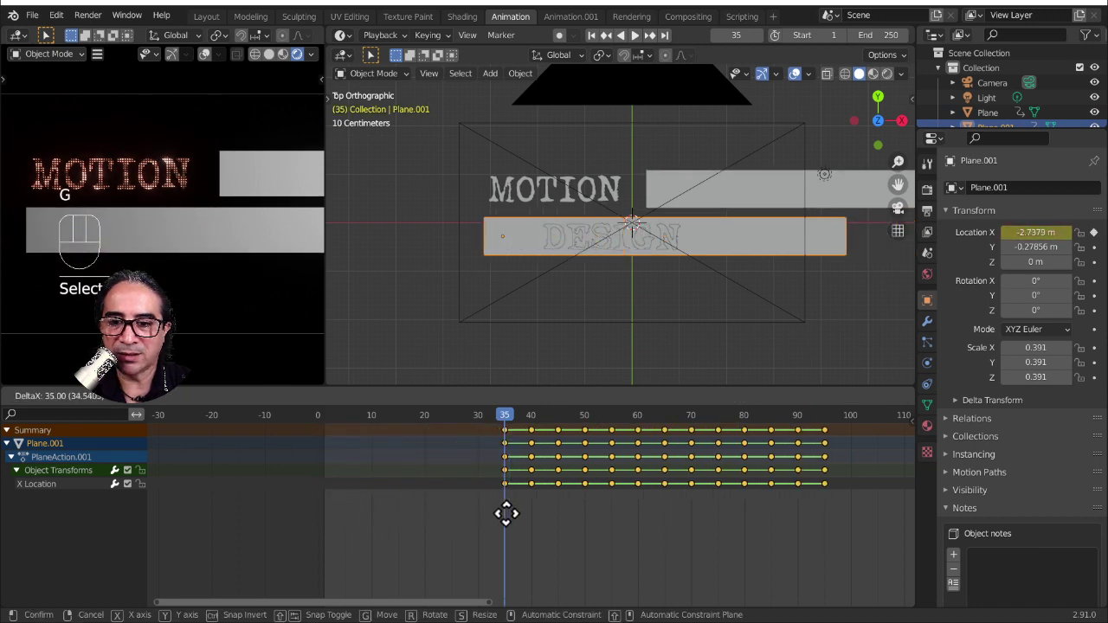
click(327, 426)
key(space)
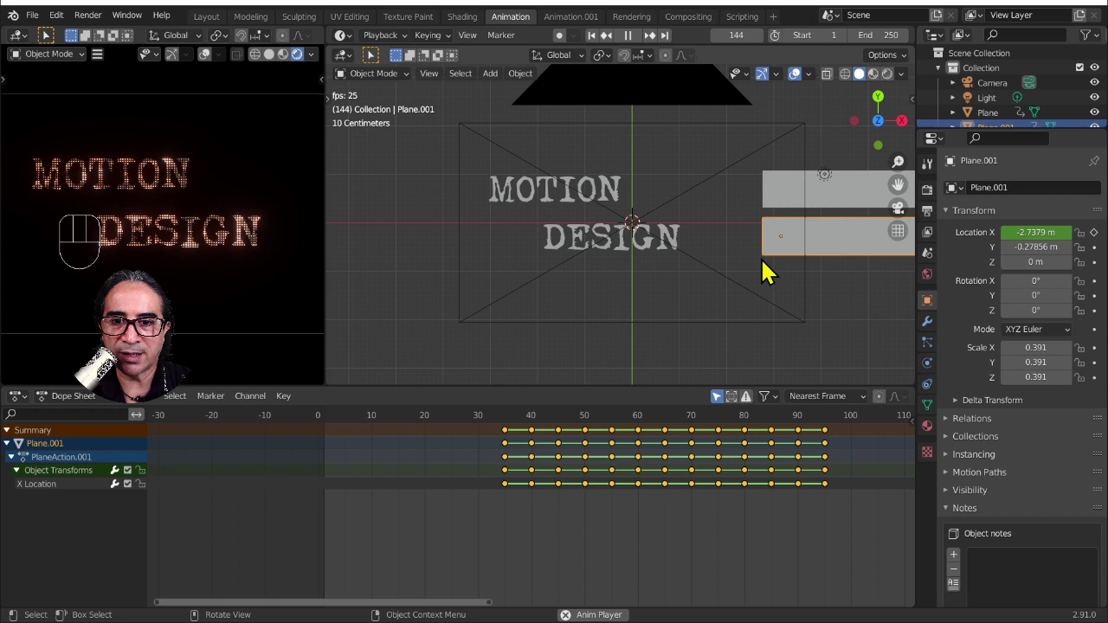
click(831, 262)
click(325, 428)
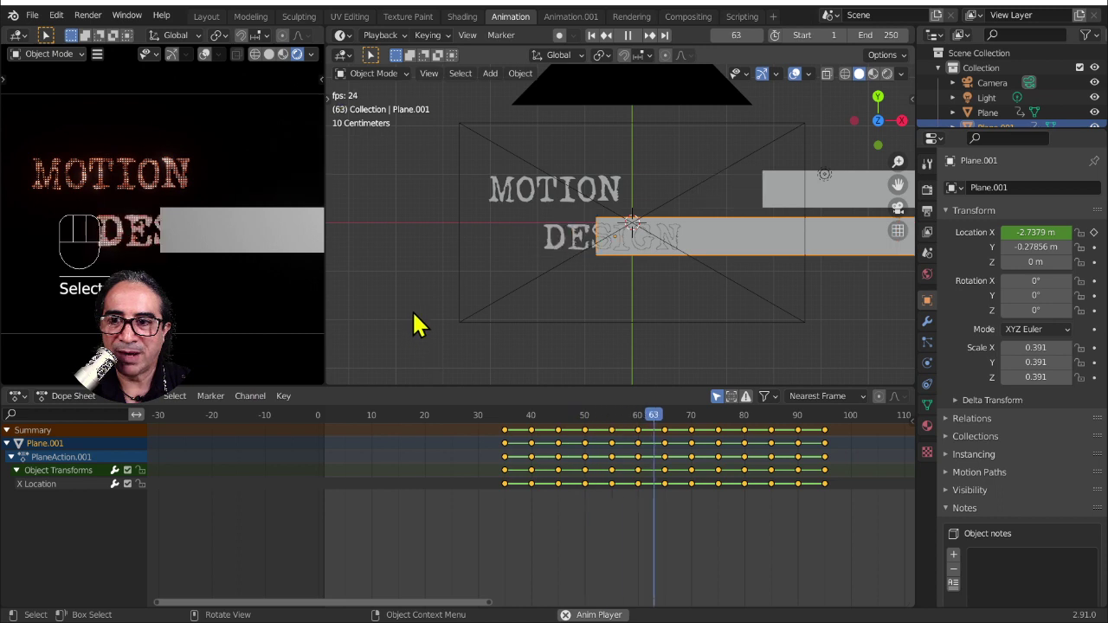
key(space)
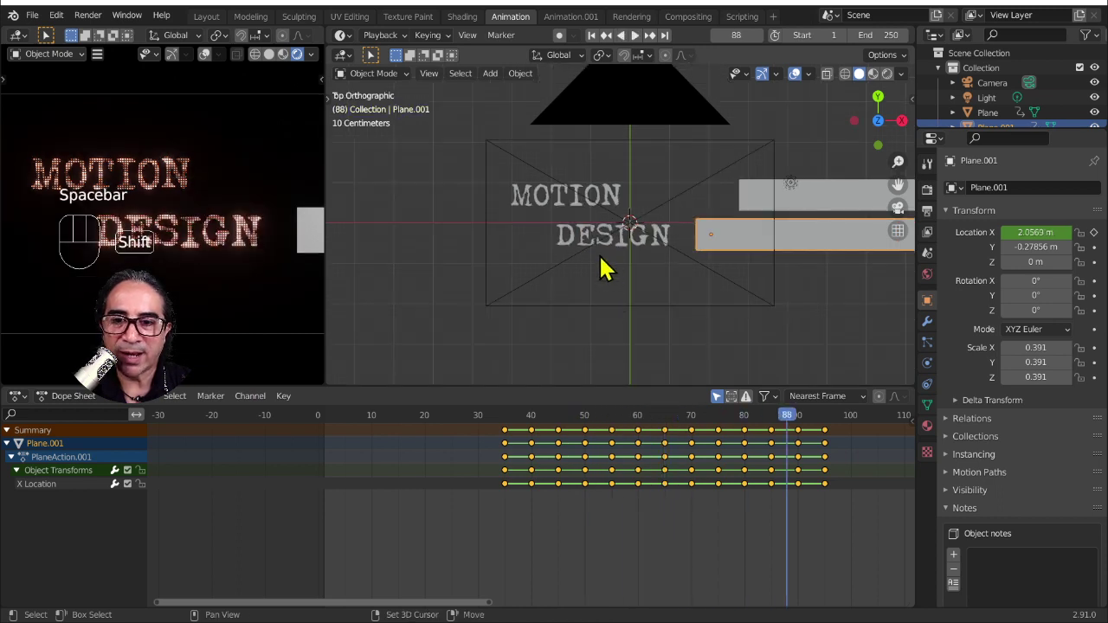
key(shift+a)
- Add a plane, scale it up to cover the whole text and lower it on Z beneath the lettering
key(s)
drag(675, 321, 669, 223)
key(g)
drag(599, 293, 703, 252)
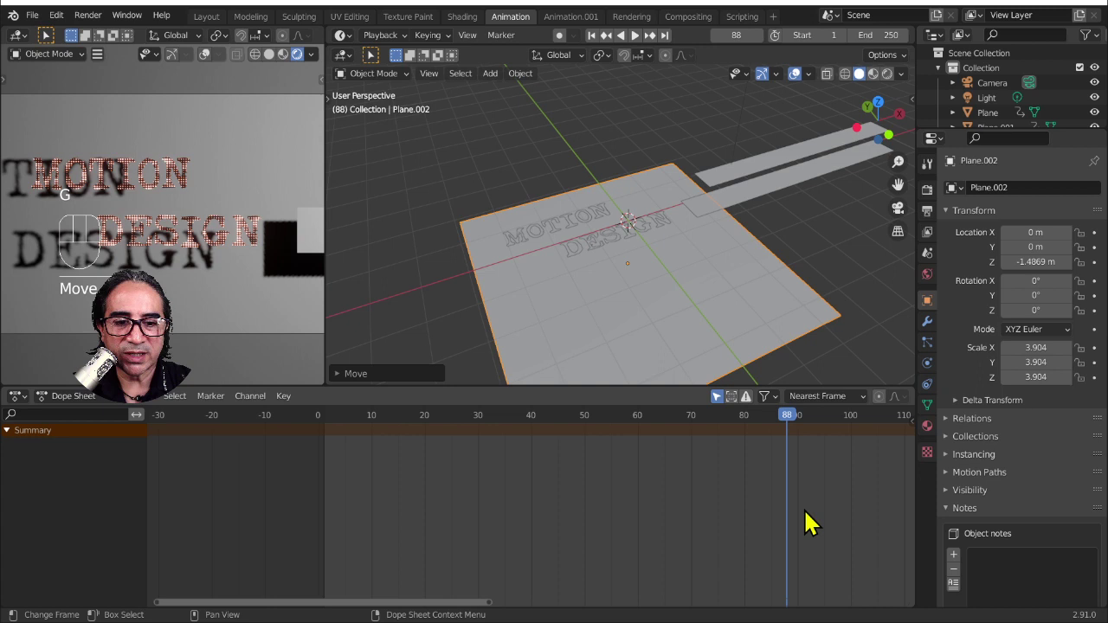
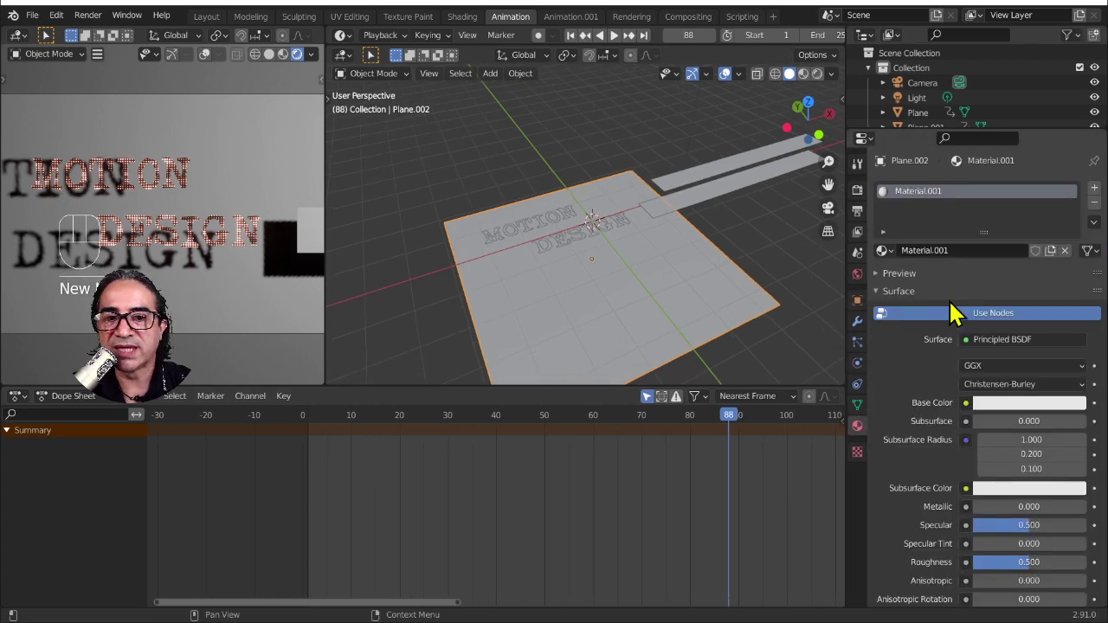
- Give the large plane a new material with a black base colour, nudging its position
drag(623, 301, 629, 287)
key(g)
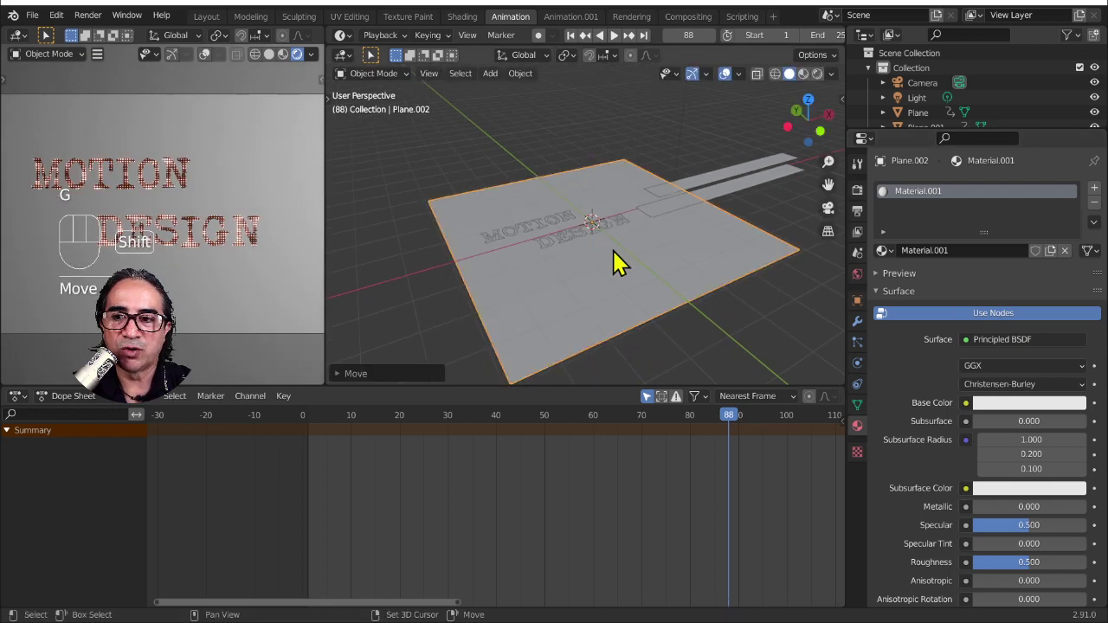
key(g)
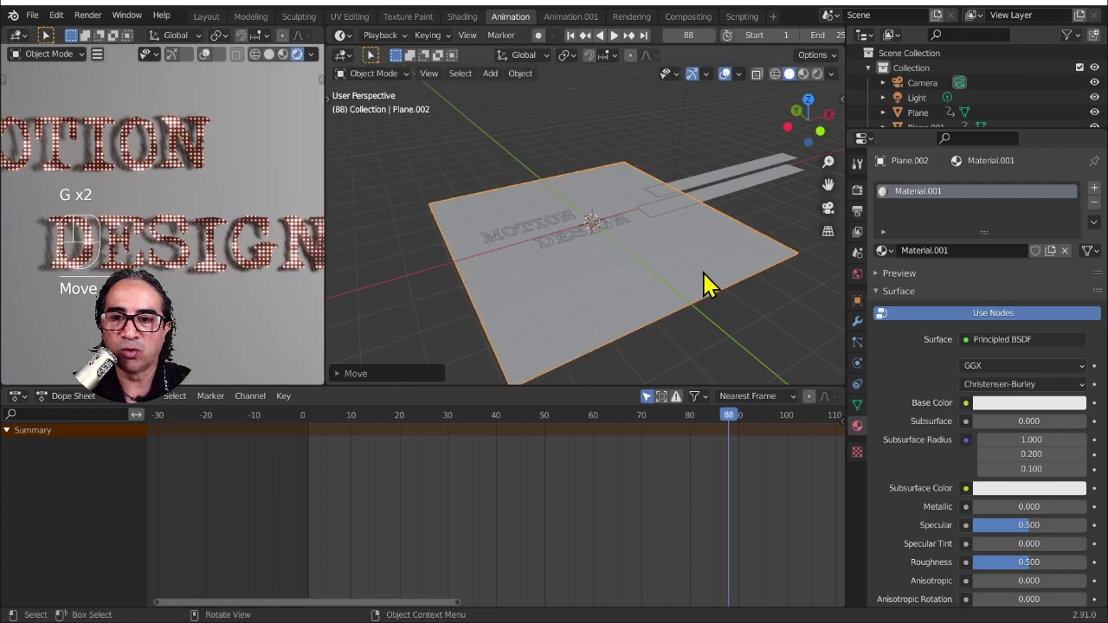
key(g)
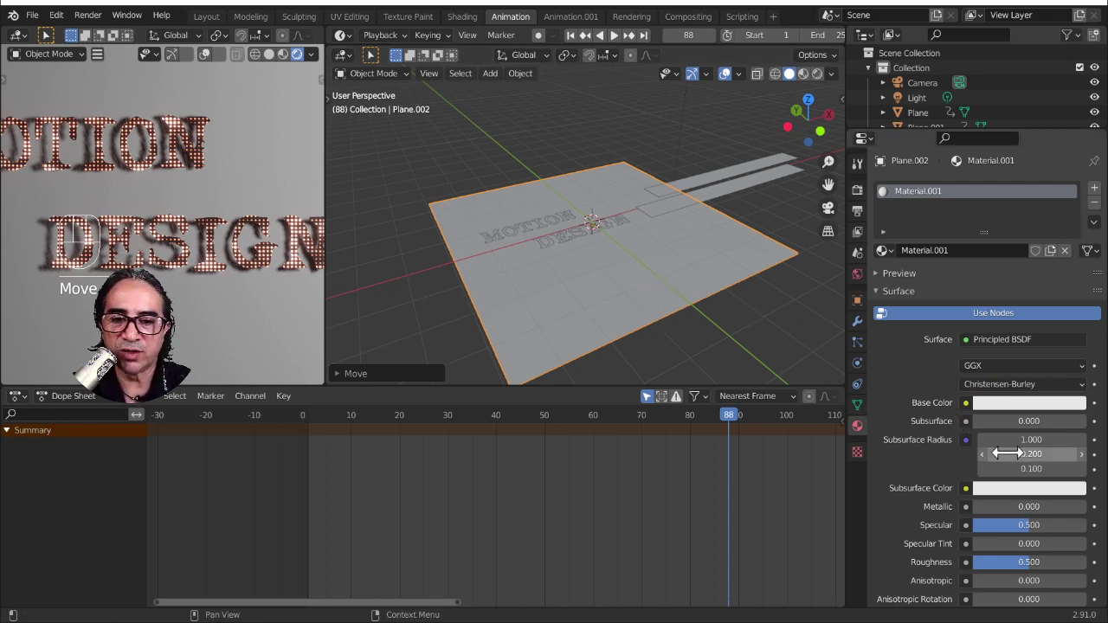
click(997, 418)
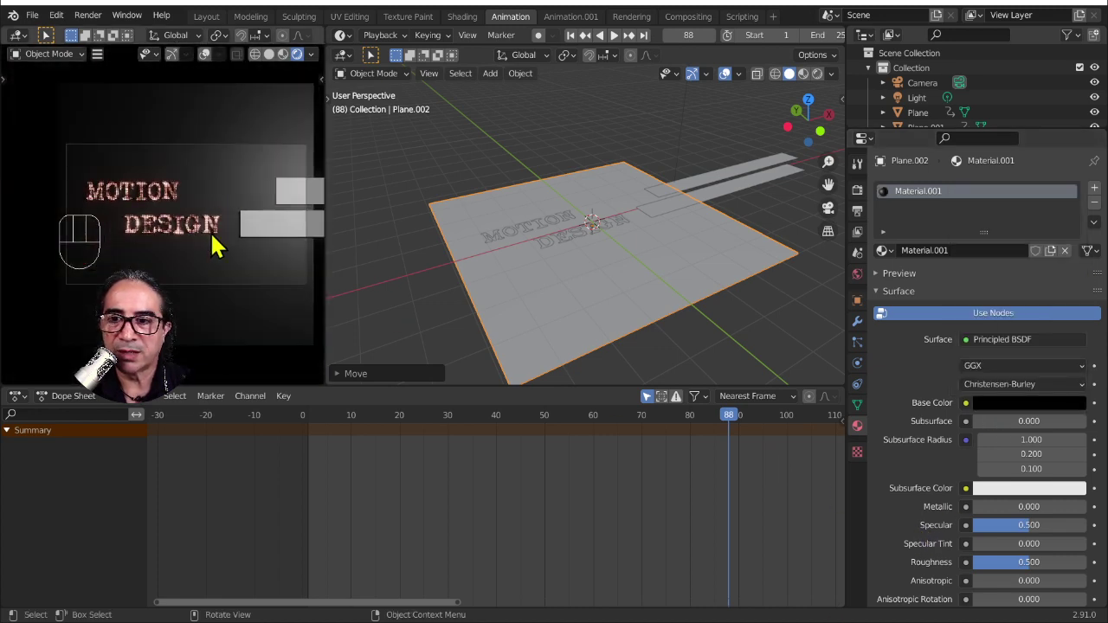
- Select both masking bars with the large plane active and link its black material to them (Ctrl+L)
click(279, 226)
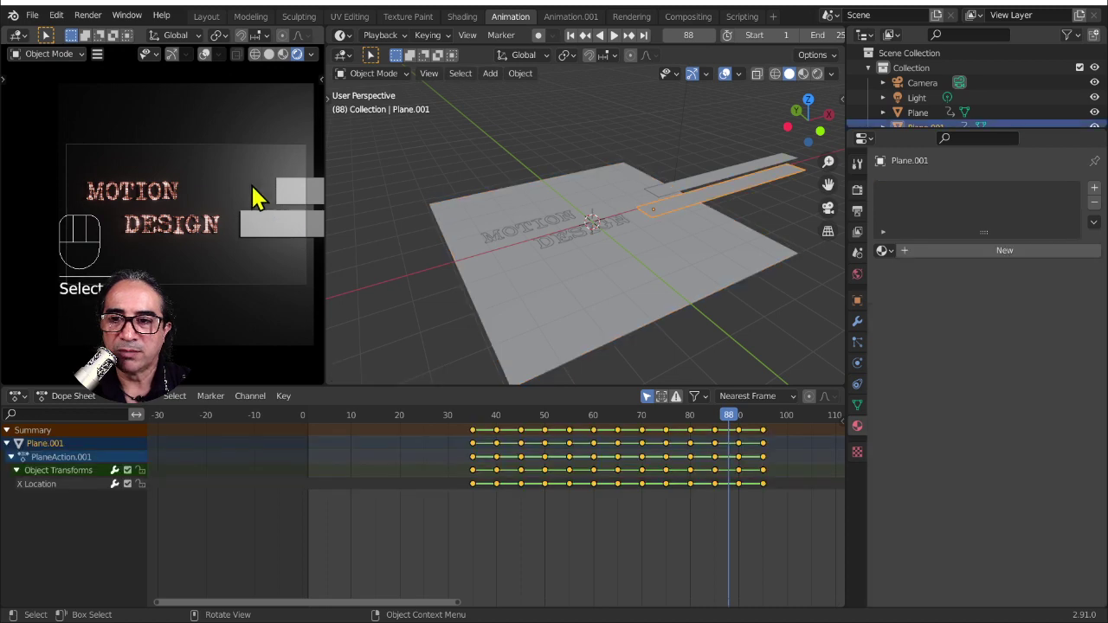
click(263, 186)
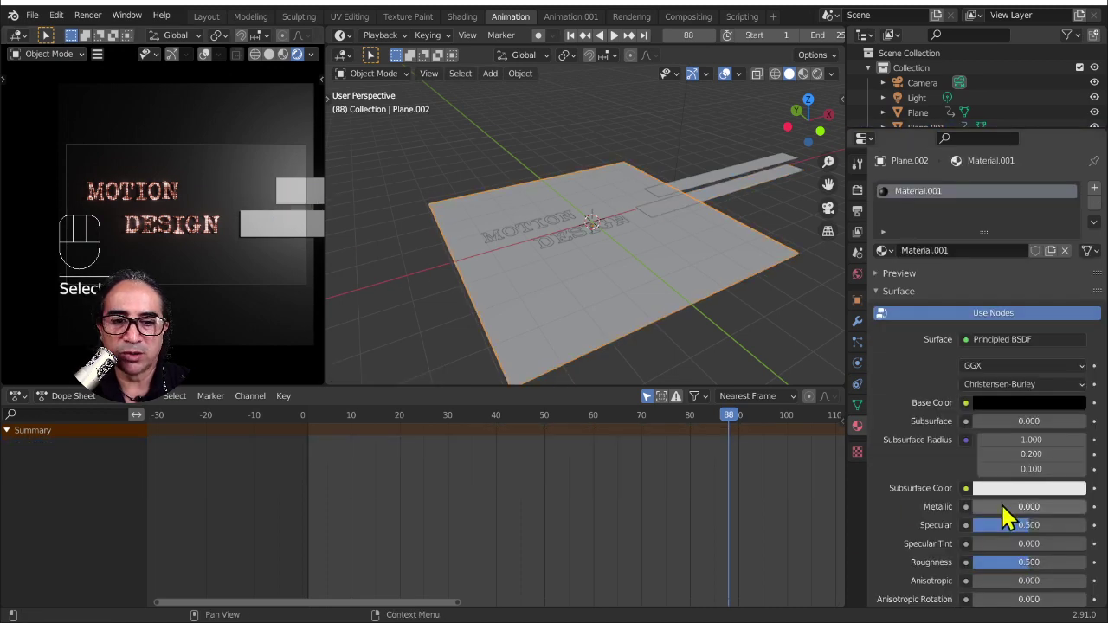
click(1056, 533)
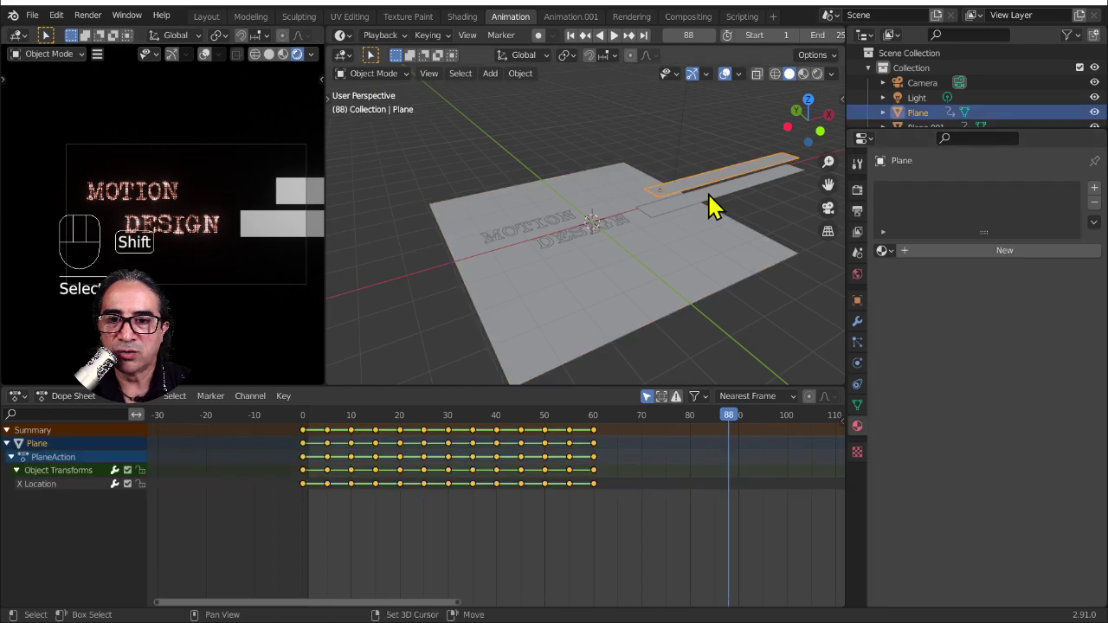
click(718, 185)
click(744, 195)
click(495, 330)
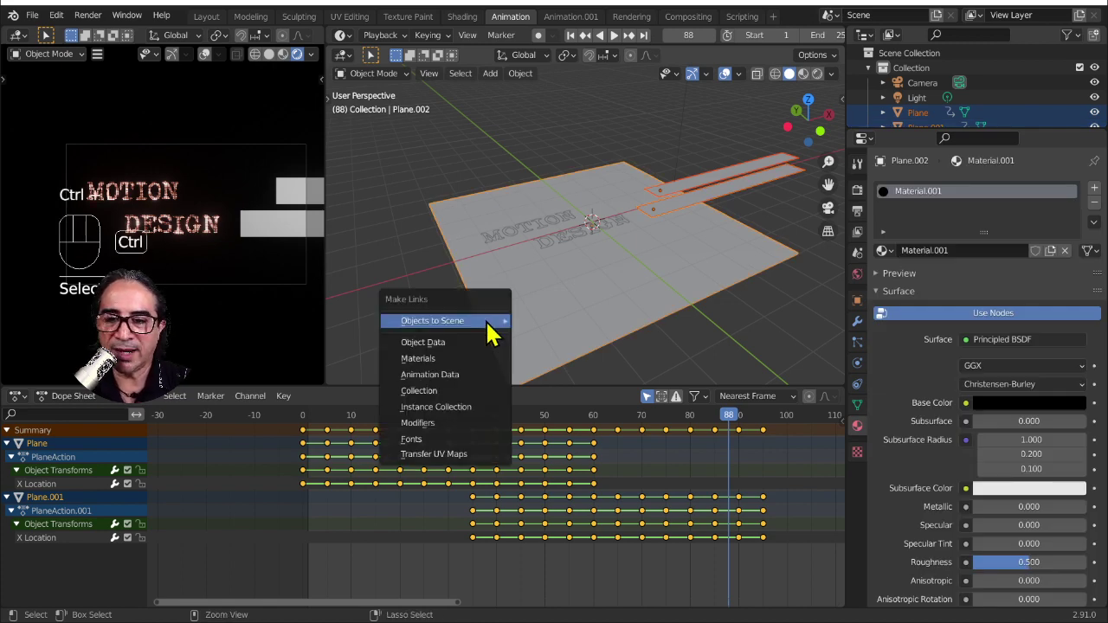
key(BackSpace)
key(ctrl+l)
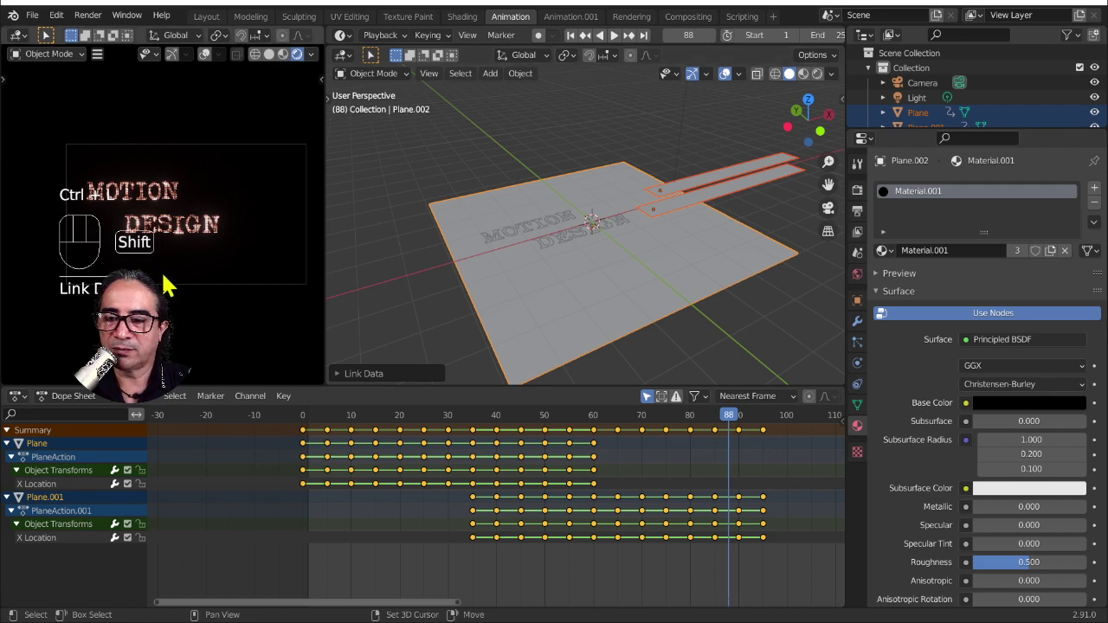
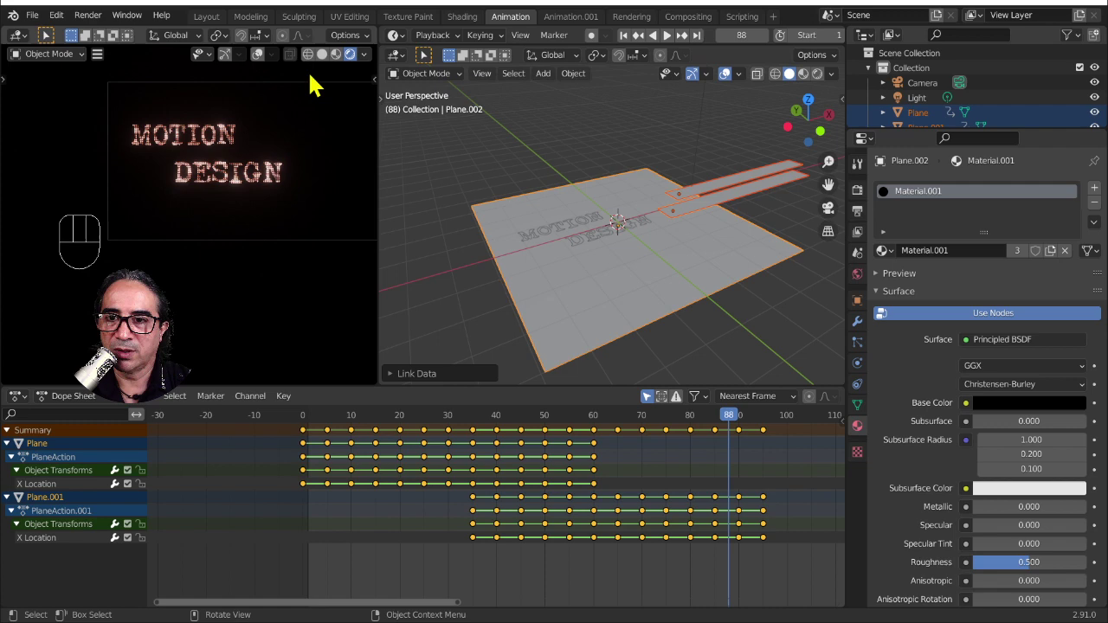
- Play the animation and extend the scene range to end at frame 140
key(space)
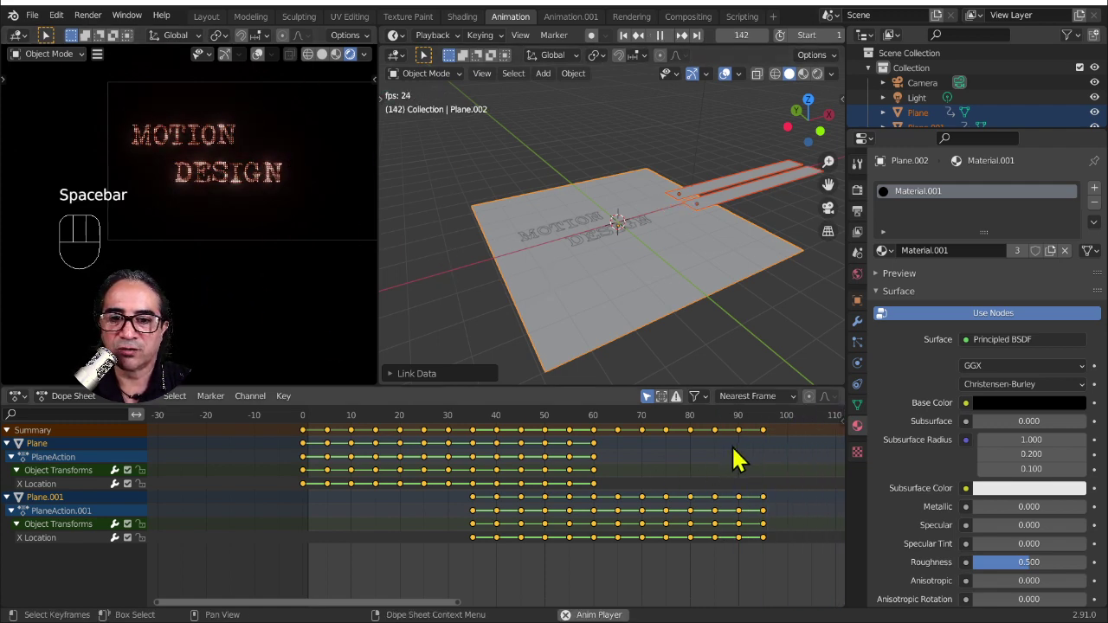
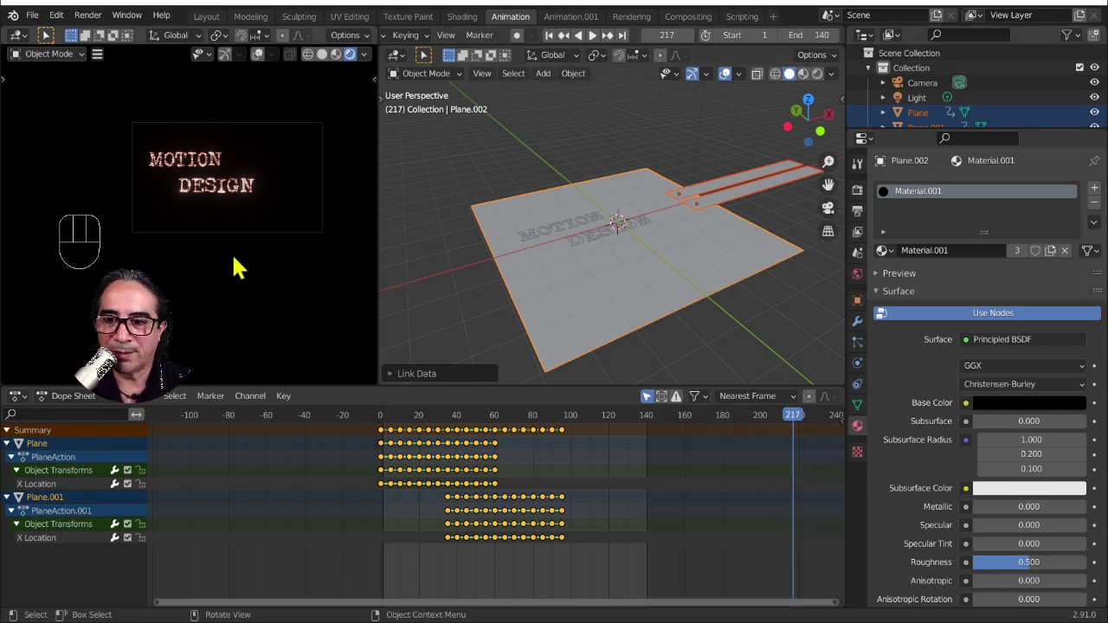
key(space)
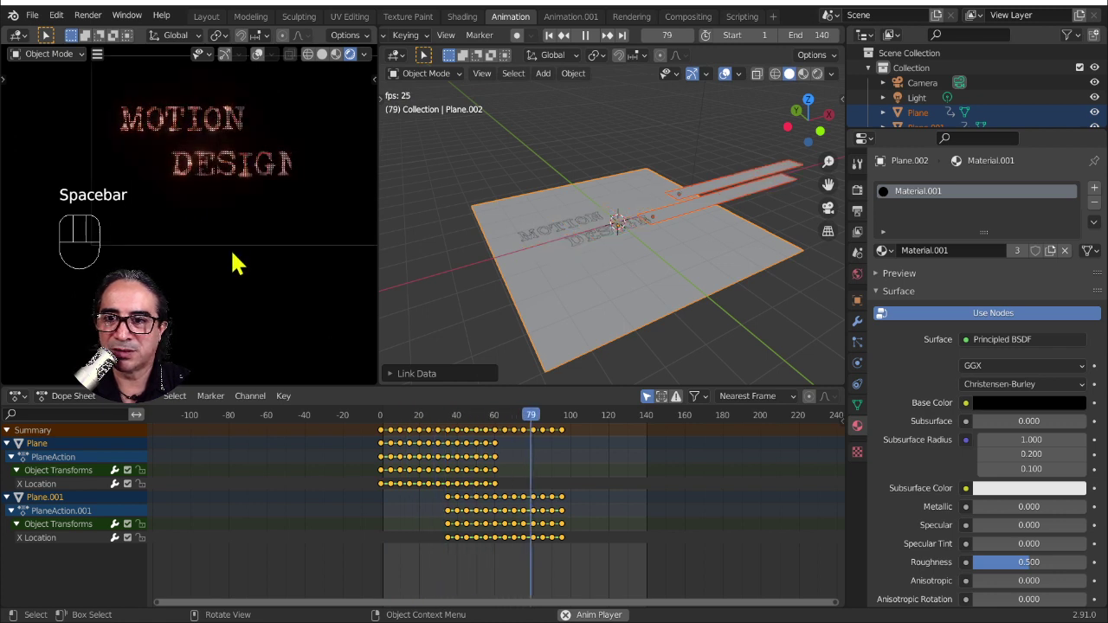
- Stop playback and switch to top orthographic view with the text and bars framed
key(space)
drag(434, 433, 567, 346)
key(KP_7)
key(KP_7)
key(space)
key(space)
key(space)
key(space)
drag(481, 428, 480, 429)
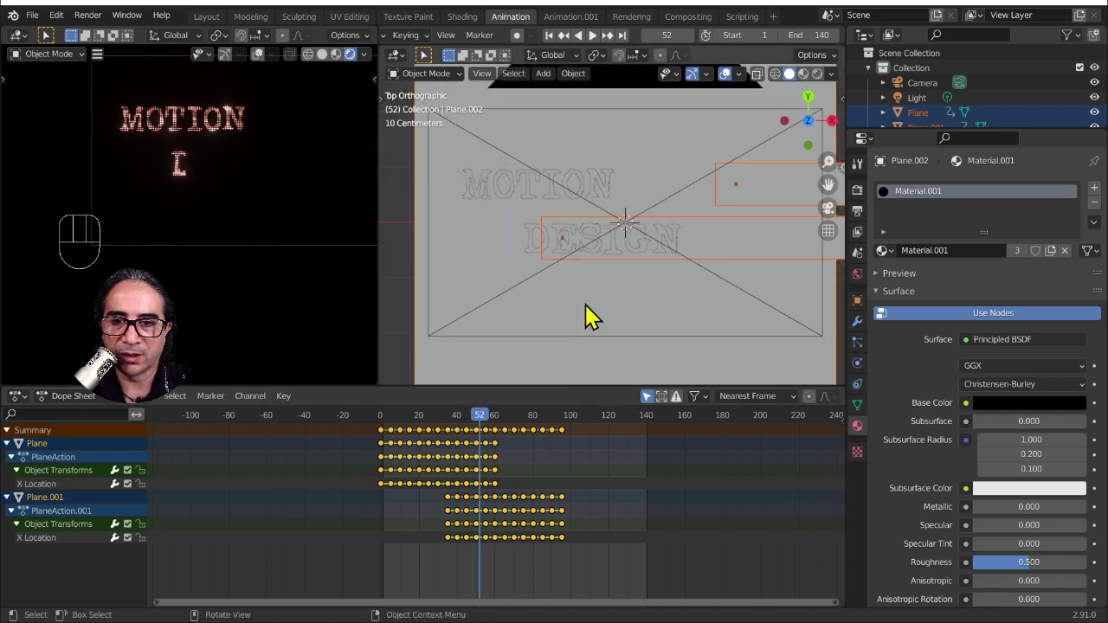
- Slide the MOTION and DESIGN bars along X so each sits over its word
key(g)
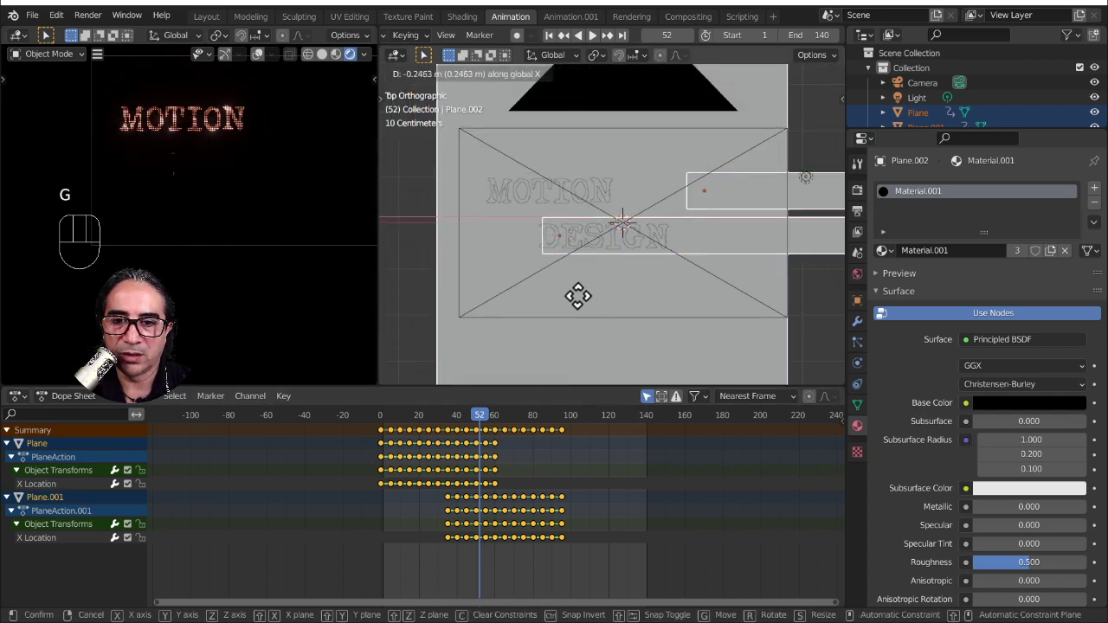
click(668, 266)
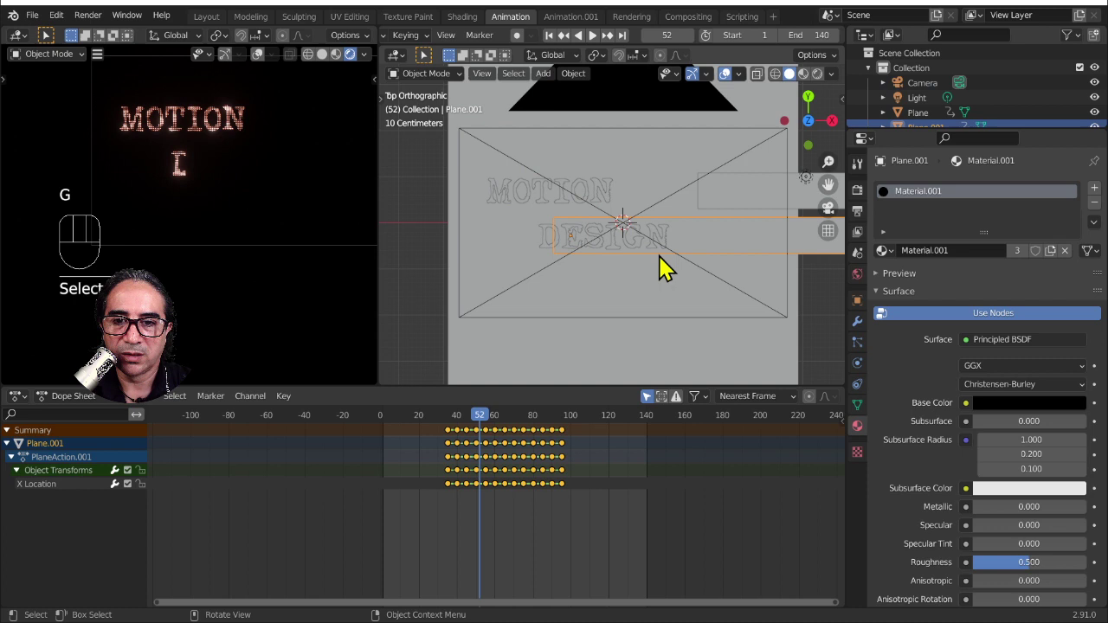
key(g)
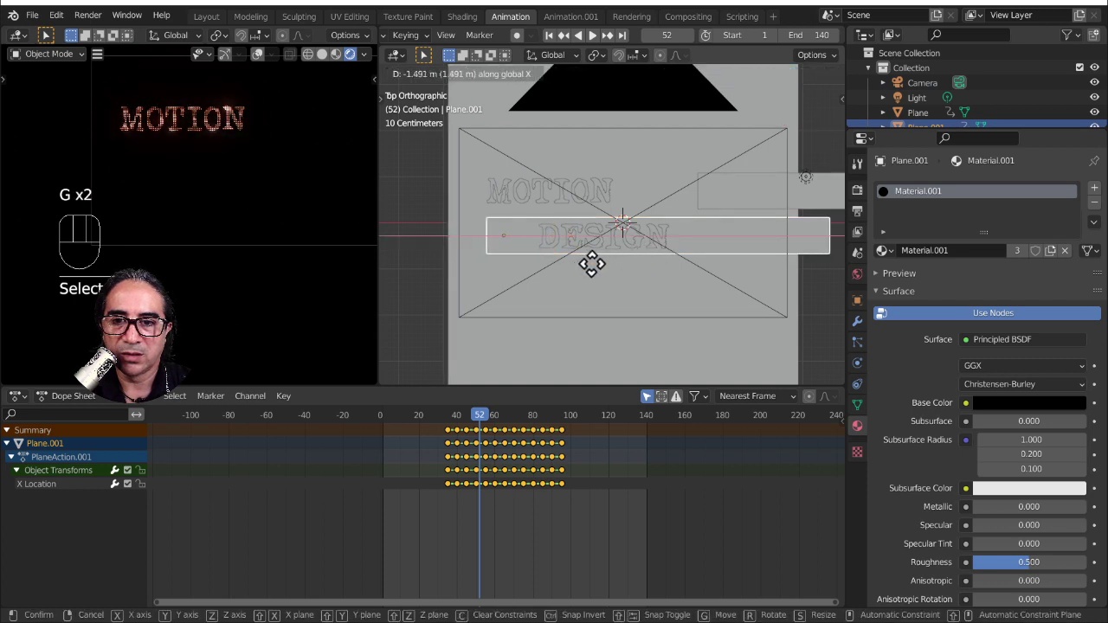
click(459, 424)
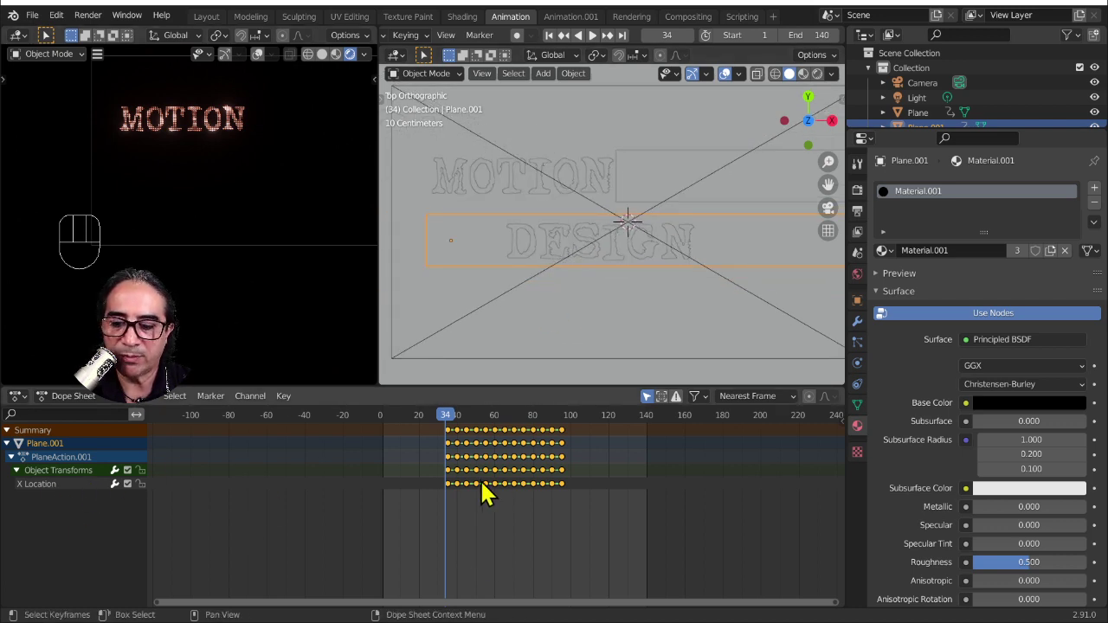
- Delete all of the DESIGN bar's keyframes and move the bar over the DESIGN lettering
key(x)
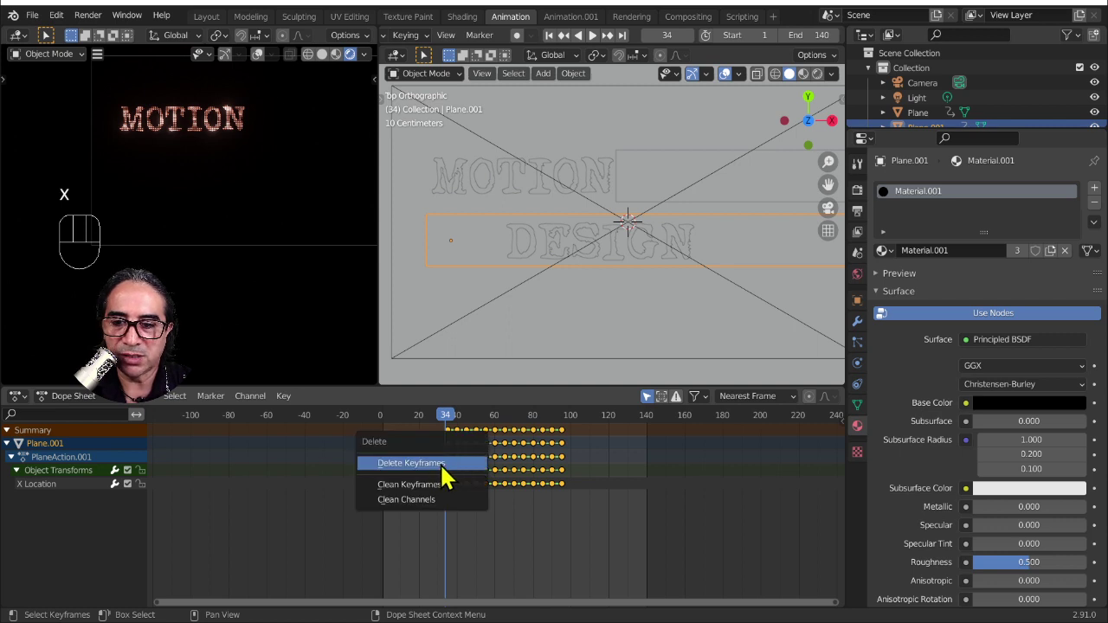
key(g)
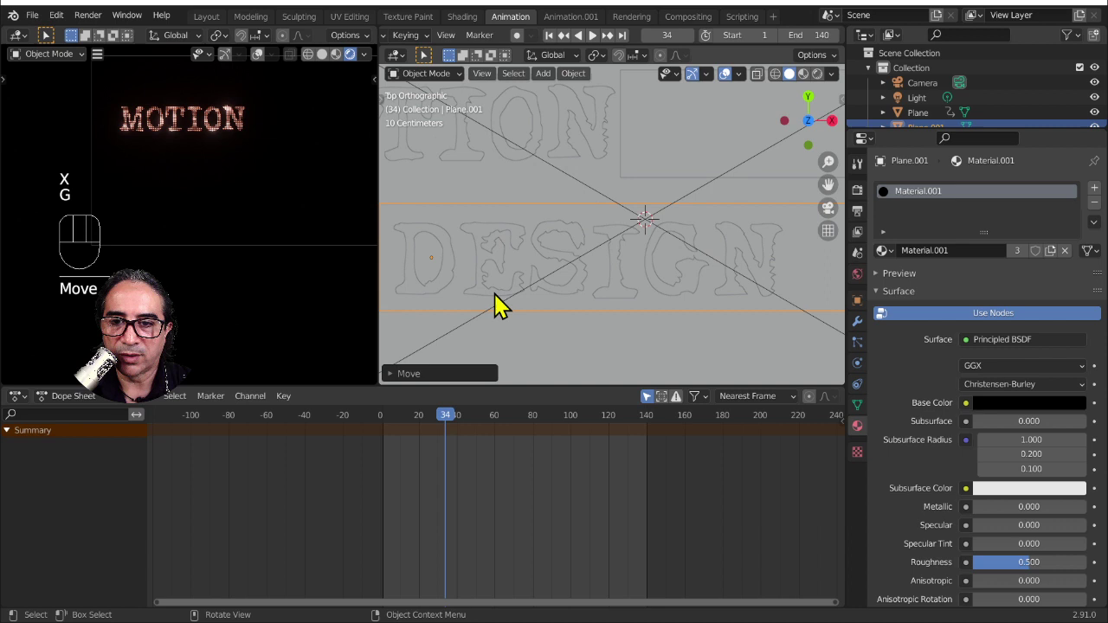
drag(518, 293, 528, 338)
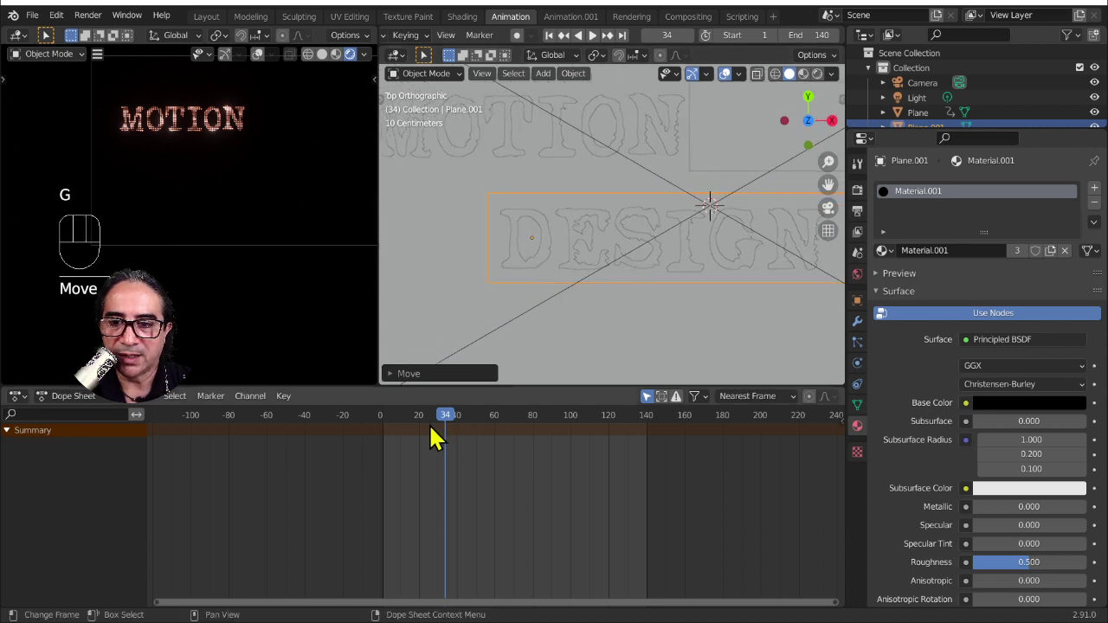
- Re-key the DESIGN bar from frame 34, sliding it right a letter at frames 40, 45, 50 and 55
click(523, 44)
key(g)
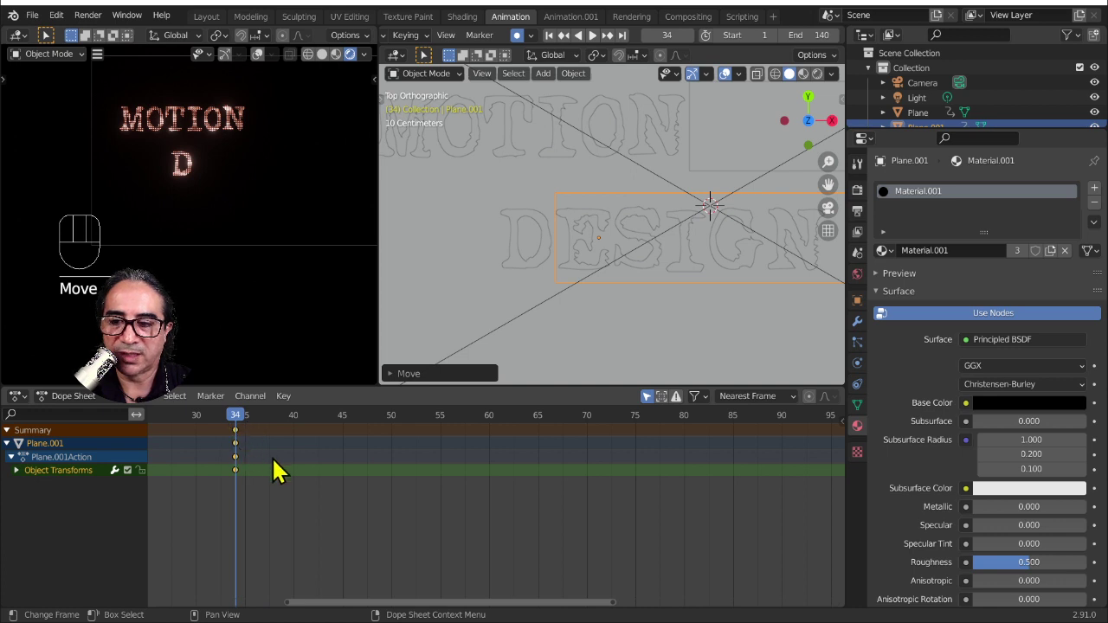
key(g)
drag(248, 419, 534, 359)
key(g)
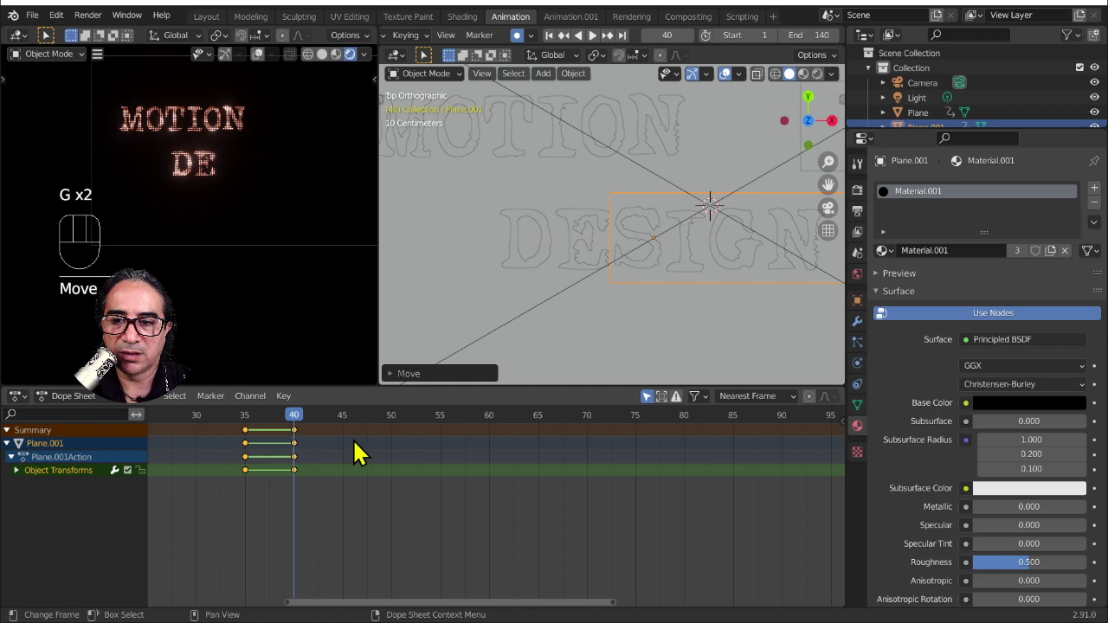
drag(321, 419, 586, 352)
key(g)
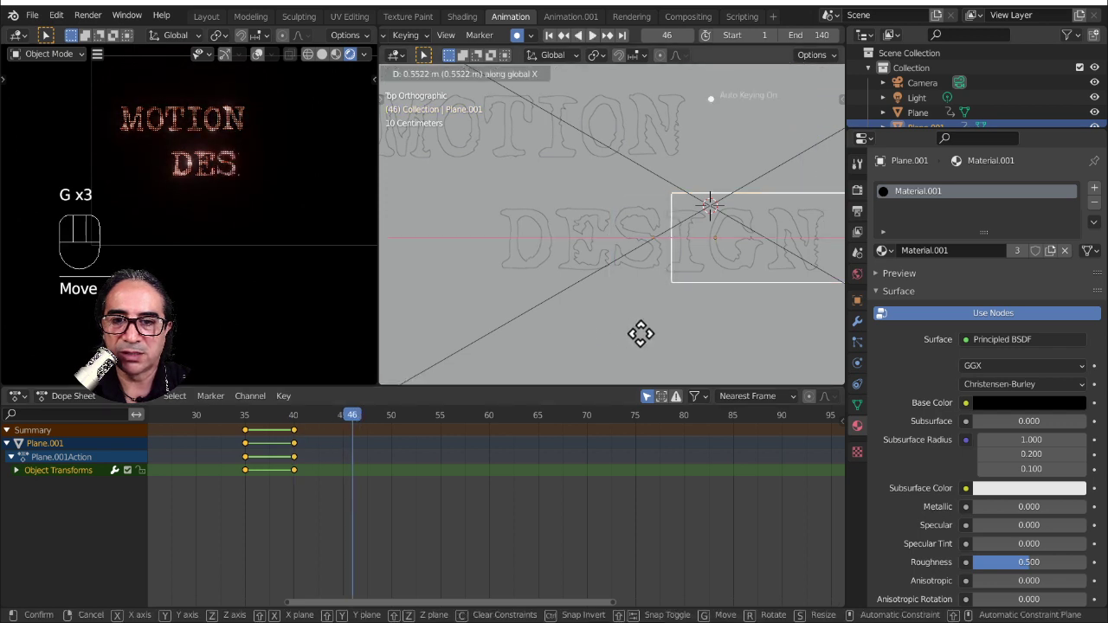
drag(366, 422, 484, 402)
key(g)
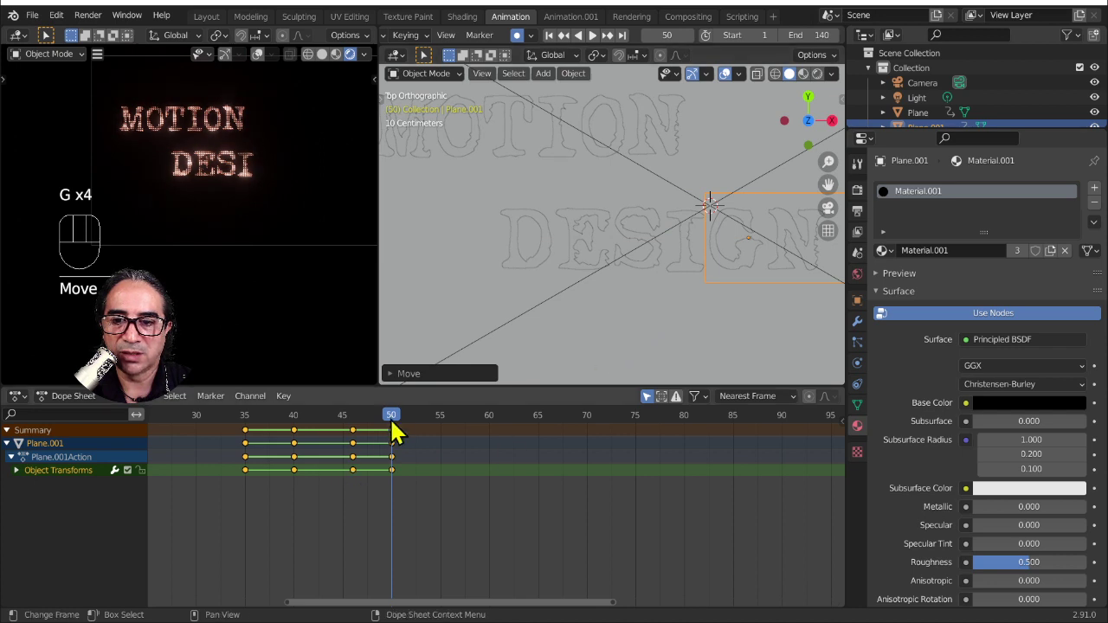
drag(404, 421, 581, 382)
key(g)
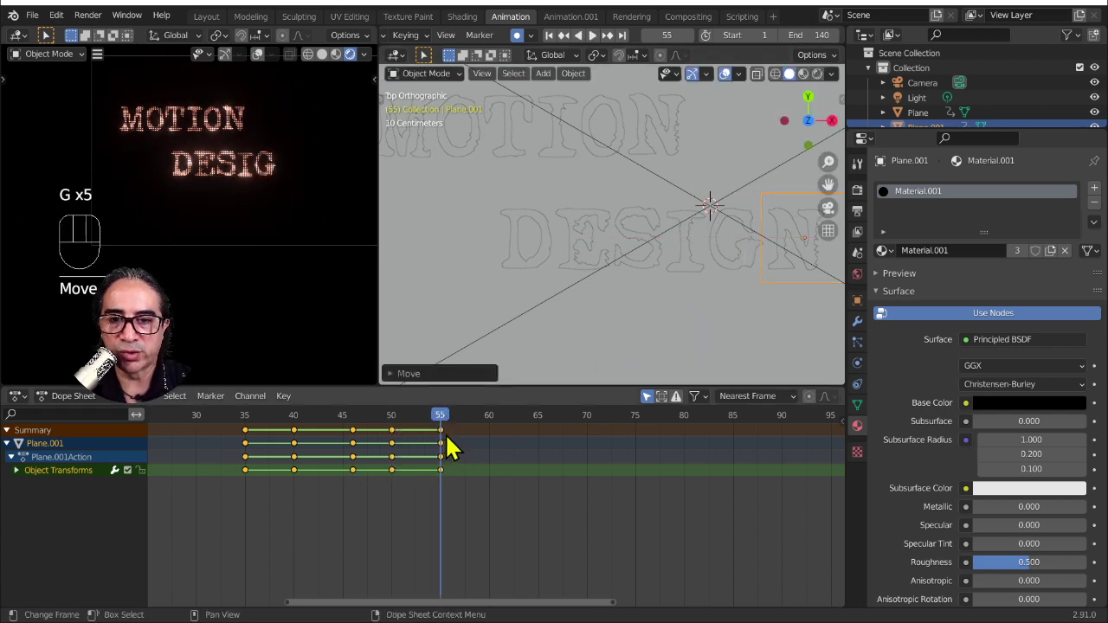
drag(450, 425, 525, 429)
key(g)
click(230, 429)
- Give the DESIGN bar's new keys Constant interpolation and play back the stepped reveal
key(space)
key(space)
drag(523, 518, 234, 449)
key(t)
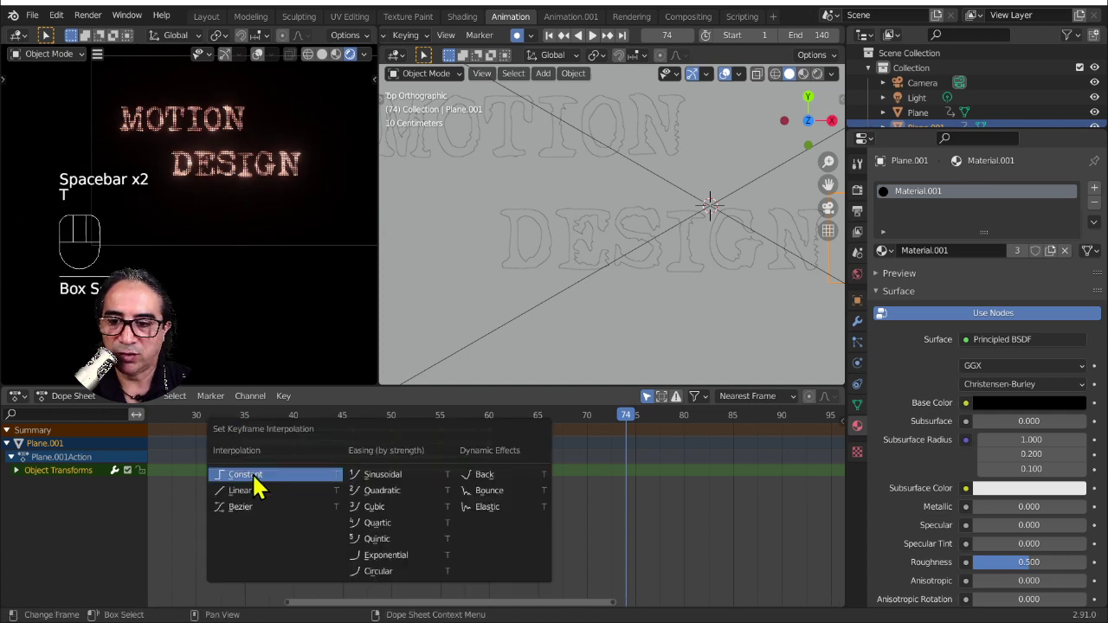
click(226, 427)
key(space)
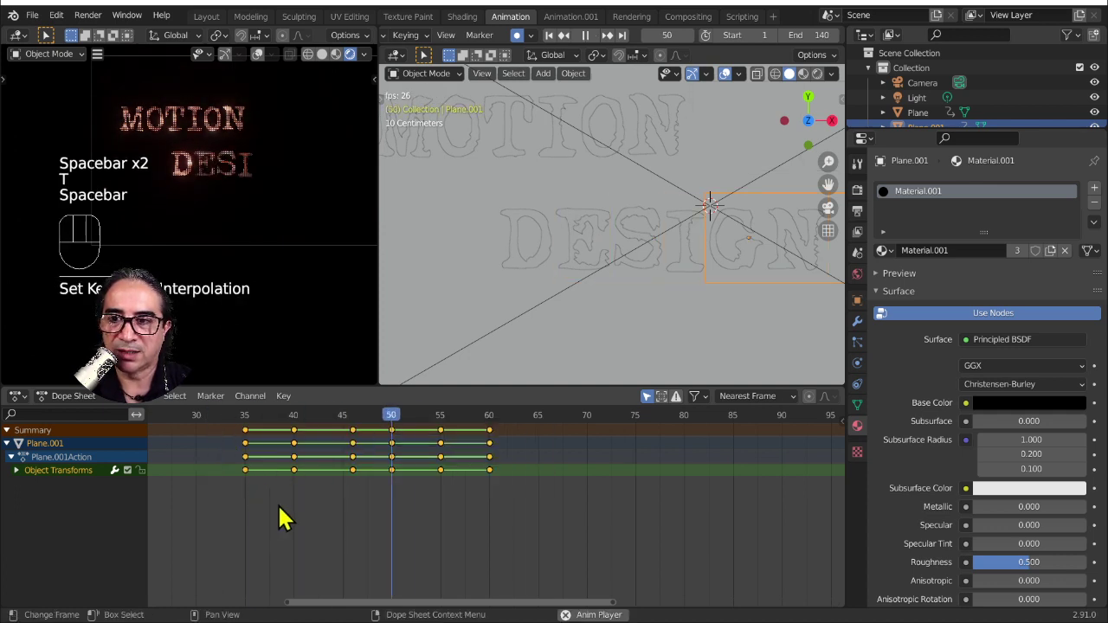
key(space)
- Push the bar's later keyframes back to frames 61–75 so it pauses after frame 40, then check playback
click(437, 533)
drag(354, 540, 502, 480)
key(g)
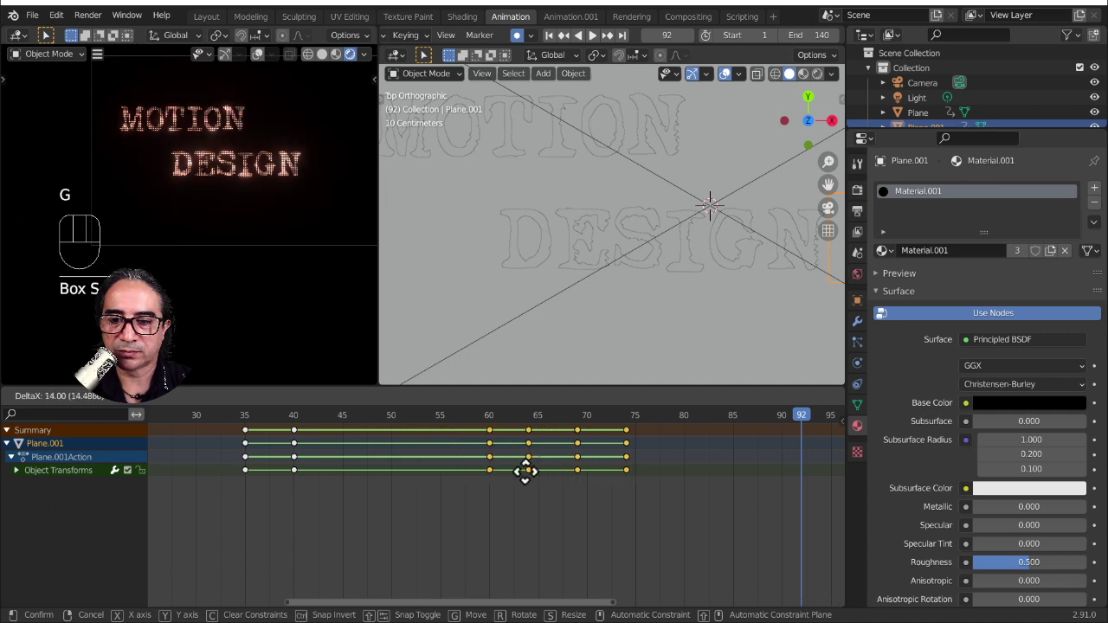
click(216, 417)
click(234, 432)
key(space)
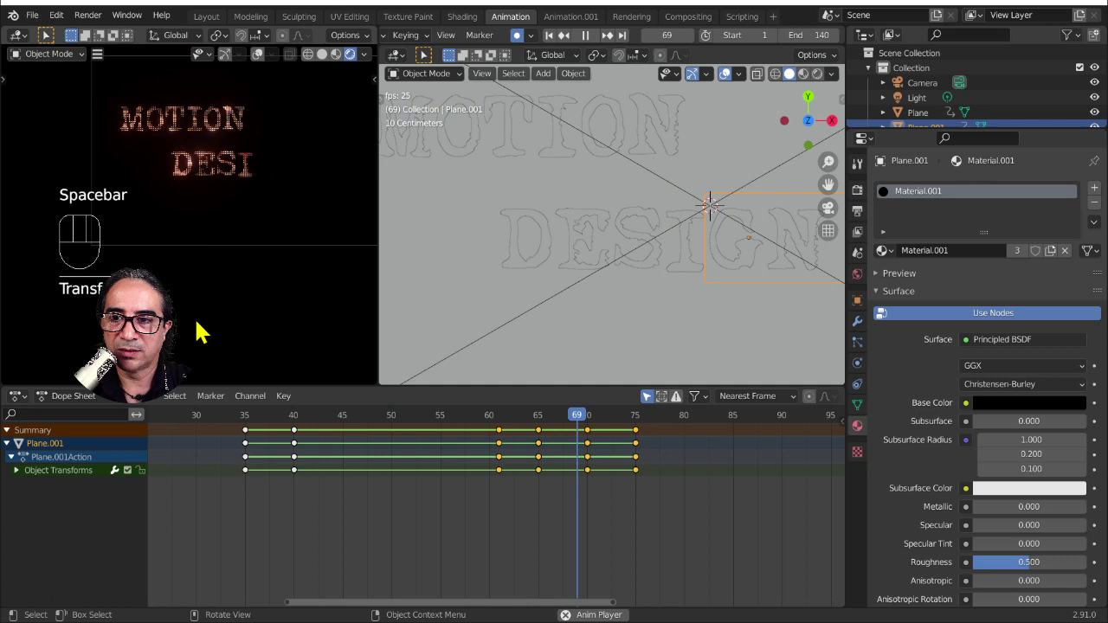
key(space)
click(217, 126)
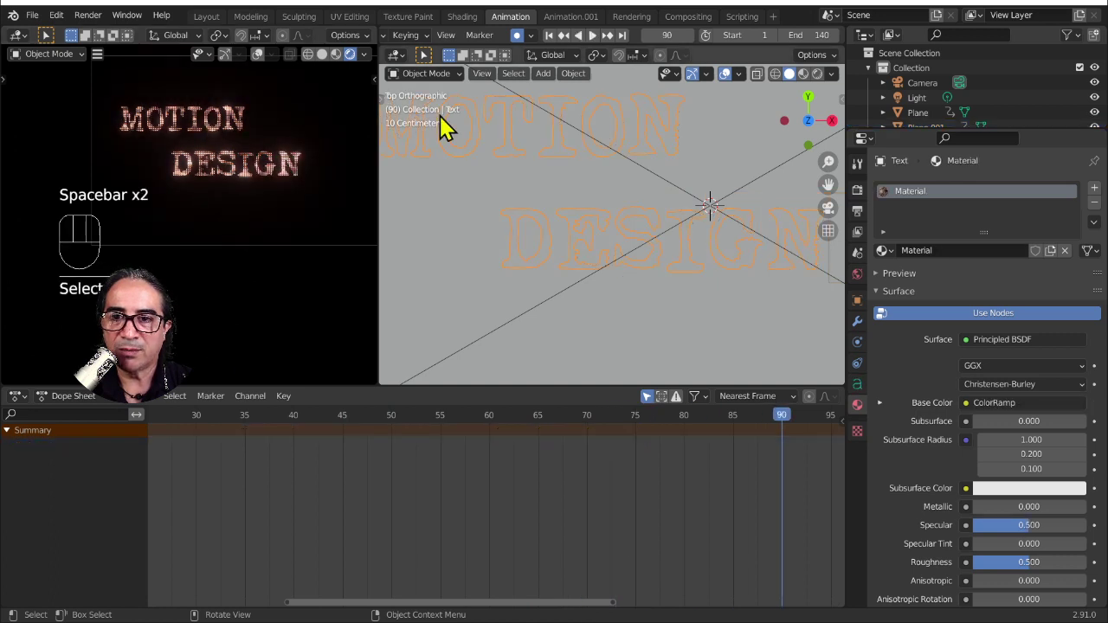
- Select the first masking plane and move its middle keyframes to leave a gap after frame 10
click(802, 195)
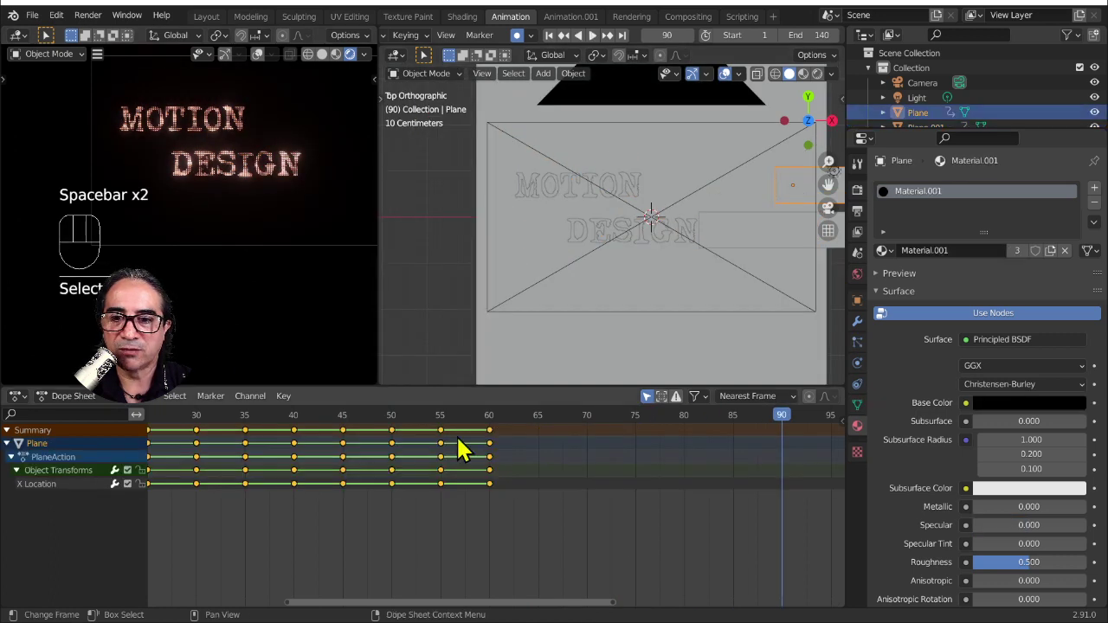
click(275, 506)
drag(239, 427, 314, 521)
key(b)
middle_click(289, 498)
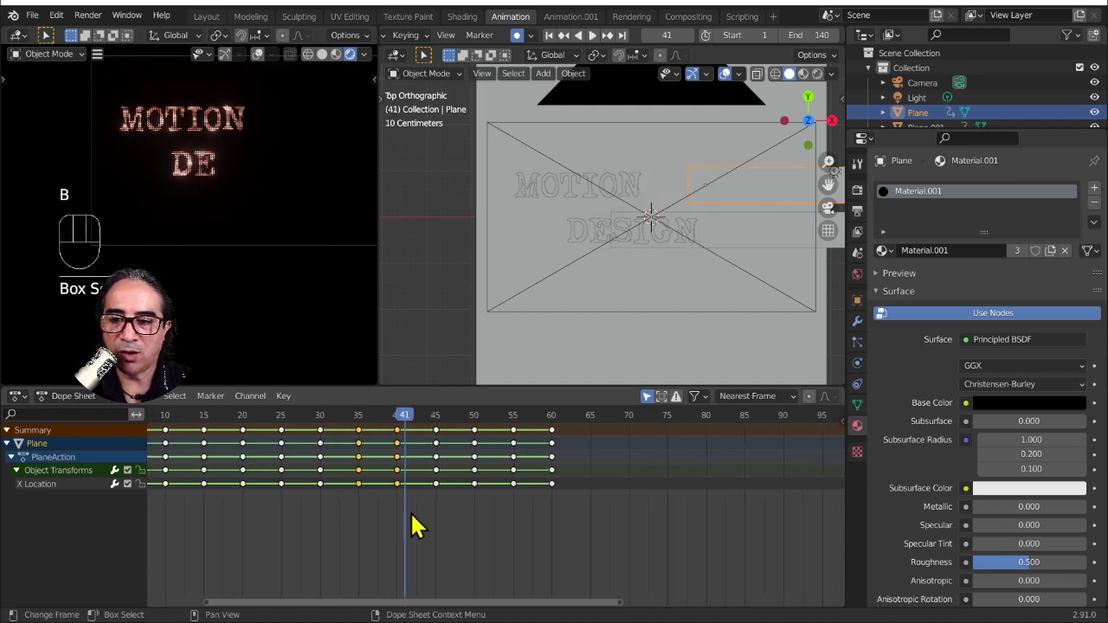
click(421, 532)
key(b)
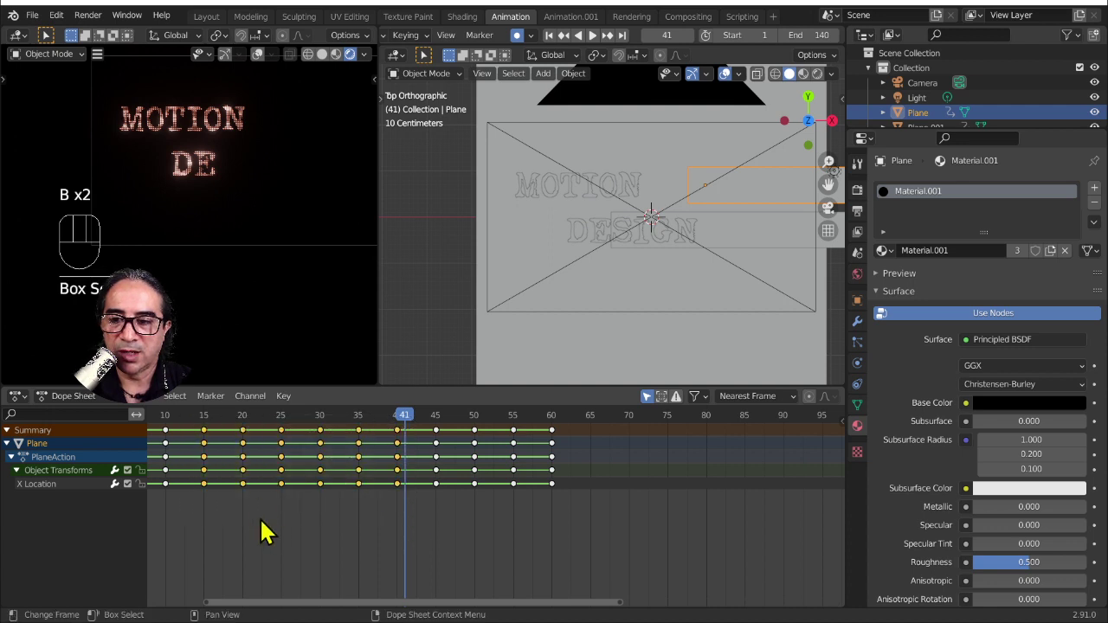
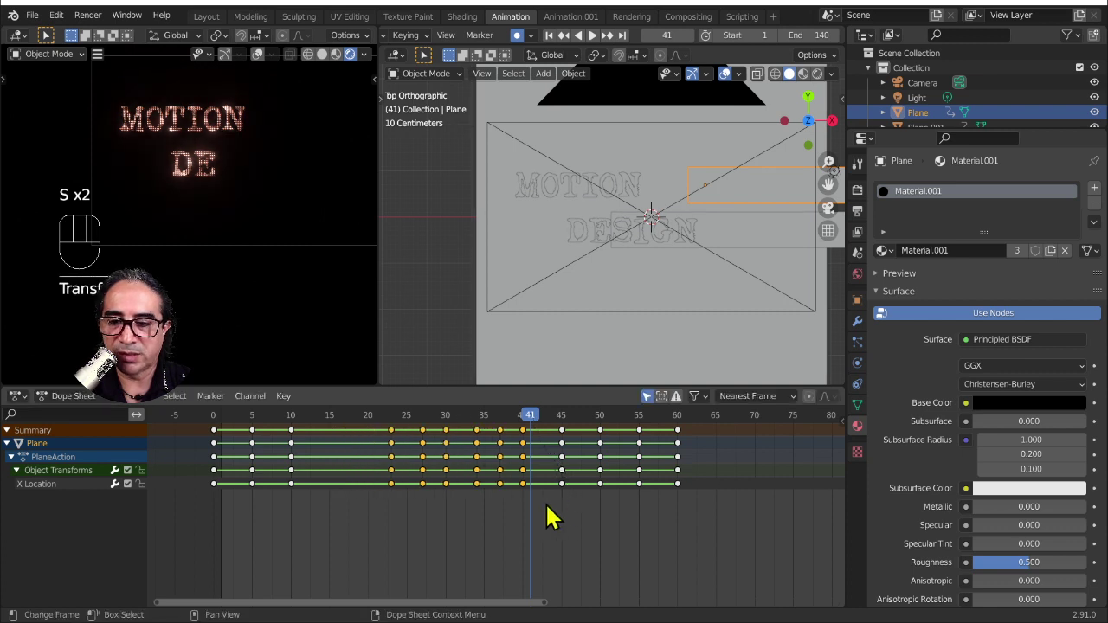
key(g)
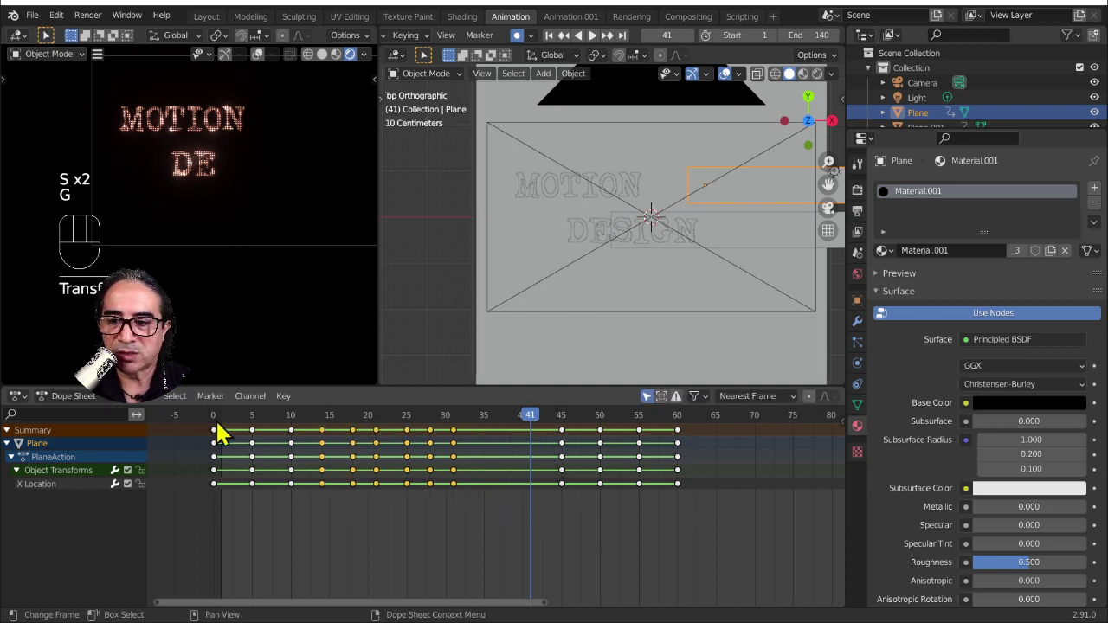
click(220, 428)
- Play back the reveal and nudge the selected keyframes again to refine the timing
key(space)
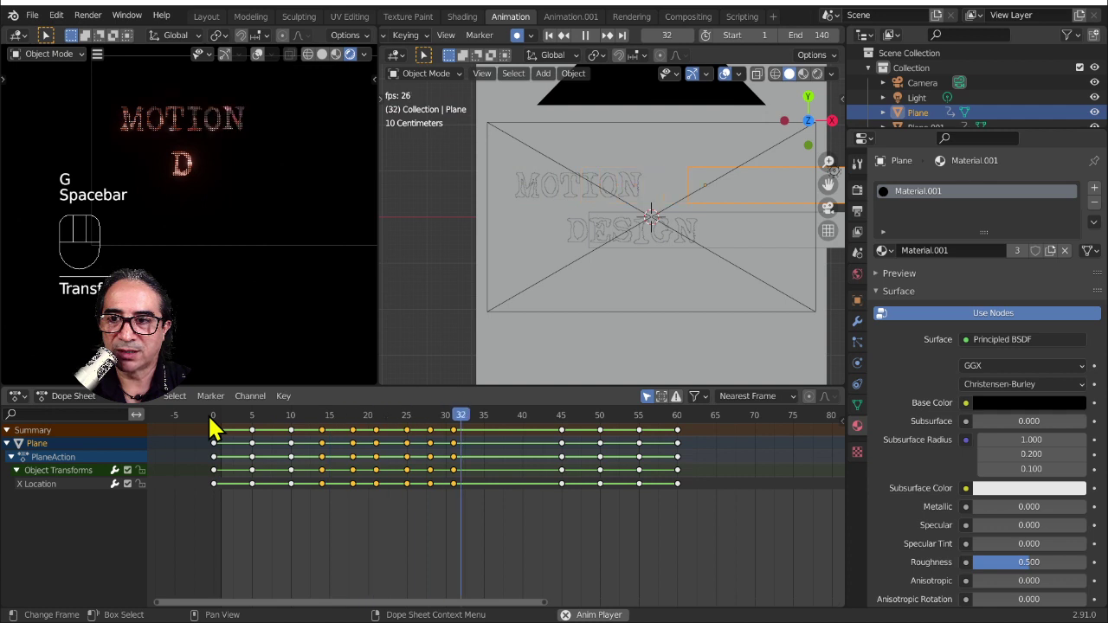
key(space)
key(space)
key(space)
key(g)
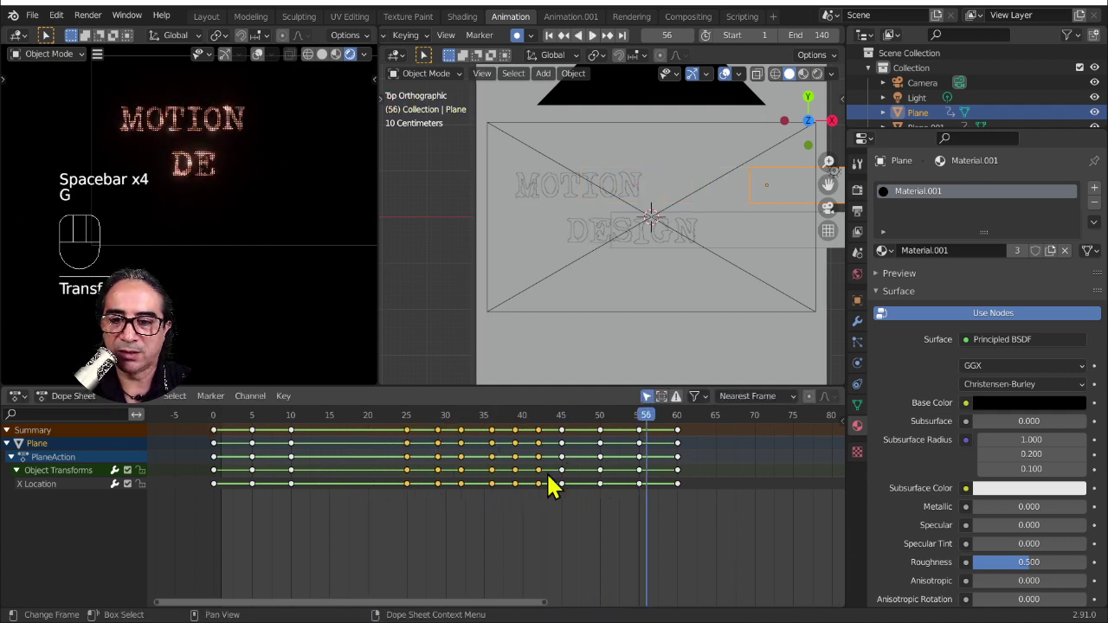
click(223, 425)
key(space)
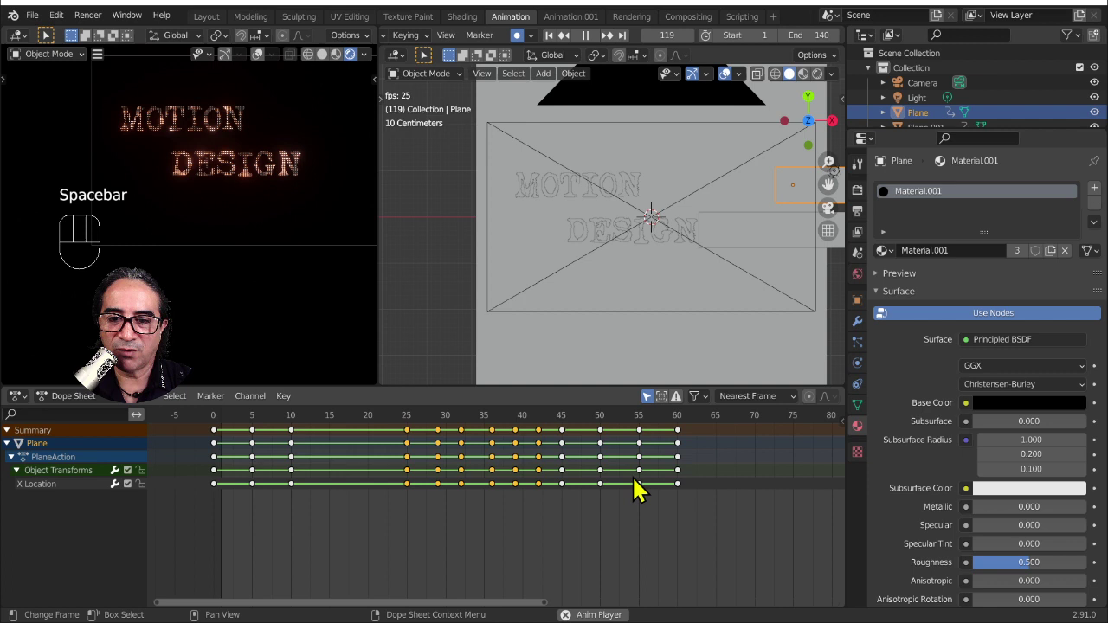
- Move the plane's final keyframes from frame 60 to frame 70 and preview
drag(699, 521, 671, 436)
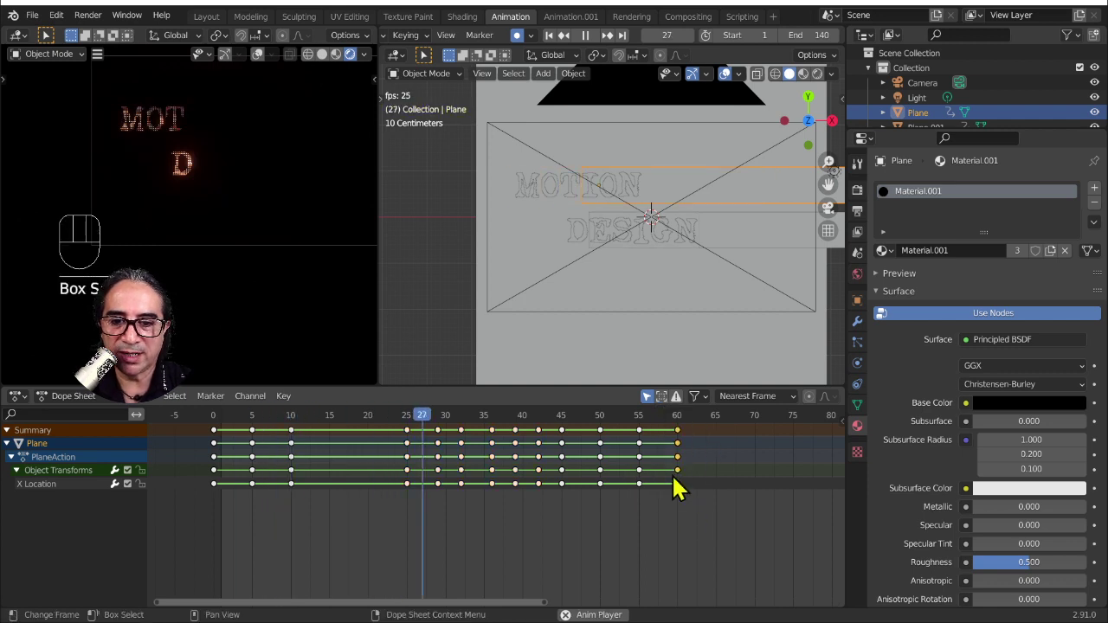
key(g)
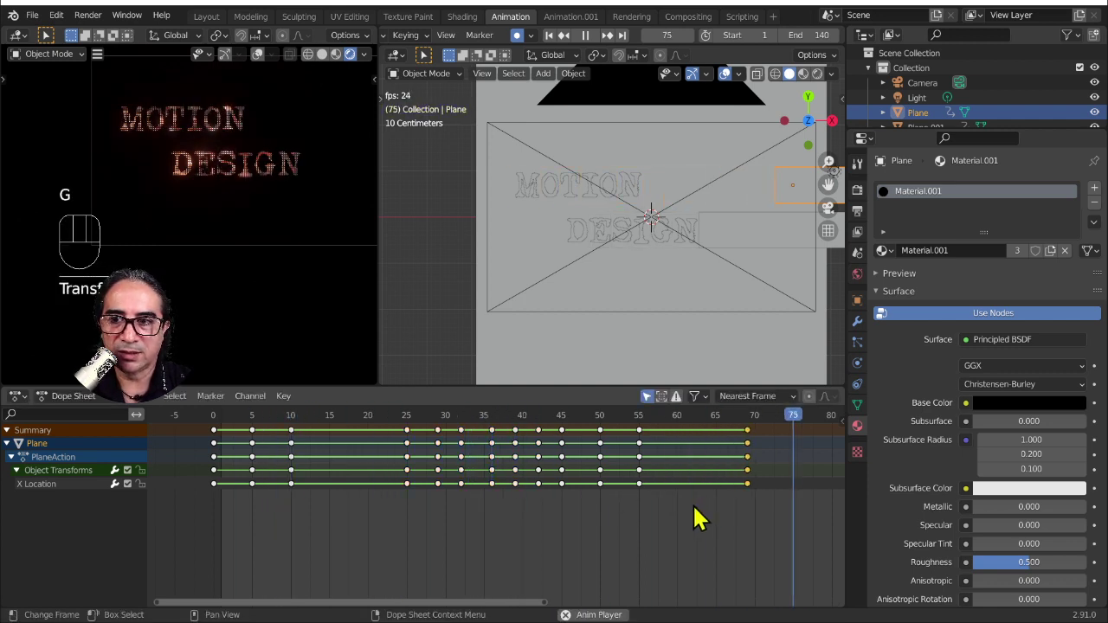
key(BackSpace)
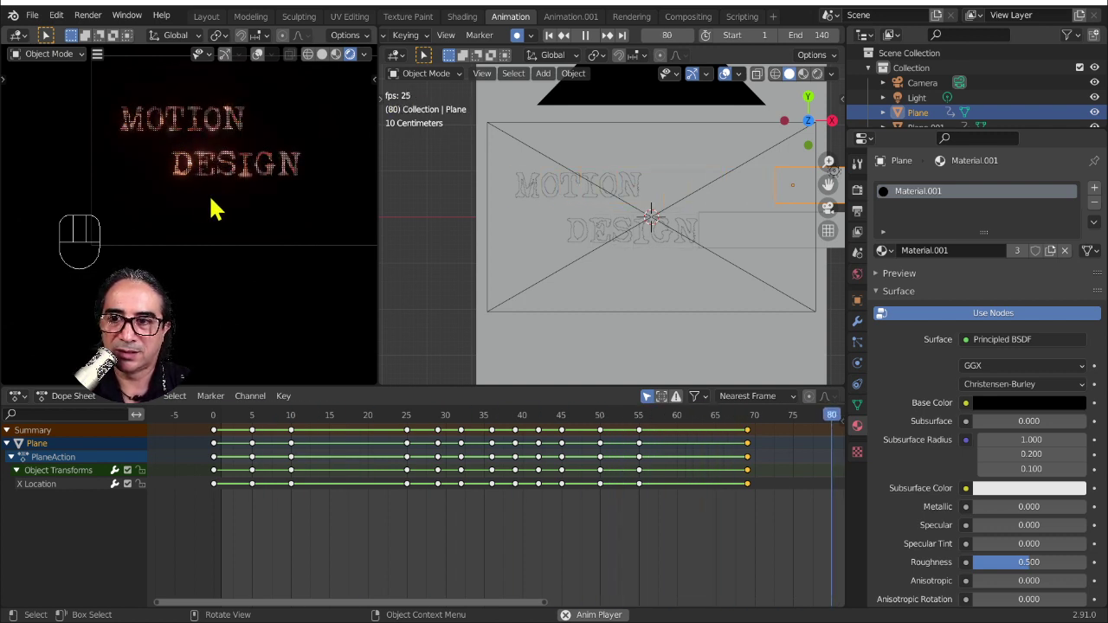
key(space)
- Select the MOTION DESIGN text object for the rendered preview
click(281, 183)
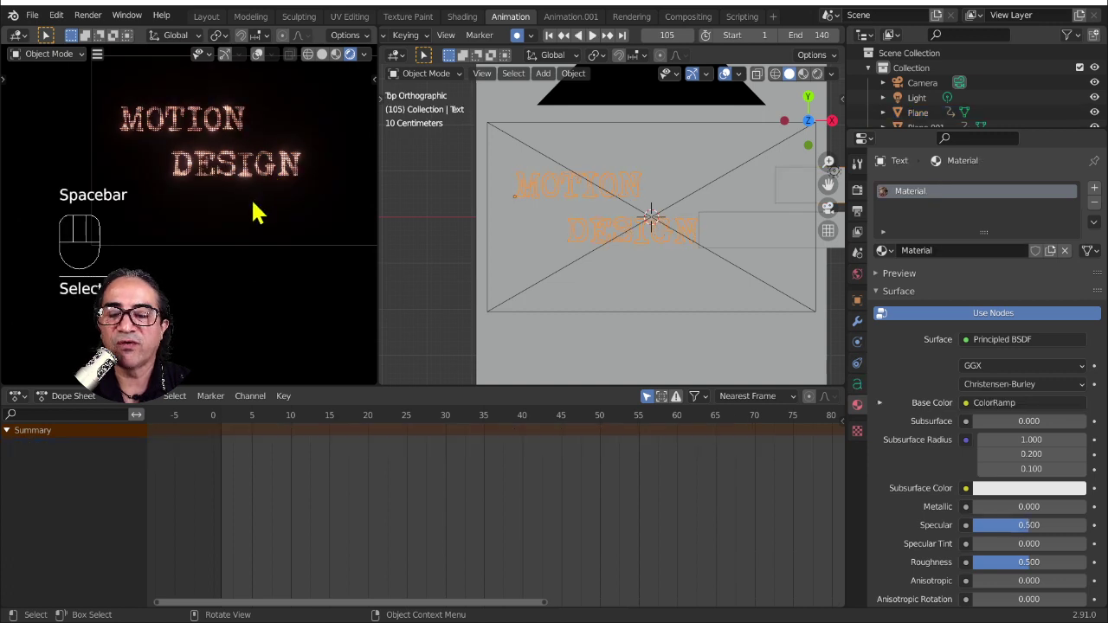
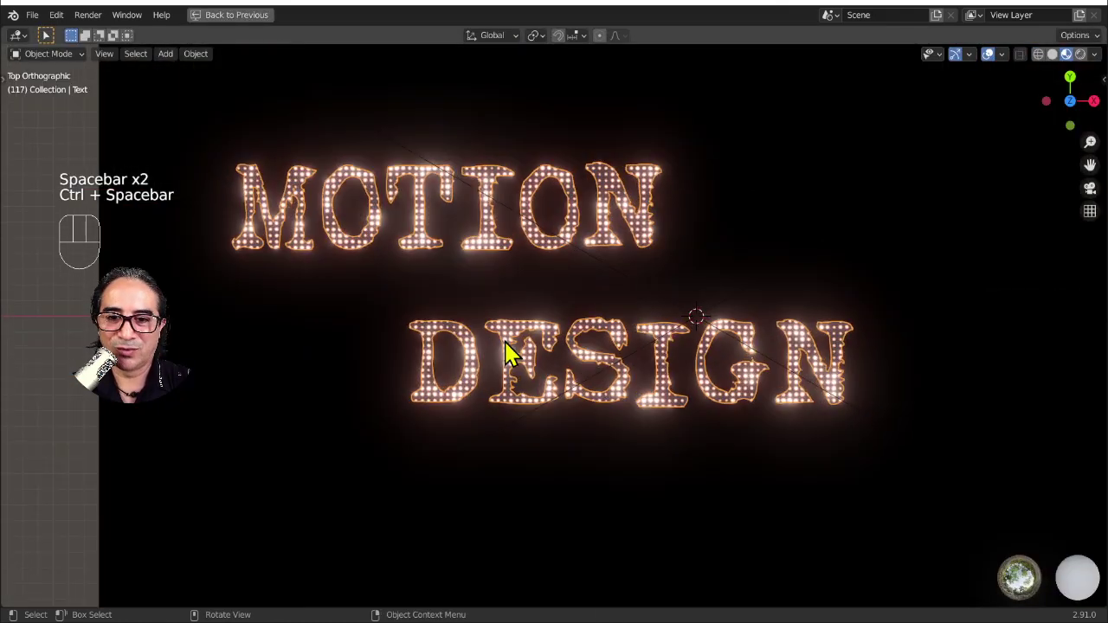
- Play the letter-by-letter reveal, then leave the fullscreen rendered preview
key(space)
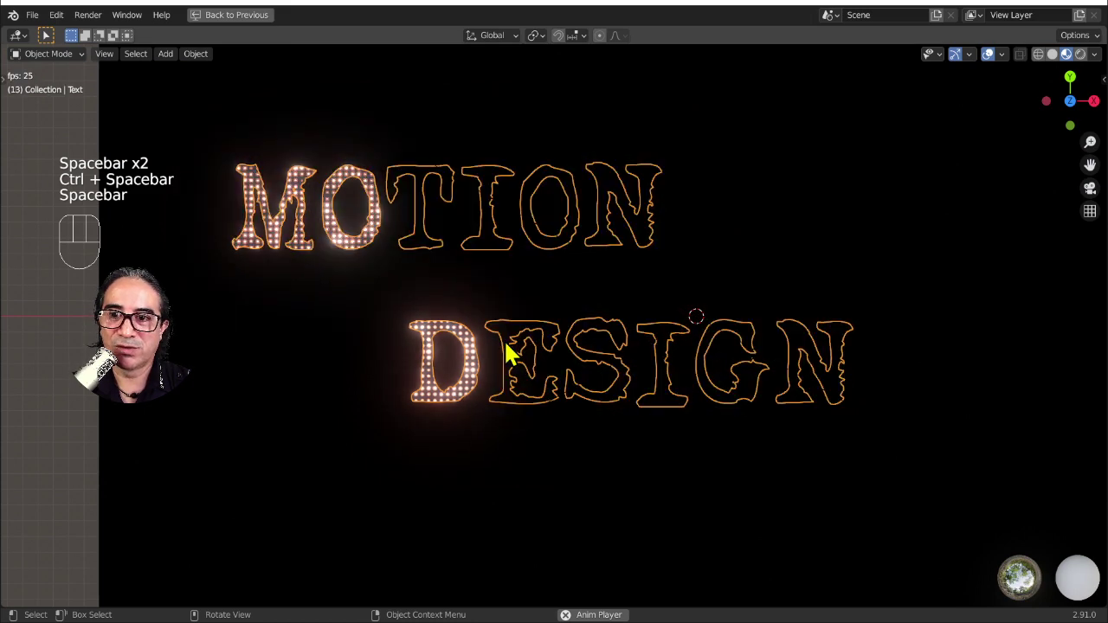
click(997, 61)
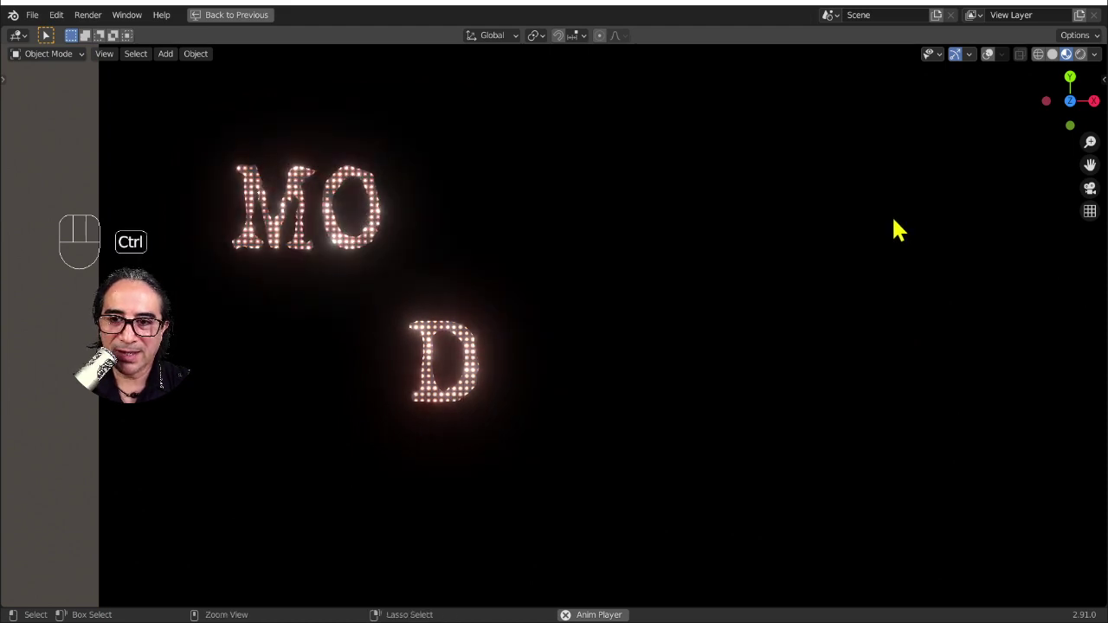
key(ctrl+space)
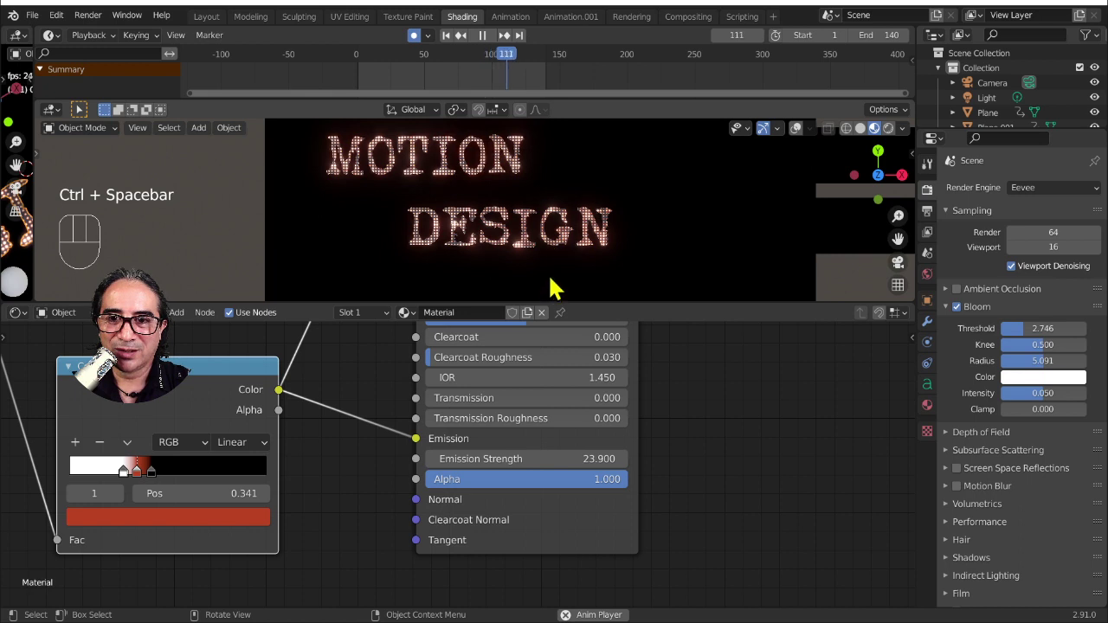
key(space)
- Check the emission material in Shading, return to Animation and select Plane.001
click(473, 240)
key(BackSpace)
text(Selec)
click(514, 26)
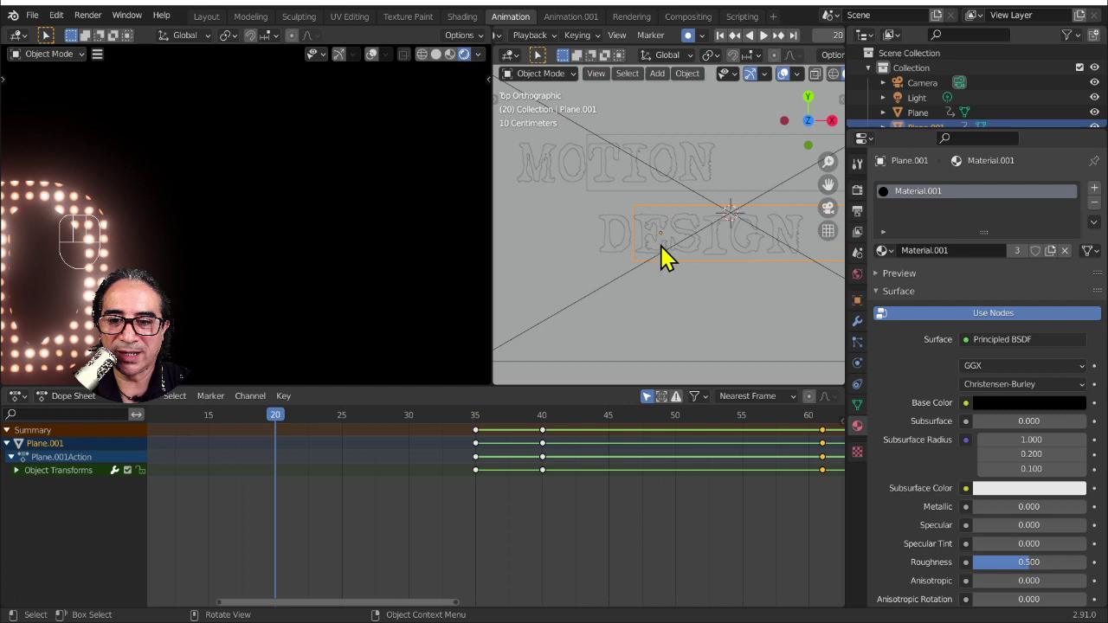
- Key Plane.001's location at frame 30 and replay the reveal in fullscreen rendered view
click(414, 424)
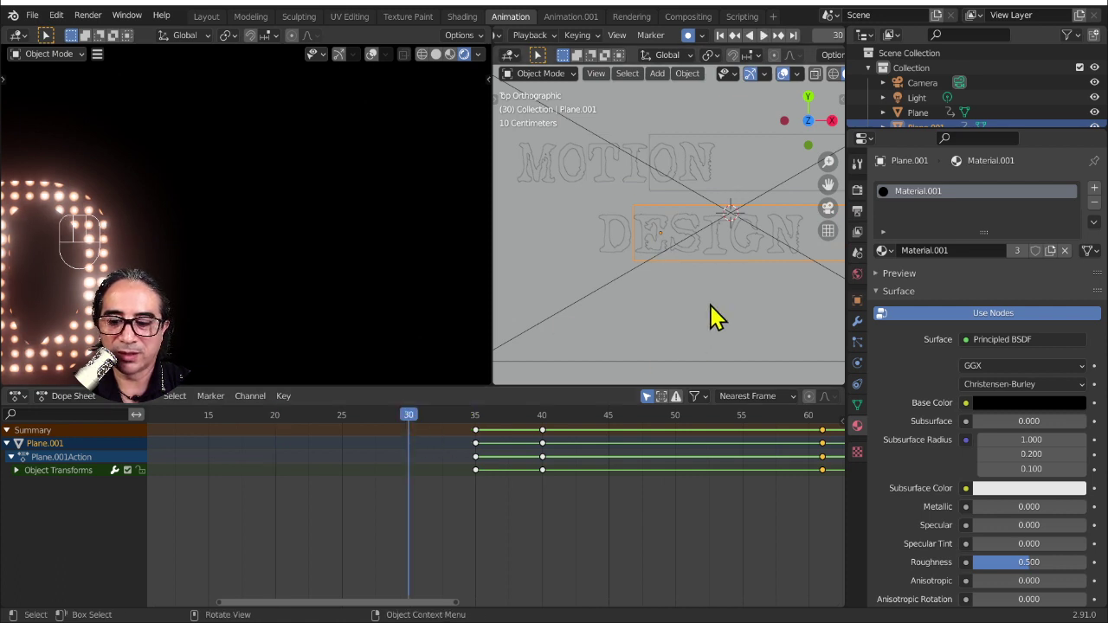
key(g)
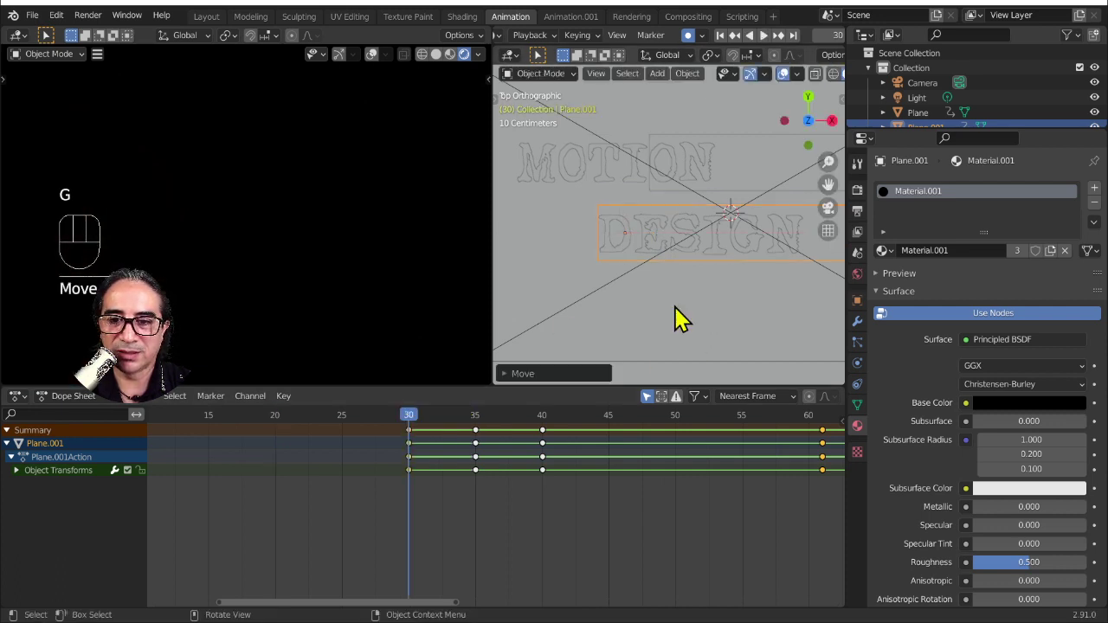
key(a)
key(t)
key(space)
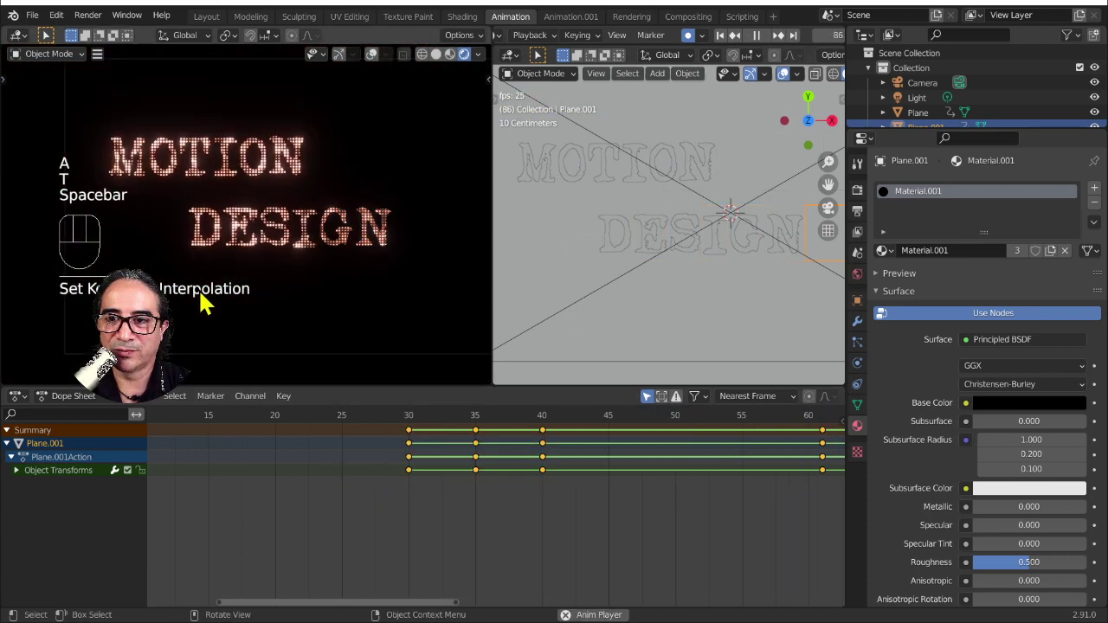
key(ctrl+space)
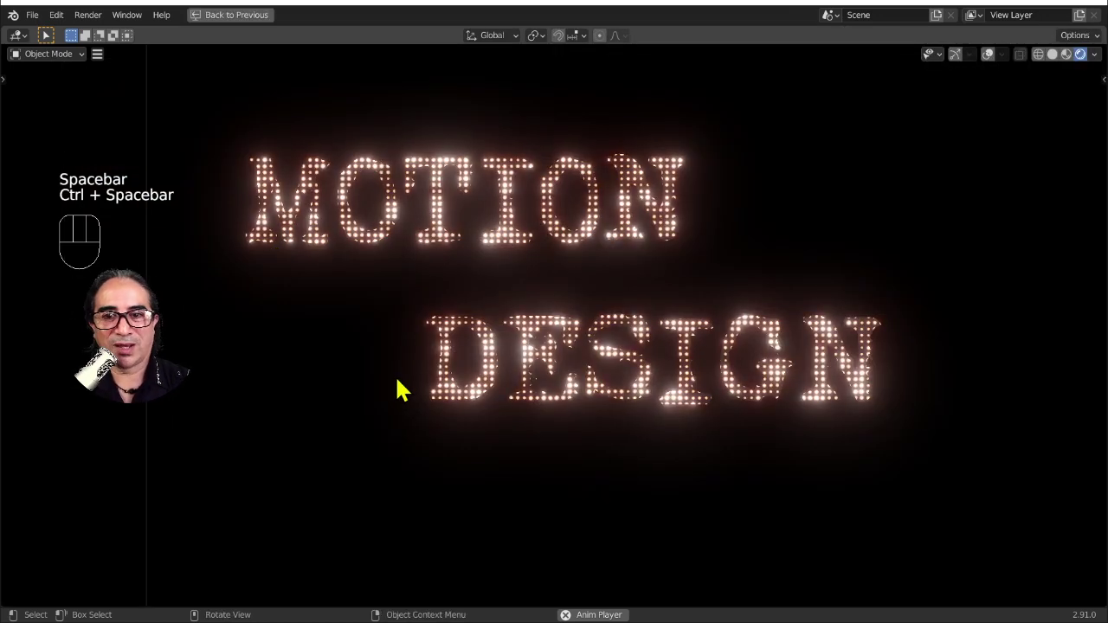